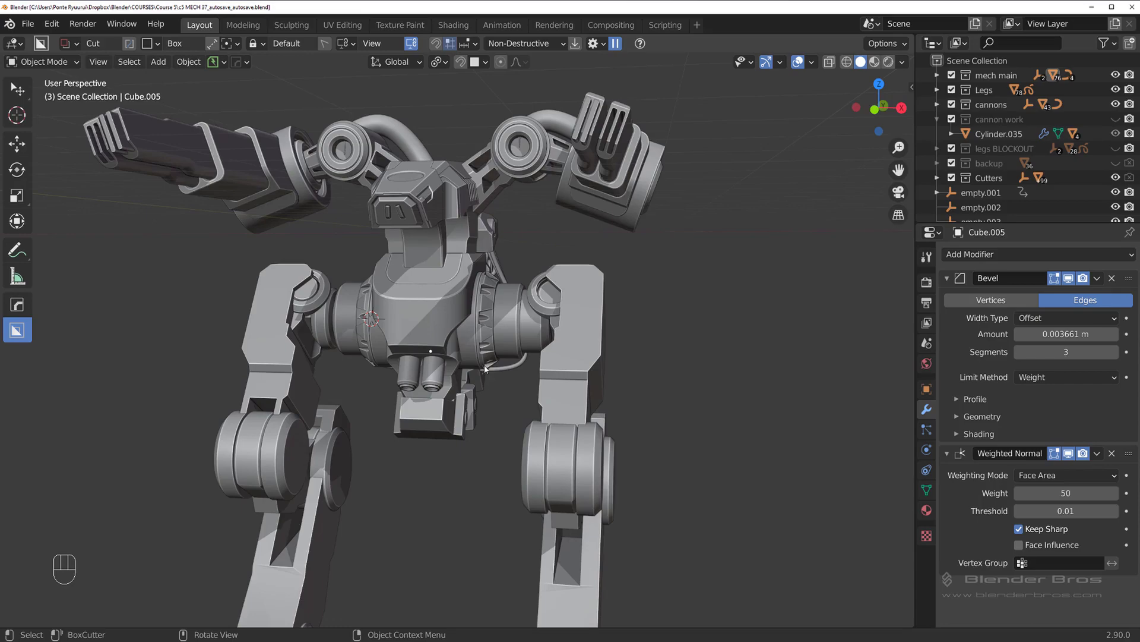
Orbit under the mech body and frame the hip joint in side view
drag(558, 332, 614, 313)
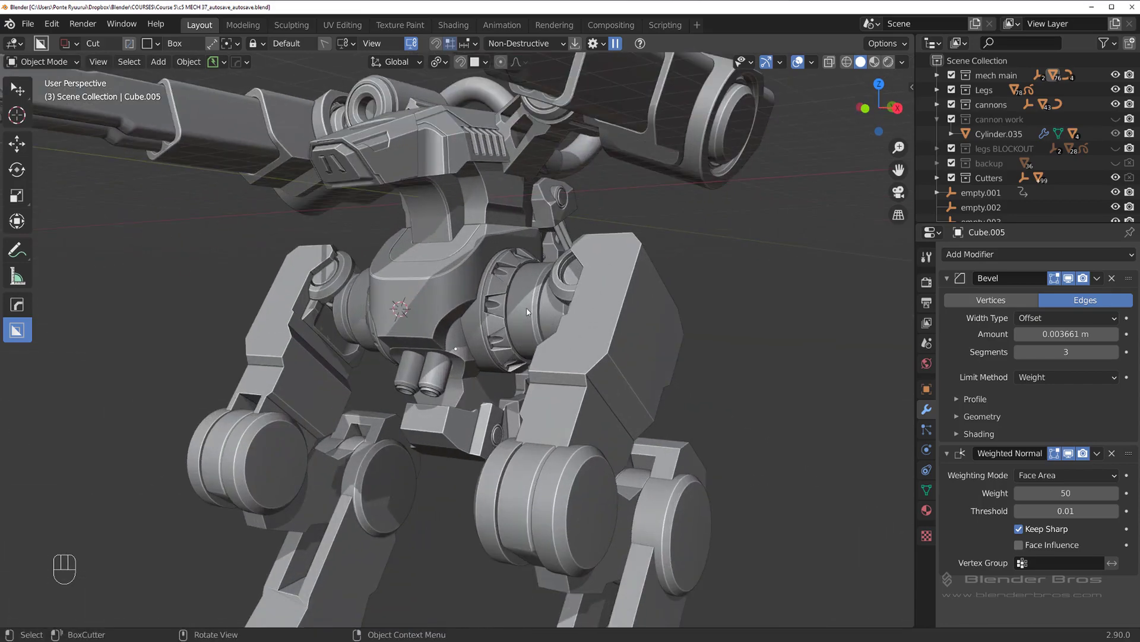
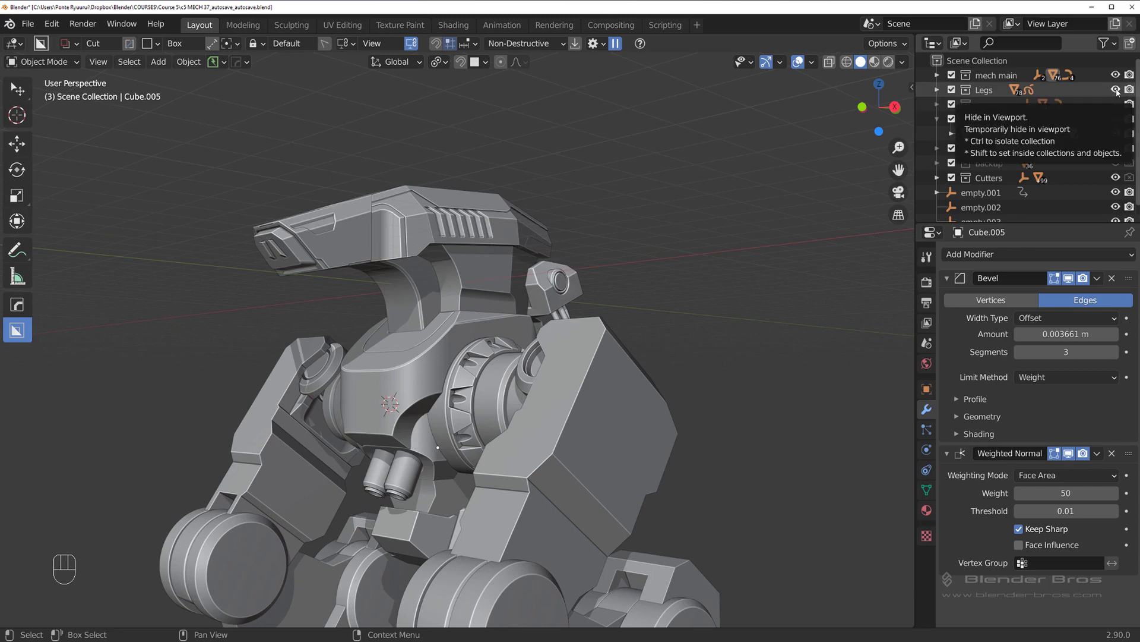
key(KP_5)
drag(415, 298, 358, 261)
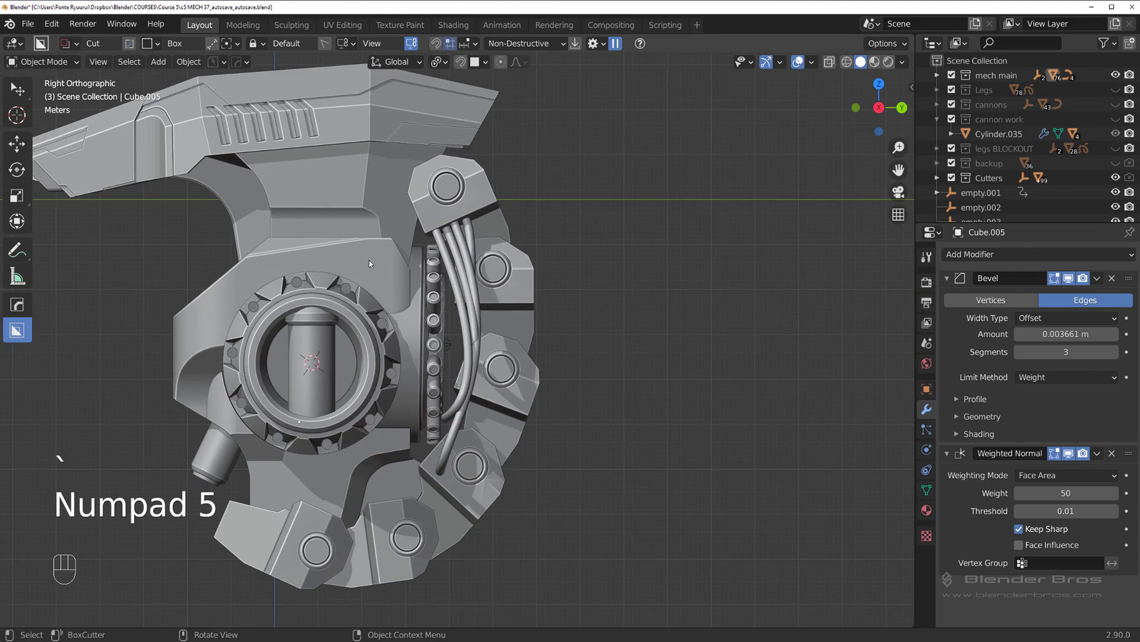
Paint-select the toothed ring faces inside the hip housing opening and hide them
middle_click(372, 270)
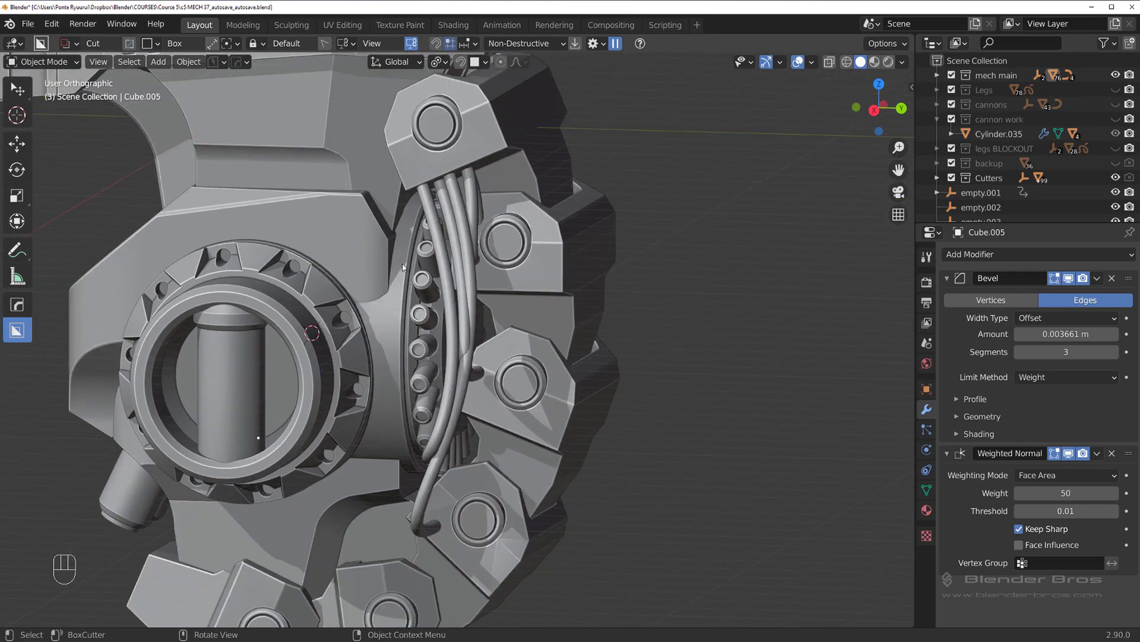
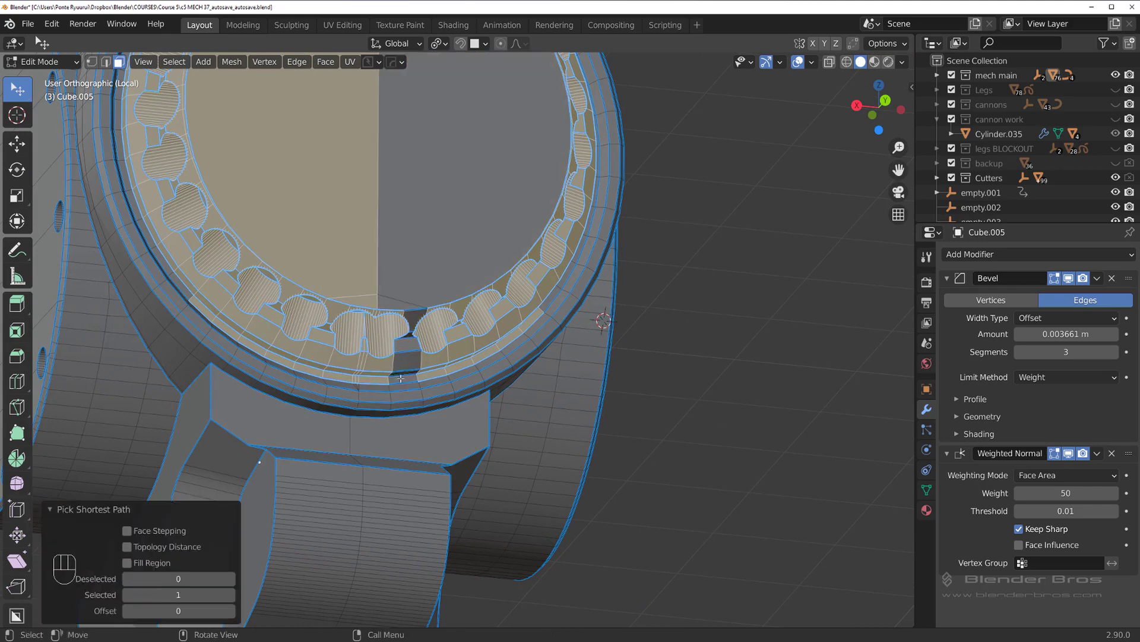
key(ctrl+z)
key(w)
key(w)
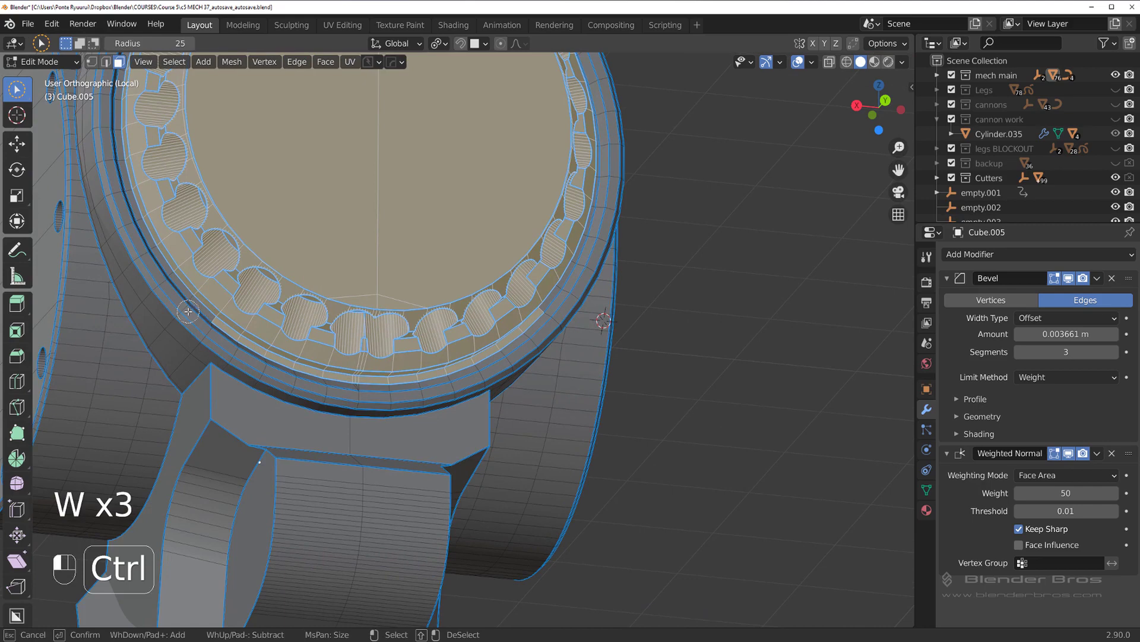
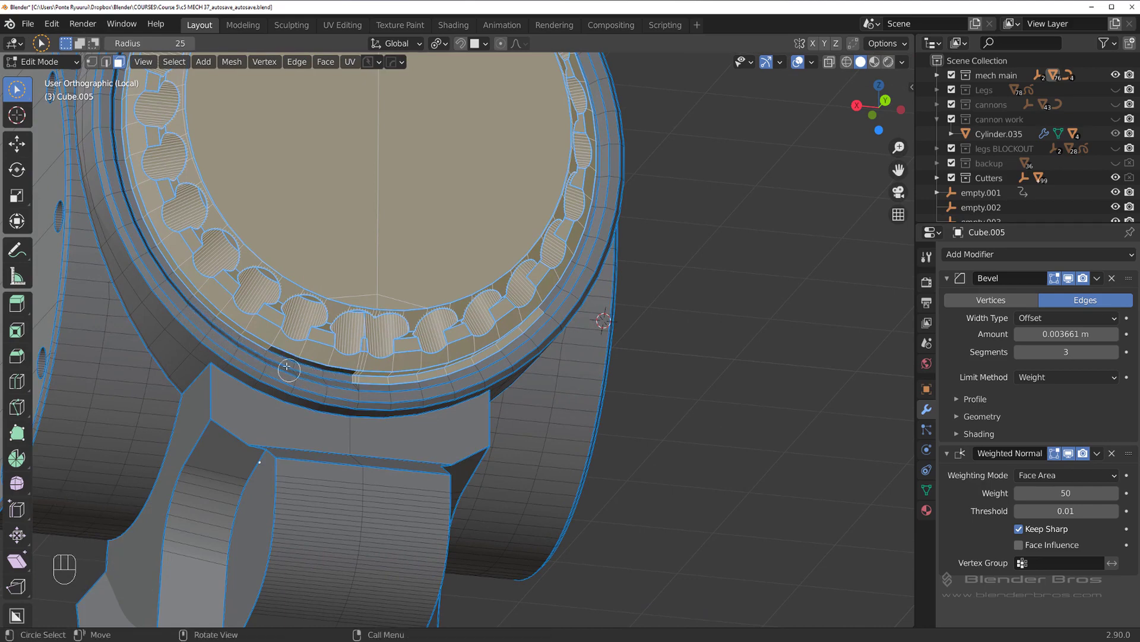
key(ctrl+z)
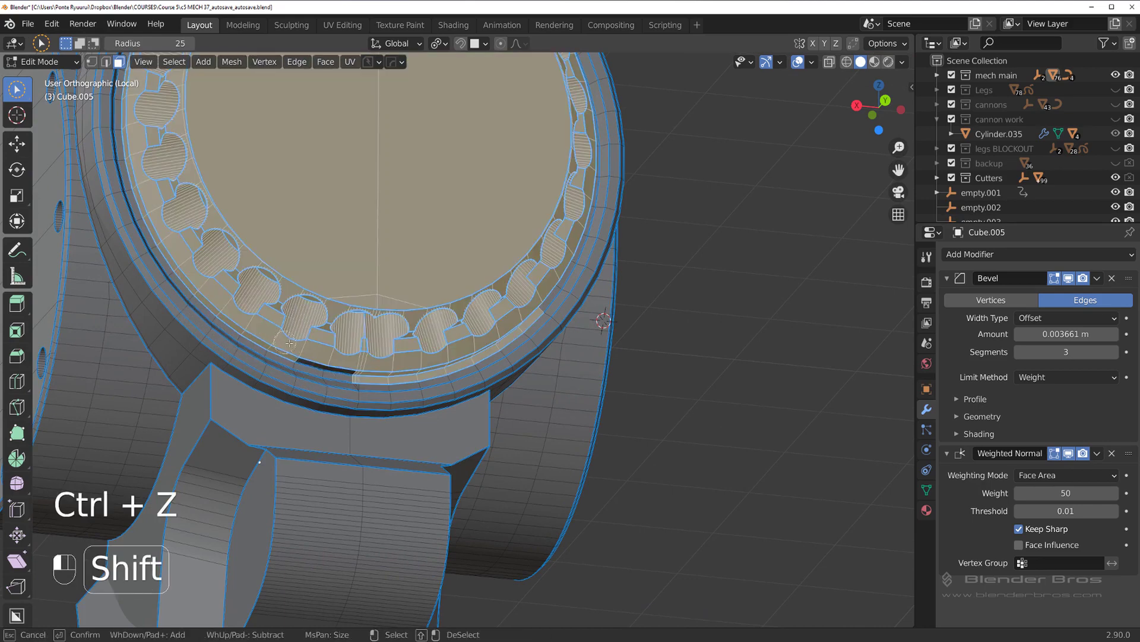
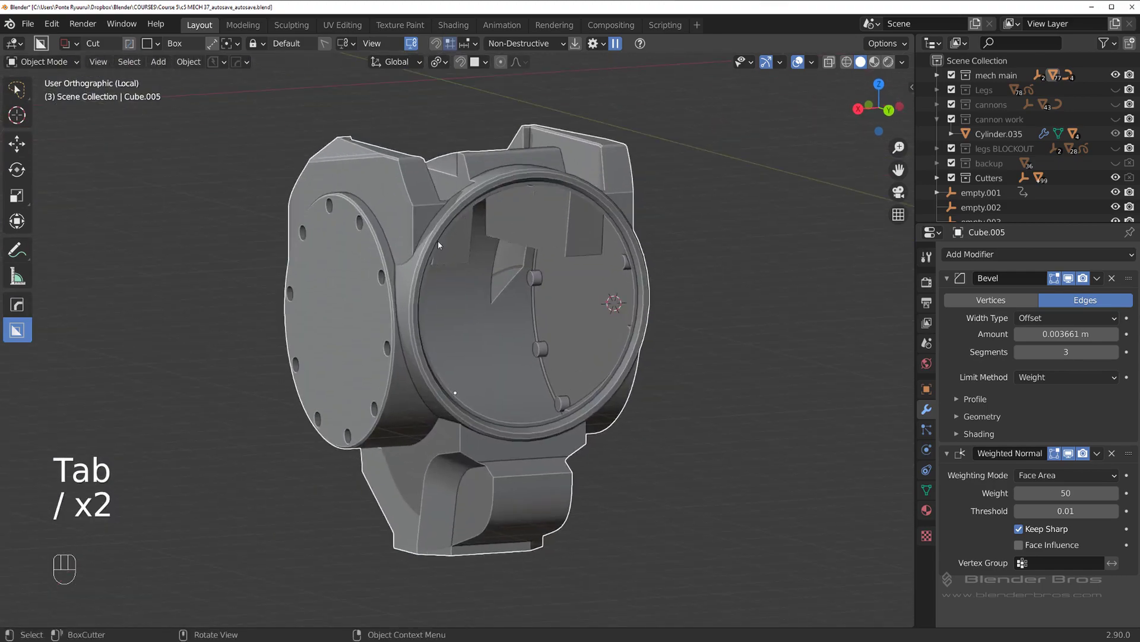
Enter Edit Mode on the hip housing to inspect the edge loops around the ring
key(Tab)
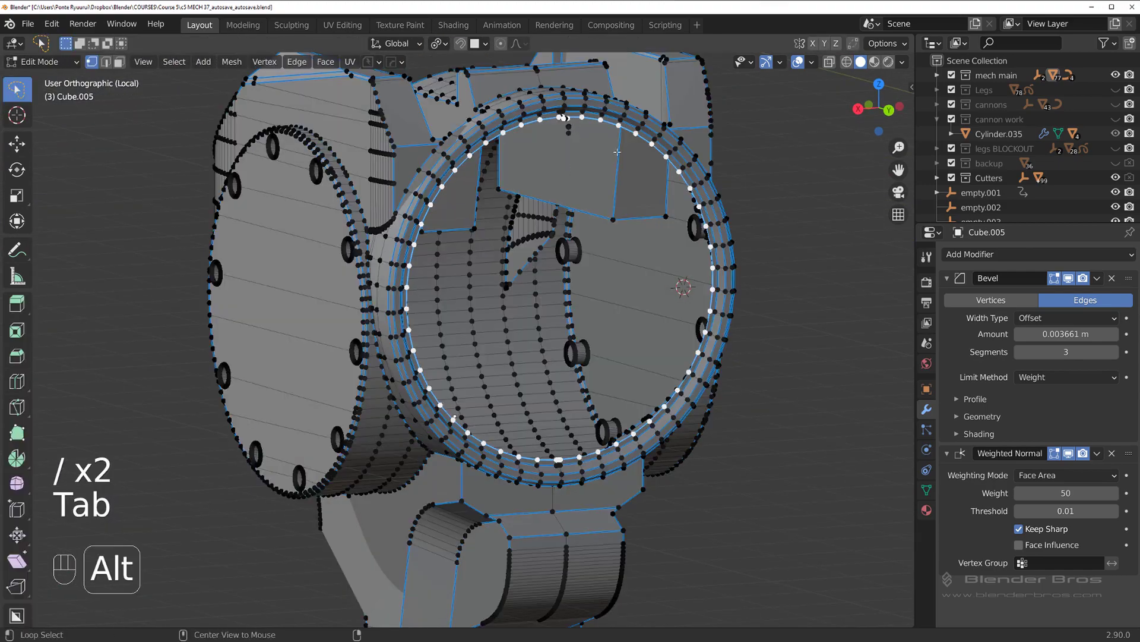
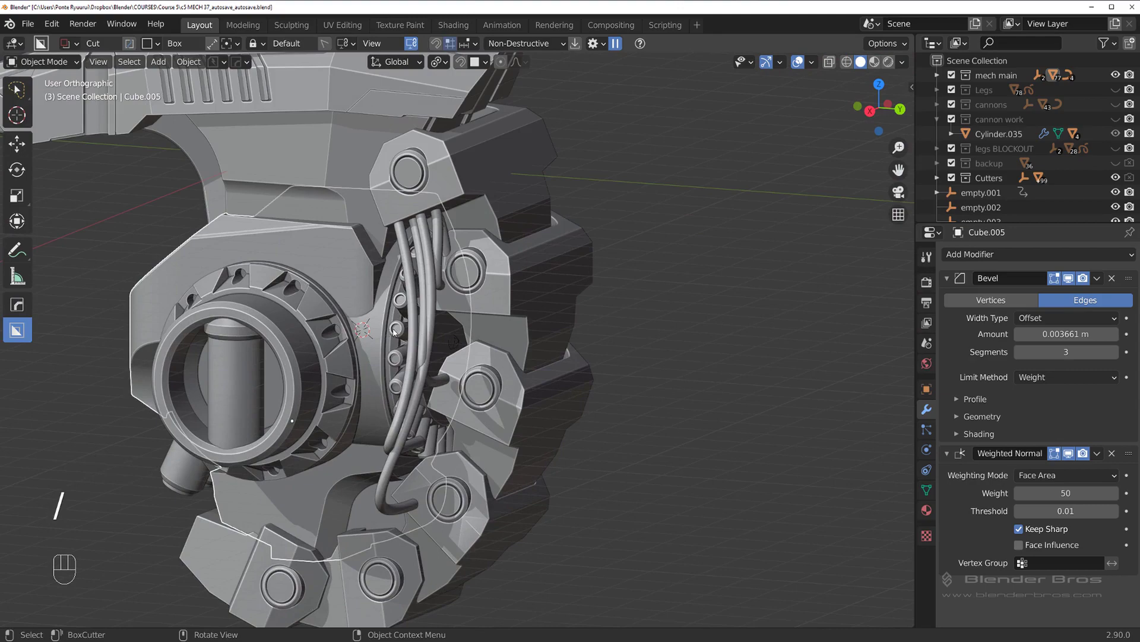
Move the toothed ring away along X and give the new Cube.005_Plate solidify thickness via HardOps
middle_click(404, 328)
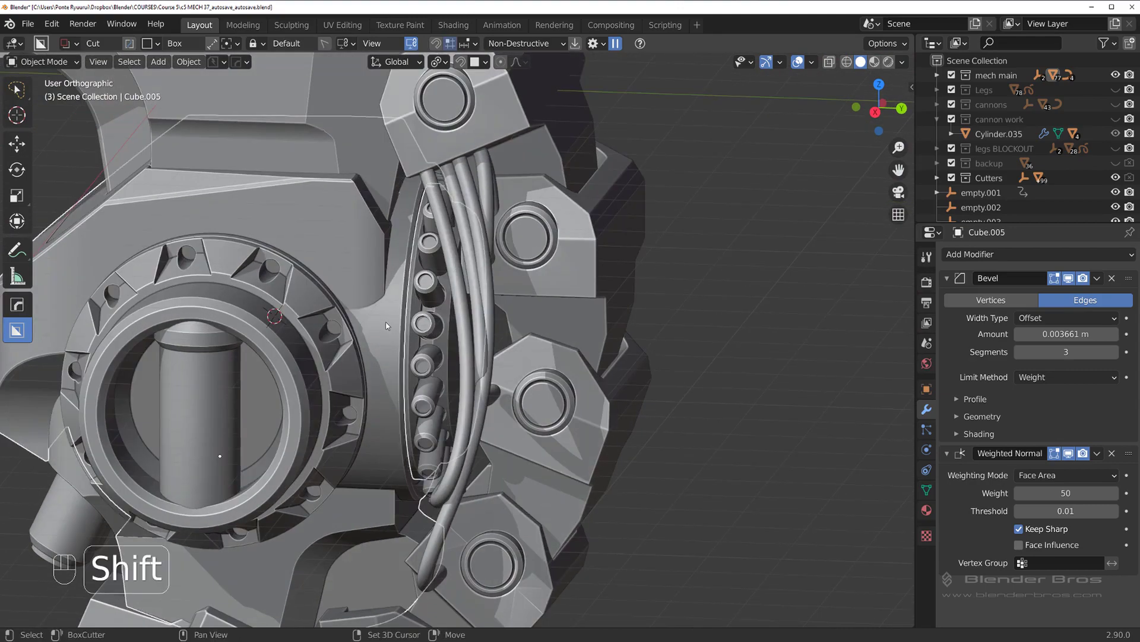
middle_click(370, 334)
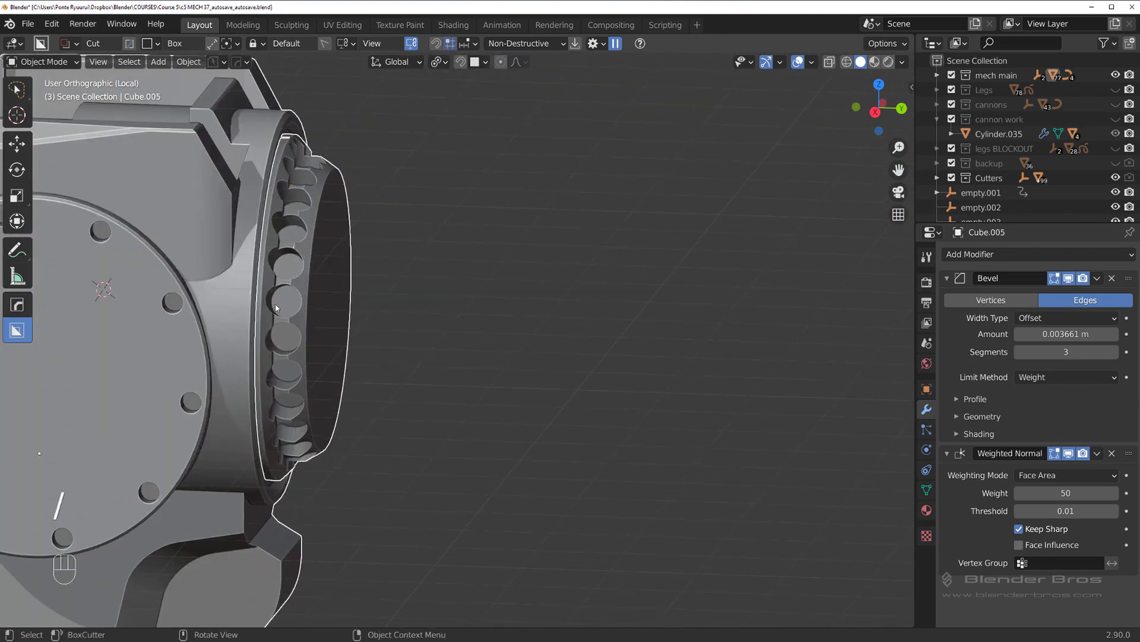
key(g)
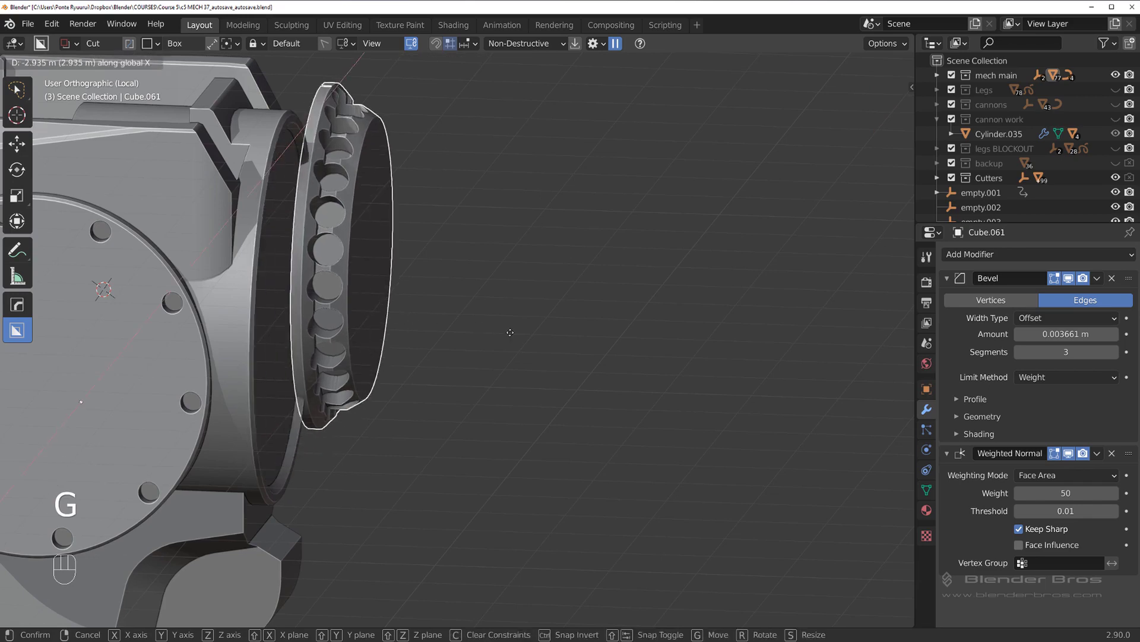
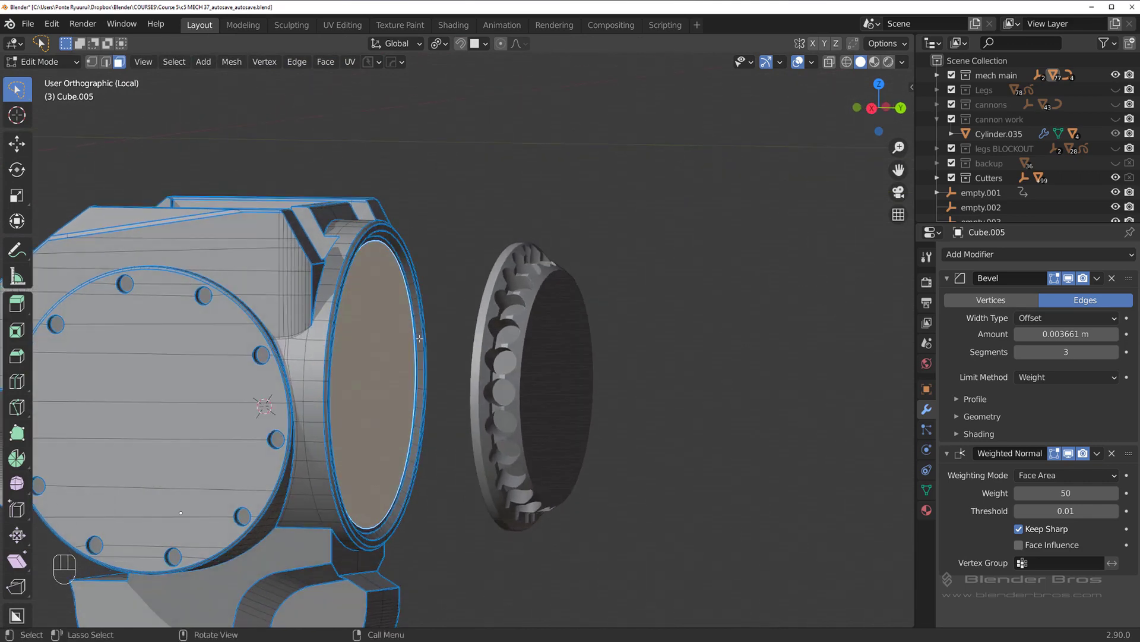
key(q)
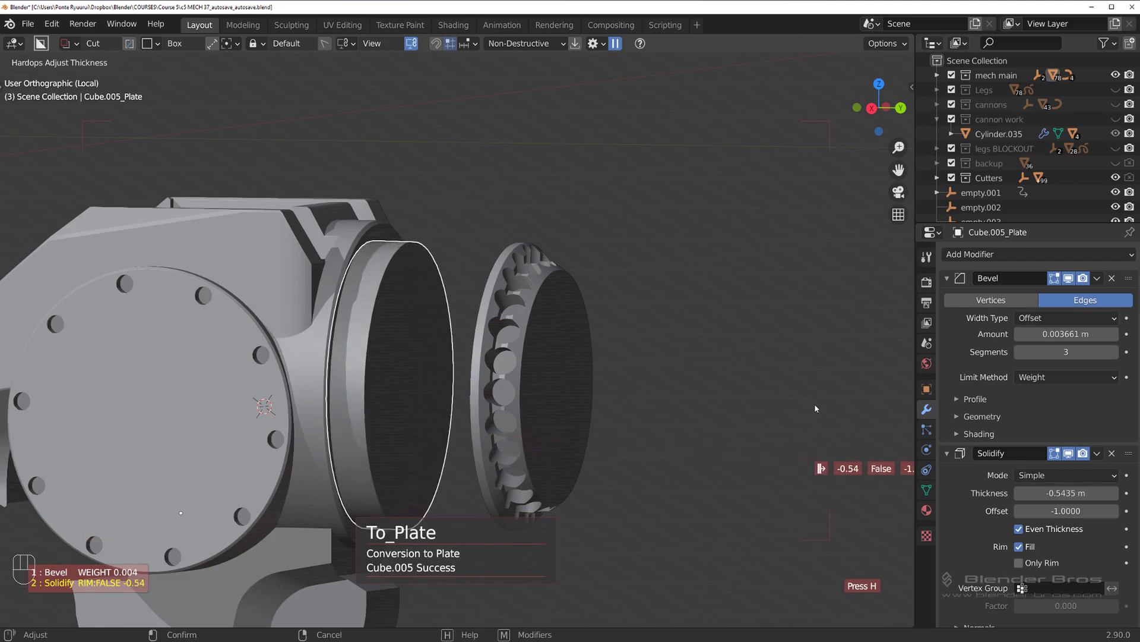
drag(461, 392, 499, 380)
drag(510, 381, 459, 370)
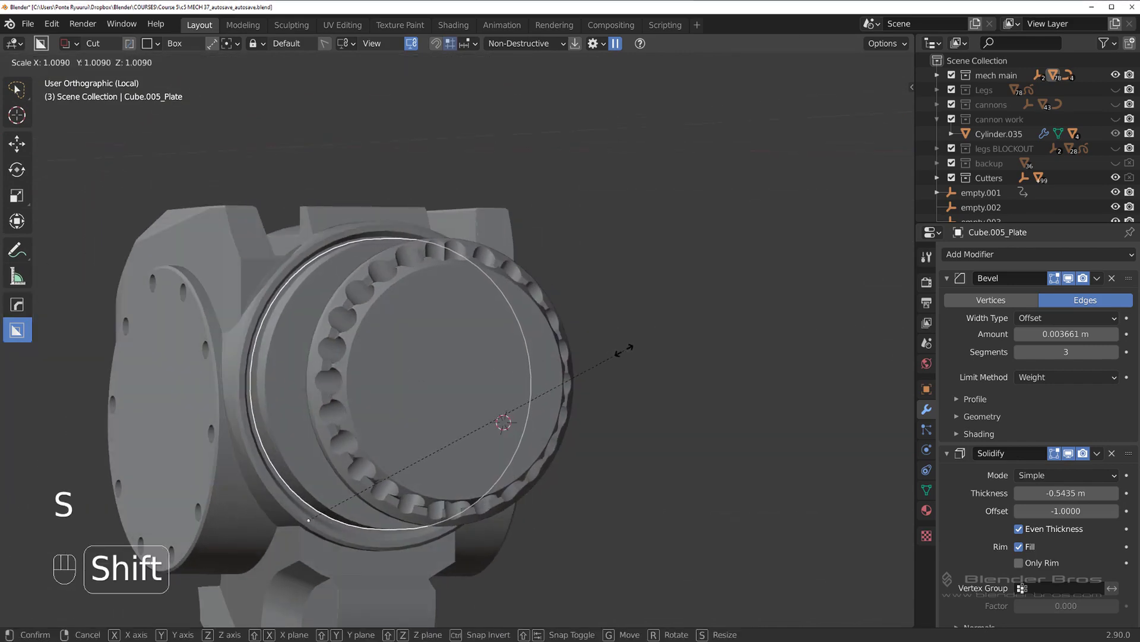
Scale the plate up slightly to cover the hip opening and bring up 3D cursor snapping
drag(317, 380, 438, 385)
drag(341, 382, 317, 377)
key(ctrl+z)
middle_click(361, 380)
key(shift+s)
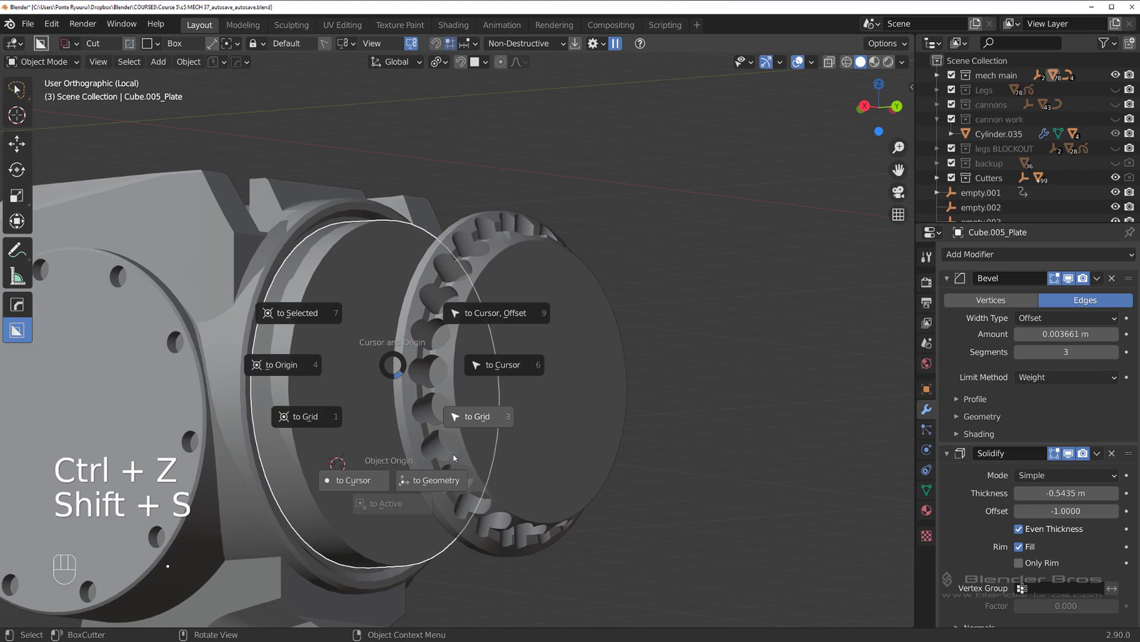
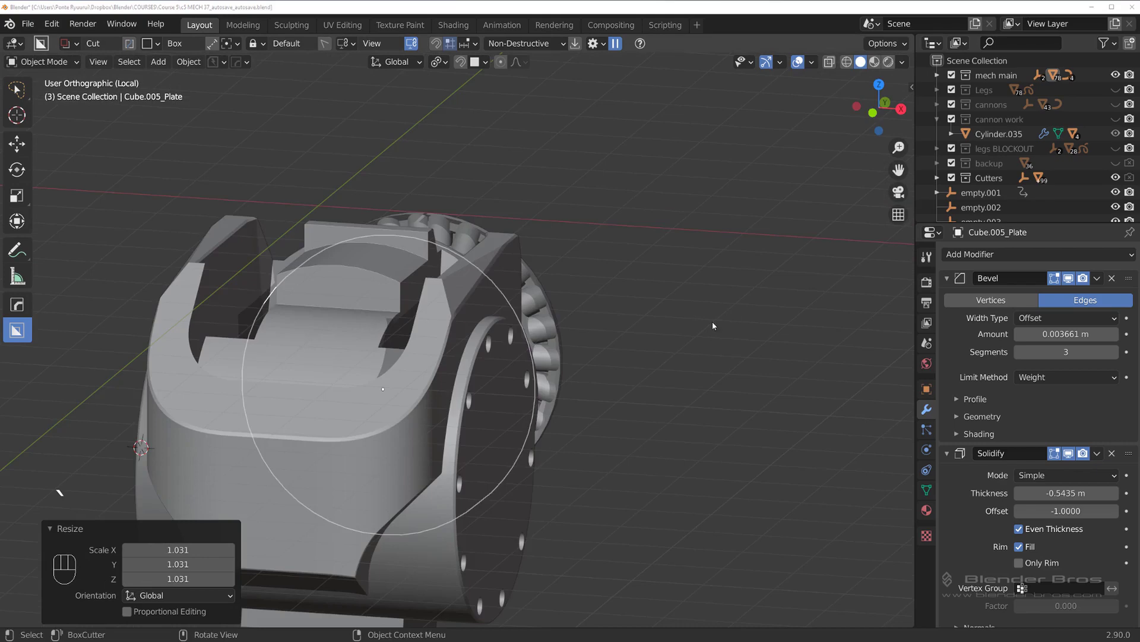
Loop-cut an inner ring into the plate and scale it inward to form a stepped rim
middle_click(630, 310)
key(q)
key(Tab)
key(ctrl+r)
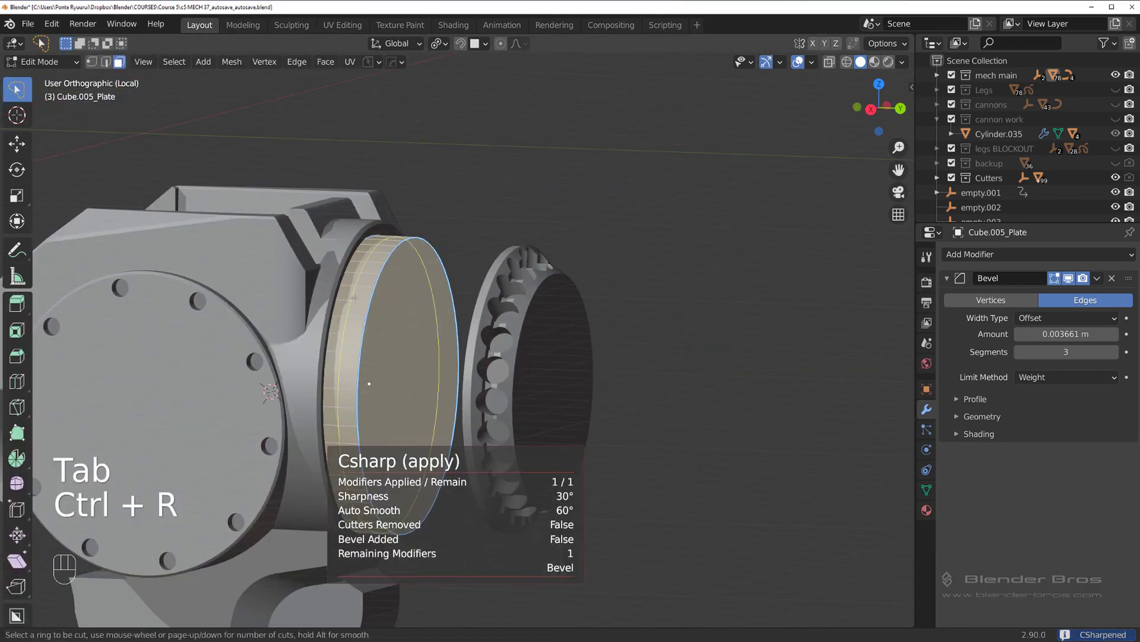
key(Tab)
key(s)
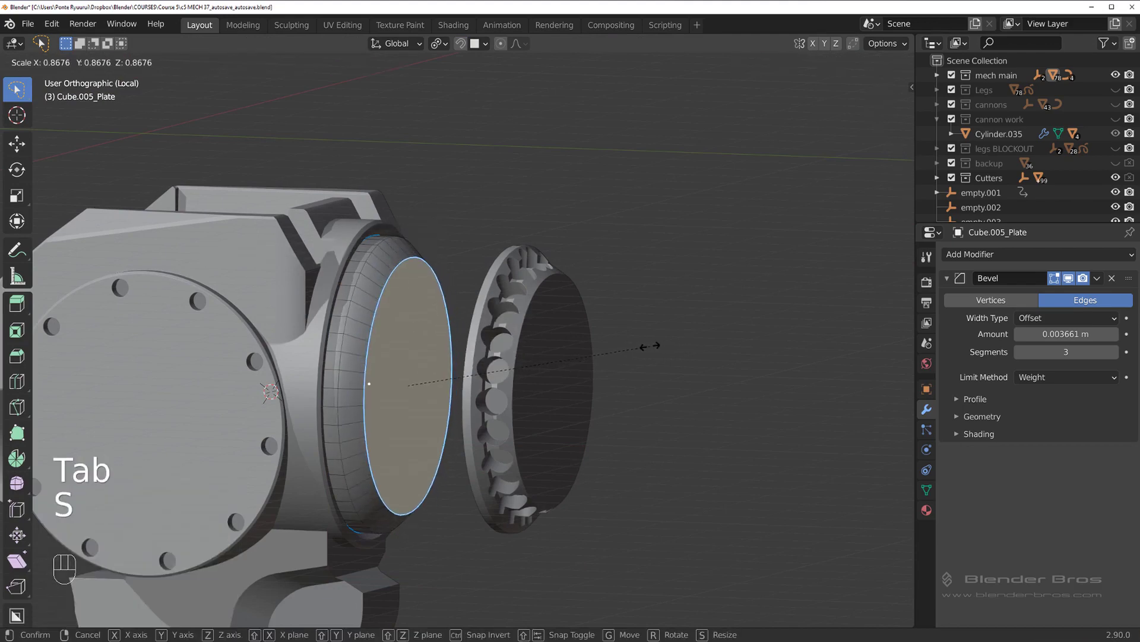
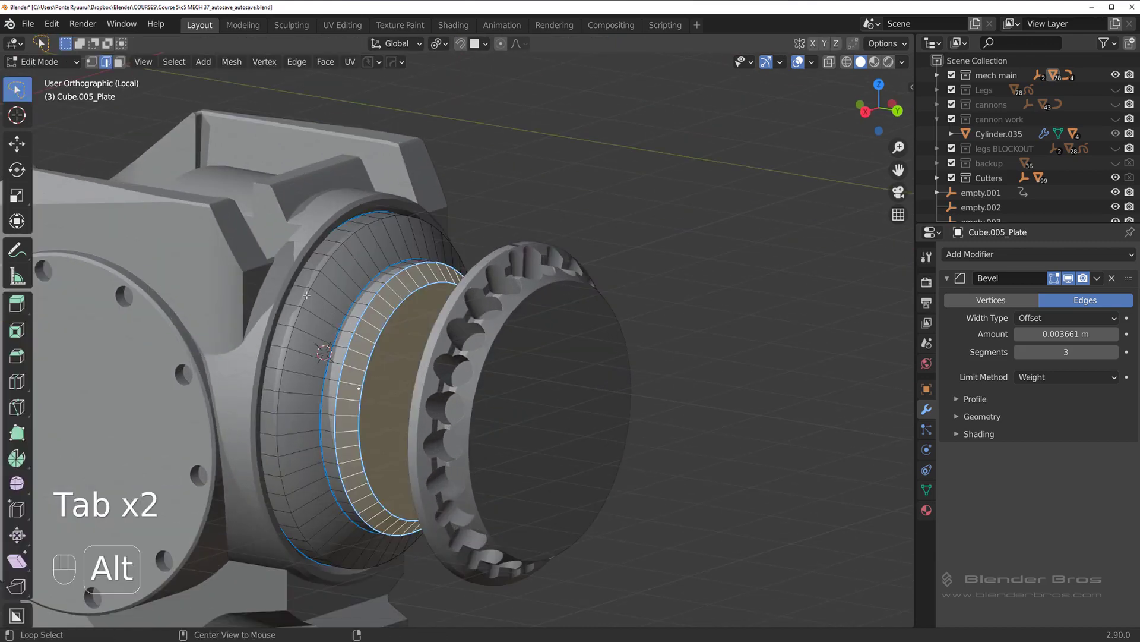
Leave Edit Mode and orbit around the plate and hip joint to check the rim
key(q)
key(Tab)
middle_click(438, 316)
middle_click(375, 323)
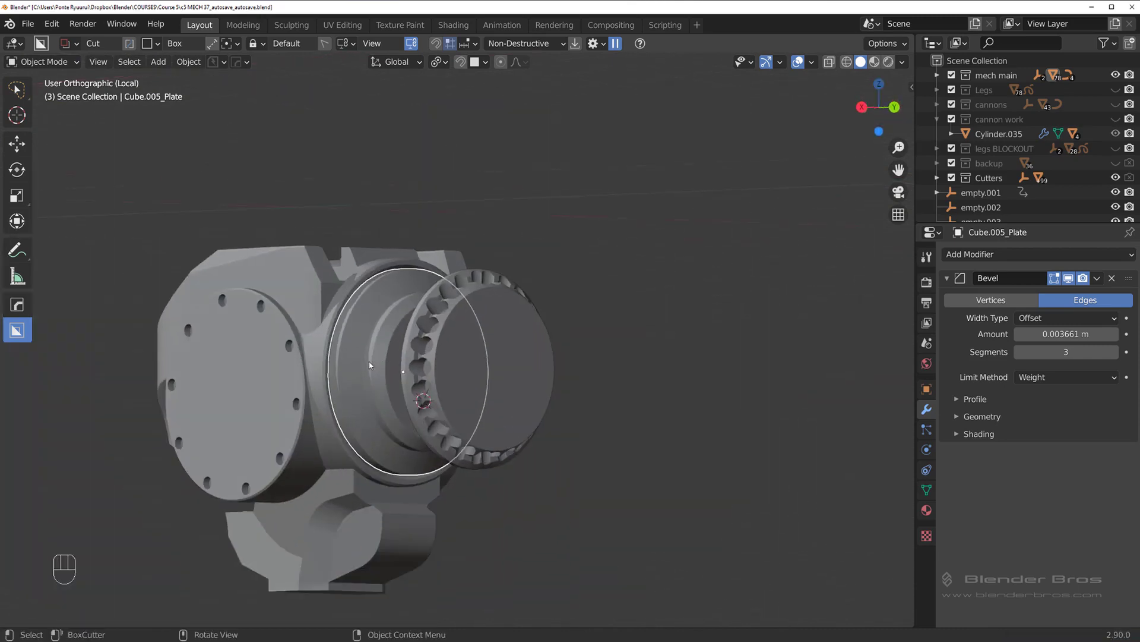
drag(385, 361, 396, 360)
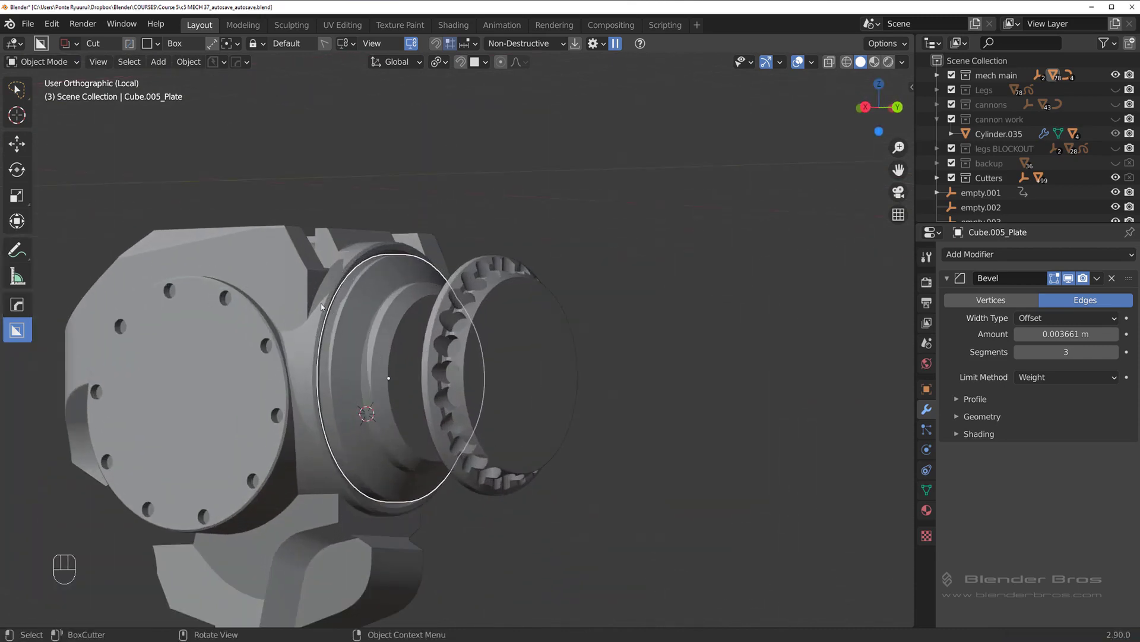
middle_click(416, 324)
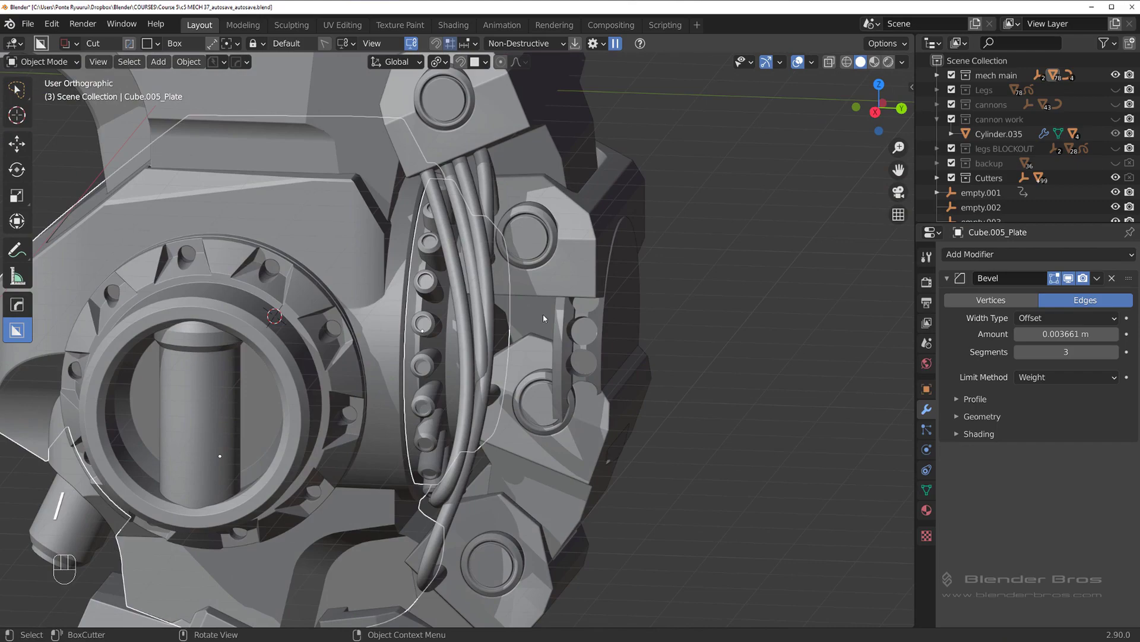
Isolate the hip joint housing in local view and delete the unwanted object
drag(442, 315, 430, 292)
key(/)
click(580, 268)
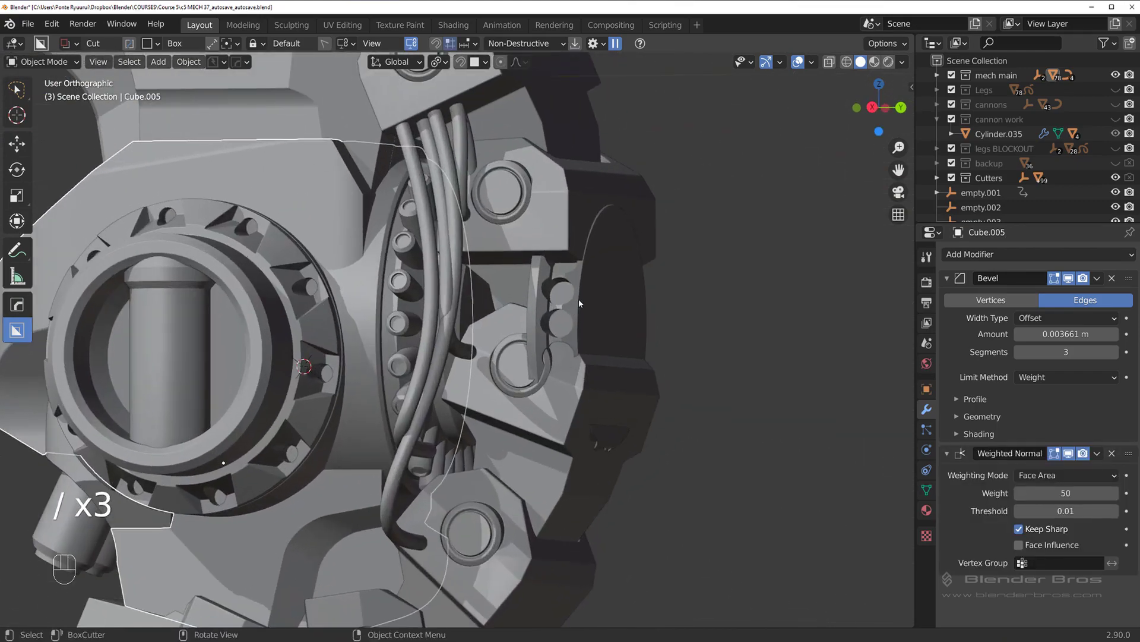
drag(552, 314, 581, 312)
key(/)
drag(552, 311, 564, 314)
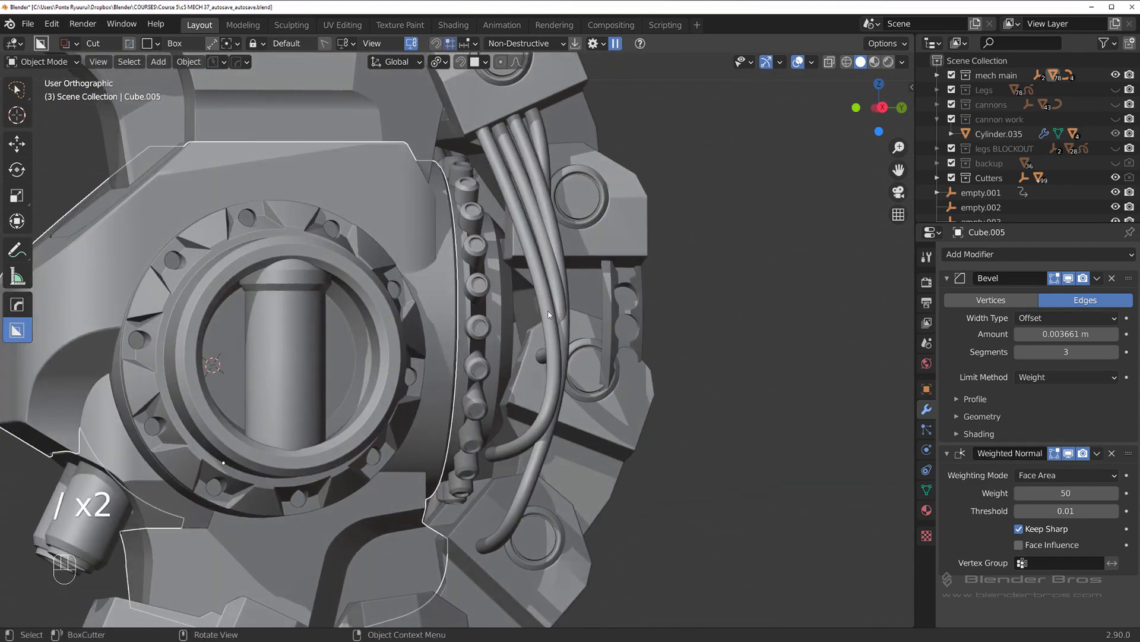
click(641, 306)
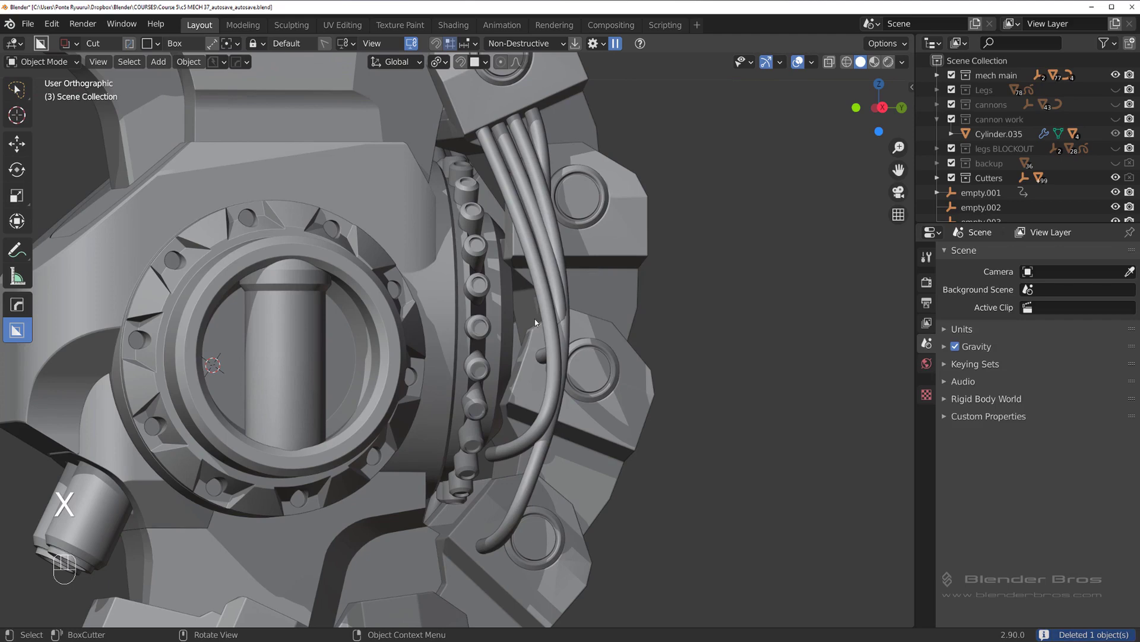
Move Cube.061 into the backup collection and reveal the boolean cutter objects around the hip
drag(528, 321, 505, 312)
middle_click(412, 343)
key(ctrl+z)
key(m)
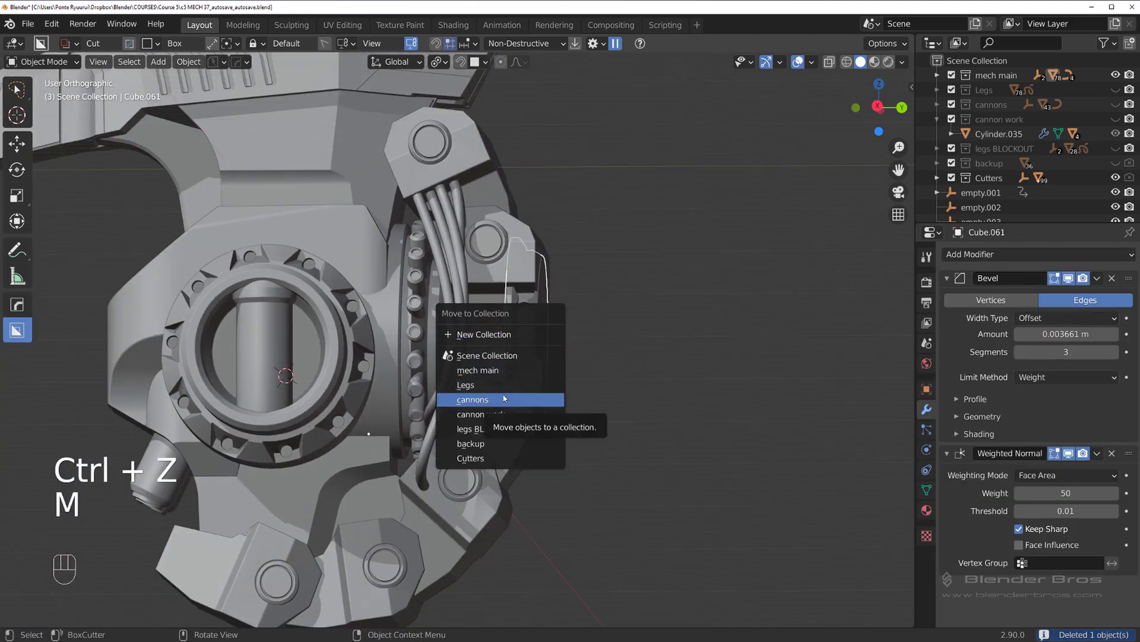
middle_click(454, 353)
middle_click(377, 321)
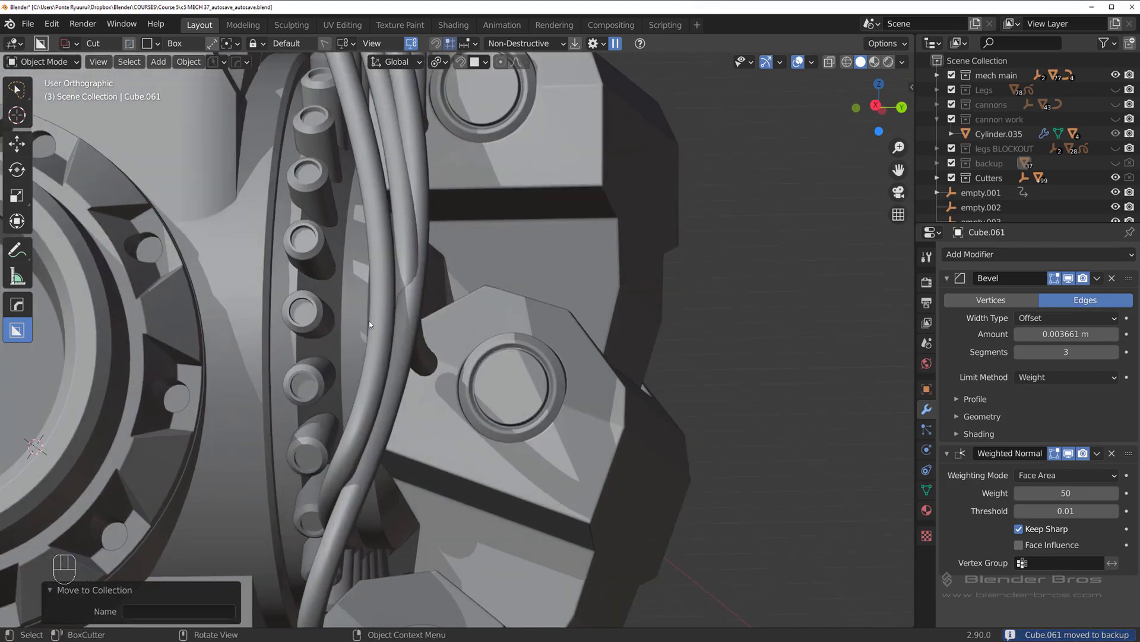
key(alt+h)
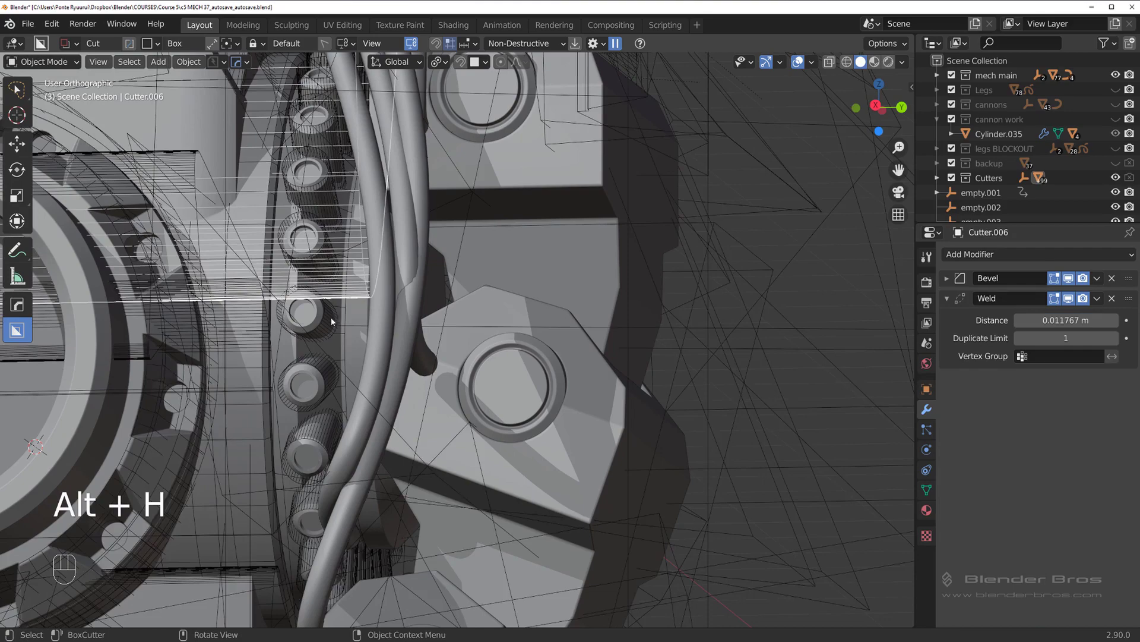
middle_click(375, 331)
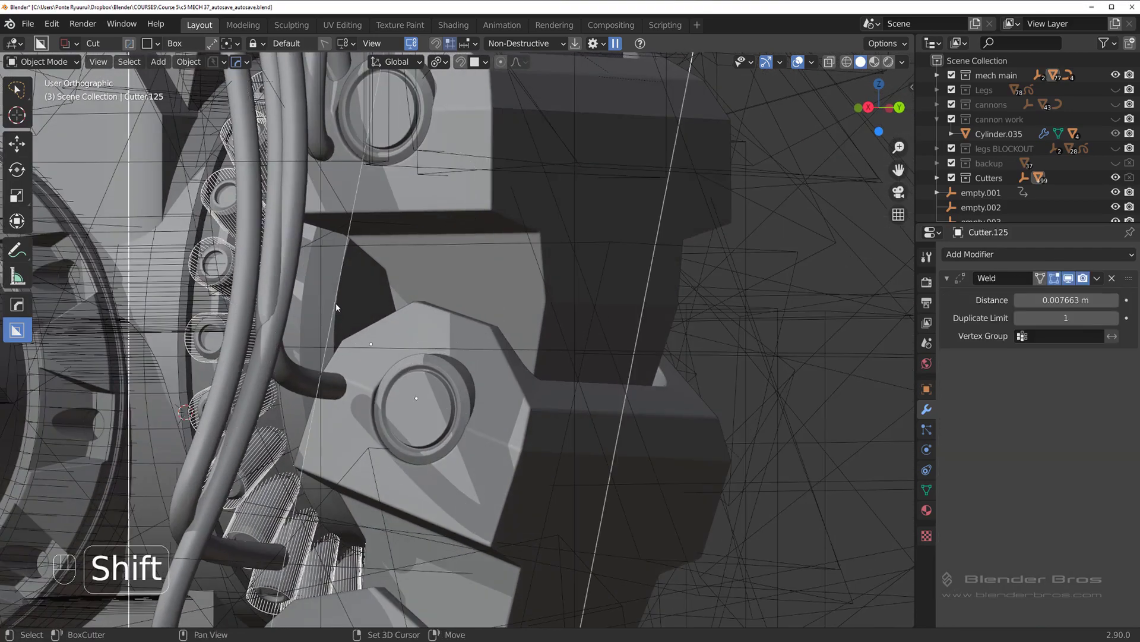
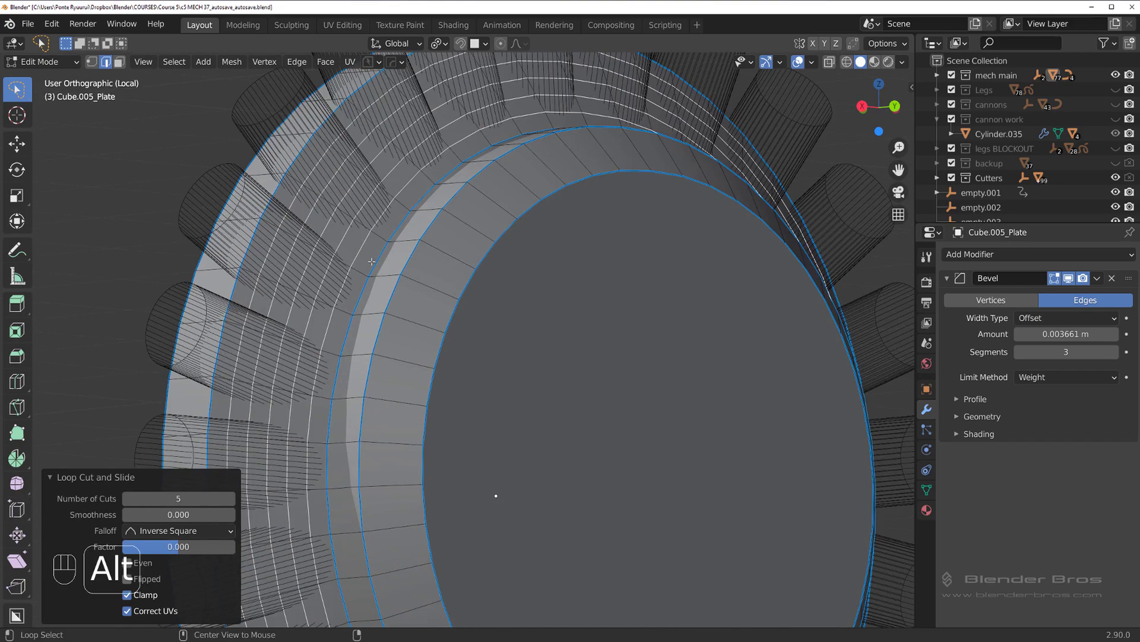
View the plate face-on from behind and shrink its selected inner edge rings to about 0.97
key(alt+z)
key(`)
key(`)
key(`)
key(`)
key(s)
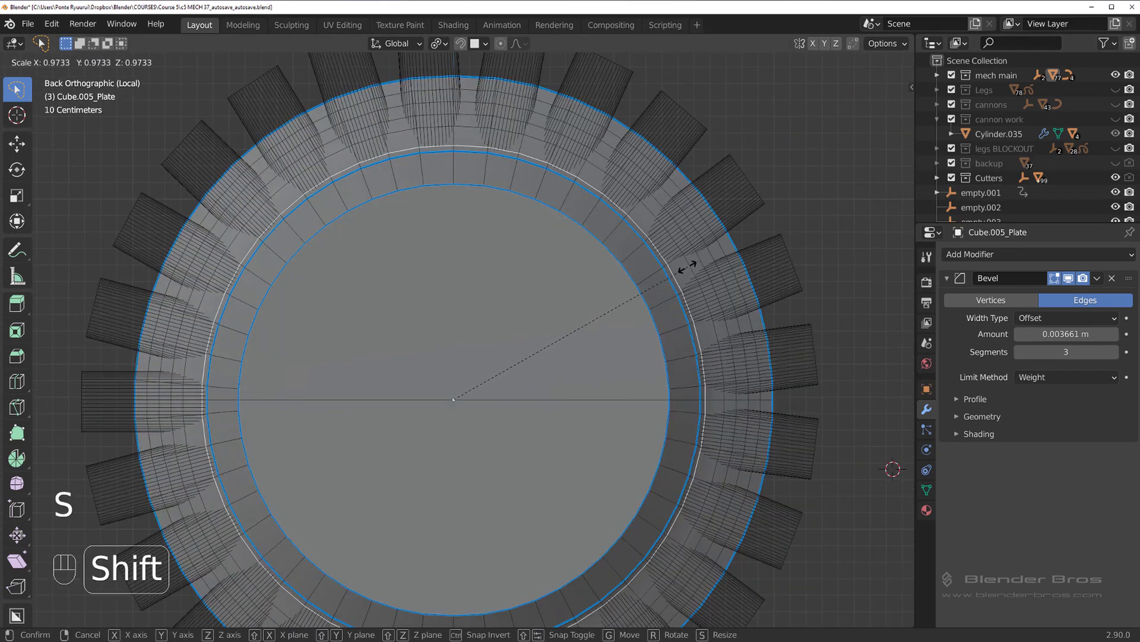
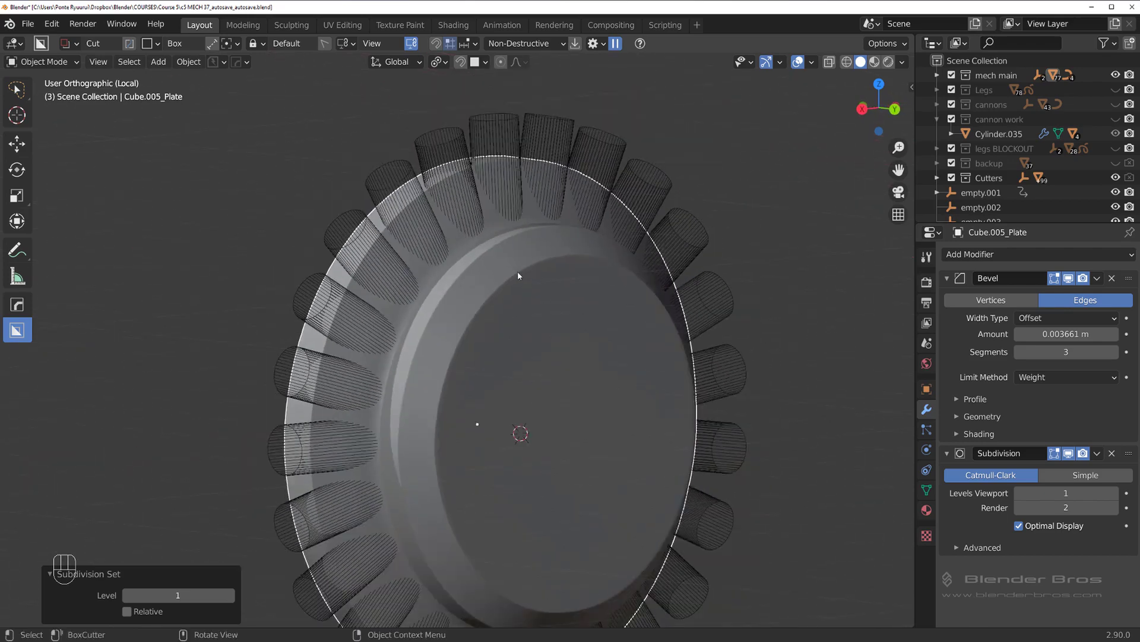
Move the plate's Subdivision modifier ahead of Bevel in the HOps helper and resharpen it
key(ctrl+`)
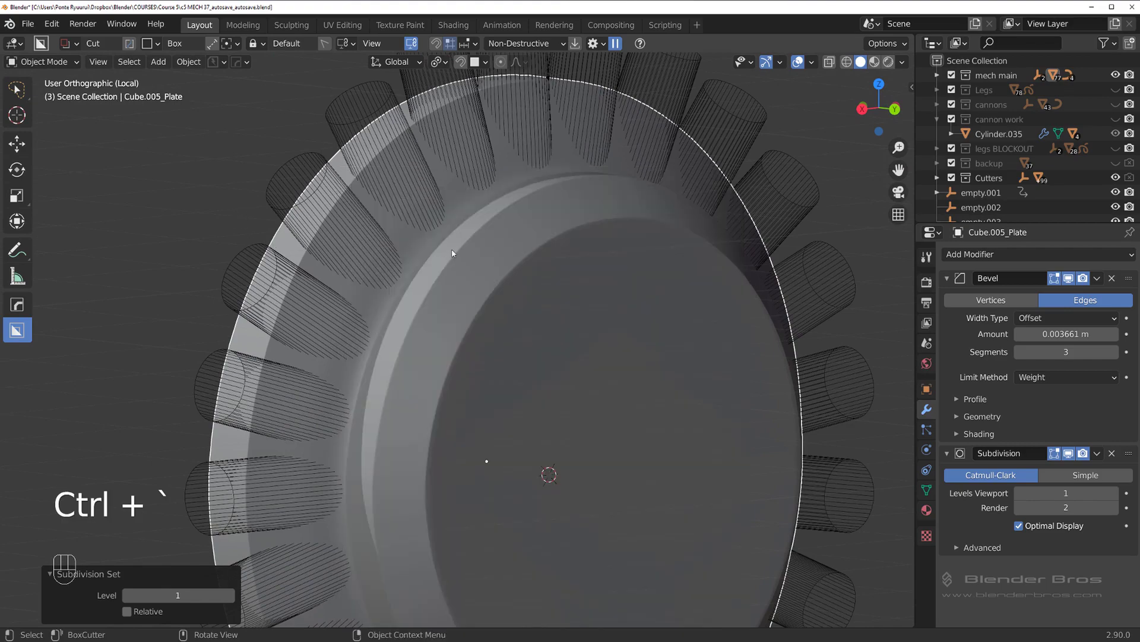
key(ctrl+`)
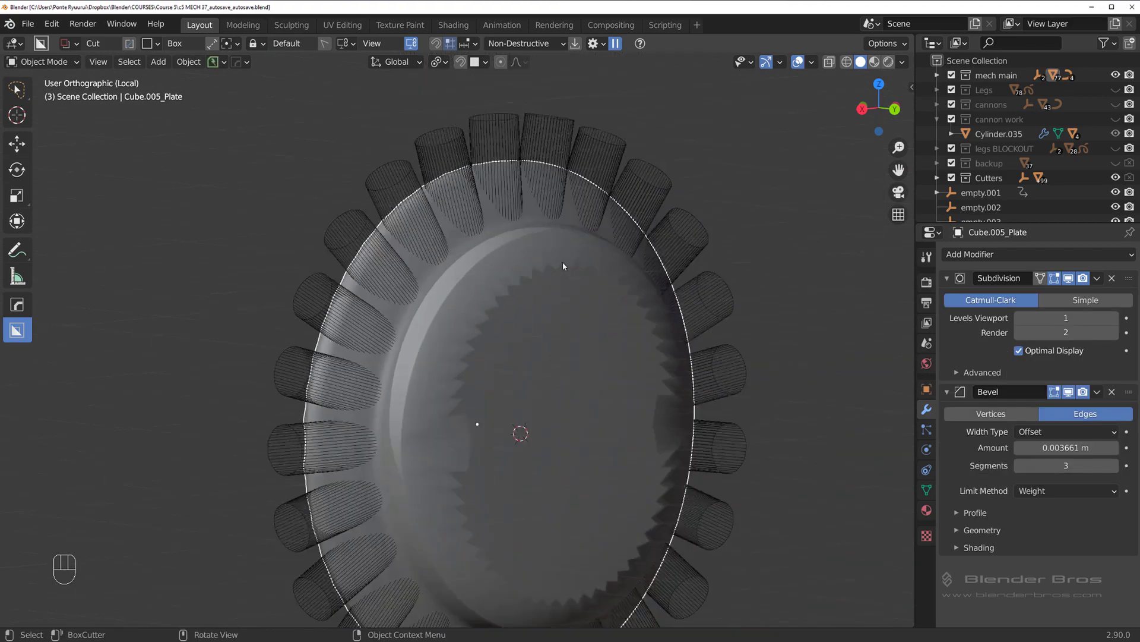
key(ctrl+`)
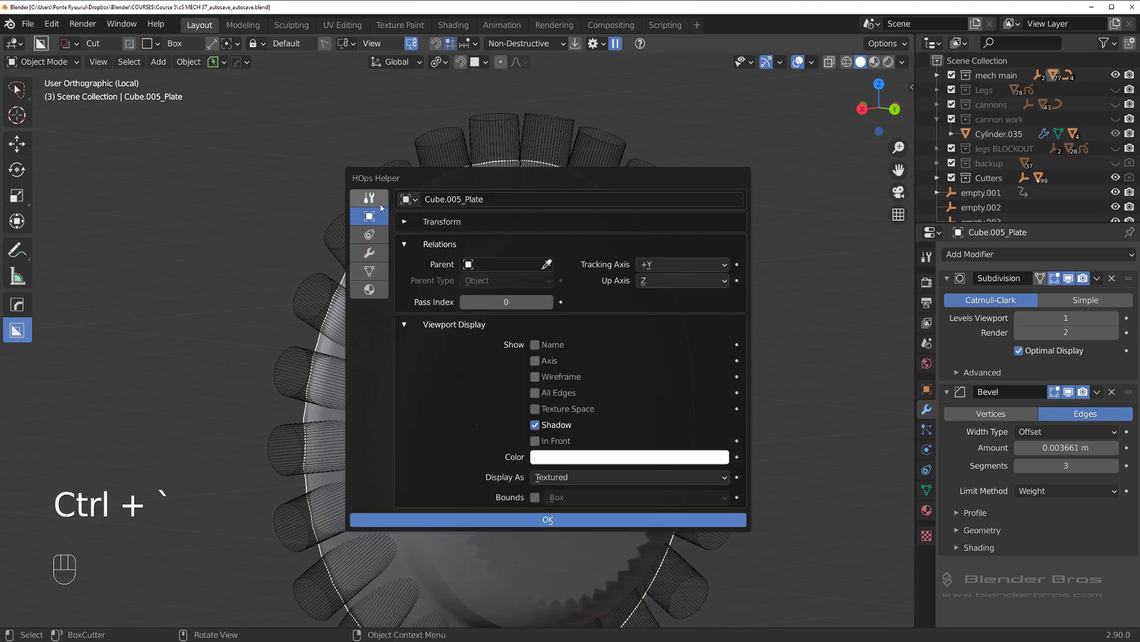
key(q)
Select bolt cutter Cylinder.011 and adjust the view to start edge-sliding its loop
drag(451, 244, 436, 243)
middle_click(700, 299)
middle_click(519, 285)
middle_click(585, 294)
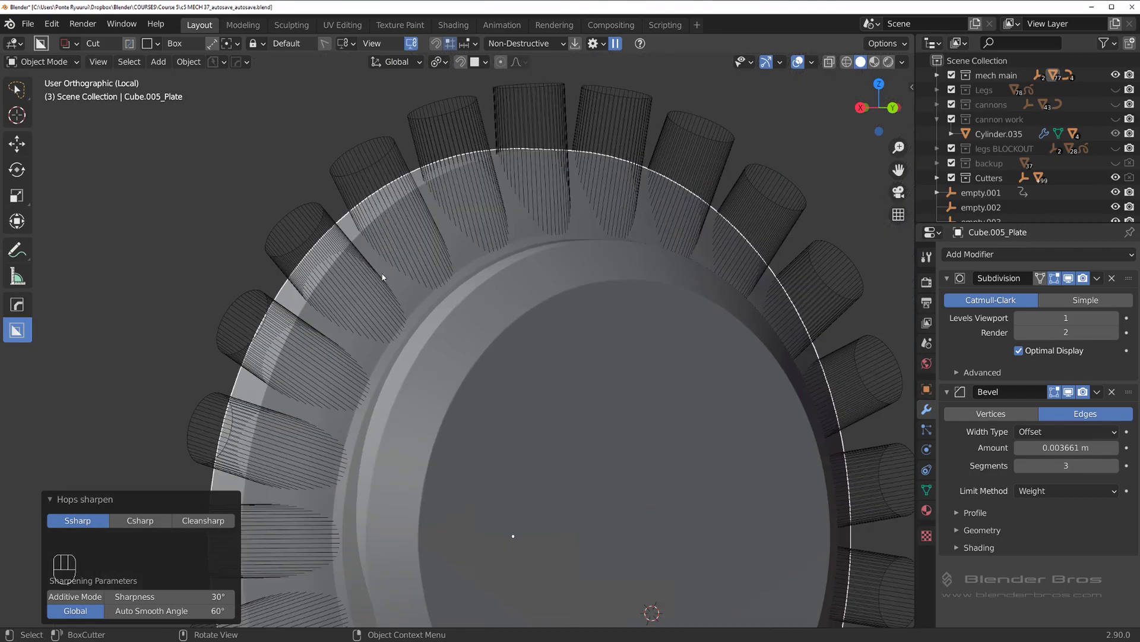
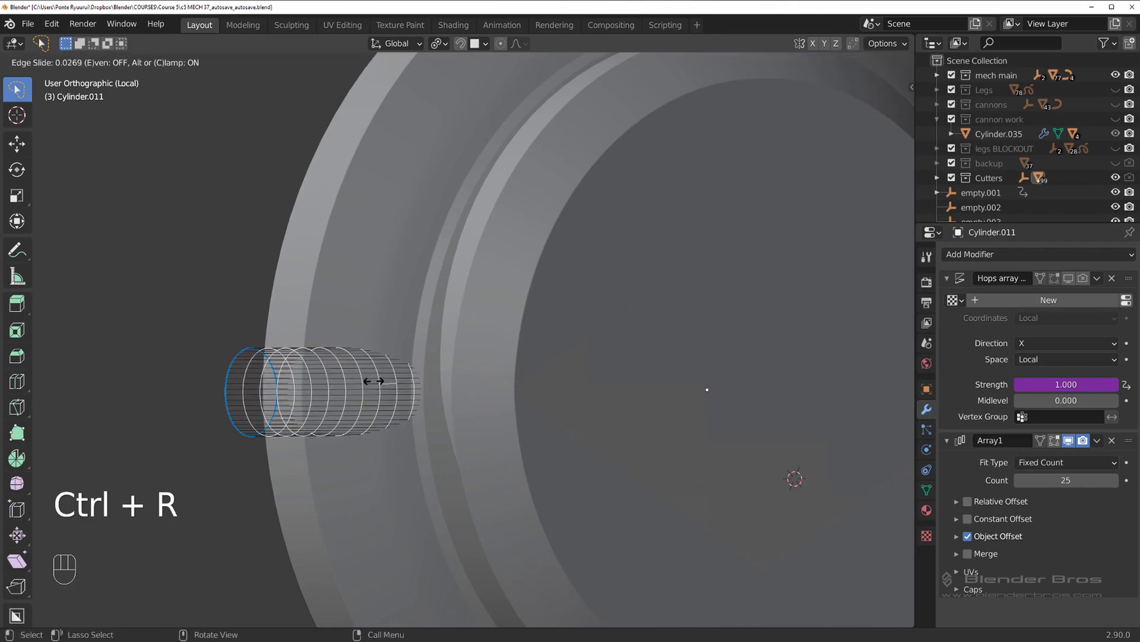
Confirm the cutter's edge slide, inspect the bolt holes, and exit local view to the full assembly
key(Tab)
key(q)
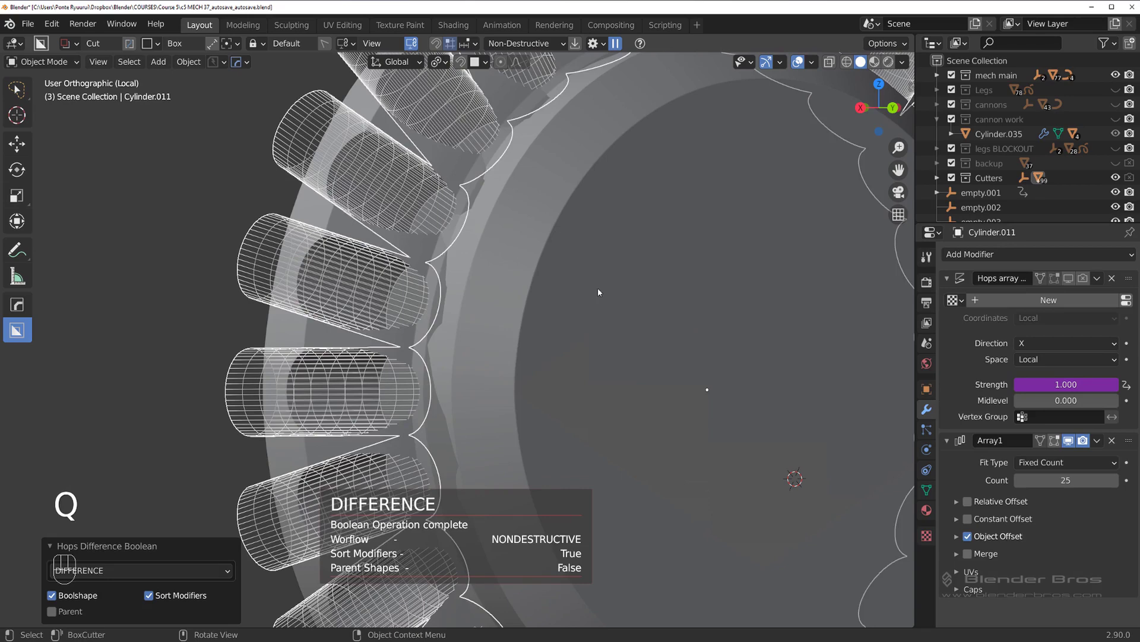
drag(597, 265, 622, 277)
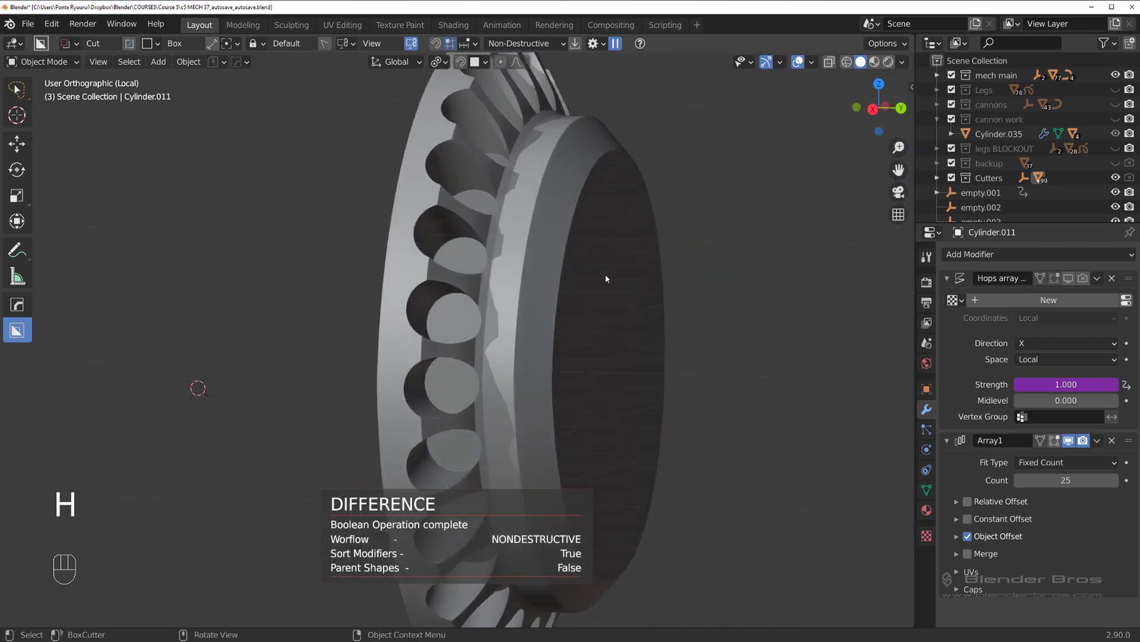
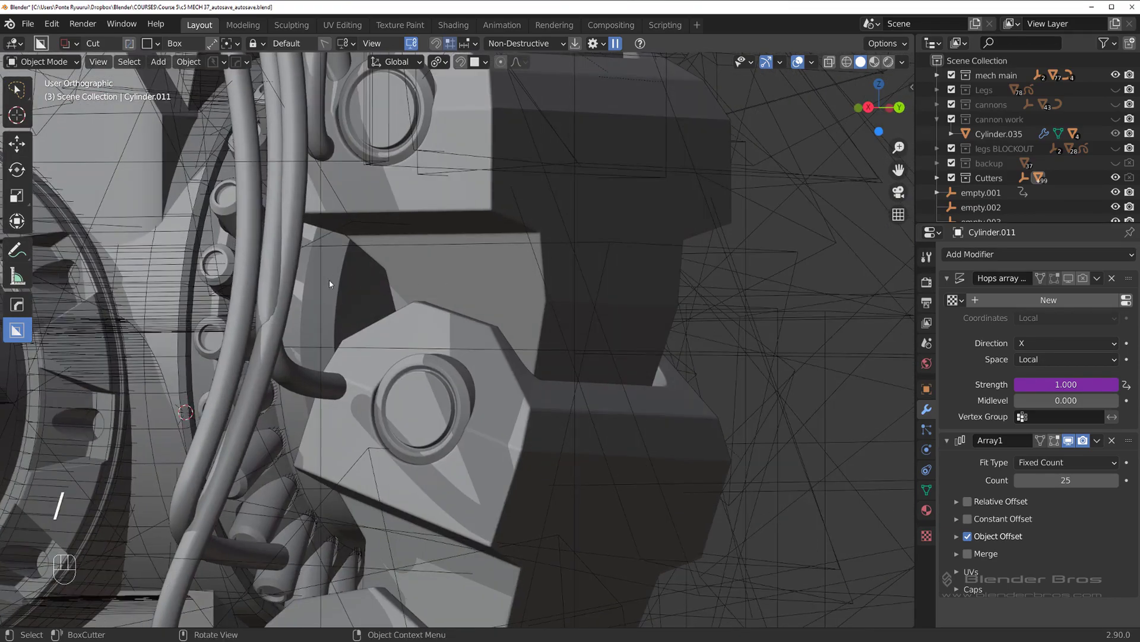
key(/)
Select Cylinder.011 and Smart Apply its modifiers so the cutter array becomes real geometry
key(q)
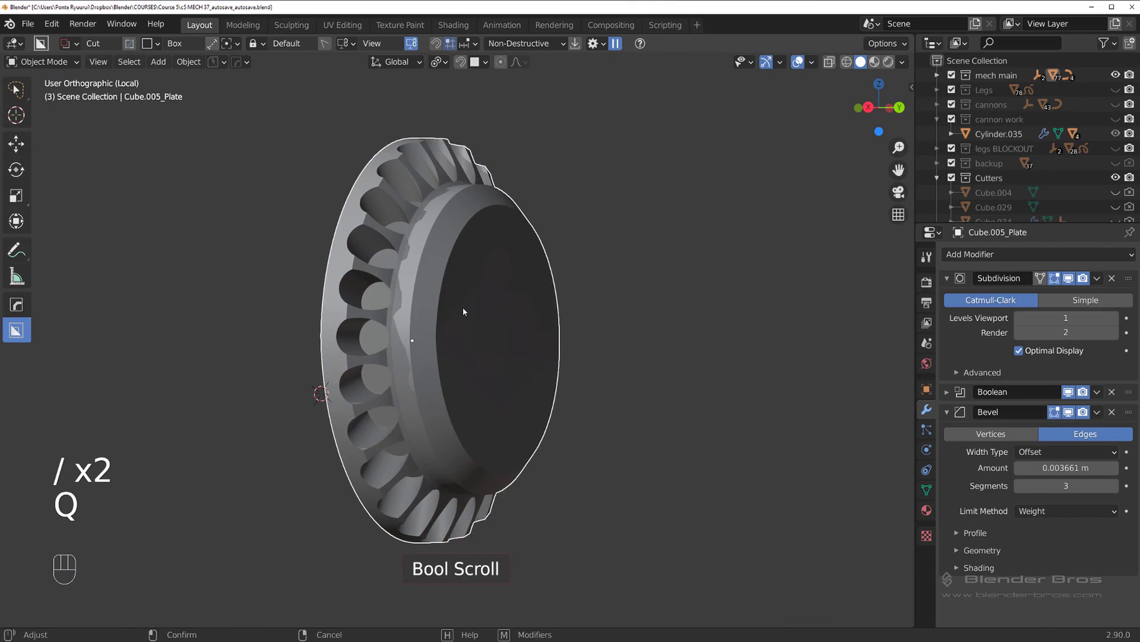
middle_click(402, 286)
middle_click(423, 304)
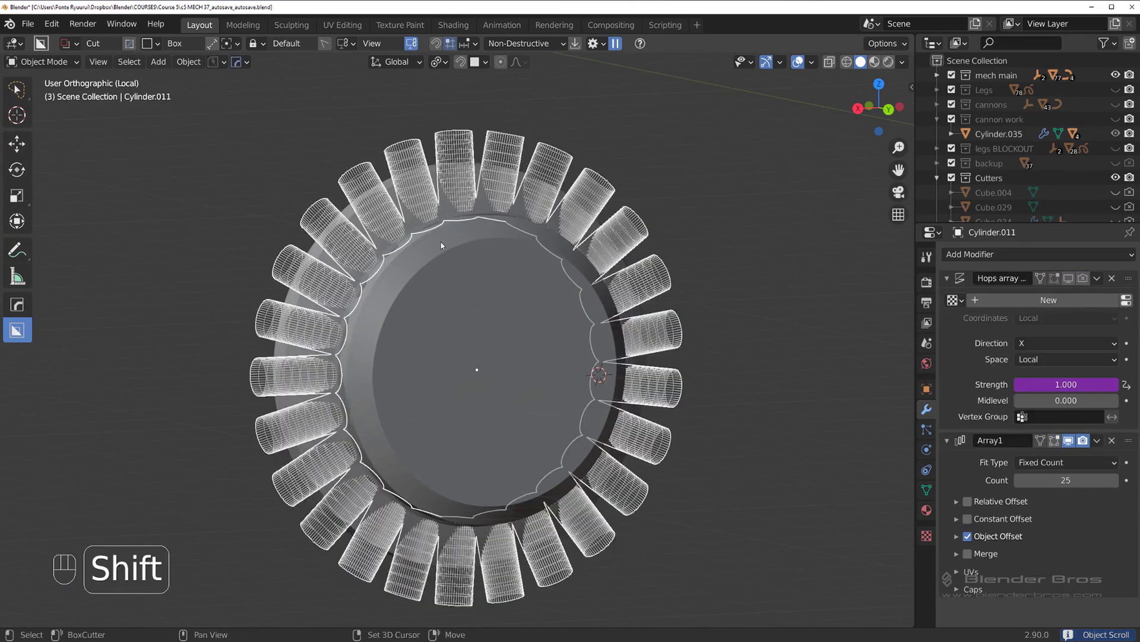
key(shift+d)
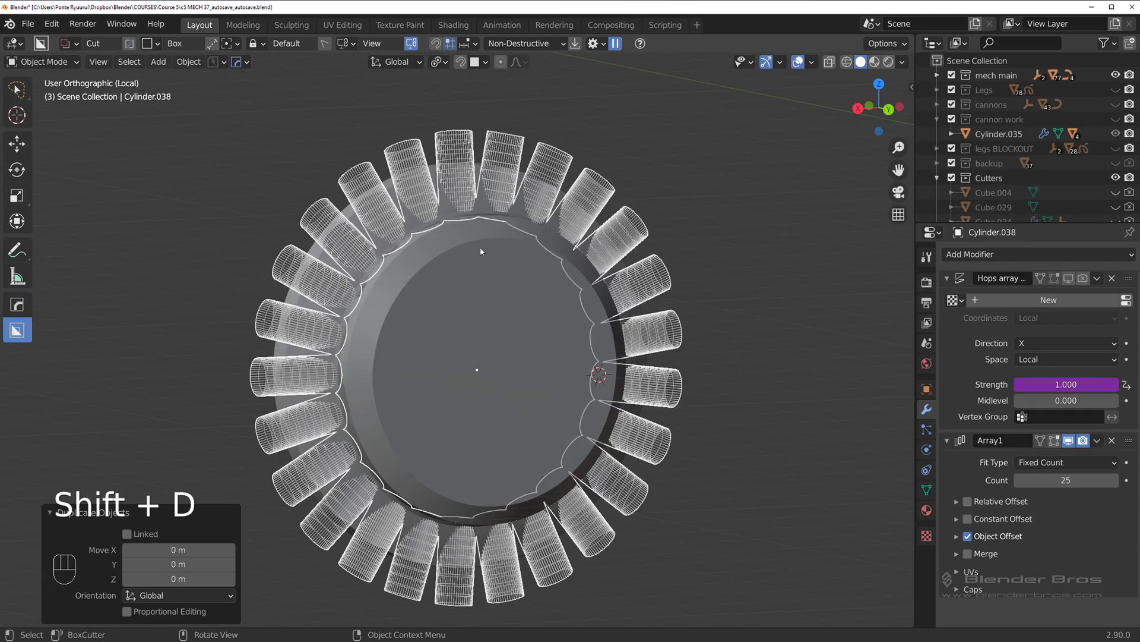
key(h)
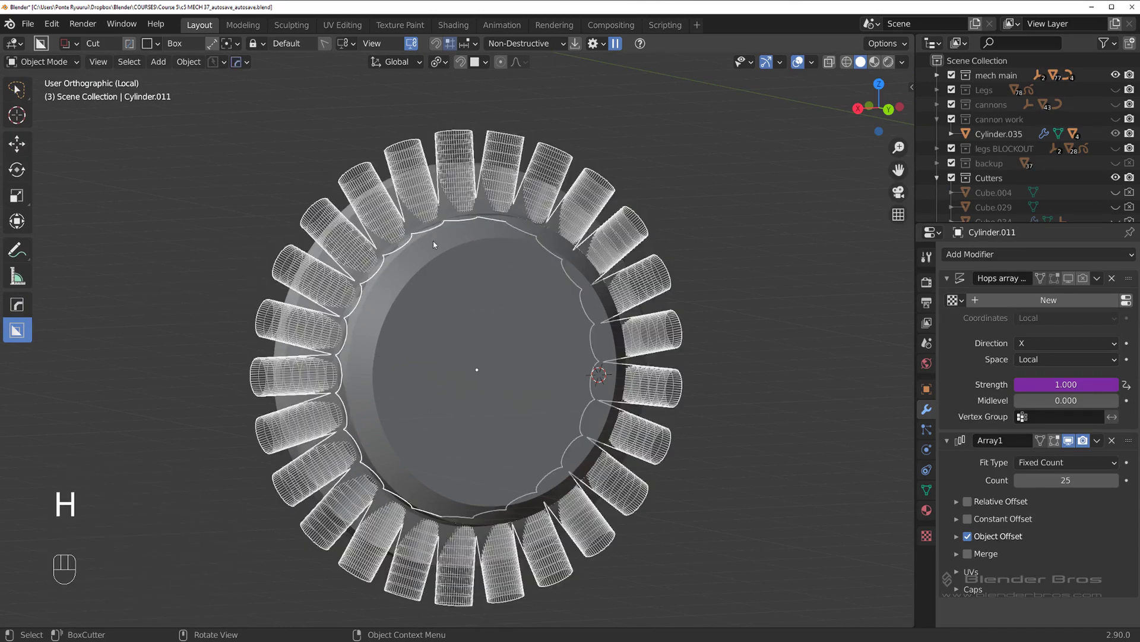
key(ctrl+`)
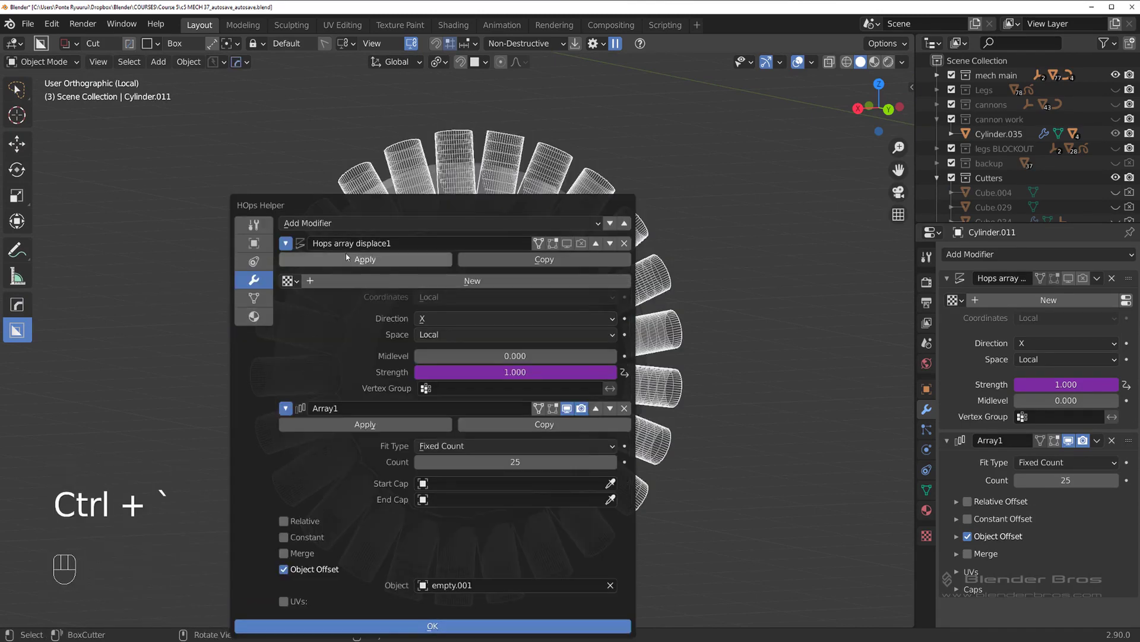
key(q)
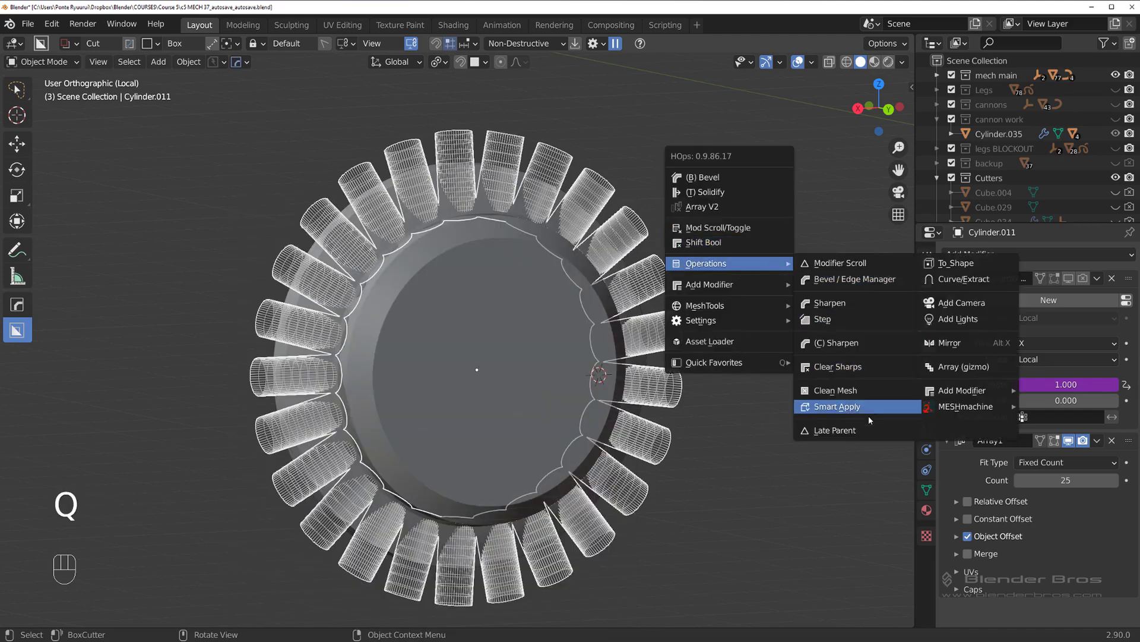
key(ctrl+`)
drag(560, 283, 532, 282)
View the cutter ring face-on from behind and reframe it for editing
key(`)
key(`)
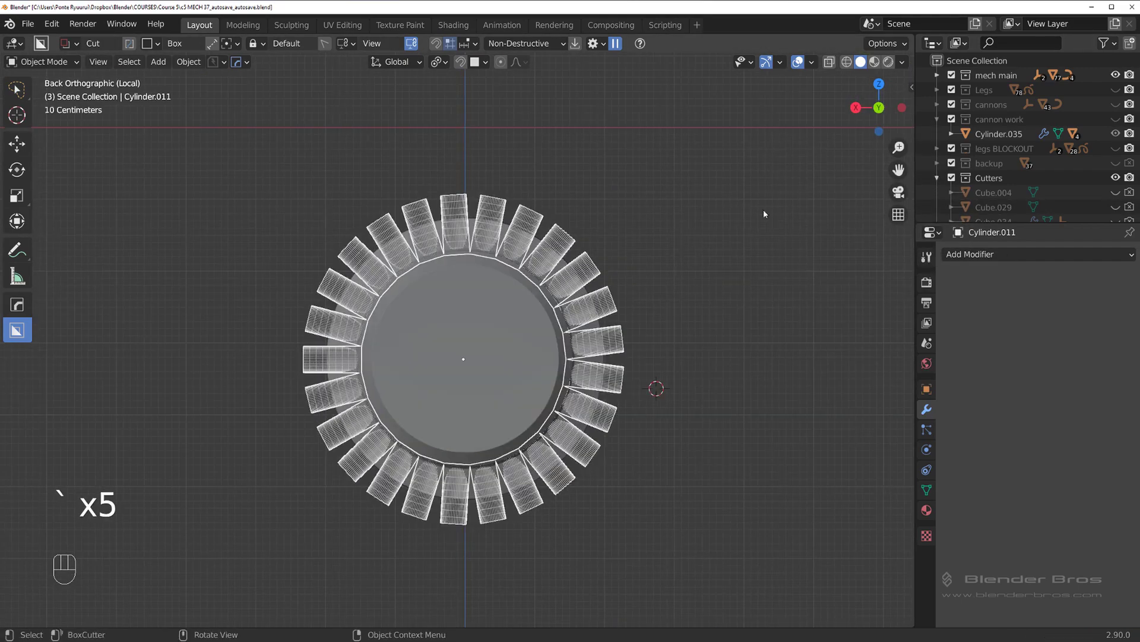
middle_click(663, 248)
drag(481, 237, 427, 152)
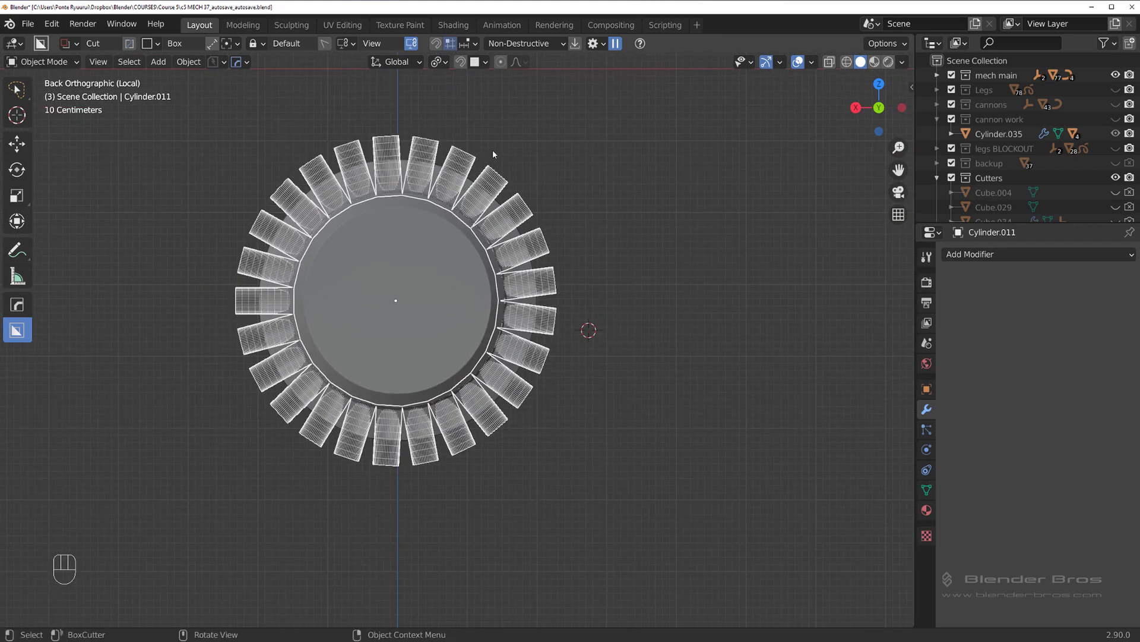
drag(520, 201, 560, 221)
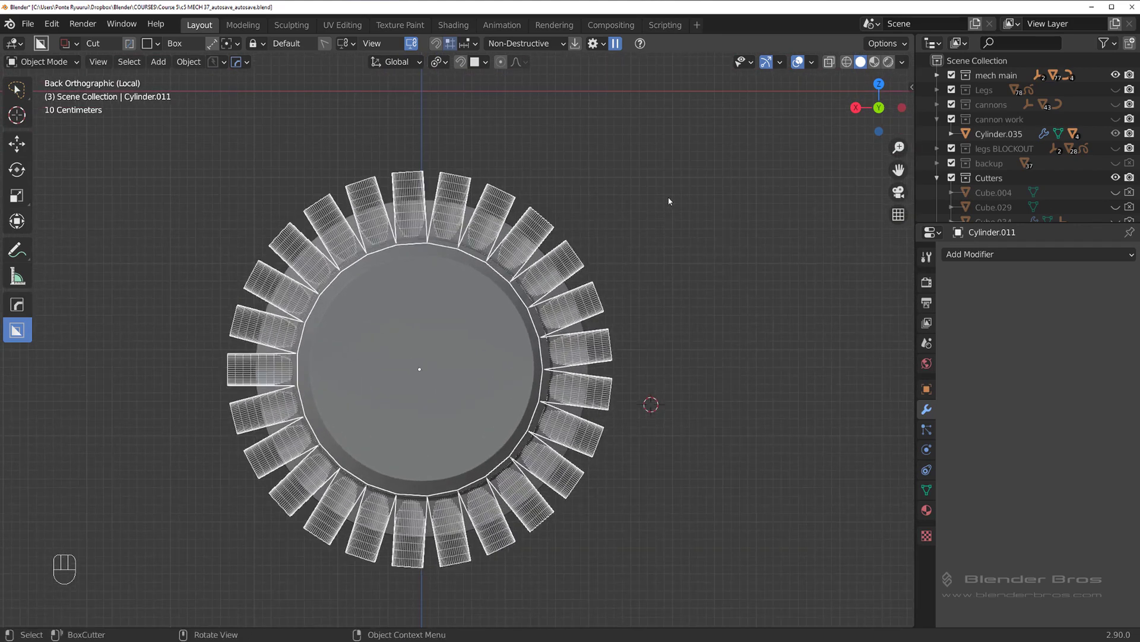
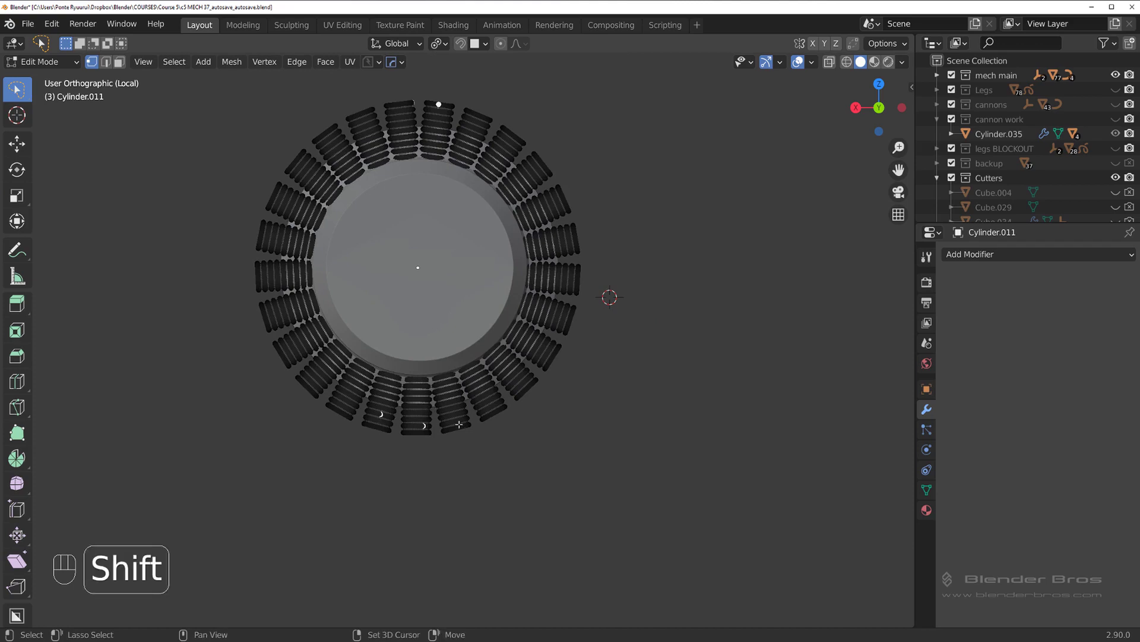
Delete the top and bottom cutter islands from the ring, leaving uncut gaps in the hole pattern
key(ctrl+l)
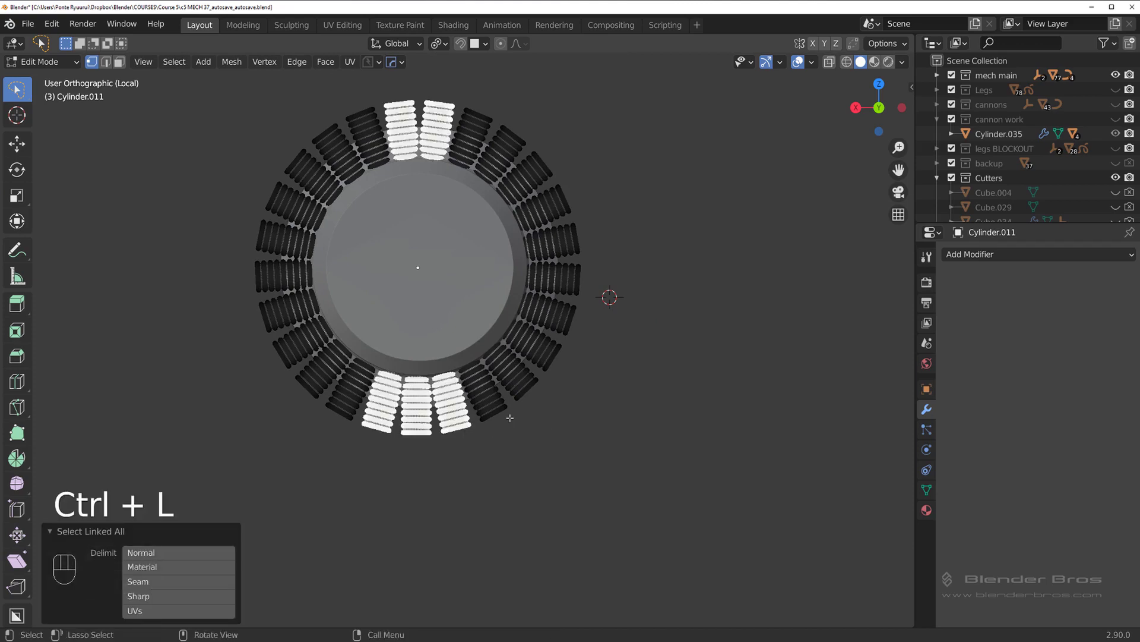
key(x)
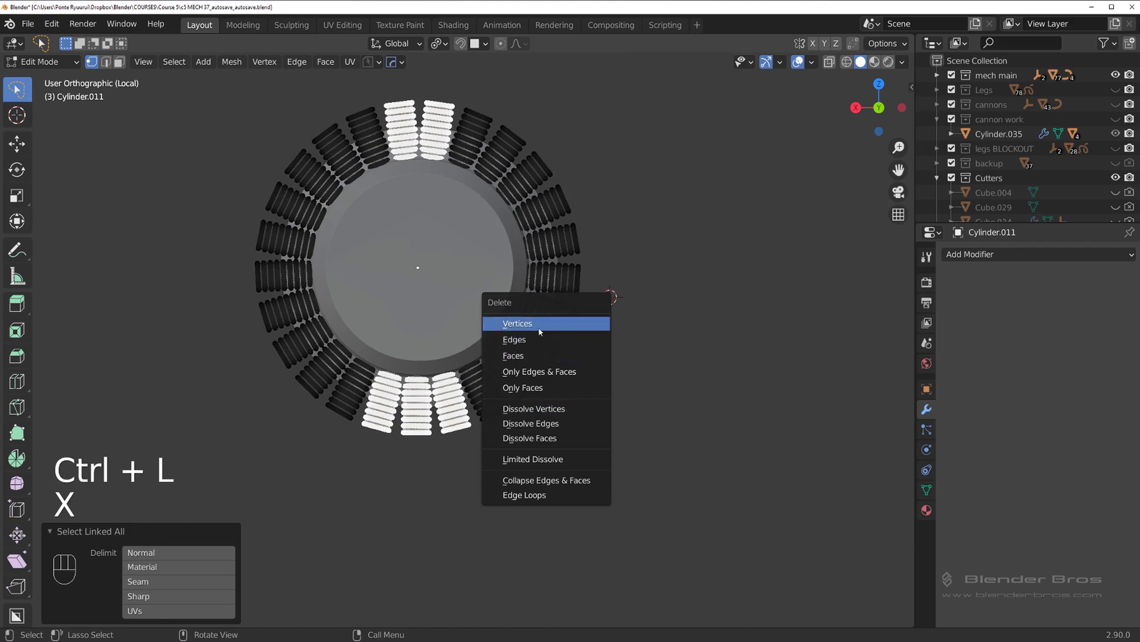
key(Tab)
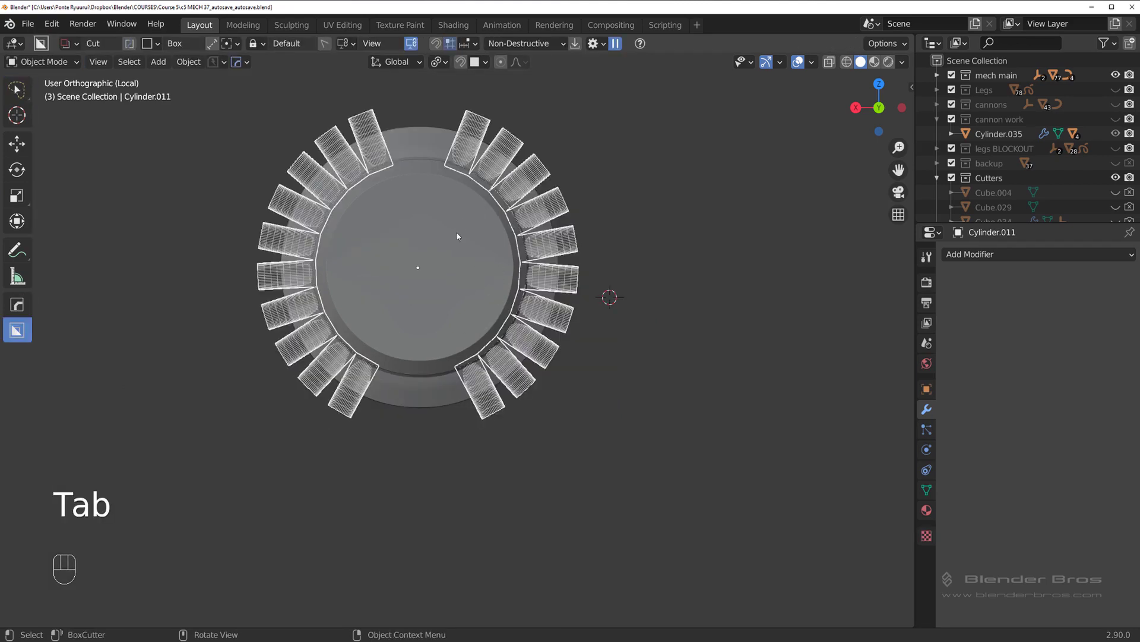
key(h)
Orbit around the plate to check the scalloped rim and remaining holes
drag(472, 247, 518, 244)
drag(392, 242, 394, 227)
drag(422, 281, 450, 338)
drag(420, 284, 427, 292)
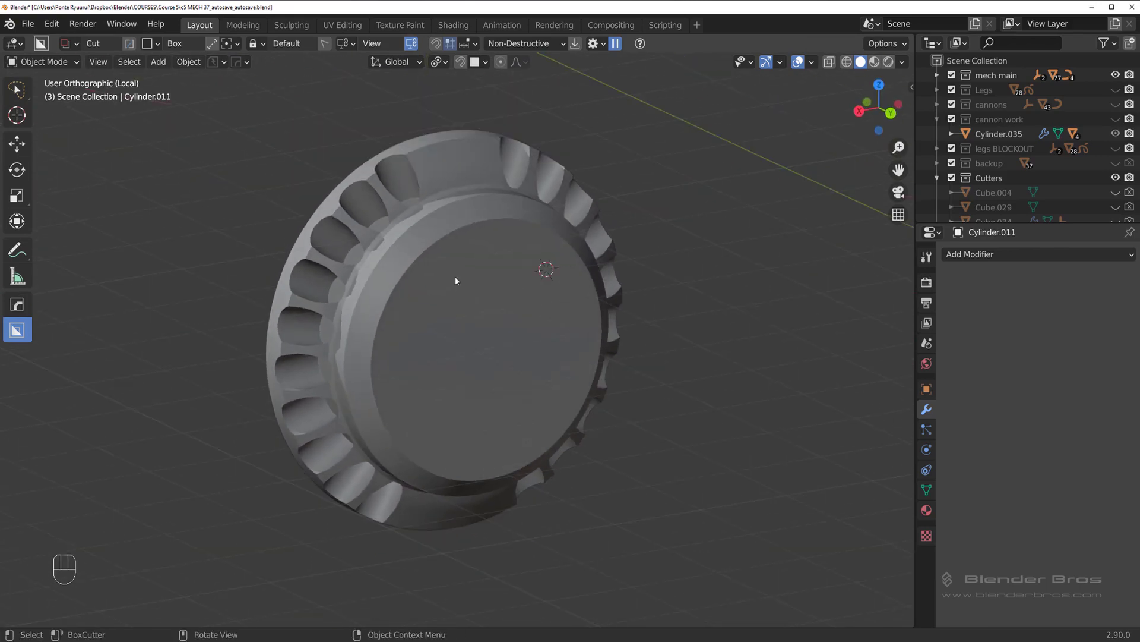
Inspect the ring of arrayed cylinders from the side using local view and preset views
key(/)
drag(444, 253, 453, 266)
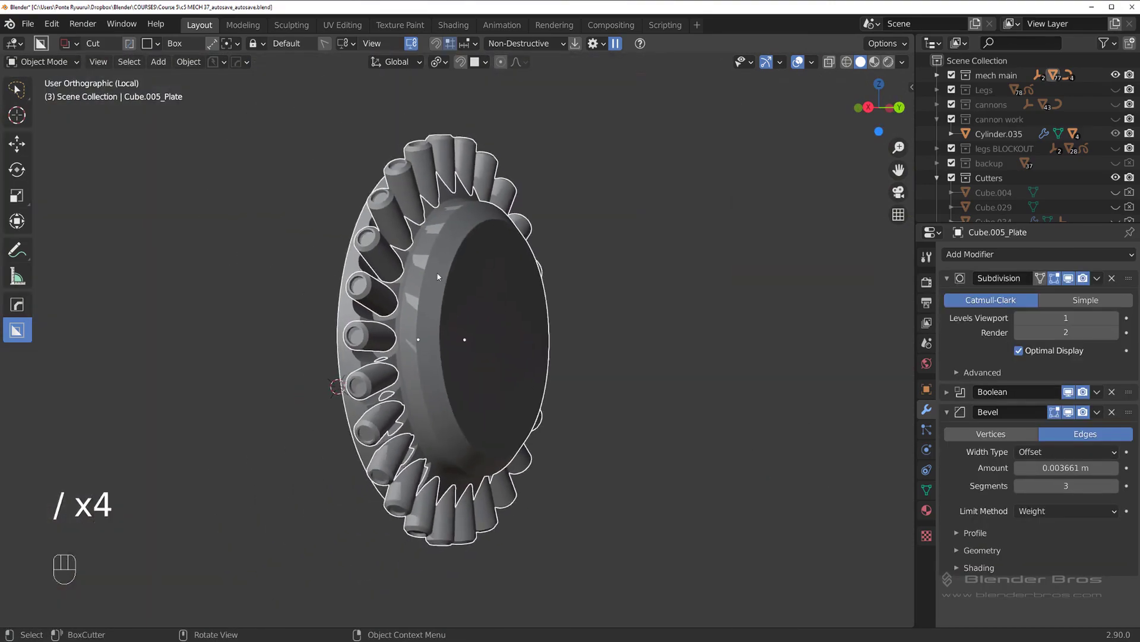
key(/)
key(`)
middle_click(473, 268)
middle_click(401, 290)
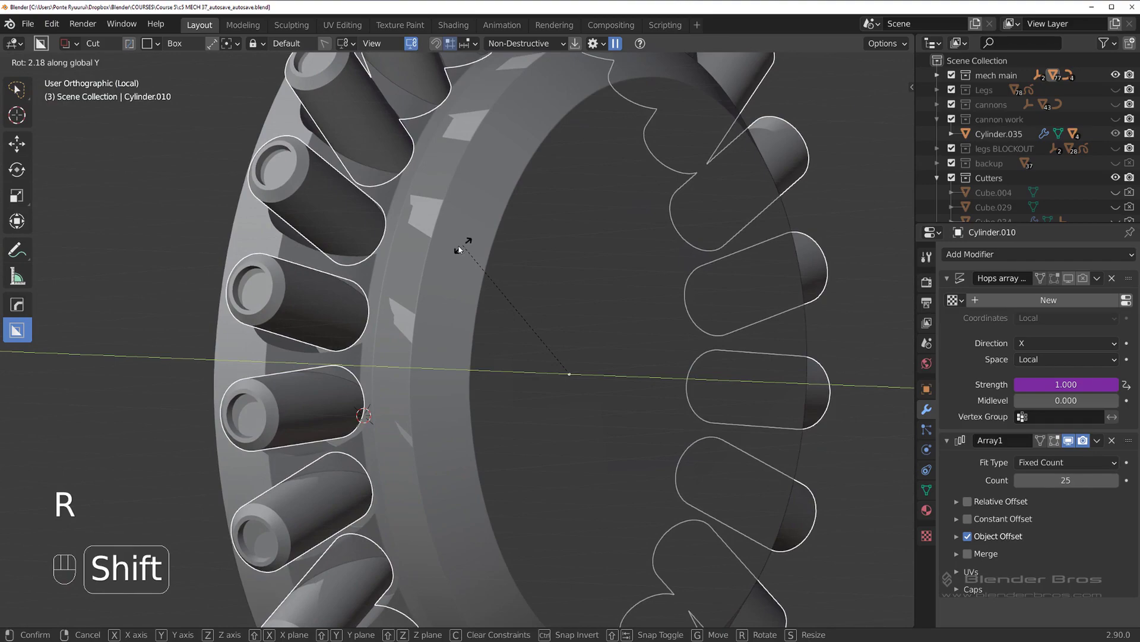
drag(432, 278, 377, 240)
middle_click(362, 323)
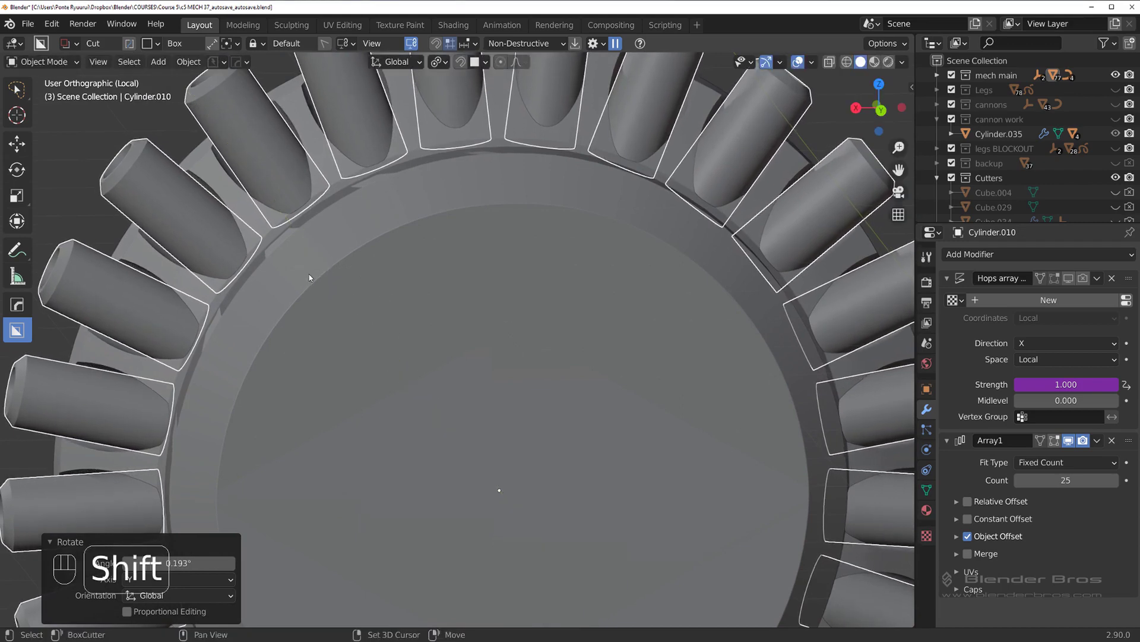
View the ring from the back and ask to take stray Cylinder.039 out of Local View
key(`)
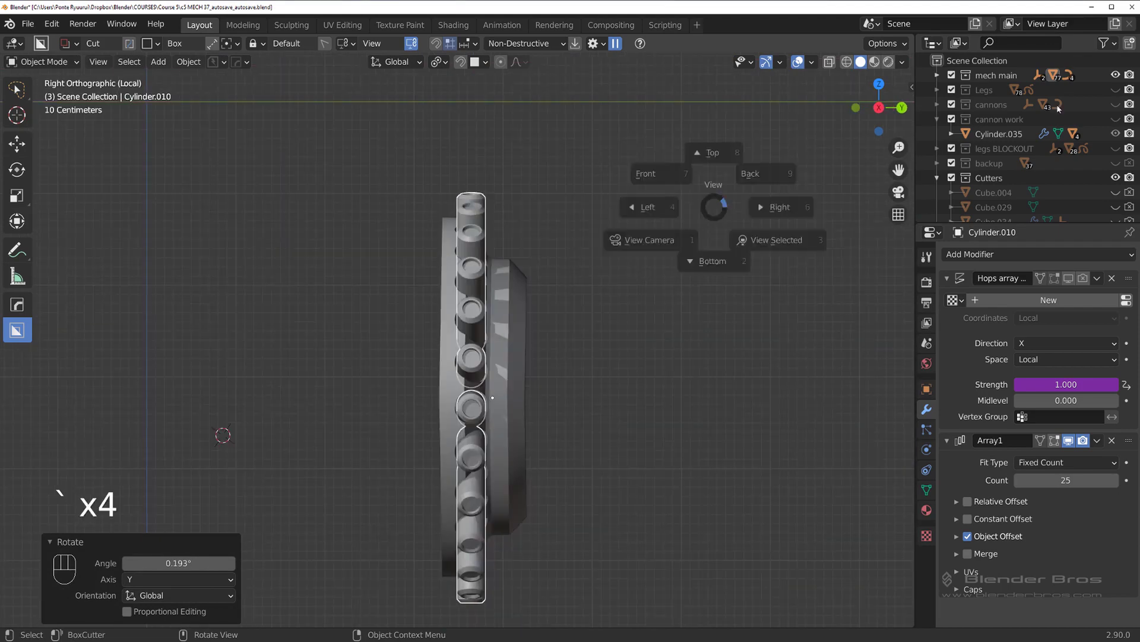
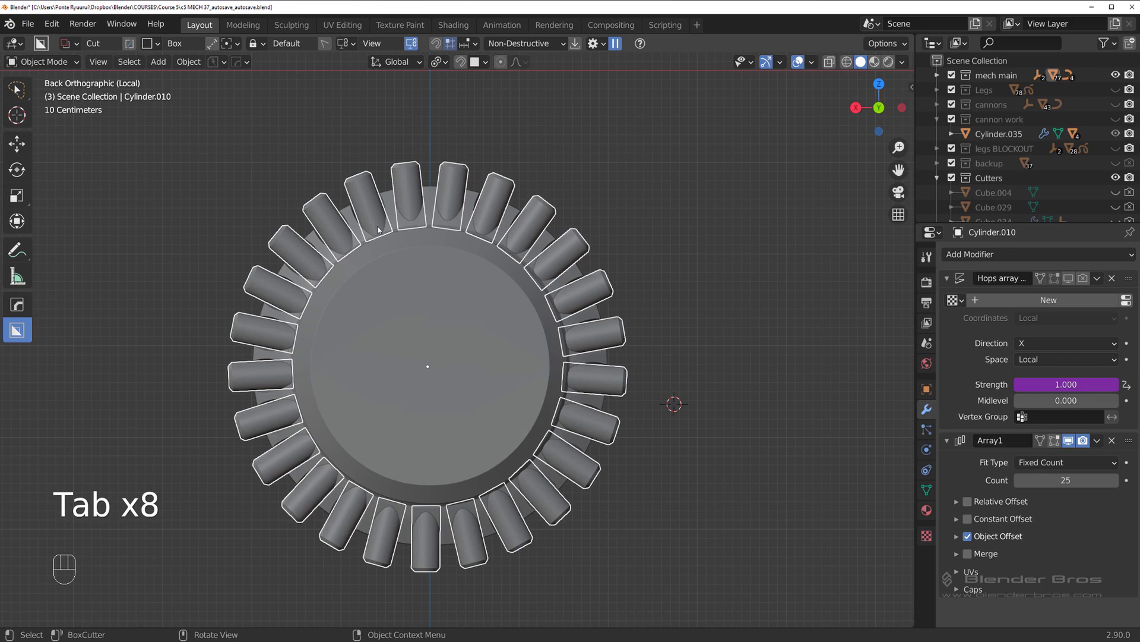
key(ctrl+`)
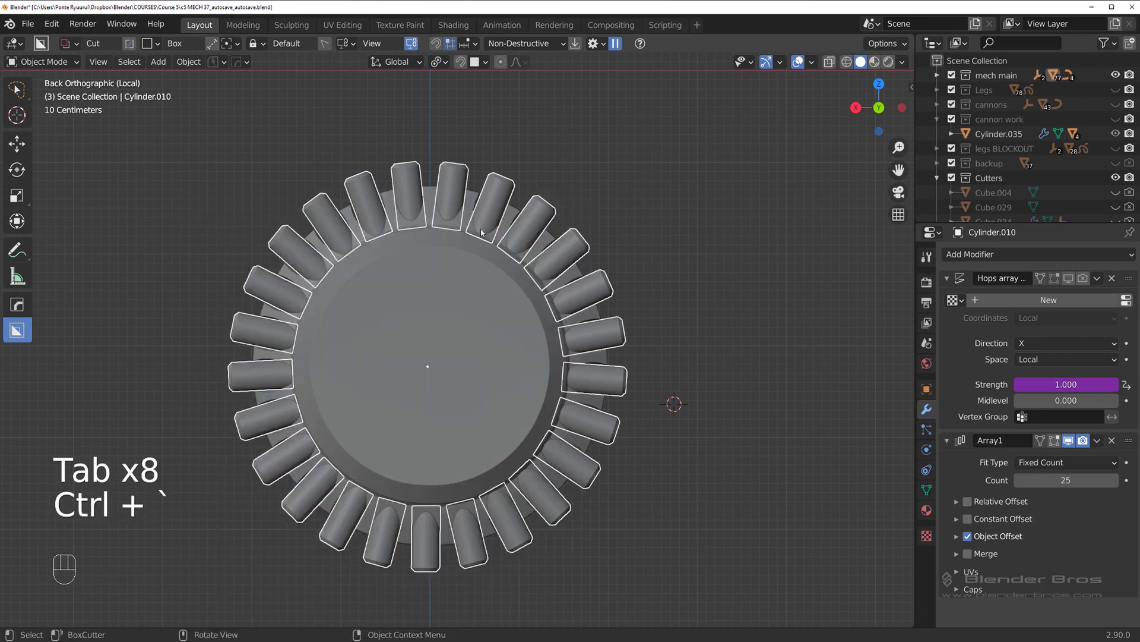
key(shift+d)
Remove Cylinder.039 from isolation and move it into the backup collection
key(m)
key(/)
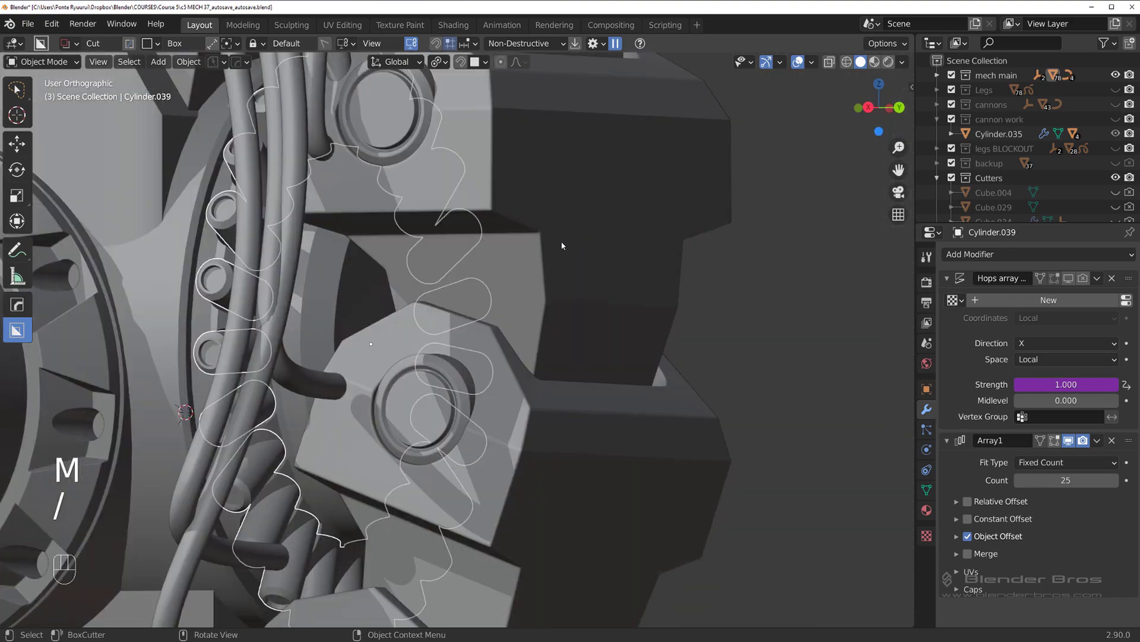
key(m)
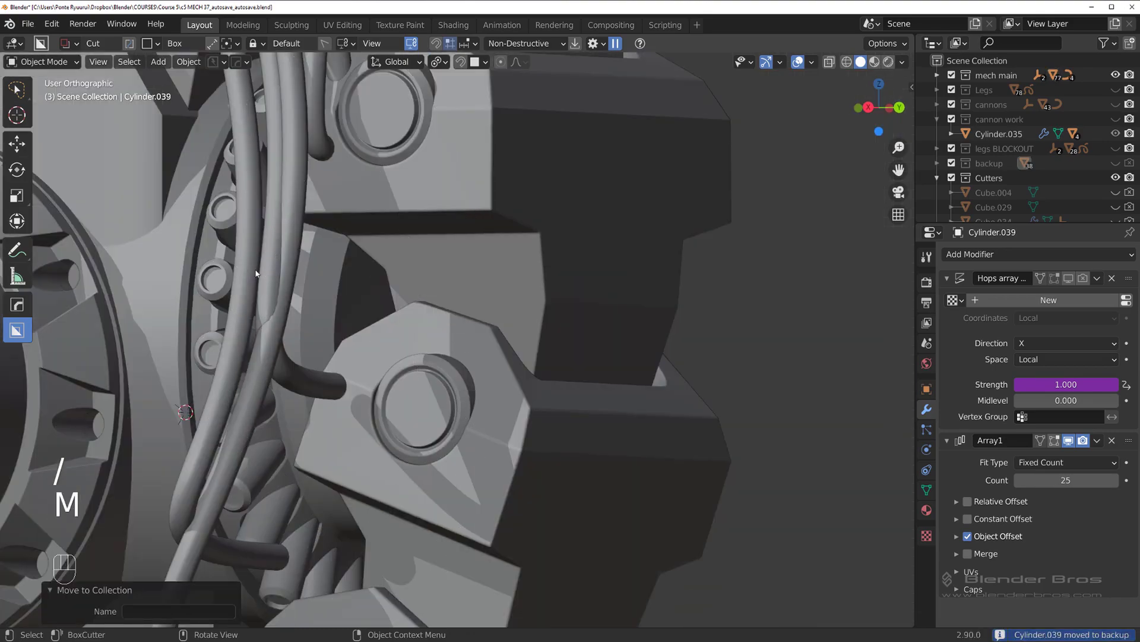
key(ctrl+`)
key(ctrl+q)
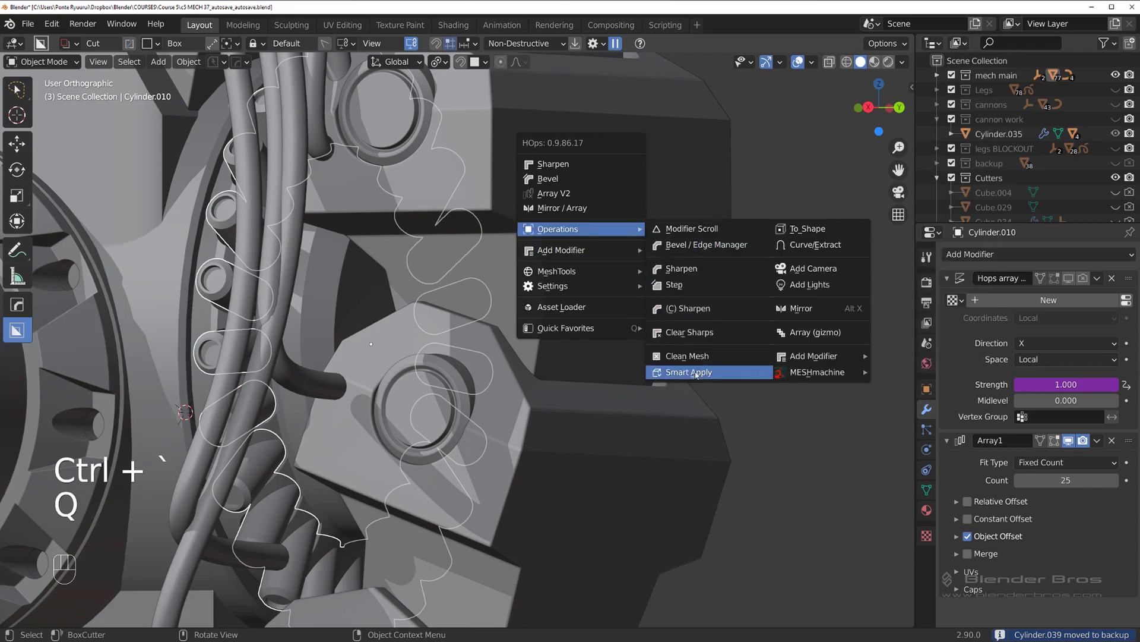
key(q)
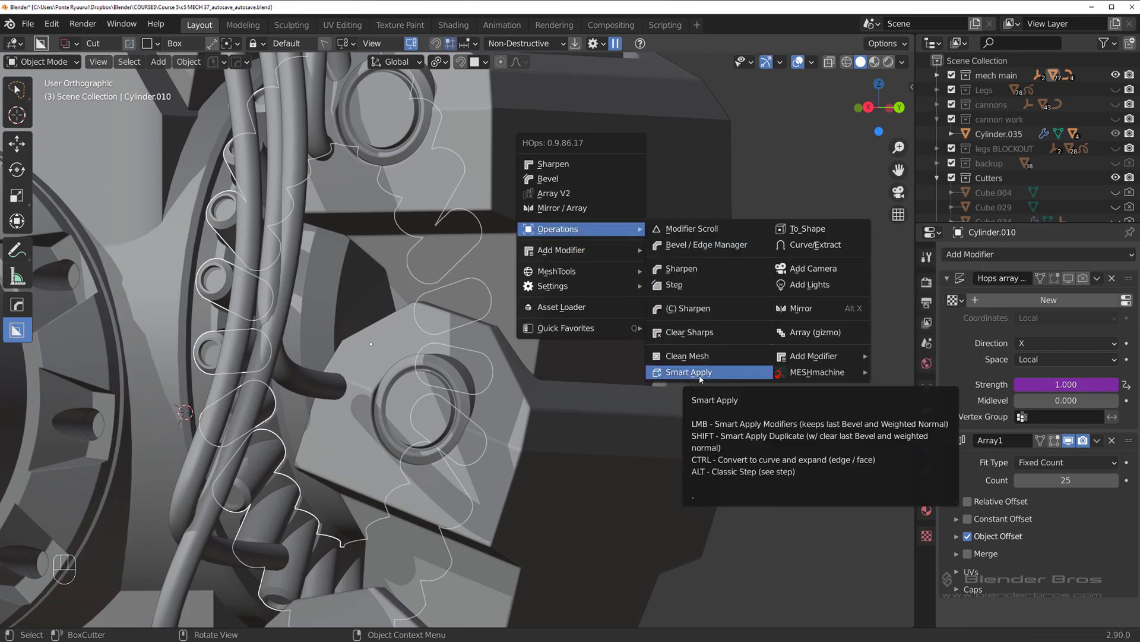
Orbit around the isolated plate to inspect its ring of cutter cylinders up close
drag(368, 304, 393, 295)
drag(442, 328, 550, 367)
drag(549, 356, 447, 341)
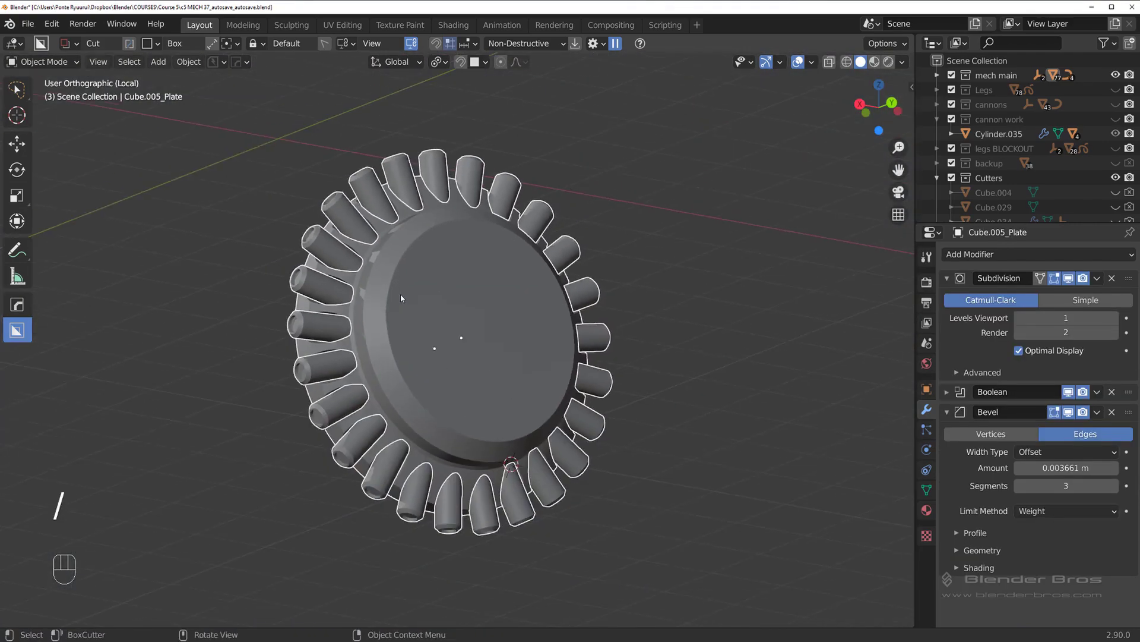
drag(417, 296, 386, 317)
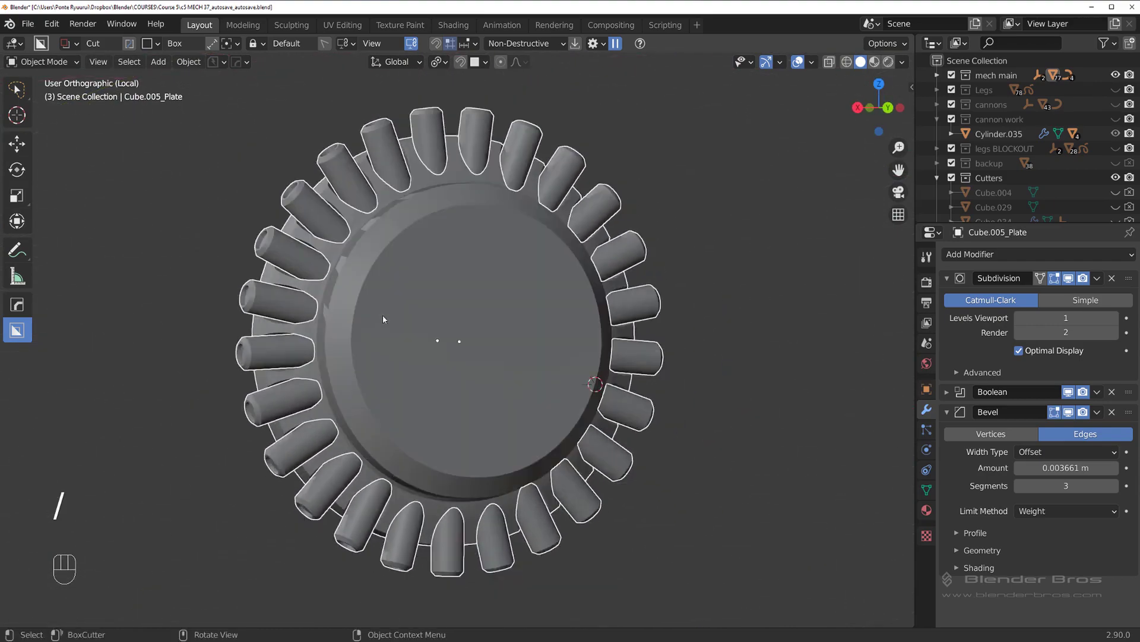
middle_click(374, 299)
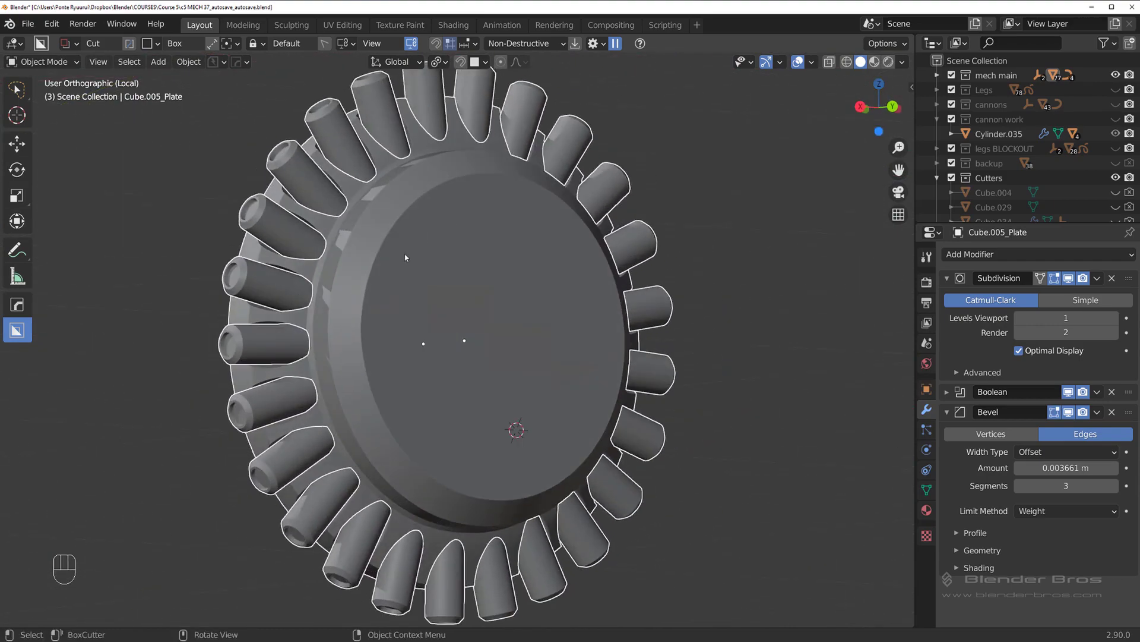
middle_click(391, 301)
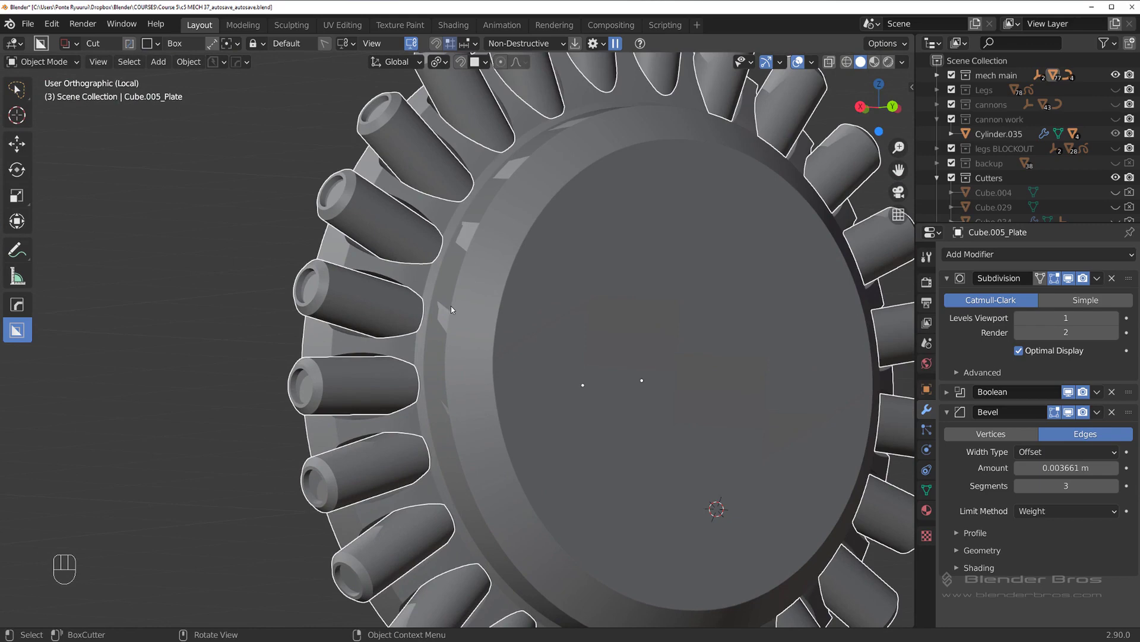
drag(473, 300, 502, 322)
drag(506, 315, 453, 304)
middle_click(419, 279)
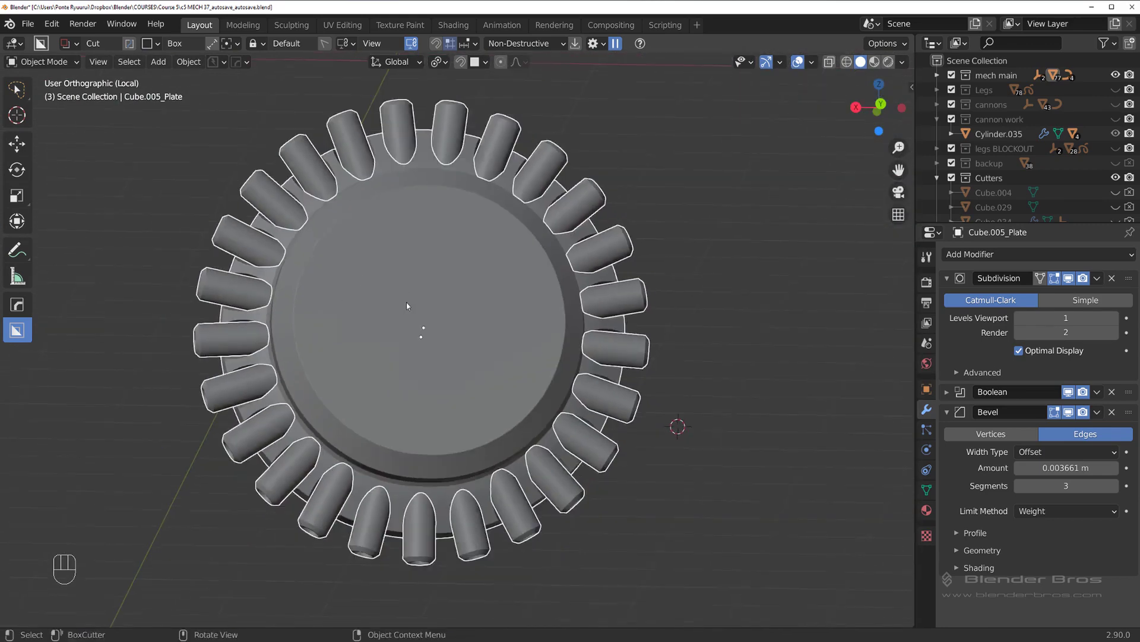
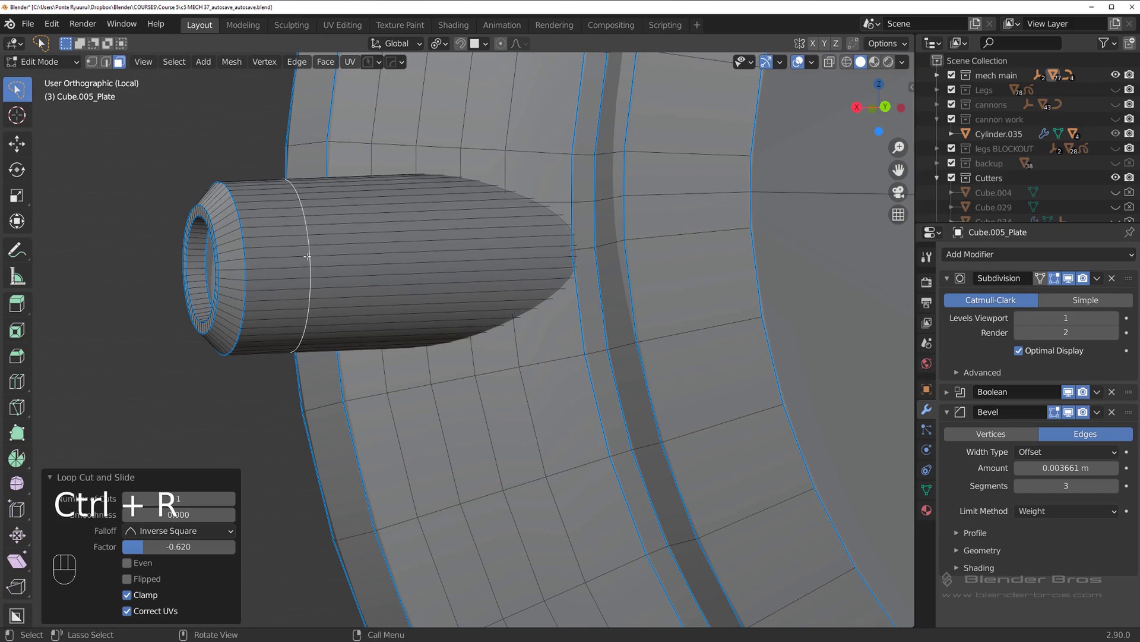
Bevel a new edge loop into a band, fatten it outward and scale it into a raised collar on Cylinder.010
key(ctrl+b)
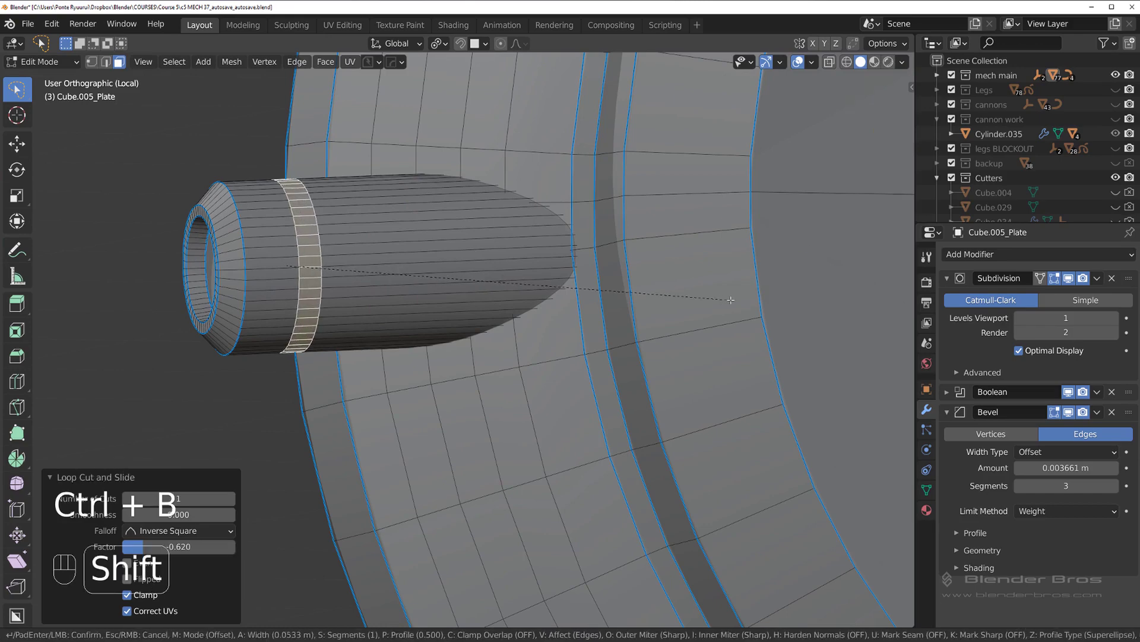
key(q)
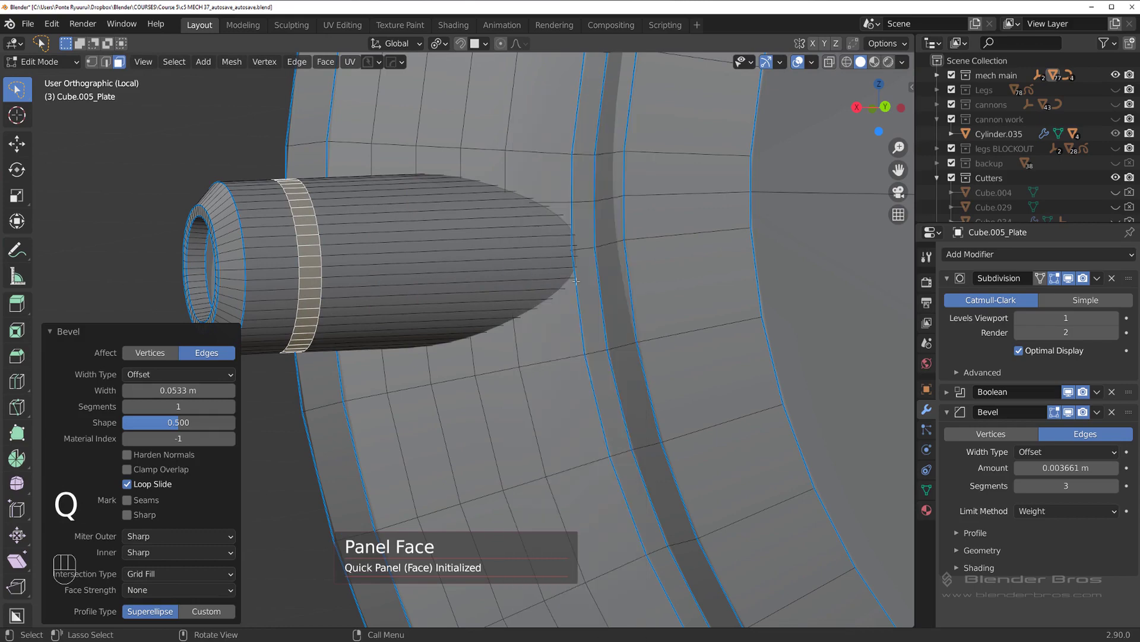
key(q)
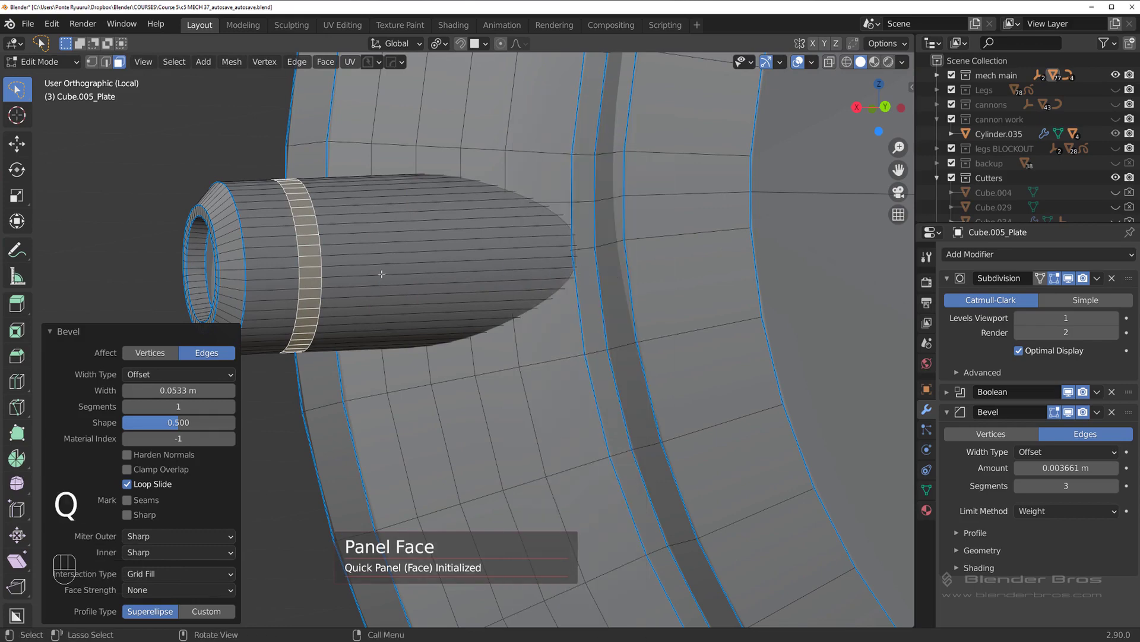
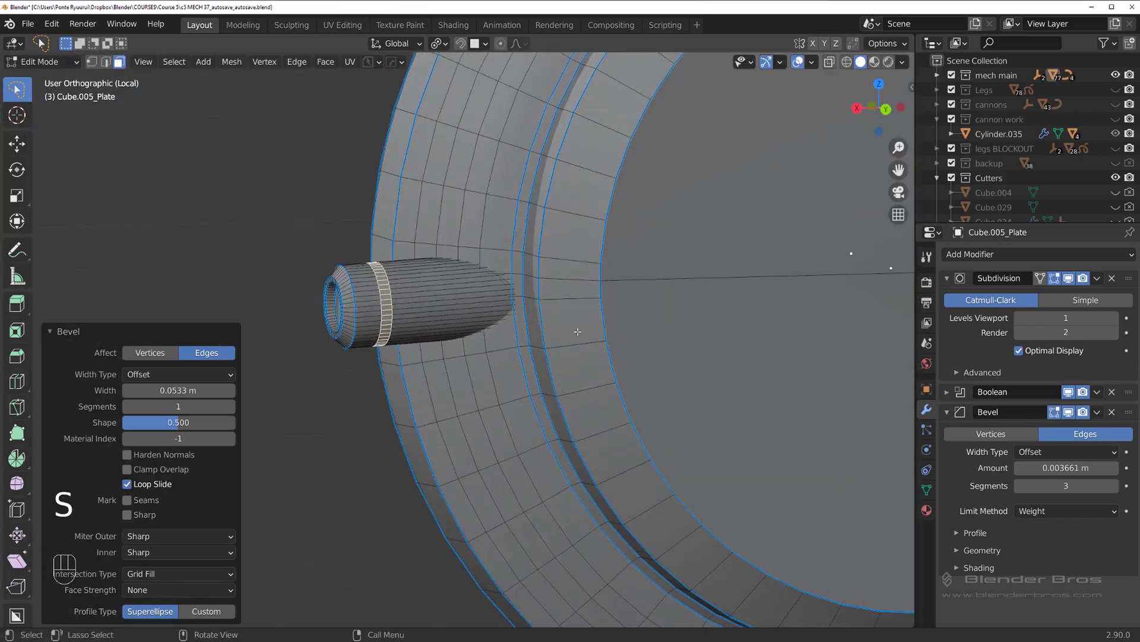
key(q)
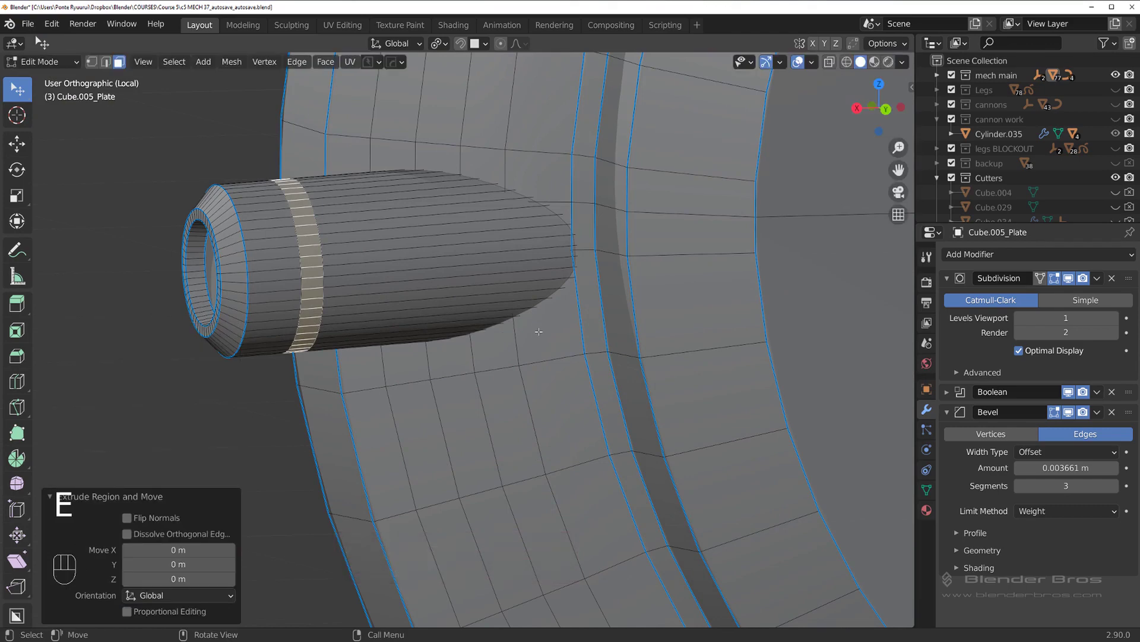
key(alt+s)
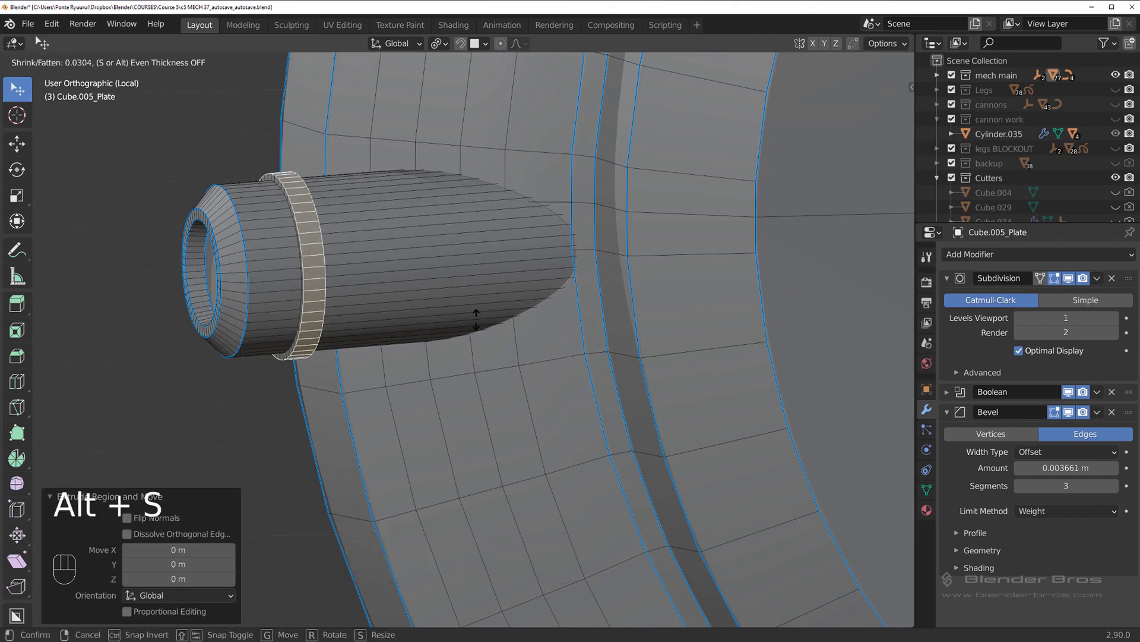
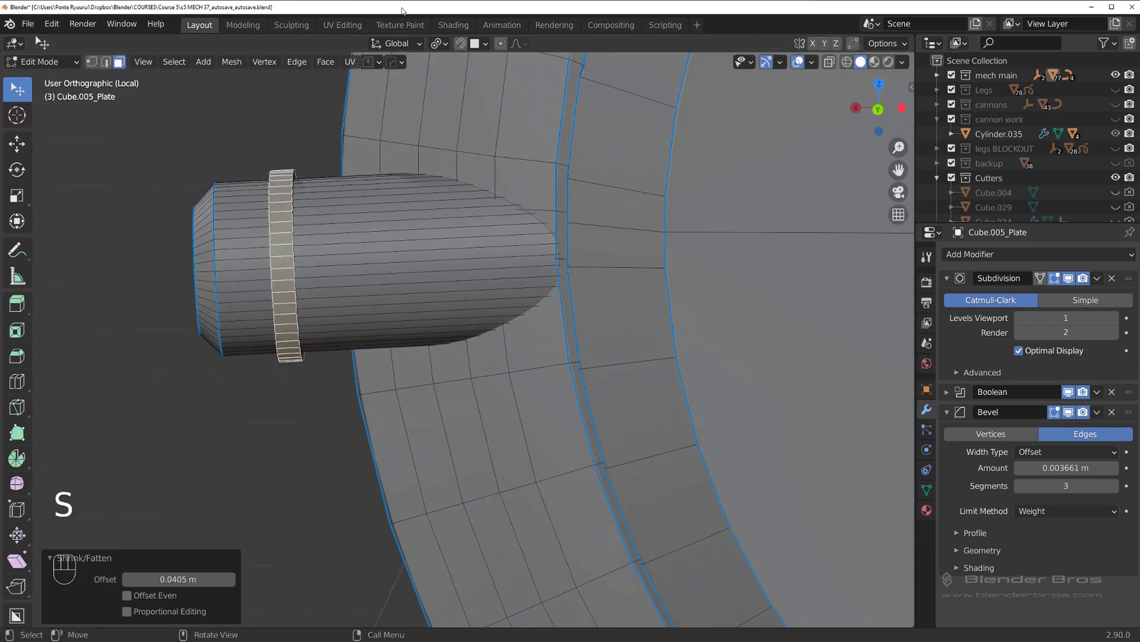
key(s)
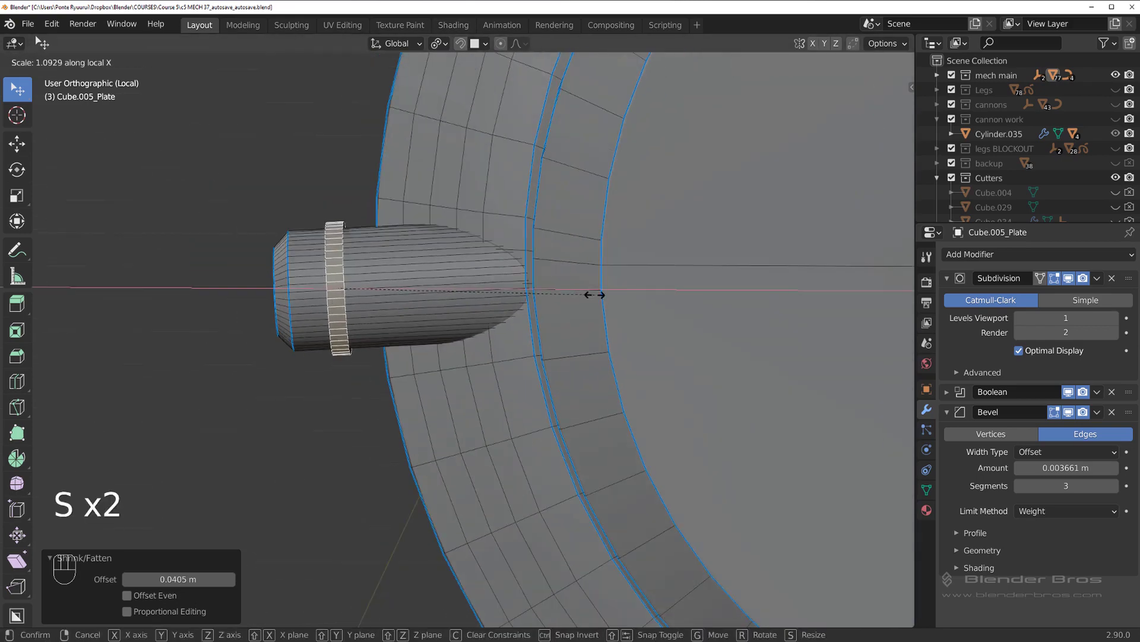
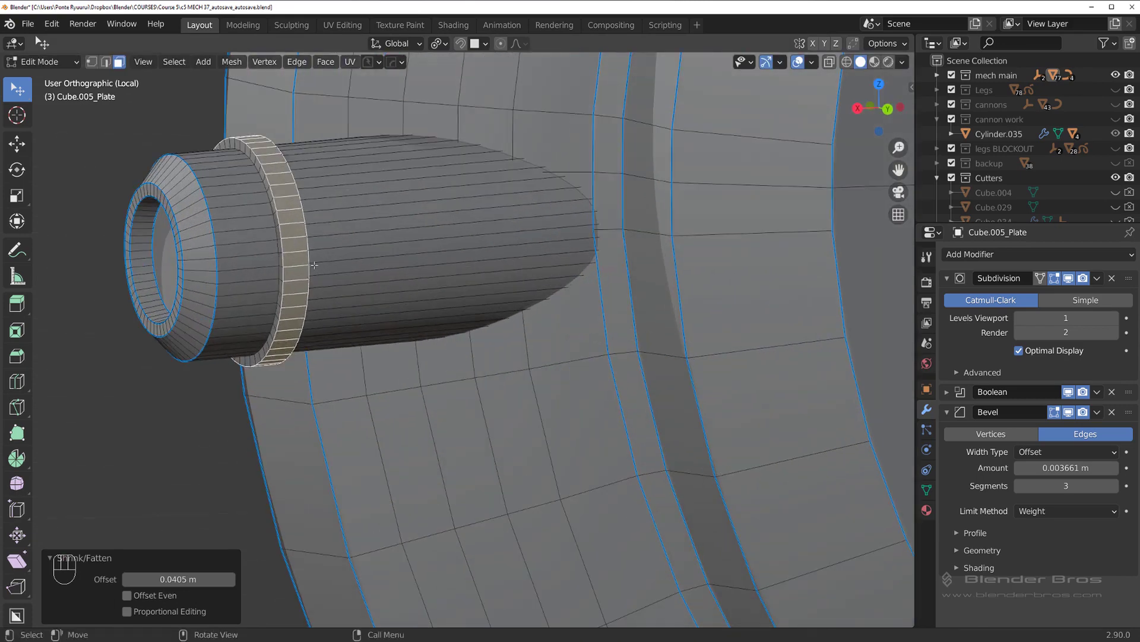
key(Tab)
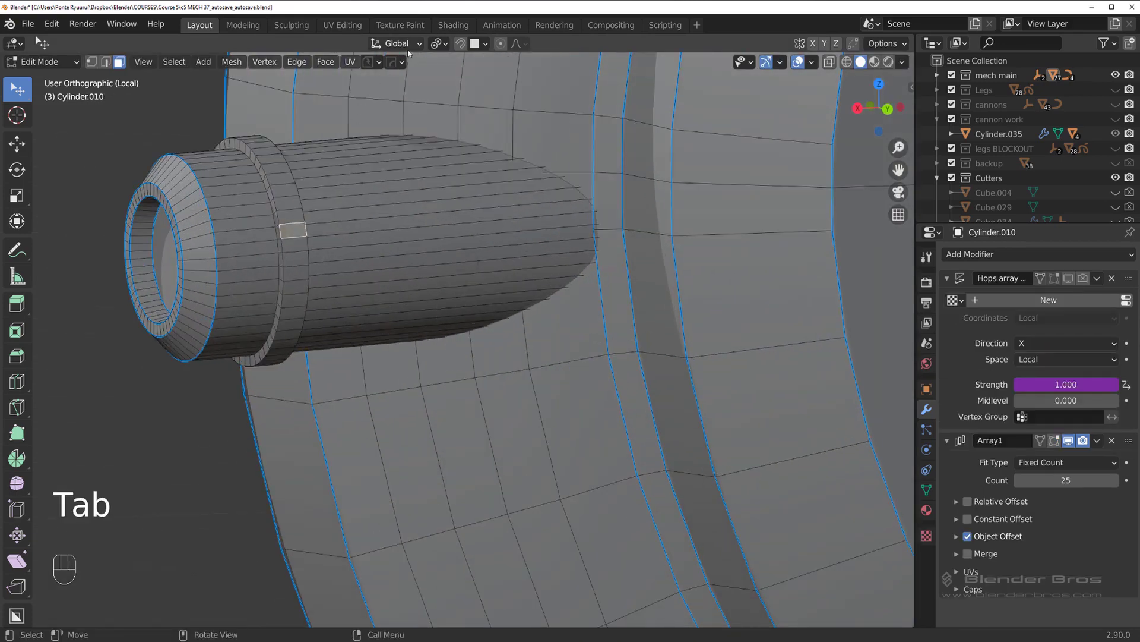
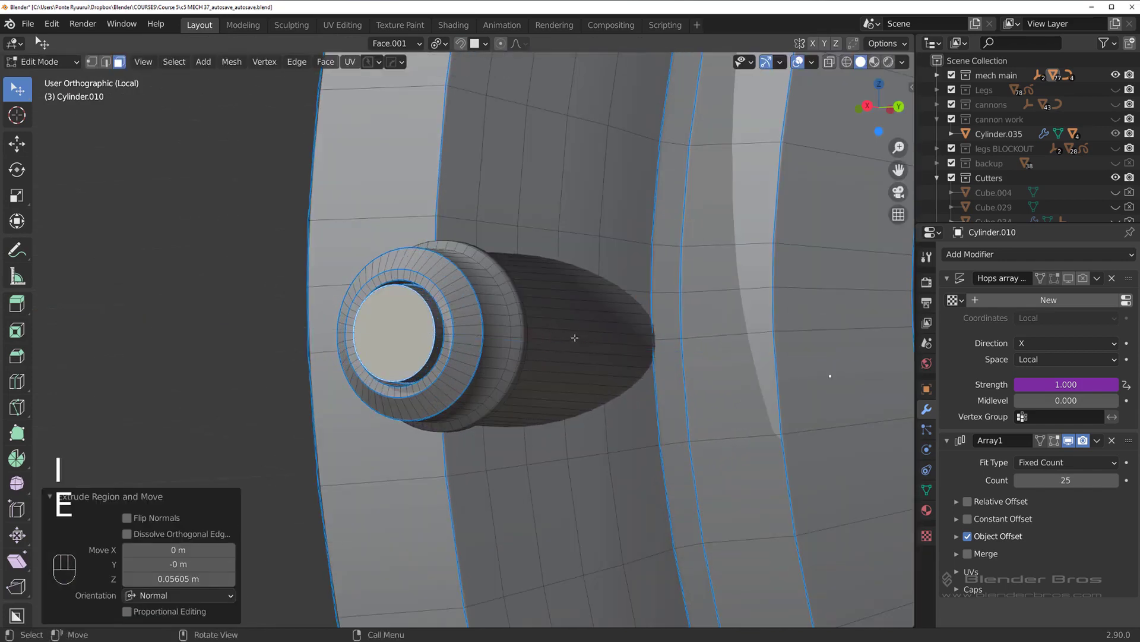
Bevel the end rim and the inner loop of Cylinder.010's open end into a stepped, inset rim
key(ctrl+b)
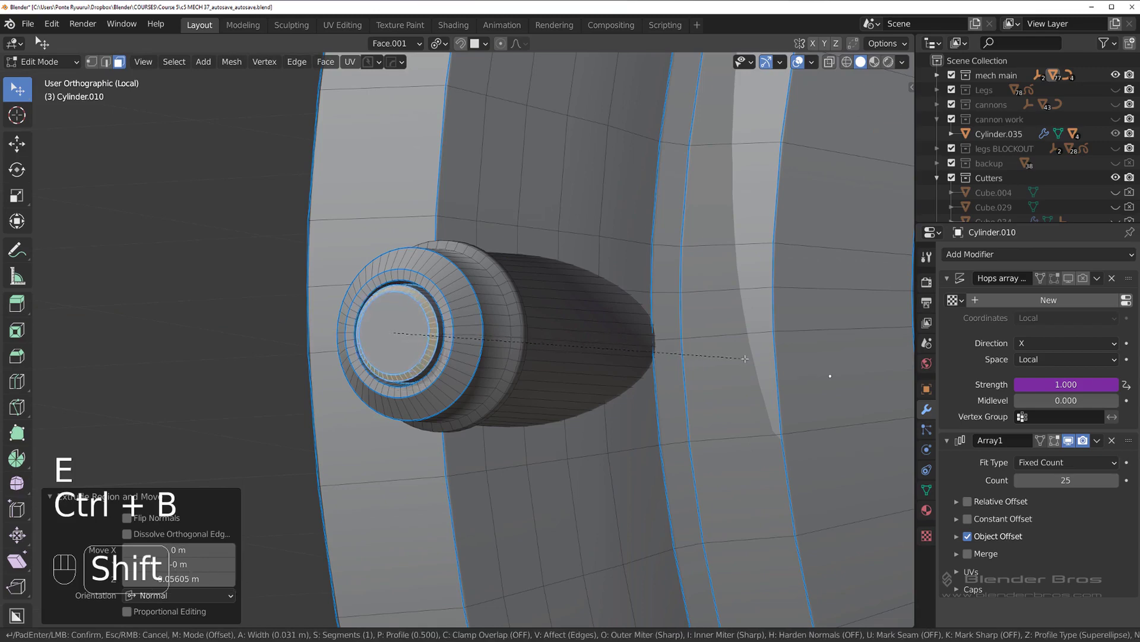
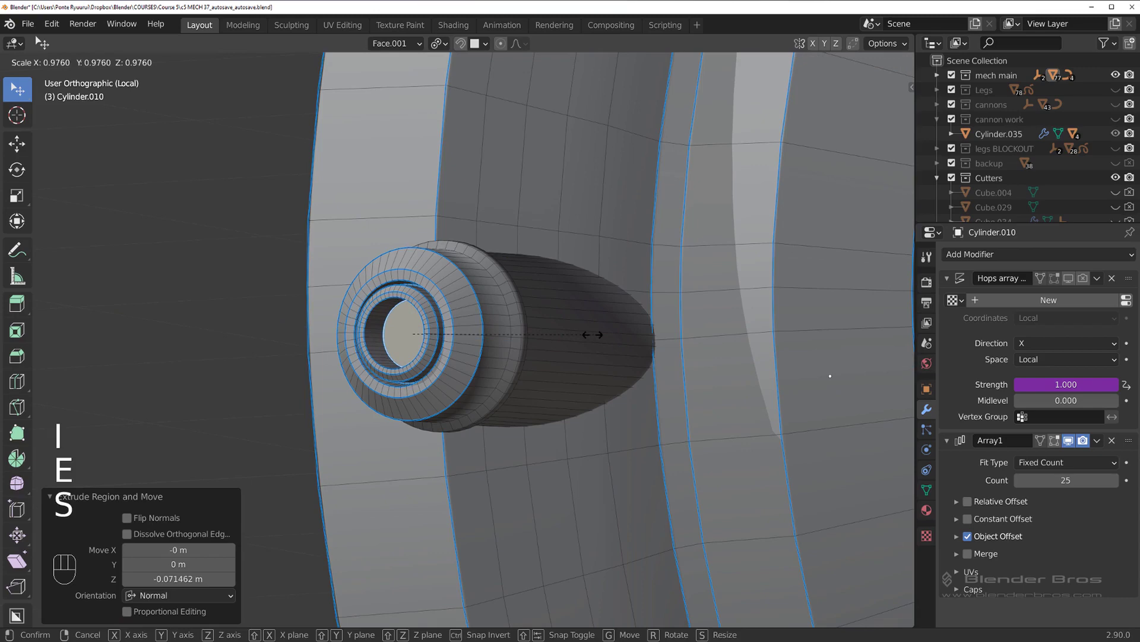
key(Tab)
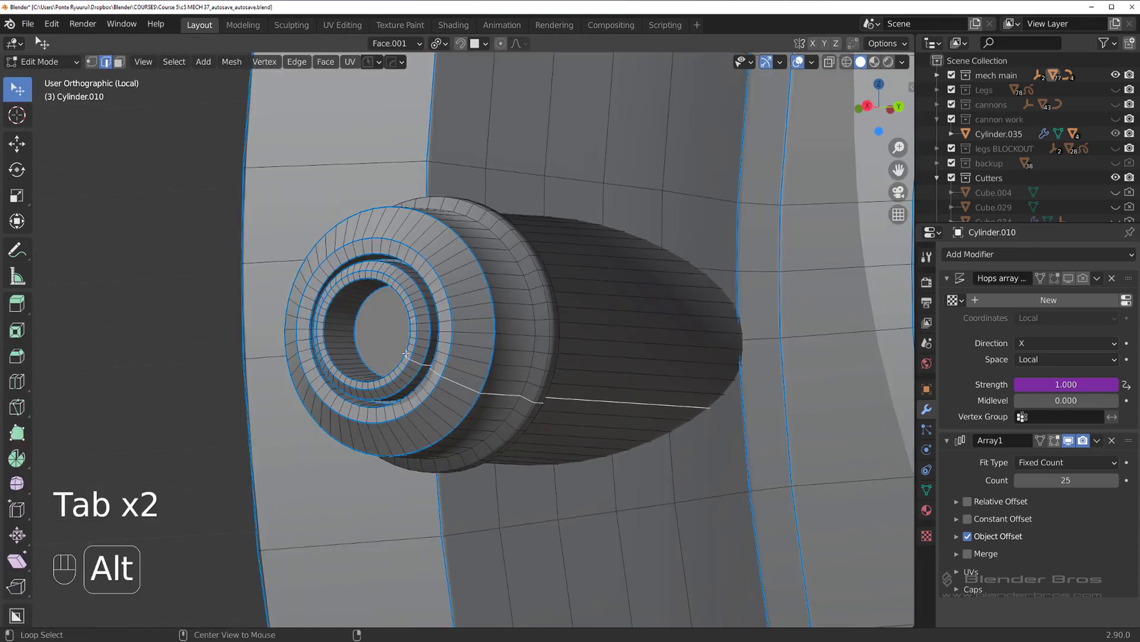
key(ctrl+b)
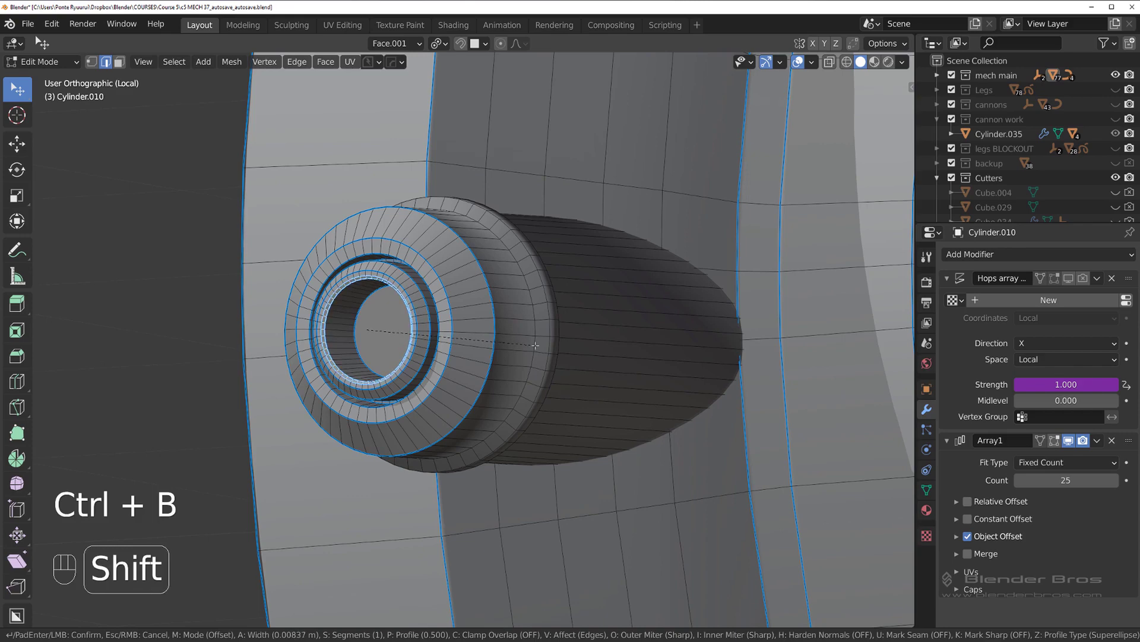
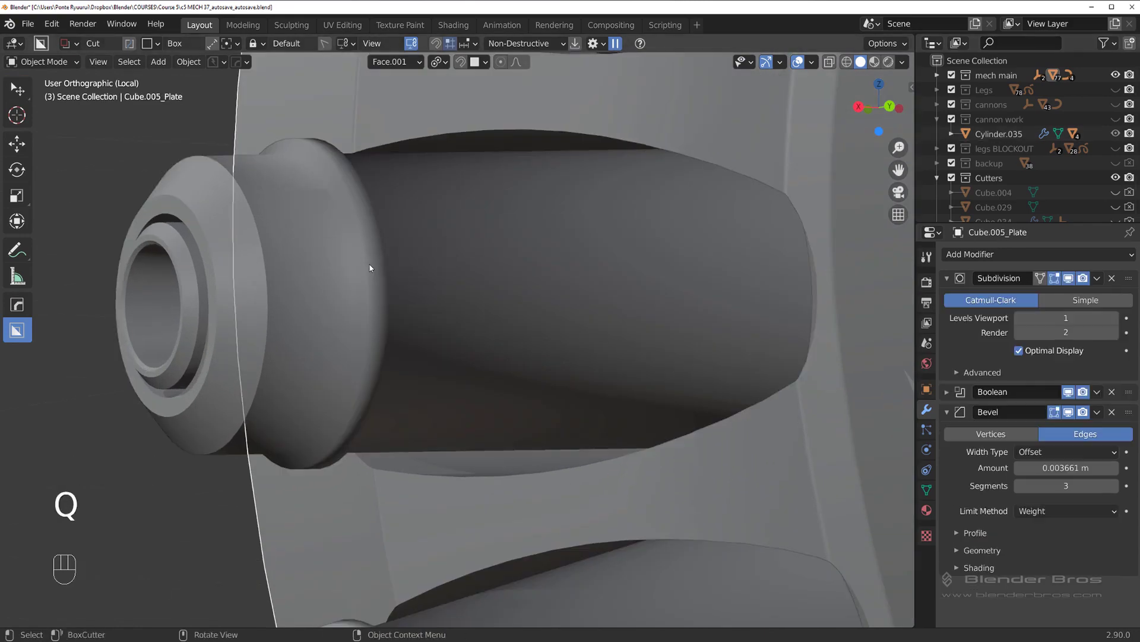
click(430, 261)
Leave the isolated cylinder and return to the full mech assembly around the hip joint
key(q)
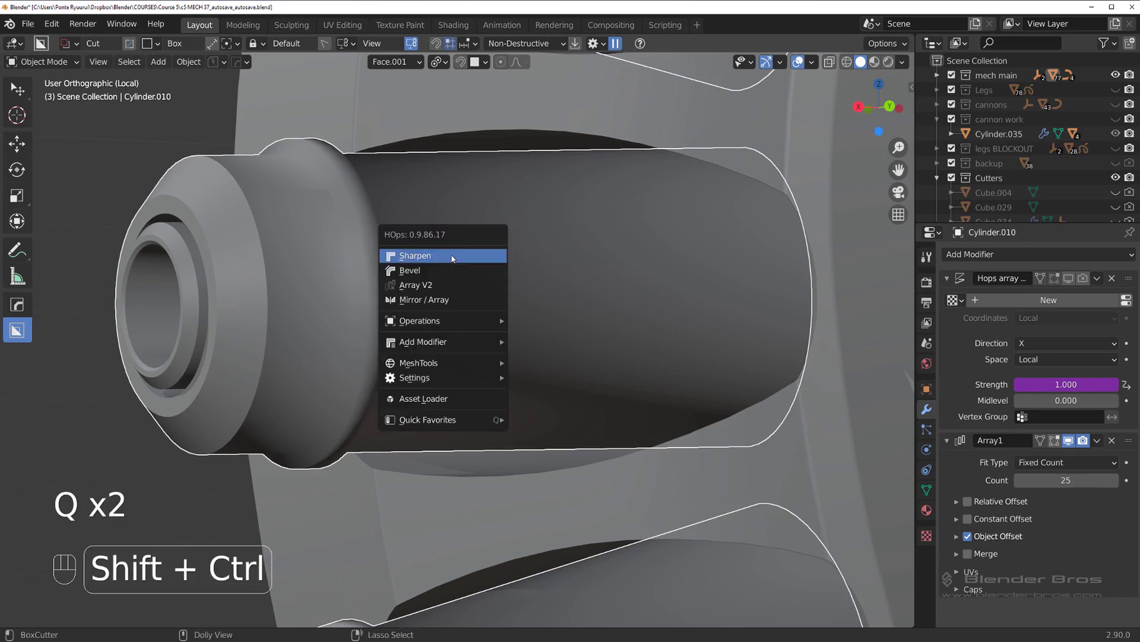
drag(394, 272, 777, 316)
key(Tab)
middle_click(777, 312)
drag(379, 305, 513, 297)
key(/)
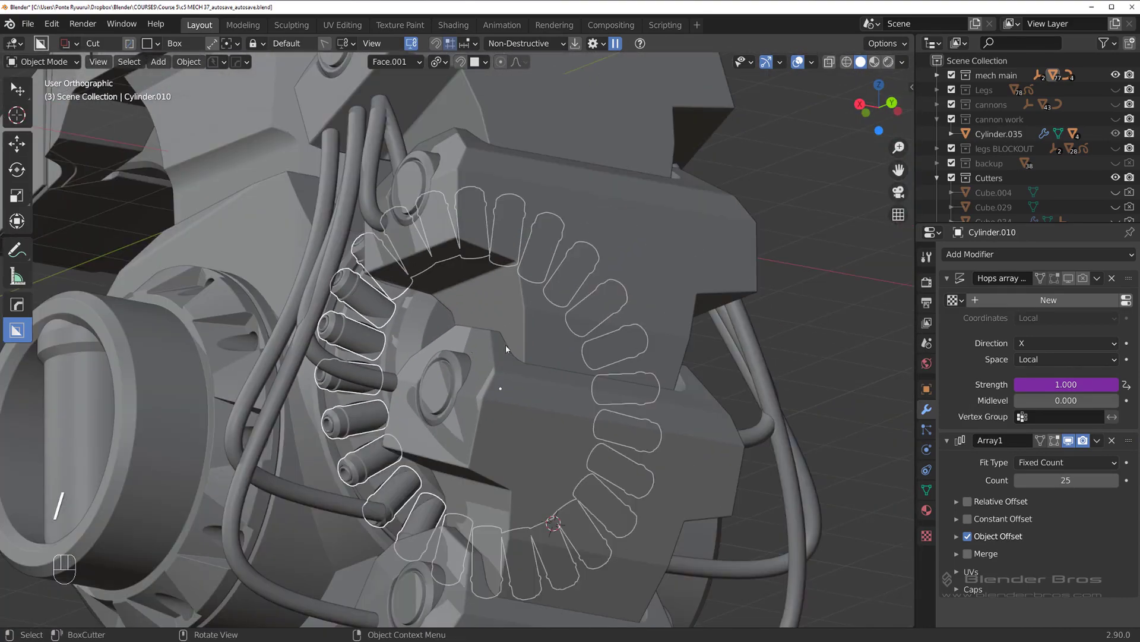
Orbit around the mech to view the bolt ring on the hip from several sides, then isolate it again
drag(436, 351, 418, 347)
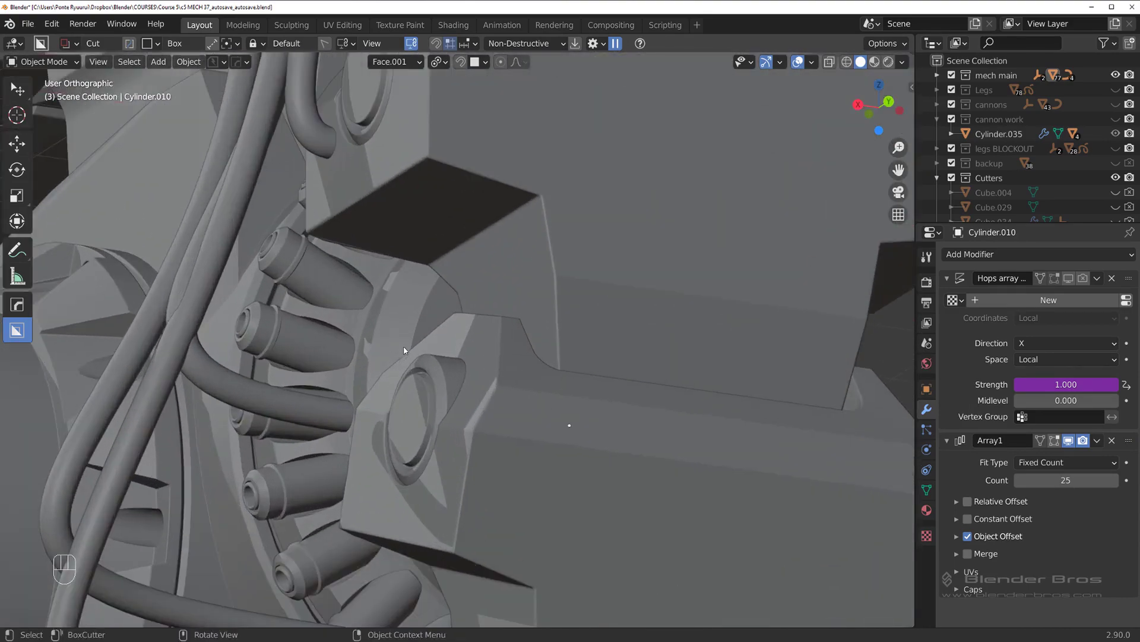
middle_click(350, 351)
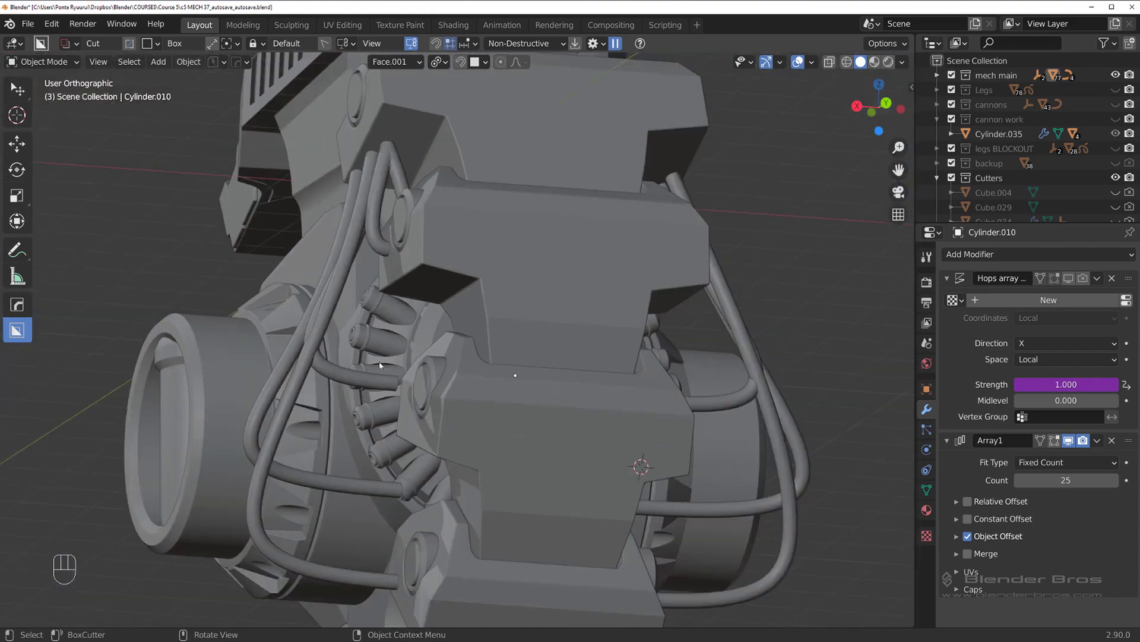
drag(398, 364, 388, 373)
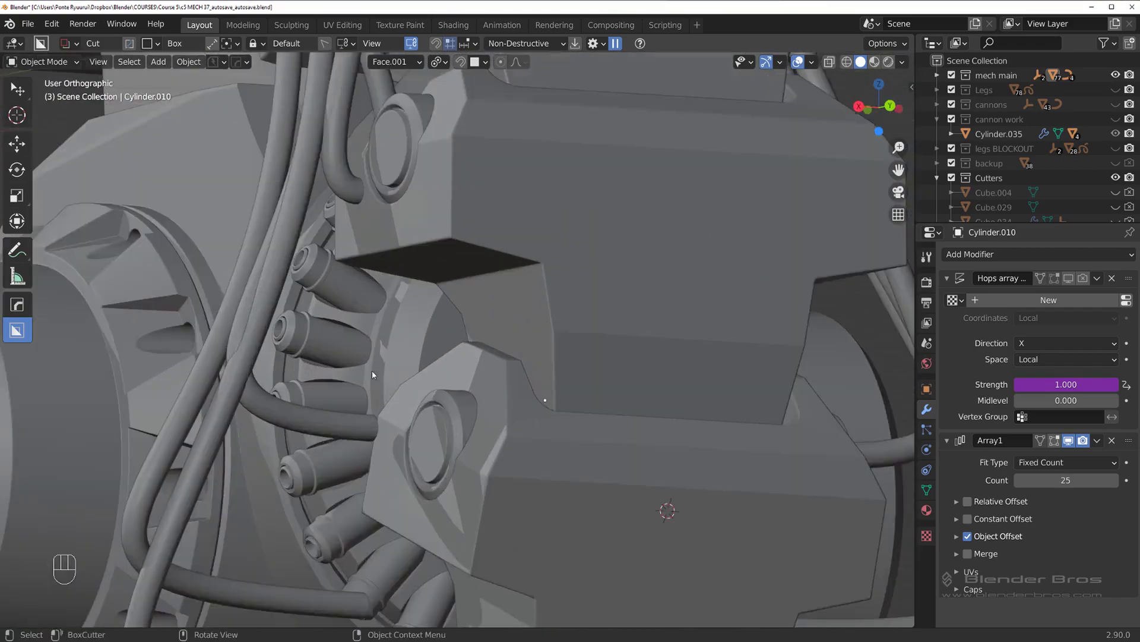
middle_click(405, 373)
drag(491, 359, 395, 349)
key(/)
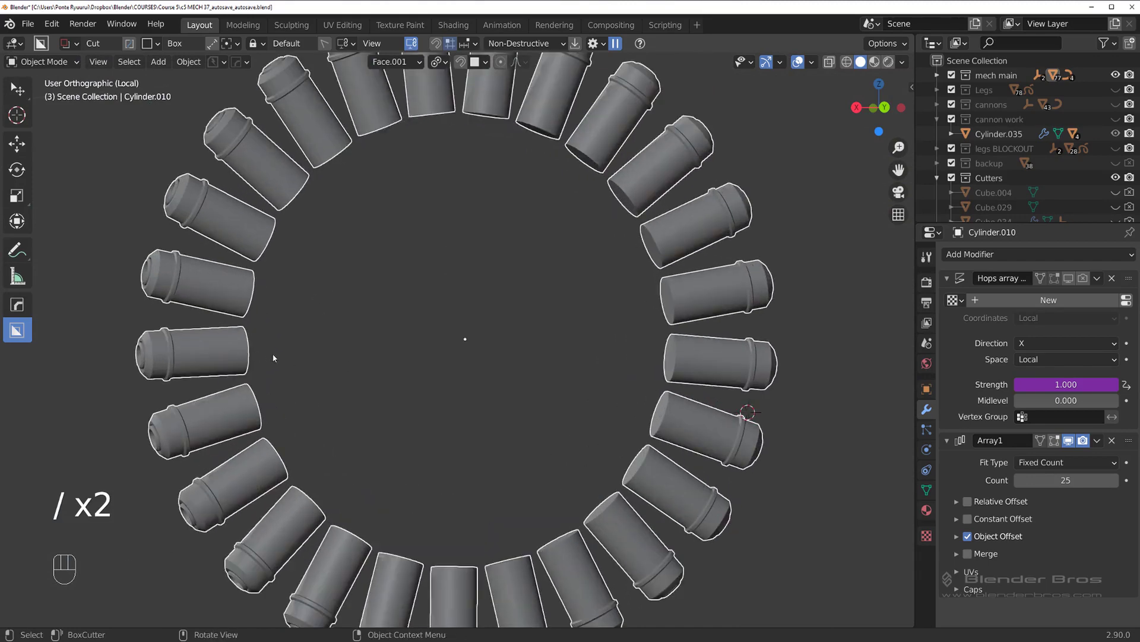
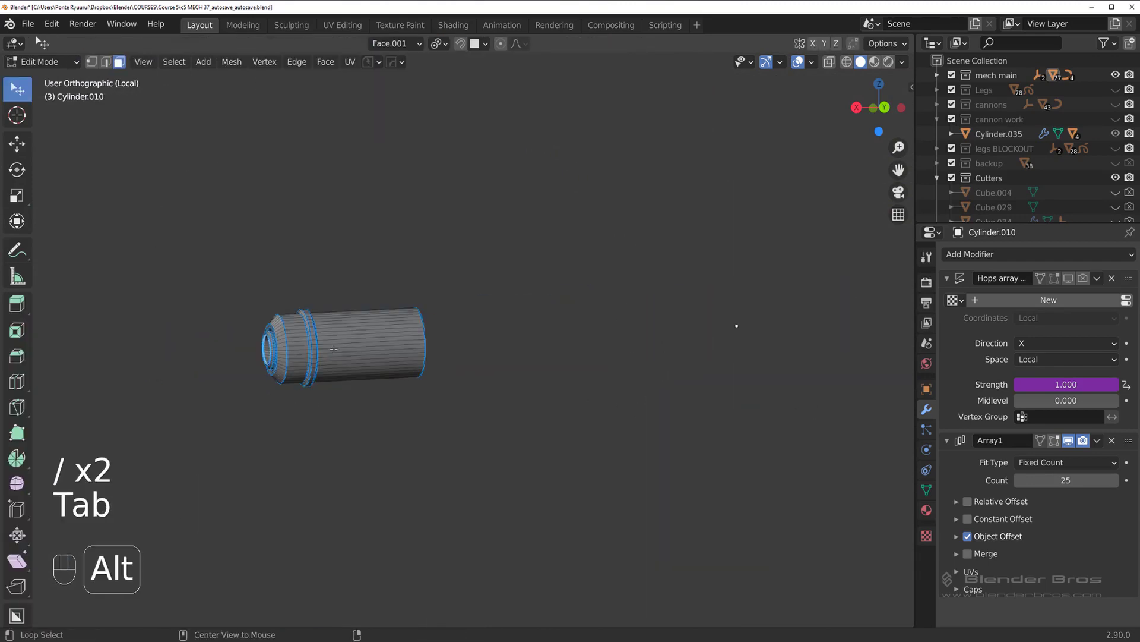
Isolate the bolt ring and extract a cylinder face as the solidified Cylinder.010_Plate with HardOps
key(q)
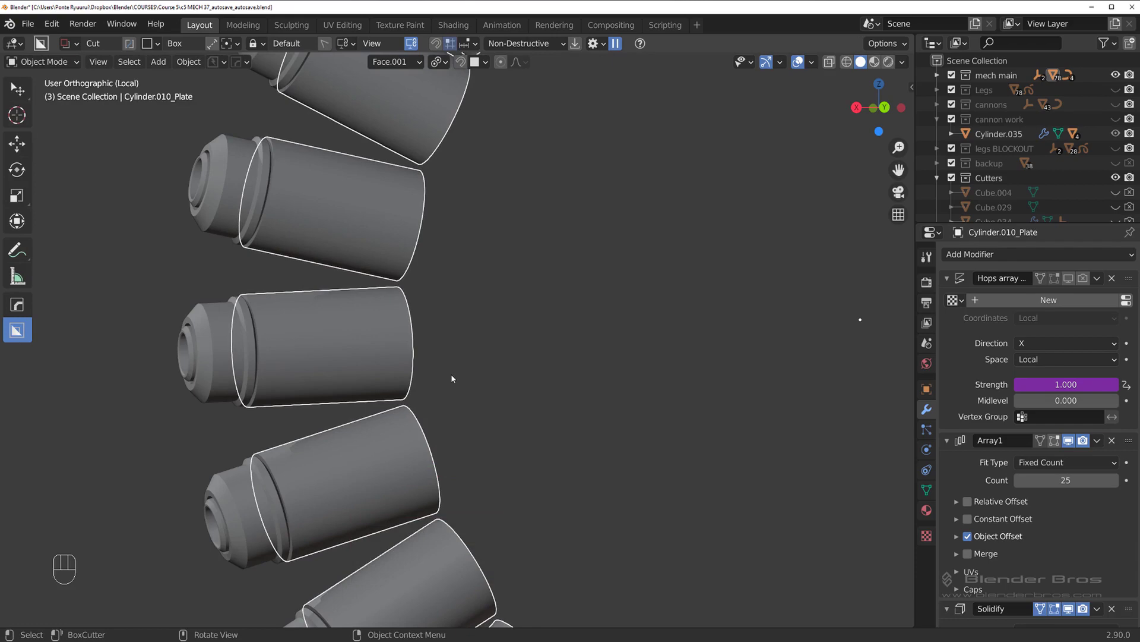
middle_click(408, 371)
drag(405, 374, 370, 357)
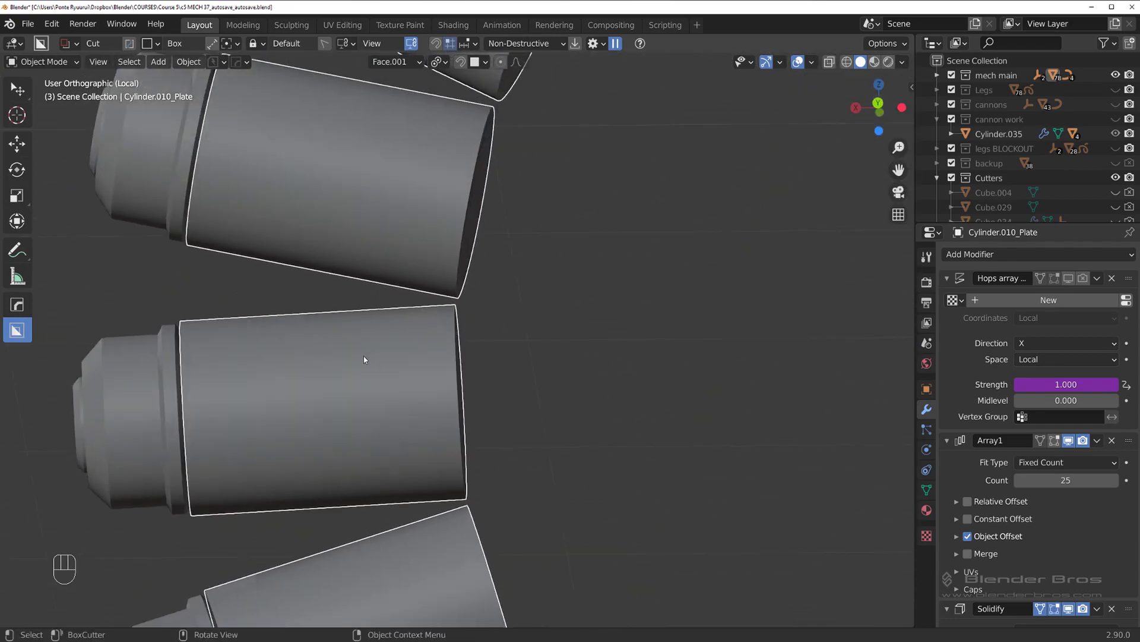
View the cylinders straight from behind and start deleting the extracted plate
key(`)
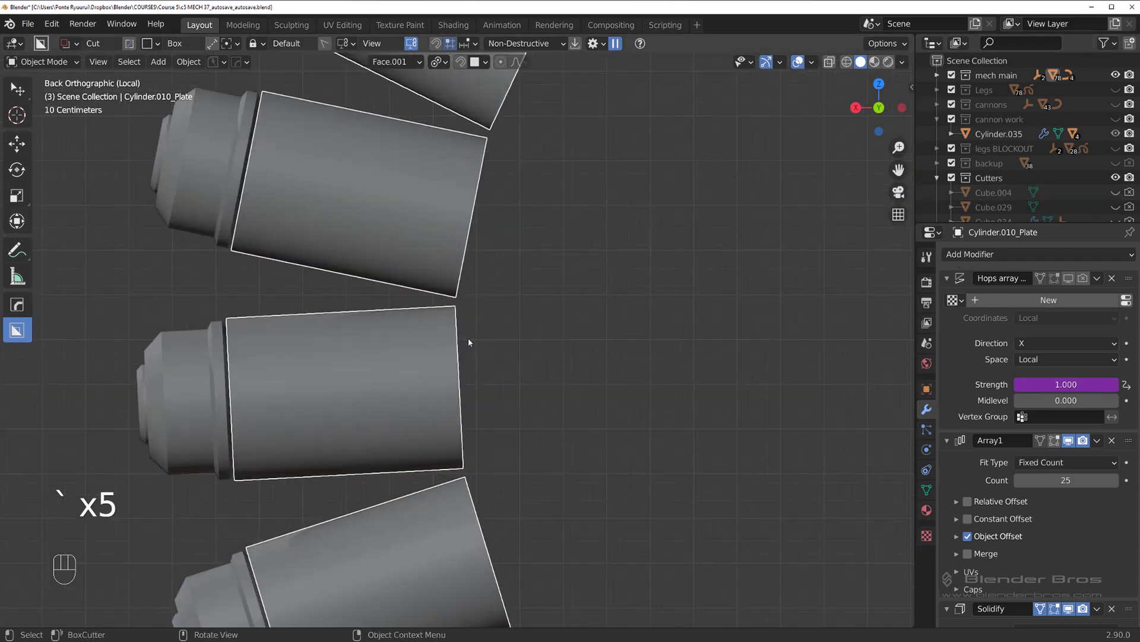
drag(499, 307, 430, 309)
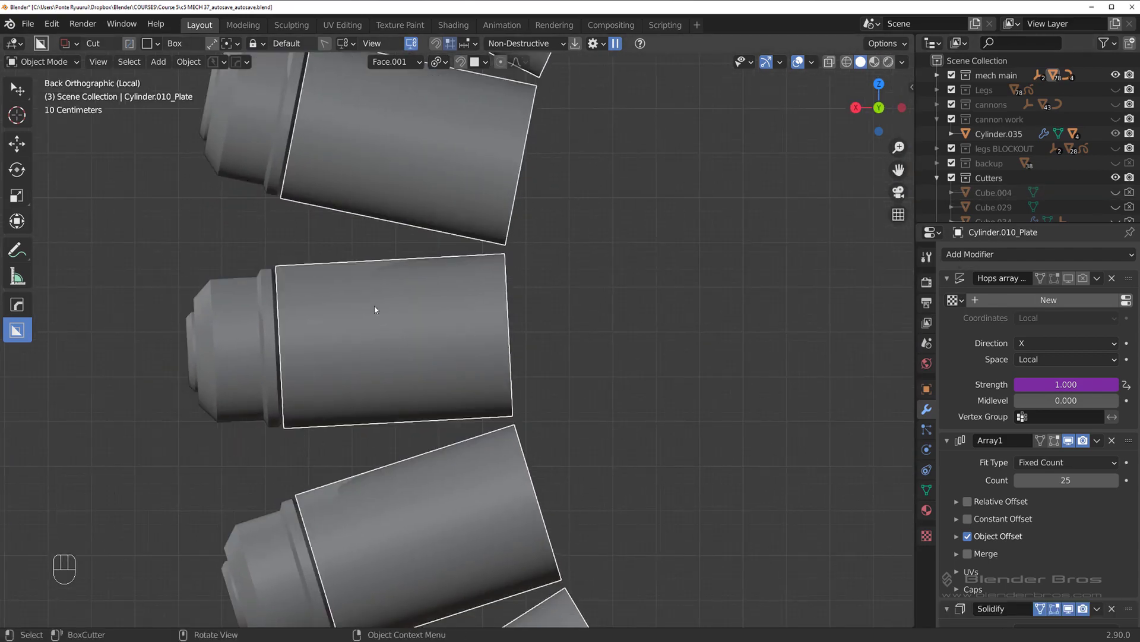
key(d)
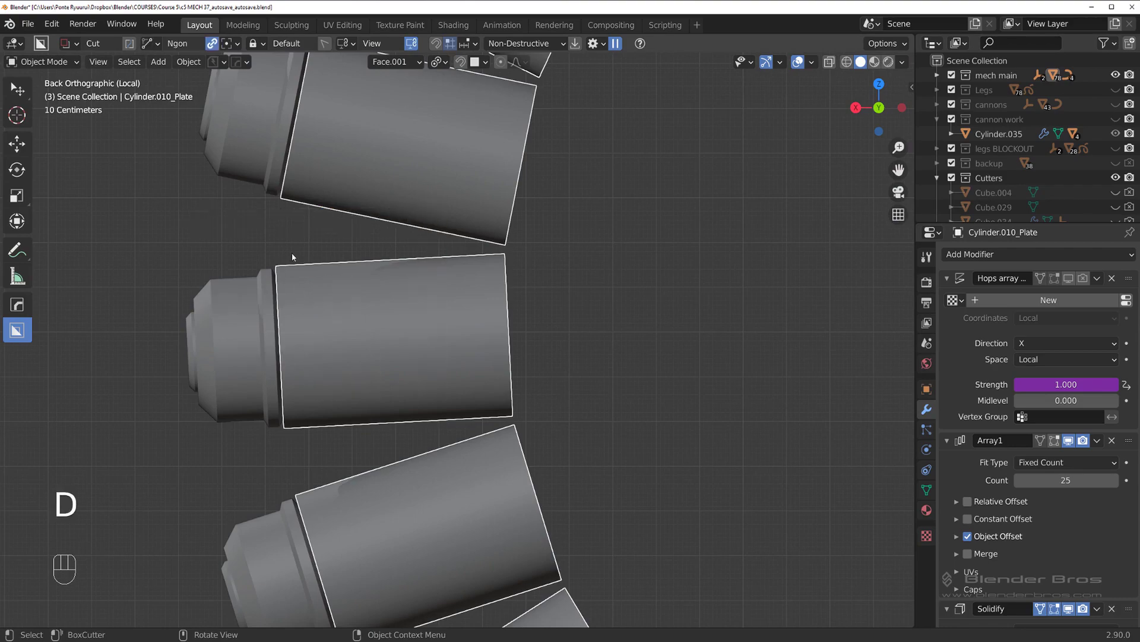
key(ctrl+z)
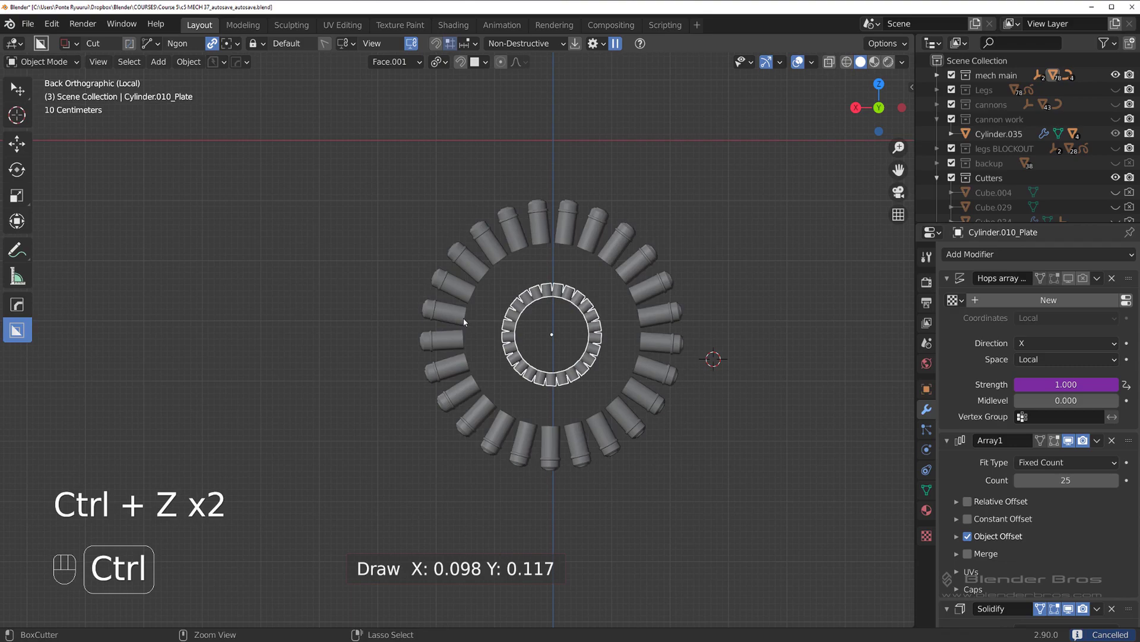
key(ctrl+z)
Delete the plate and bevel, bulge and scale Cylinder.010's middle into a raised band, then resharpen
key(x)
key(Tab)
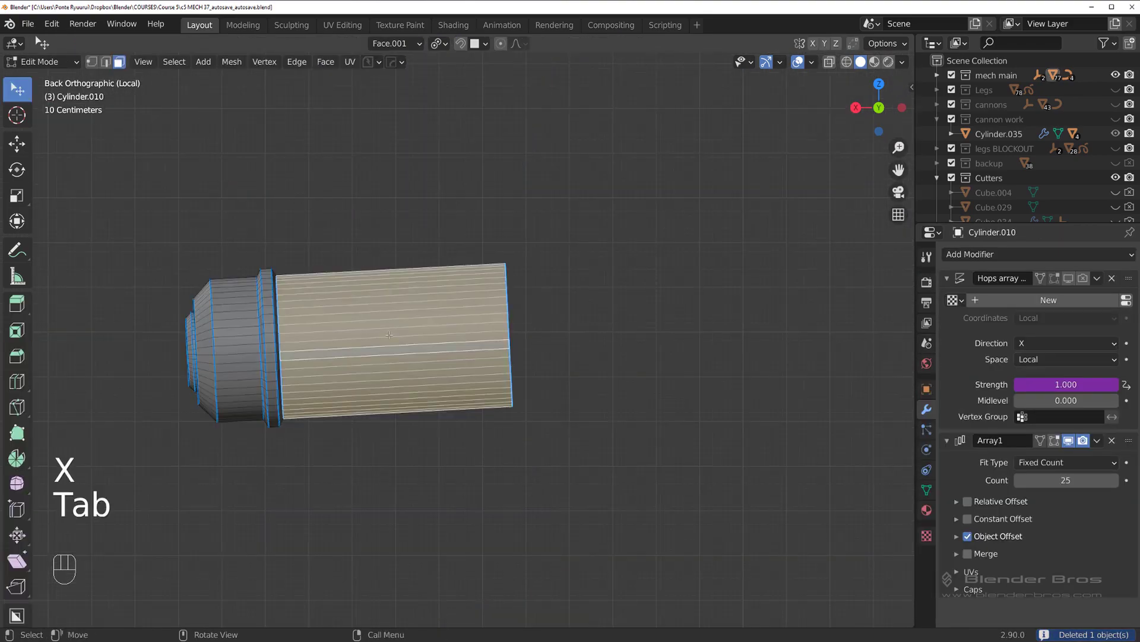
key(ctrl+r)
key(ctrl+b)
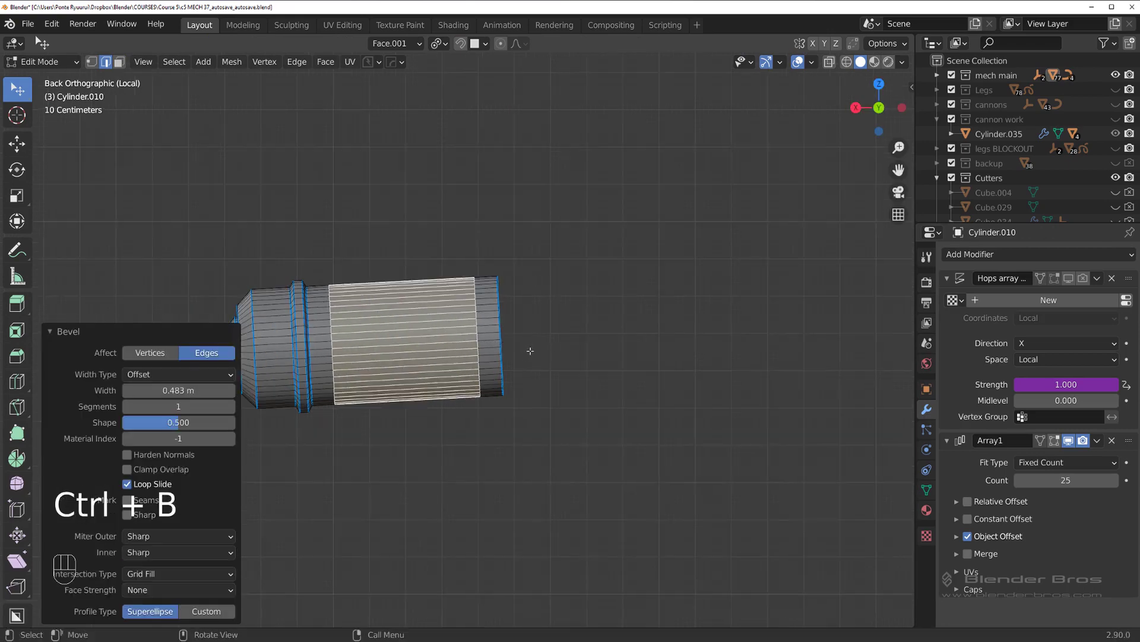
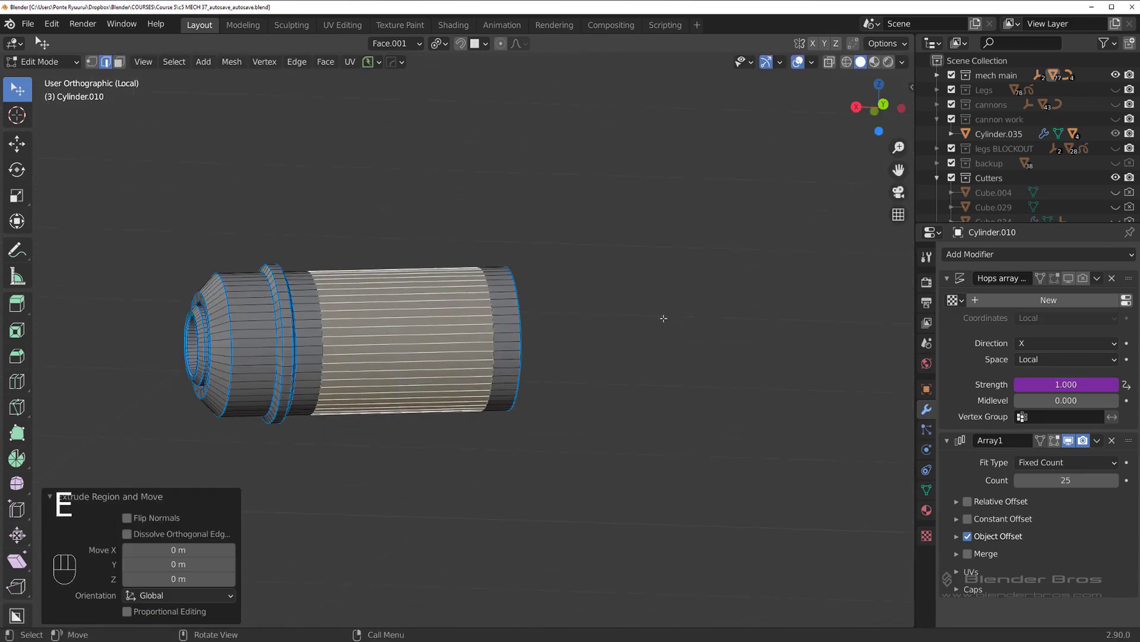
key(alt+s)
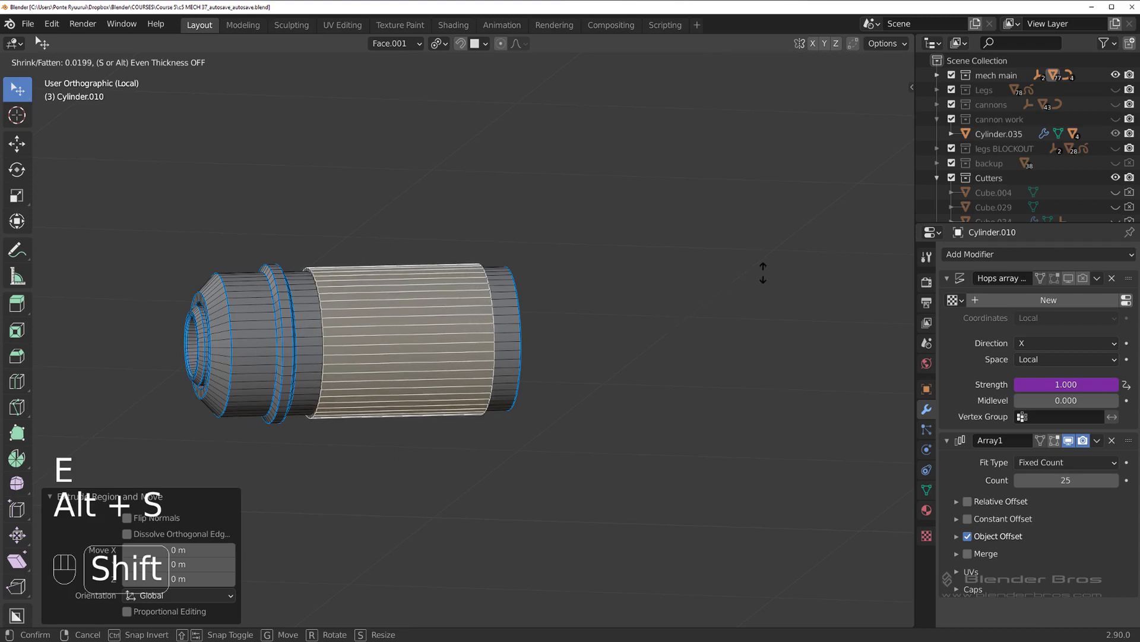
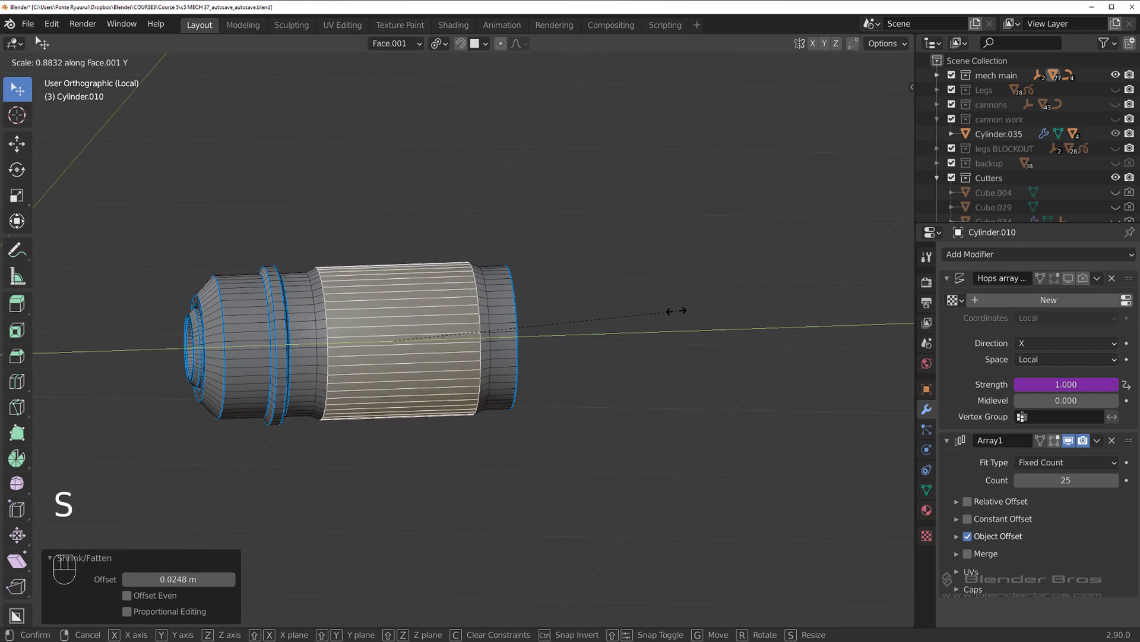
key(Tab)
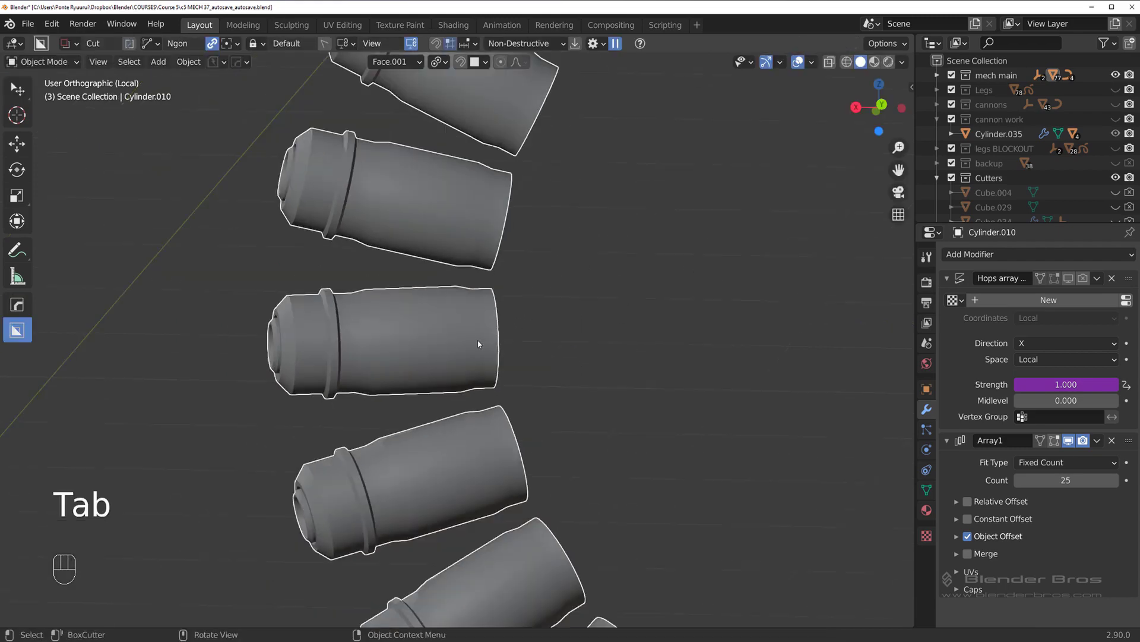
key(q)
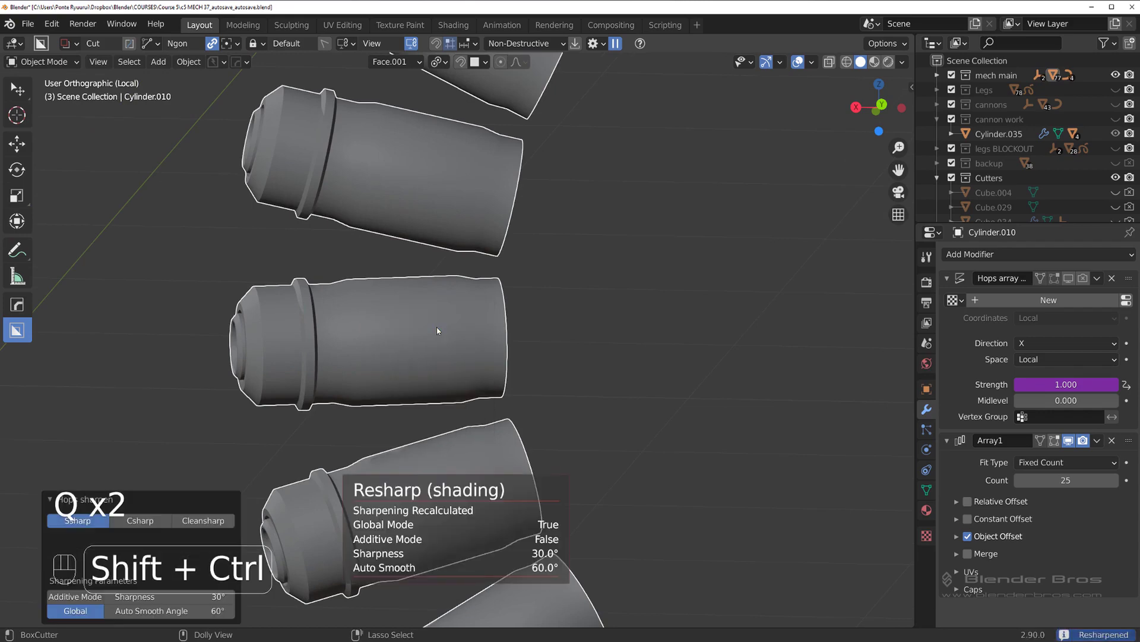
Select several edge loops along the cylinder body and mark them sharp
key(Tab)
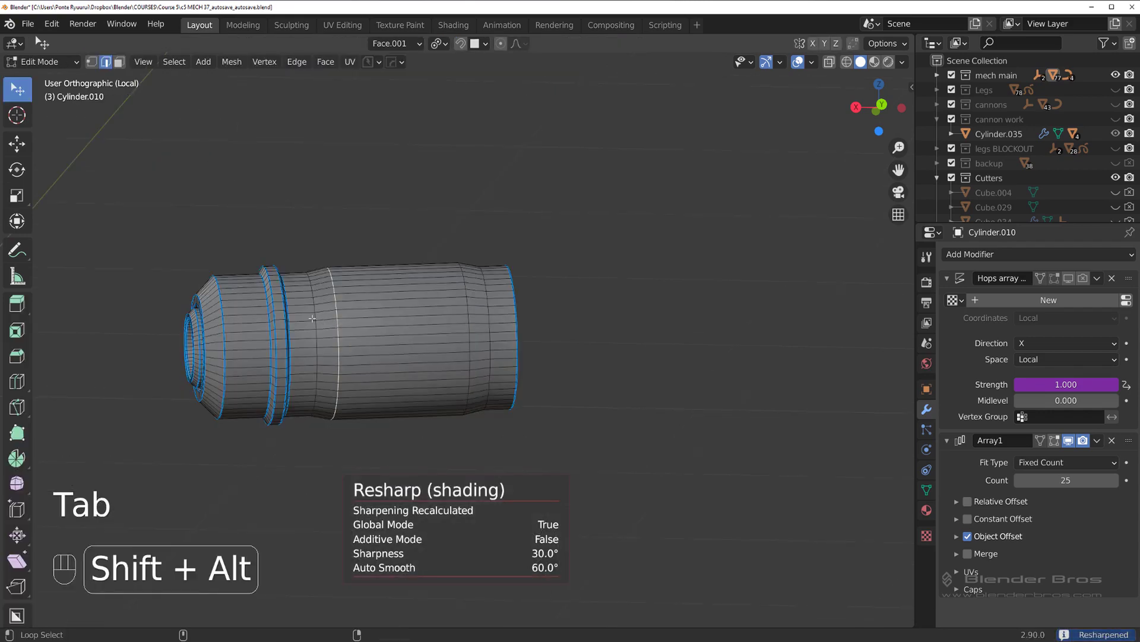
key(ctrl+z)
key(ctrl+z)
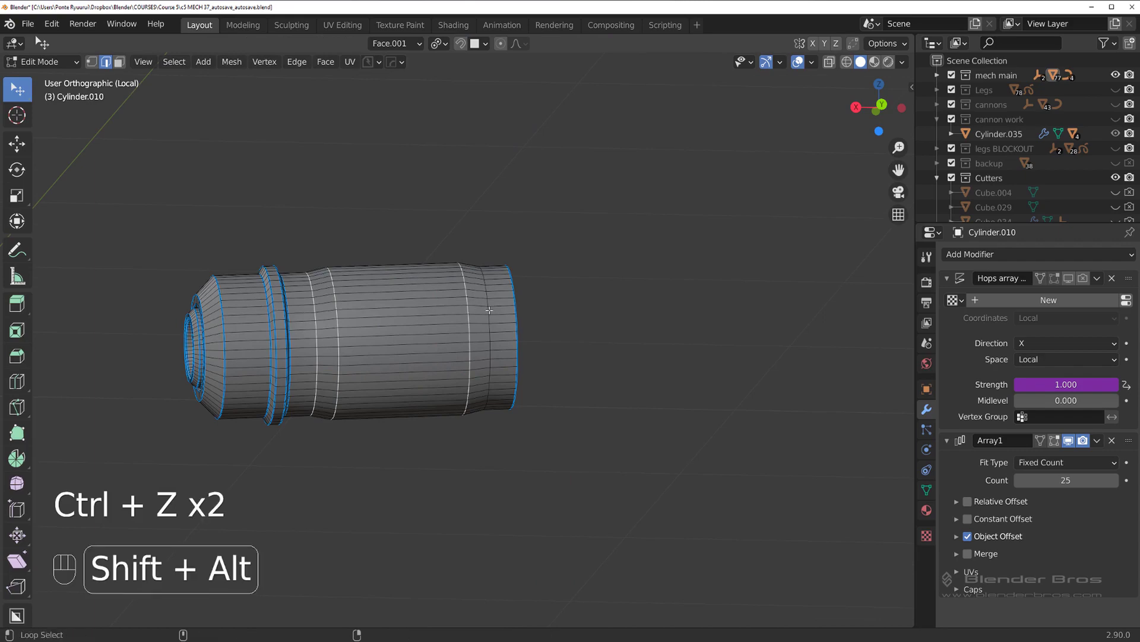
key(q)
key(Tab)
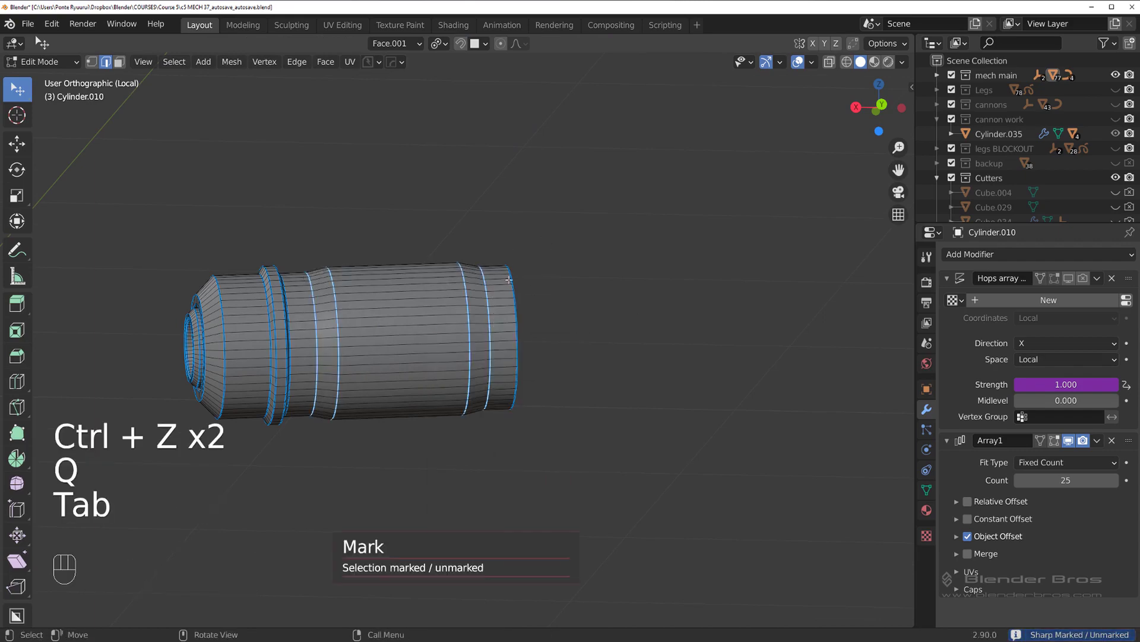
key(/)
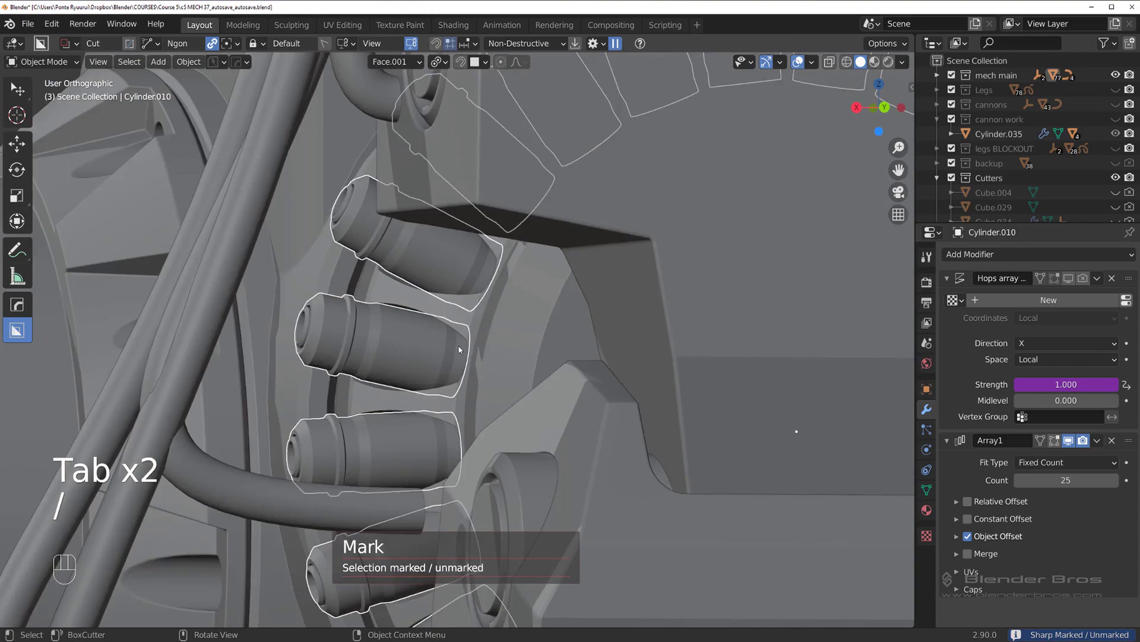
Add a grooved band near the tip of the bolt cylinder by insetting the tip faces
drag(534, 340, 528, 334)
drag(463, 344, 507, 356)
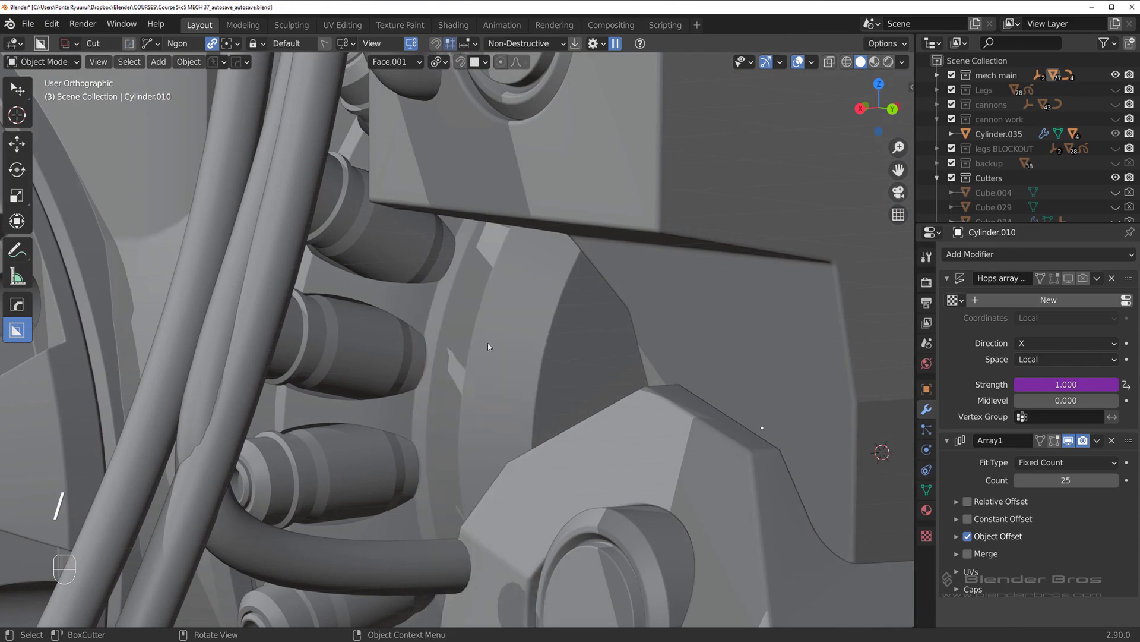
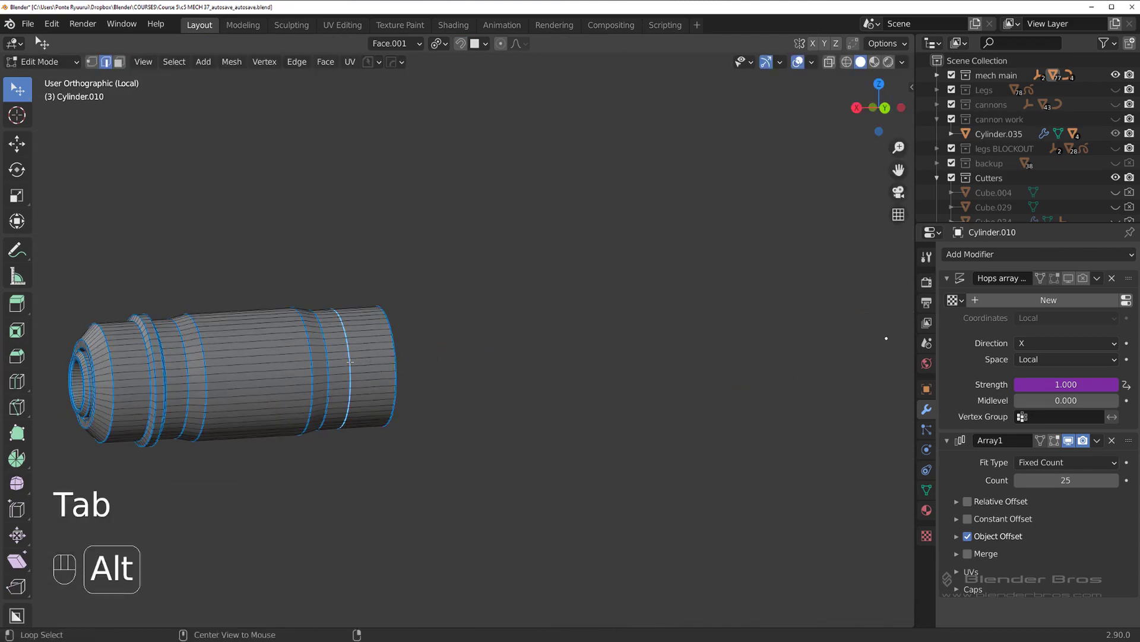
key(x)
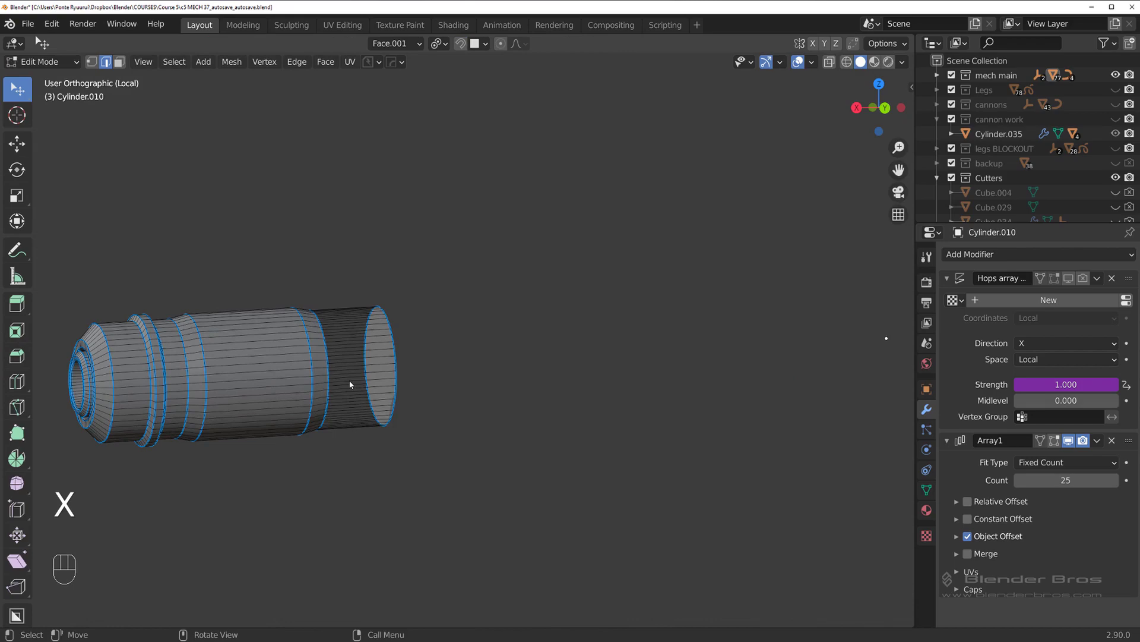
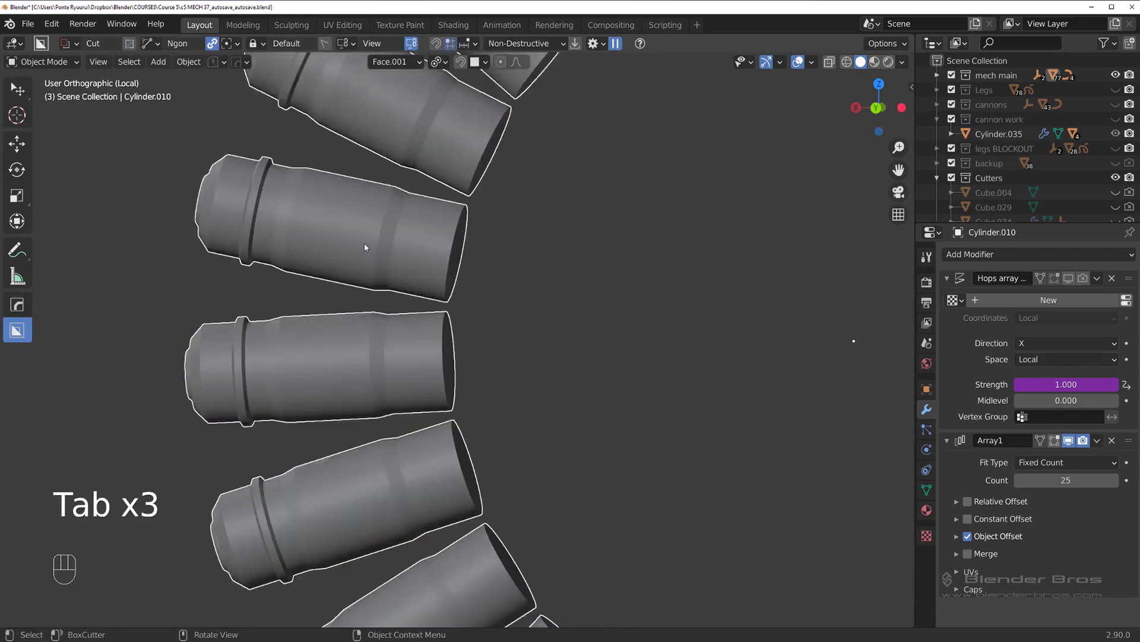
key(/)
Orbit around the hip to review the new band and the whole reshaped bolt ring
drag(486, 334, 482, 313)
drag(385, 283, 426, 287)
drag(481, 313, 469, 304)
middle_click(389, 268)
drag(398, 300, 428, 338)
drag(455, 327, 463, 322)
drag(411, 318, 447, 347)
drag(408, 330, 394, 327)
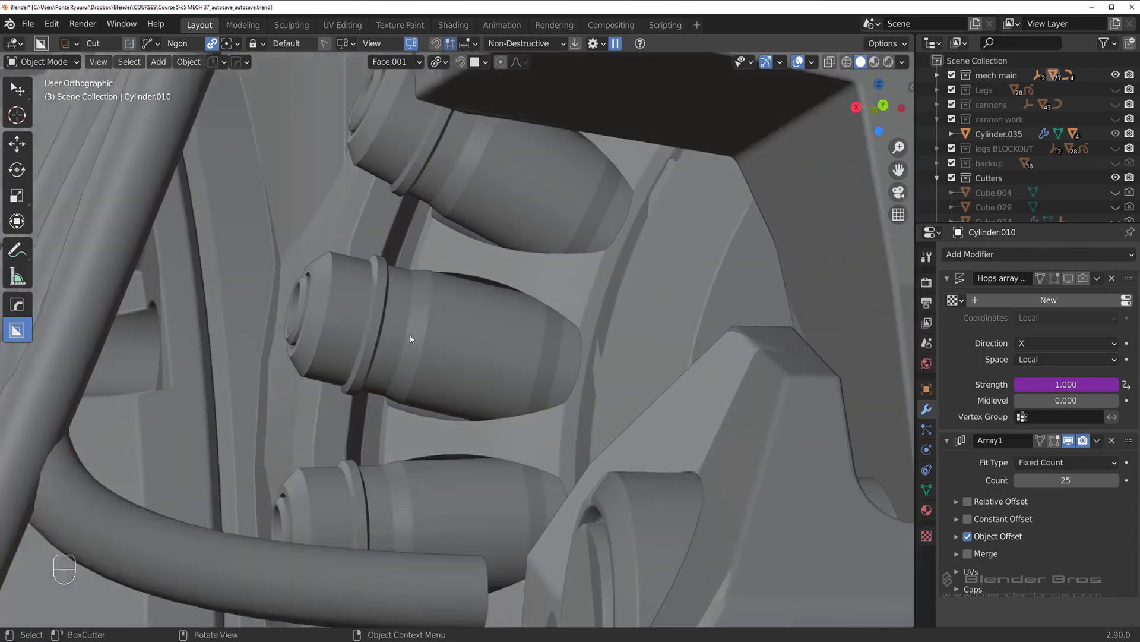
drag(478, 338, 500, 340)
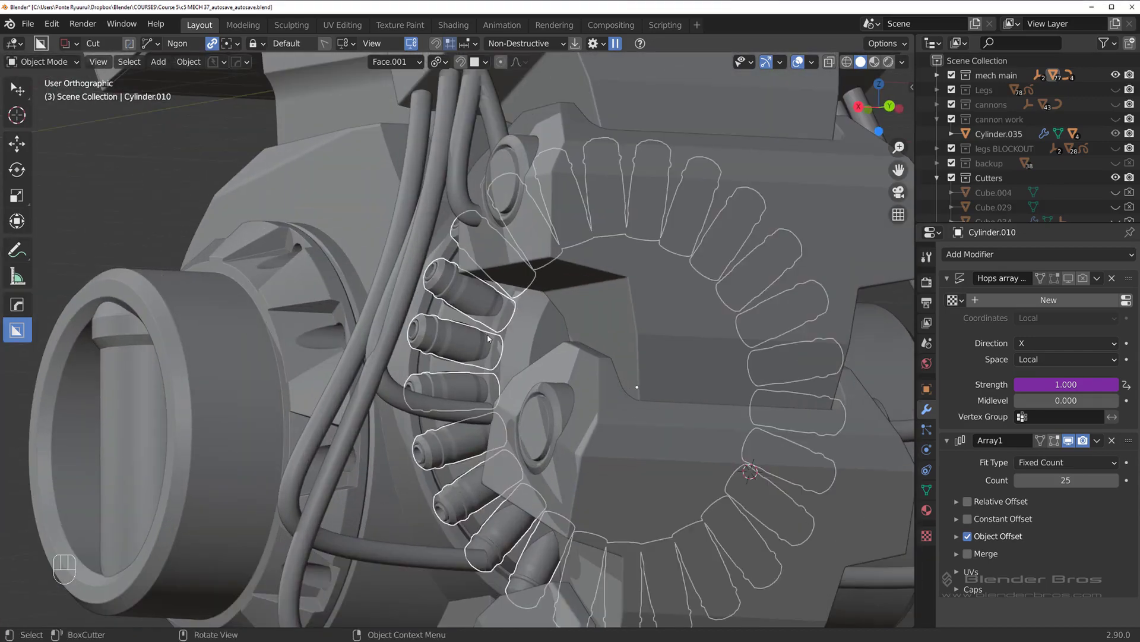
Apply Cylinder.010's array into real geometry with HardOps Clean Mesh
key(shift+d)
key(m)
key(/)
key(/)
key(q)
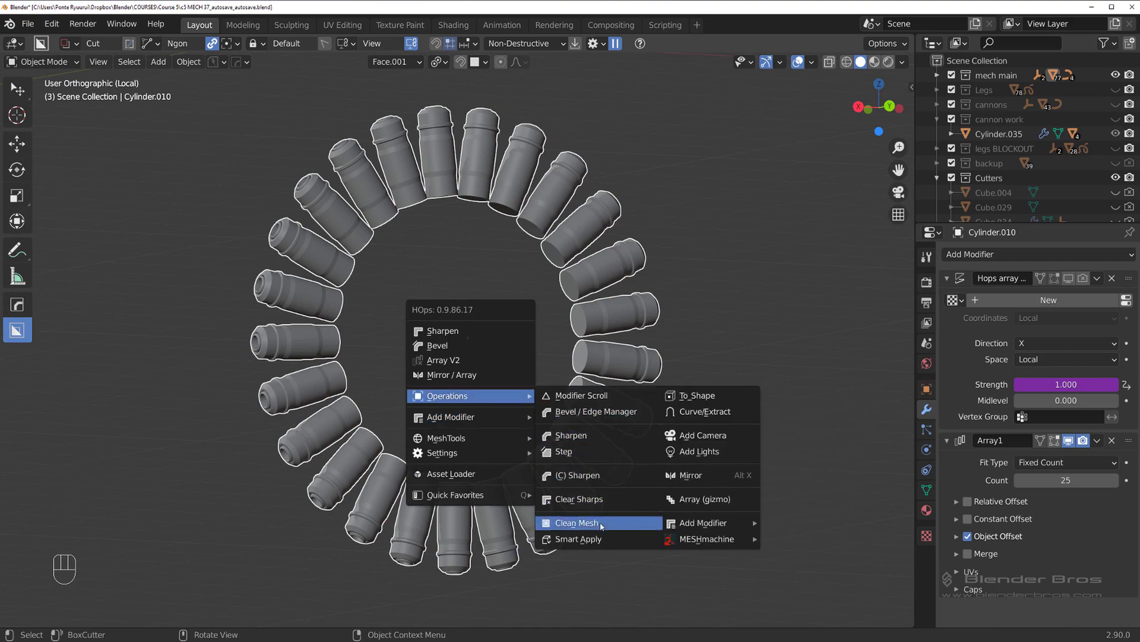
key(q)
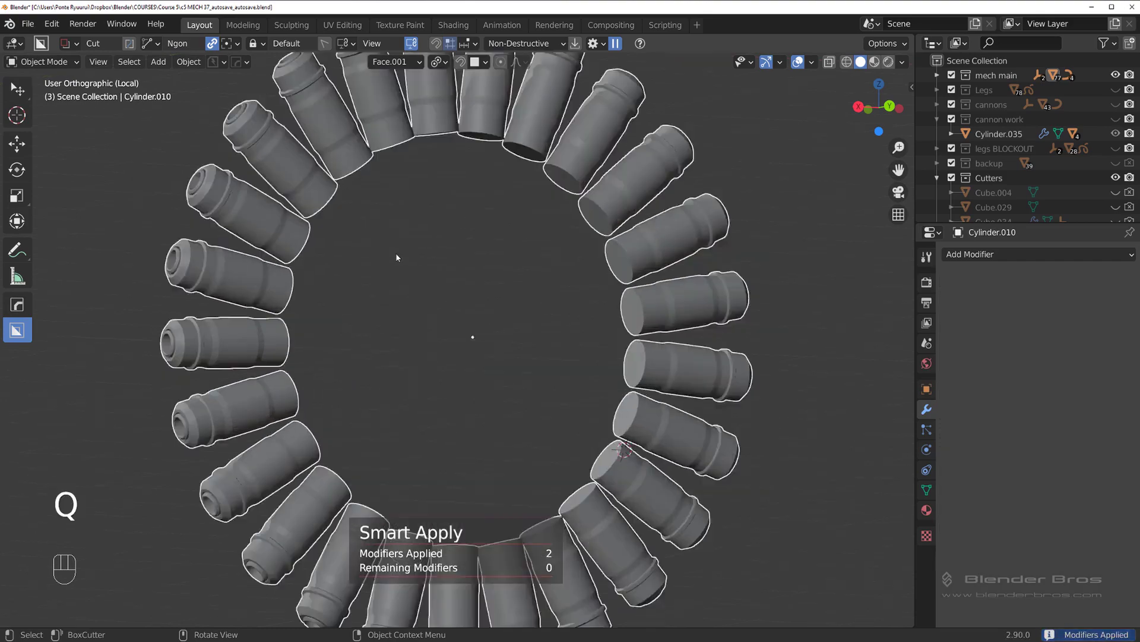
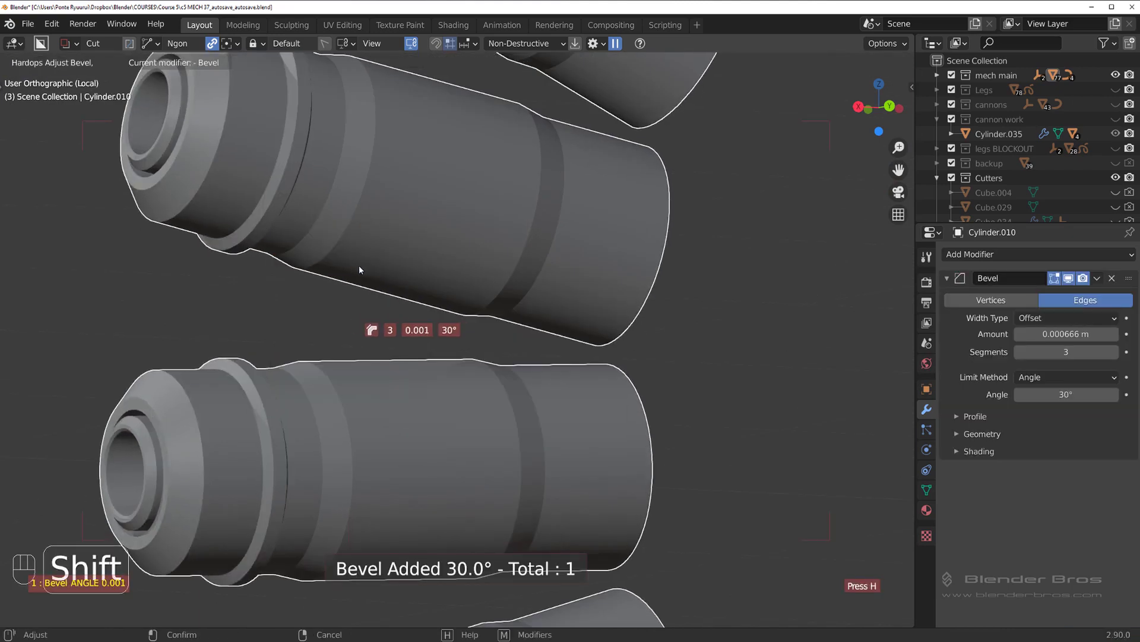
Give the cylinders a 3-segment bevel of about 0.00078 m limited by weight
key(ctrl+`)
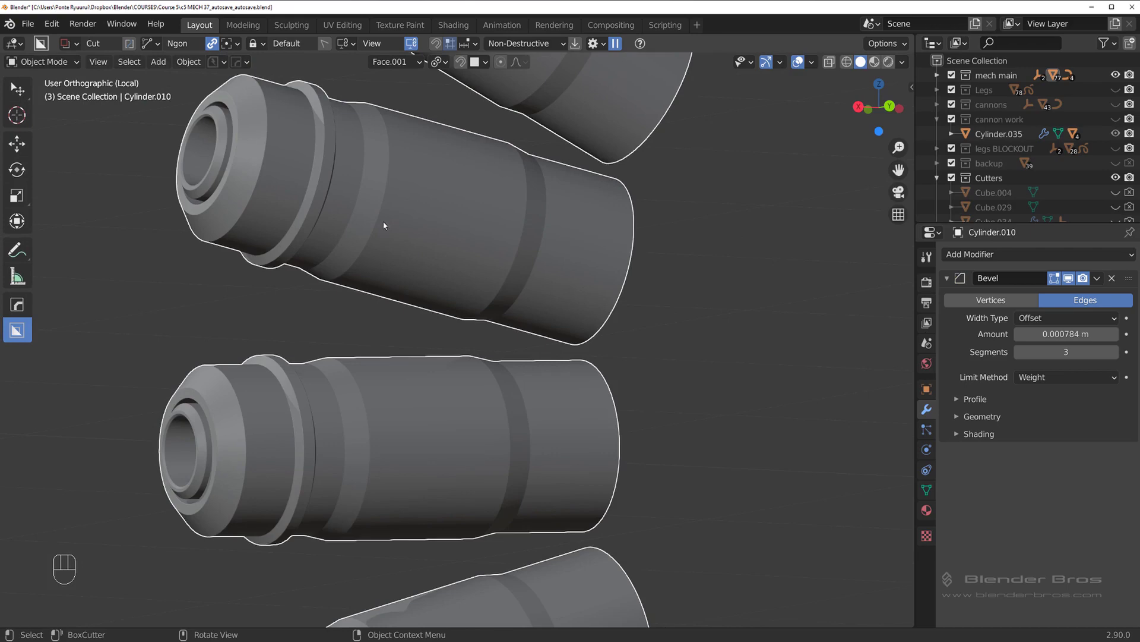
key(ctrl+`)
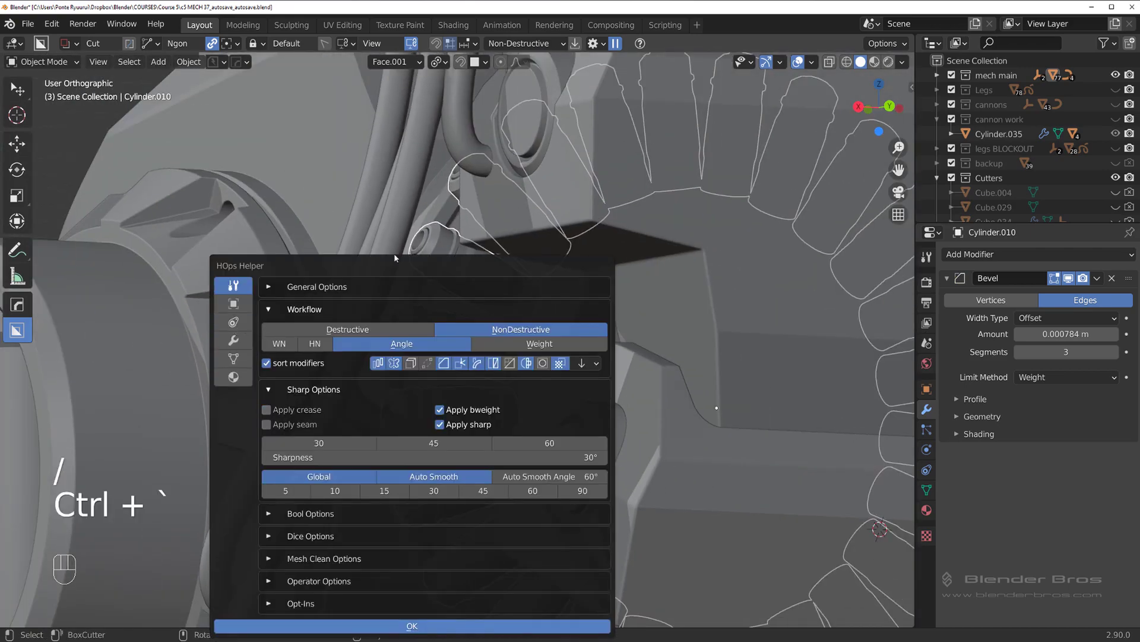
Select the round hip plate and briefly check the cylinder ring's mesh in Edit Mode
middle_click(393, 287)
click(591, 346)
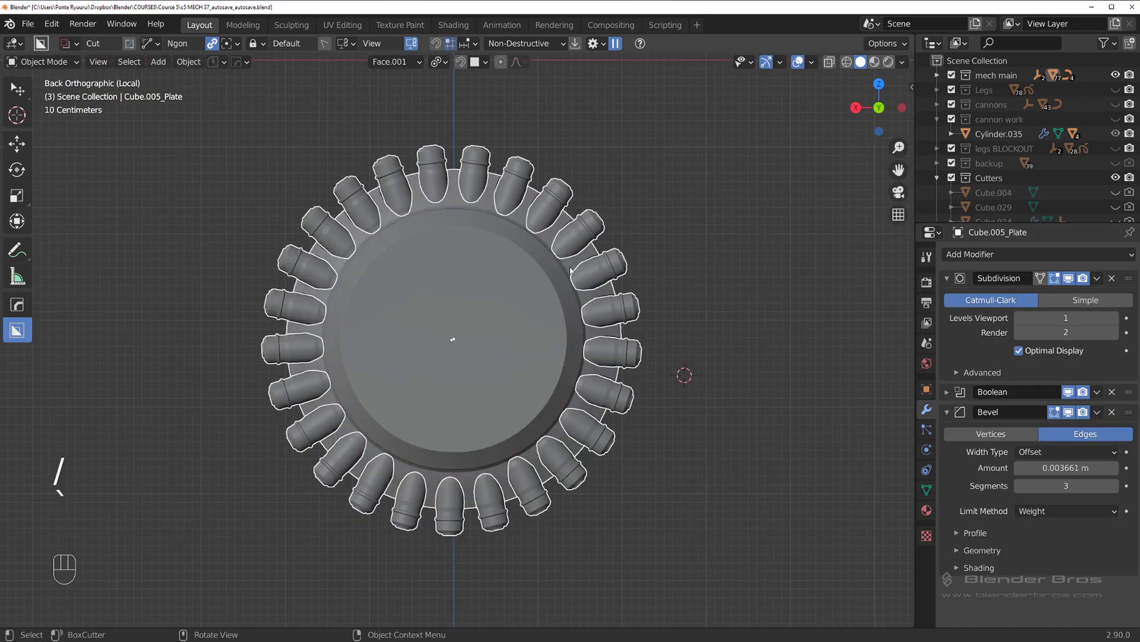
middle_click(434, 333)
drag(403, 245, 384, 240)
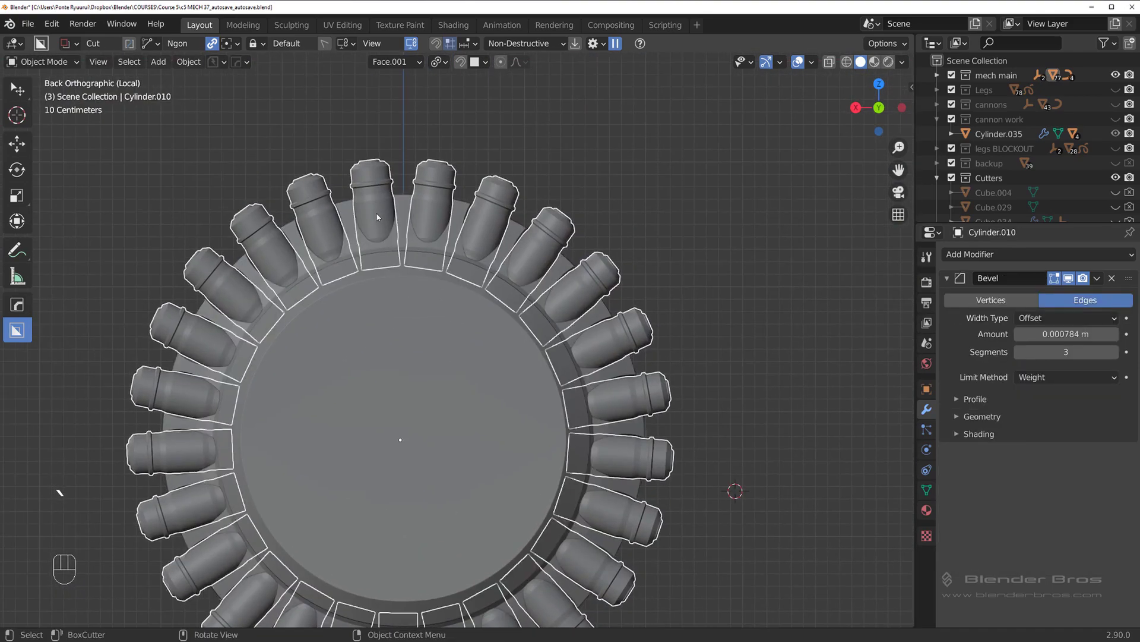
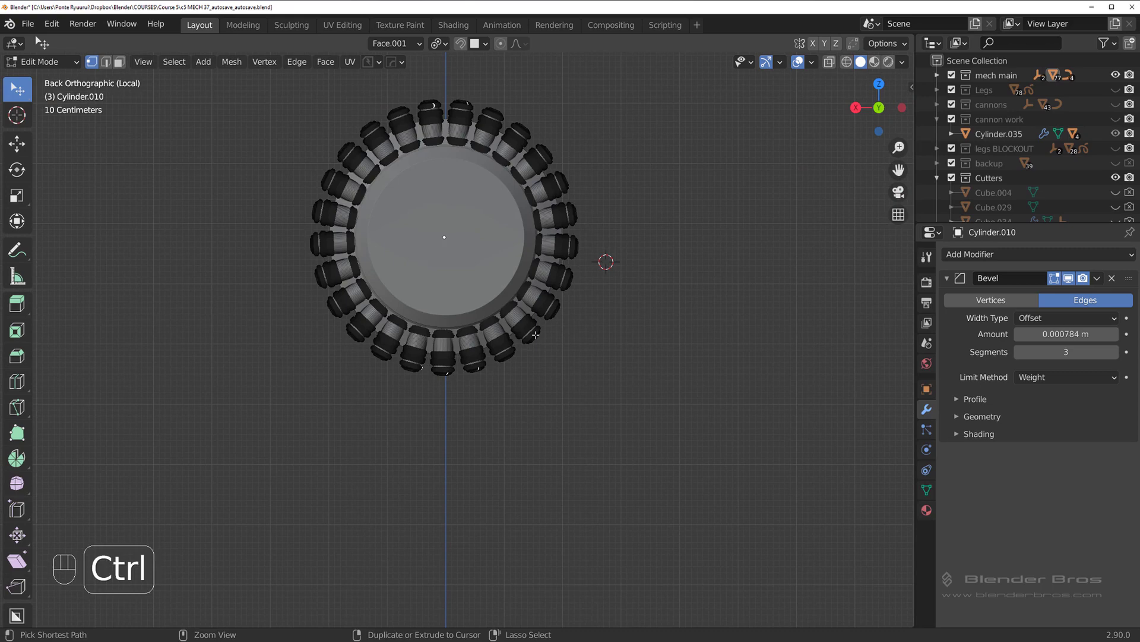
key(ctrl+l)
key(p)
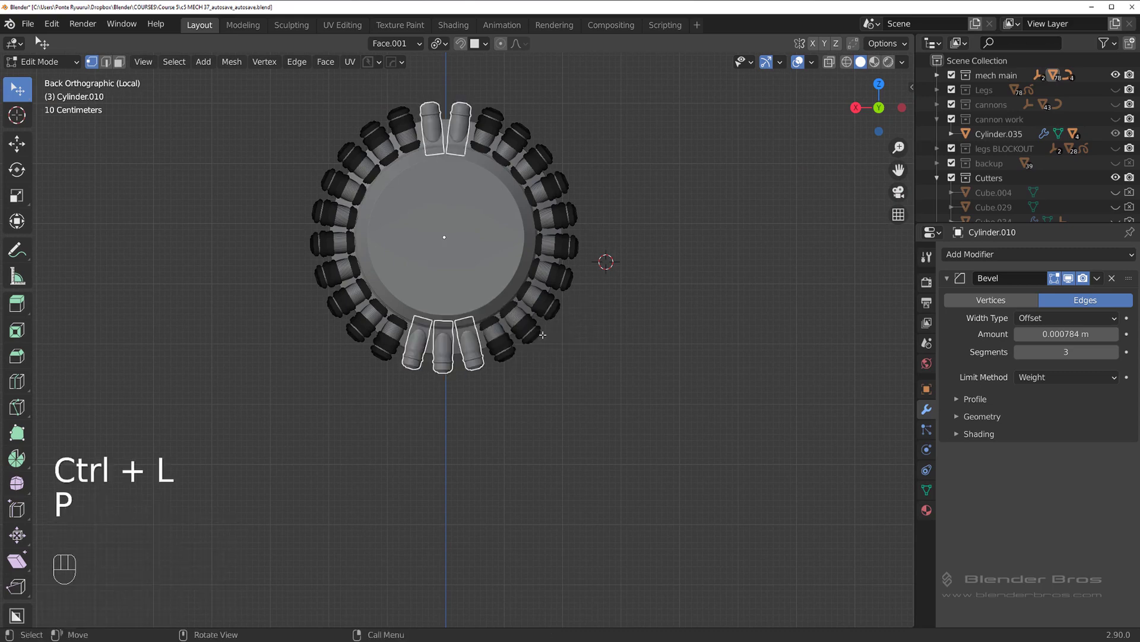
key(Tab)
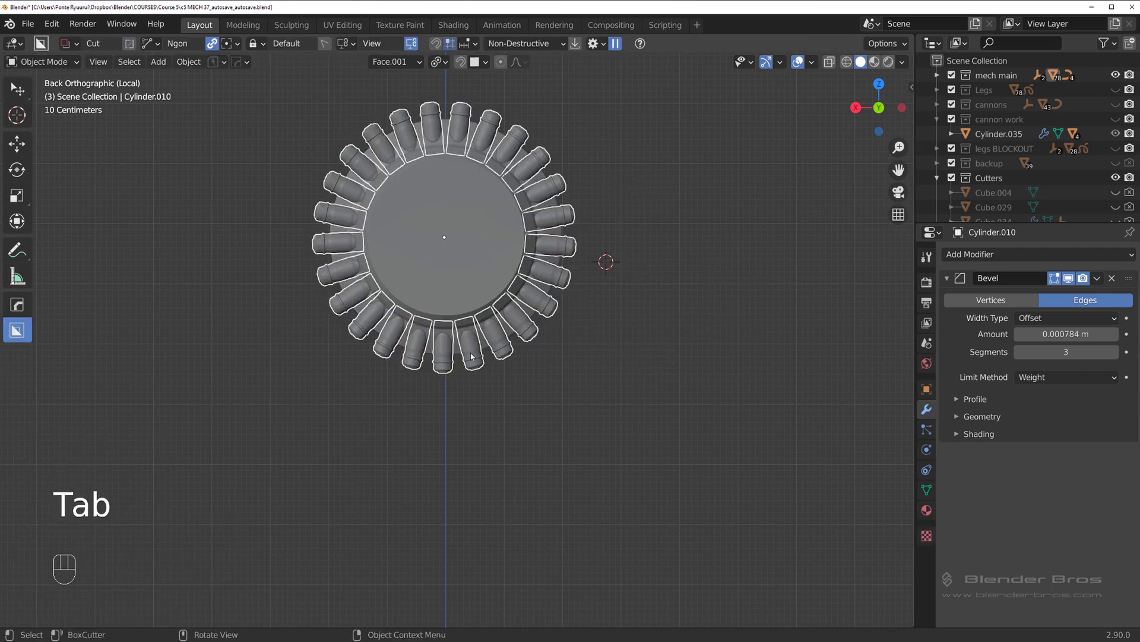
Leave the isolated local view and orbit around the full hip assembly
key(x)
key(/)
drag(466, 359, 466, 355)
middle_click(427, 312)
drag(447, 278, 395, 278)
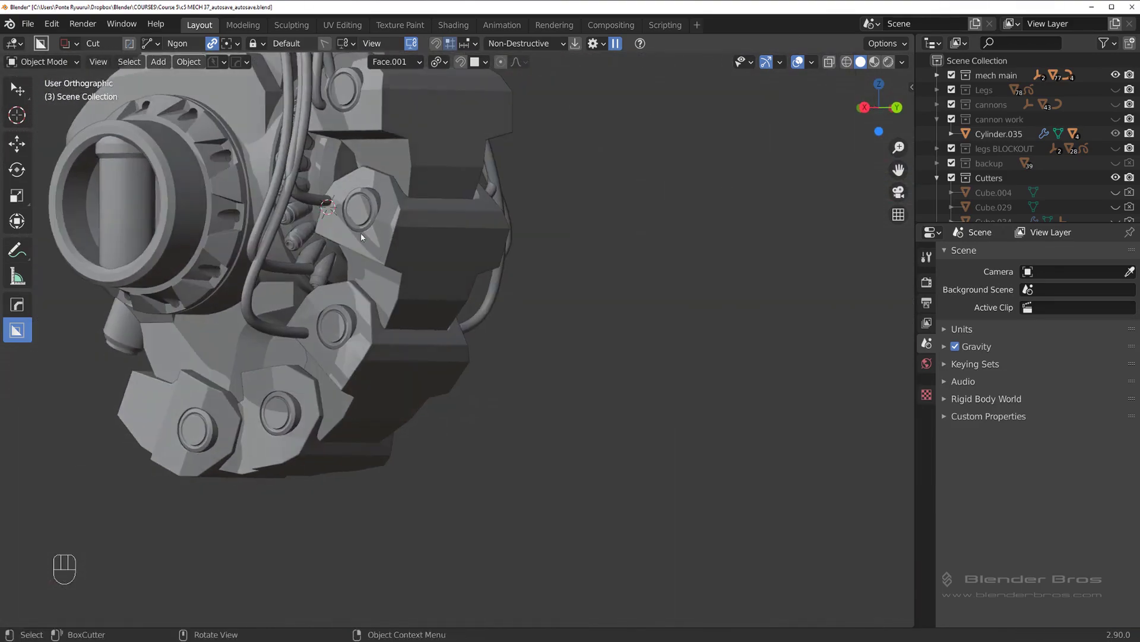
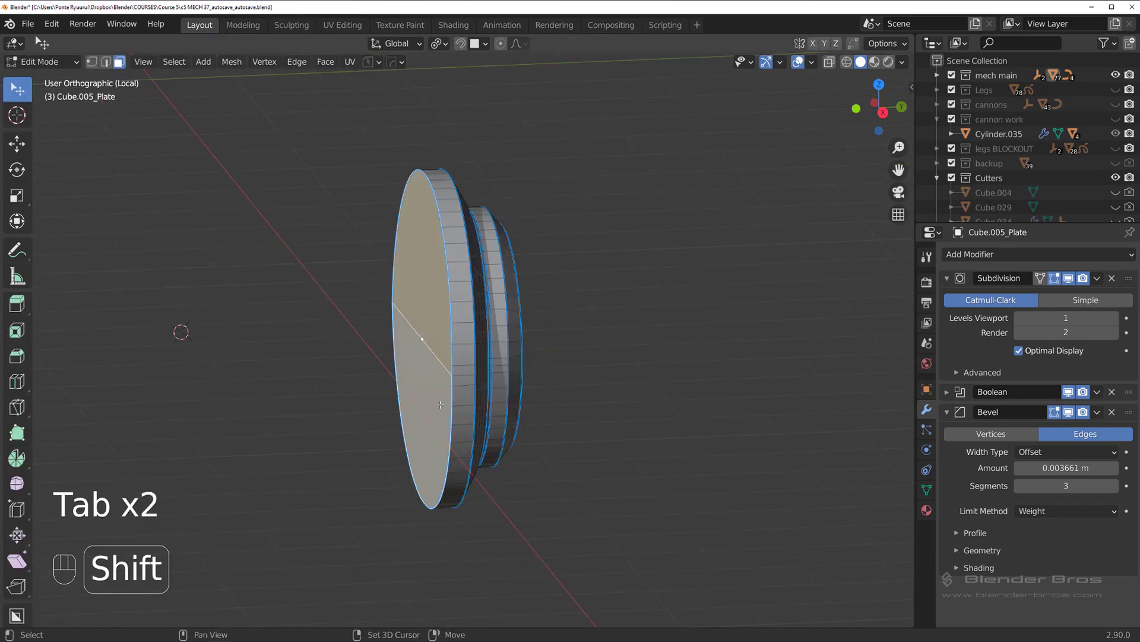
Select and scale the plate's front face, then pick the inner circular face
key(f)
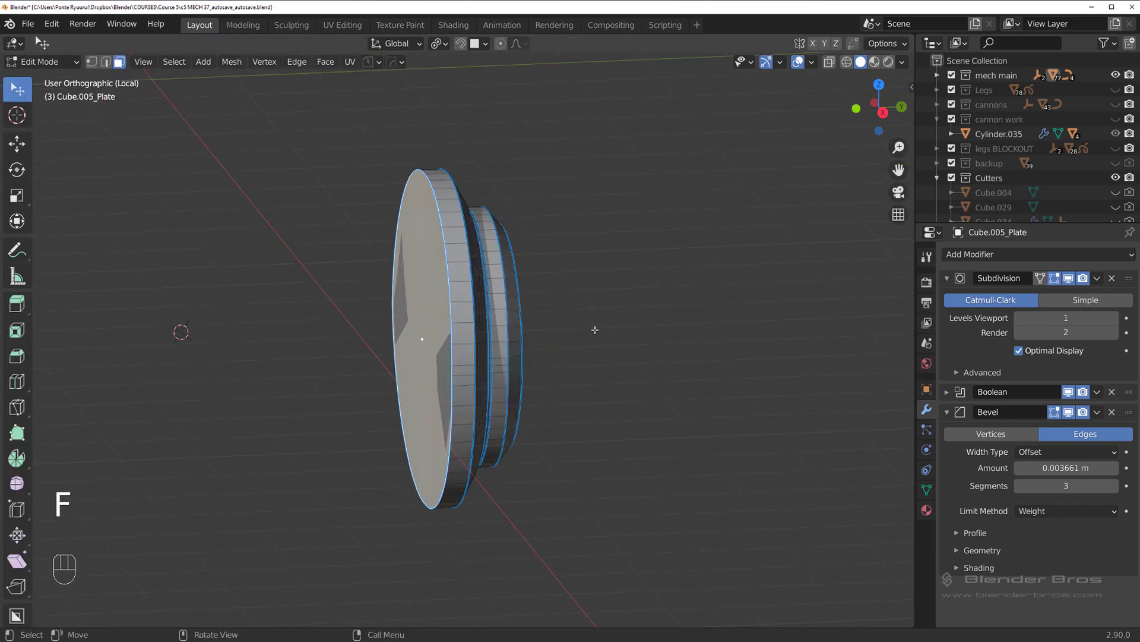
key(s)
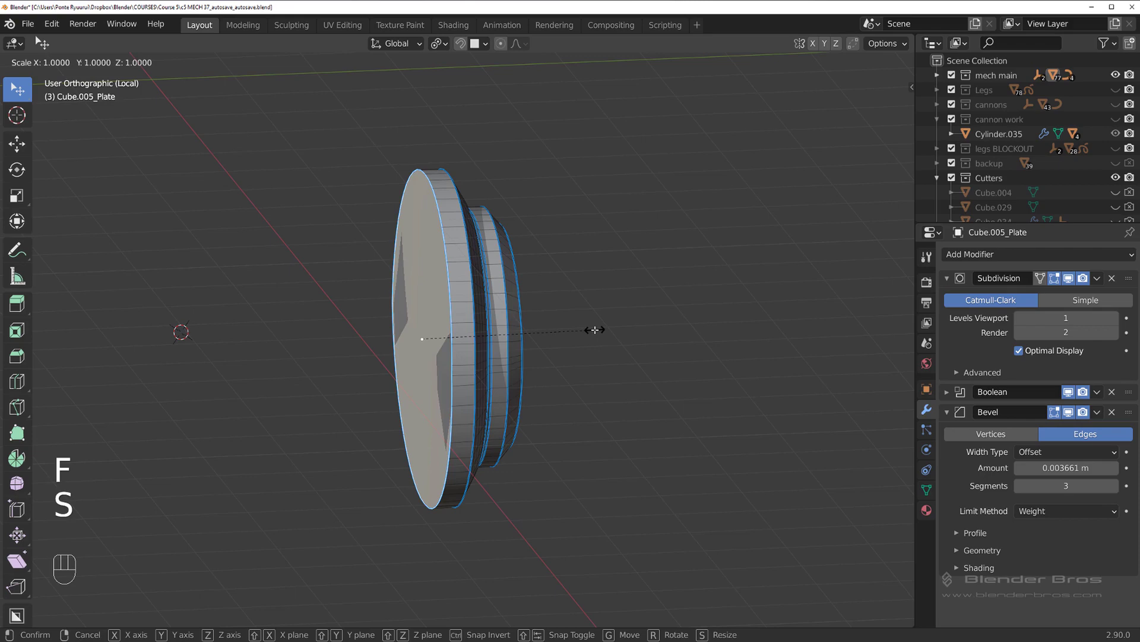
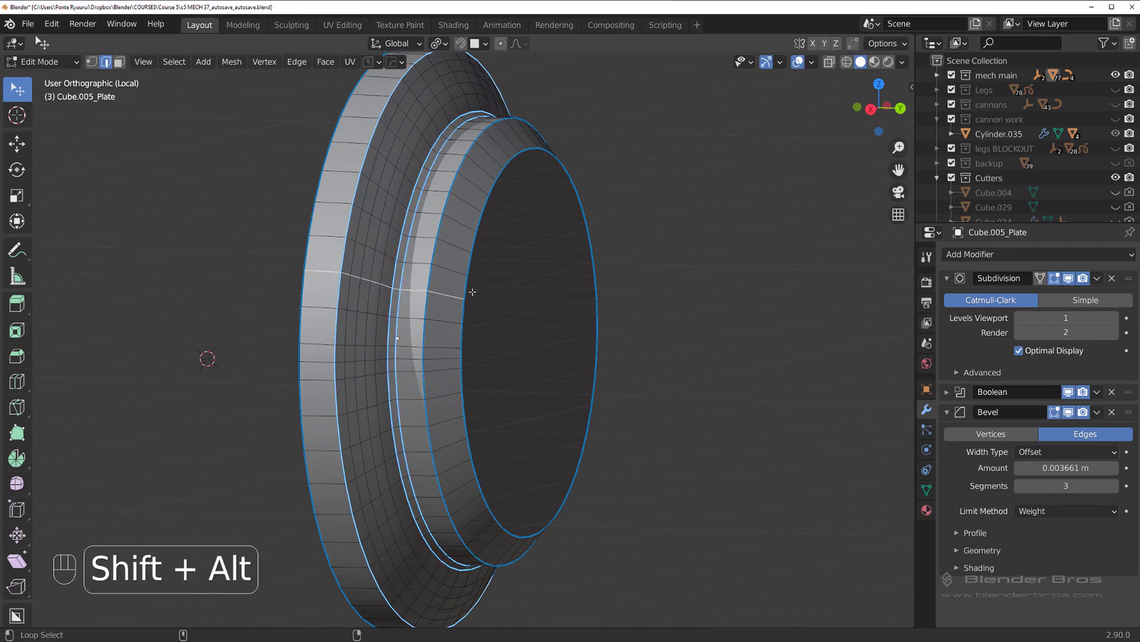
key(ctrl+z)
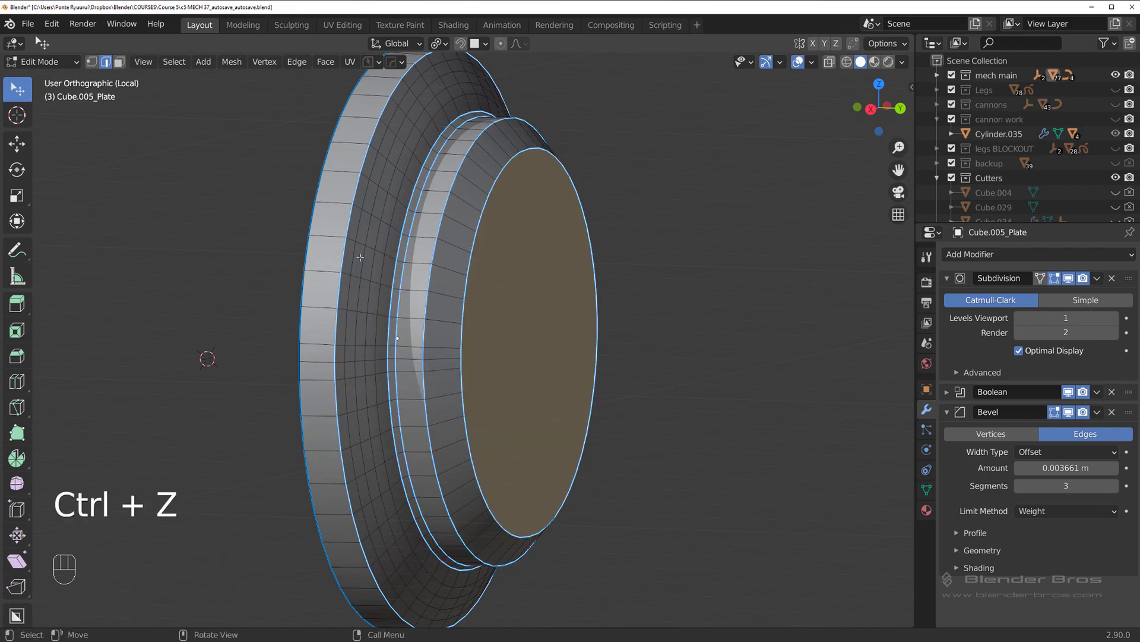
Adjust the inner ring's scale and leave the face deselected
key(s)
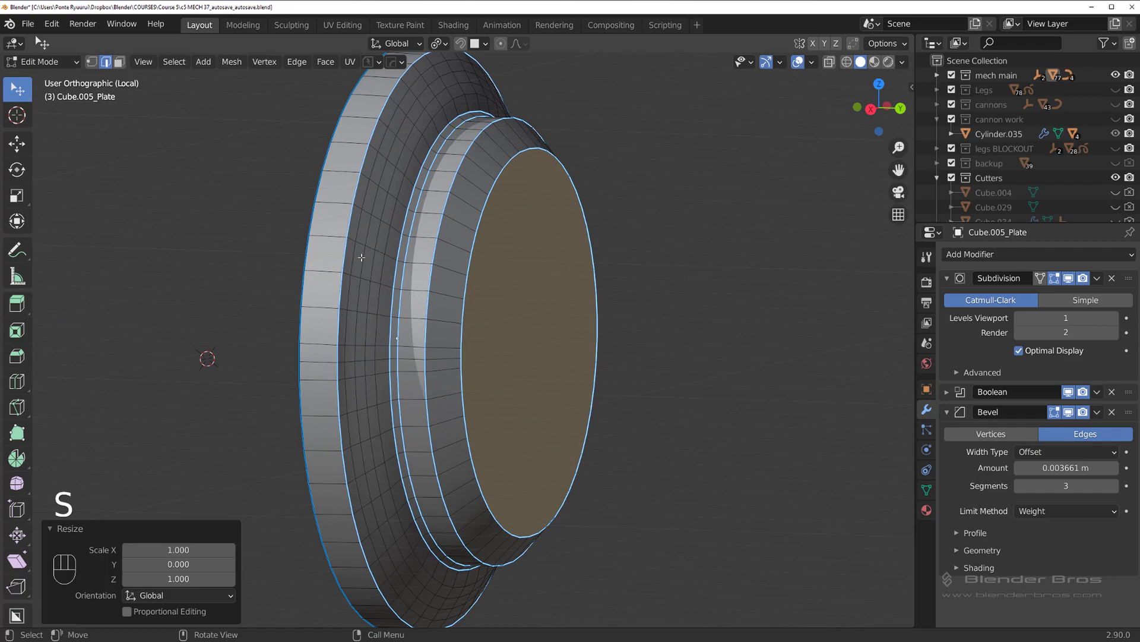
key(Tab)
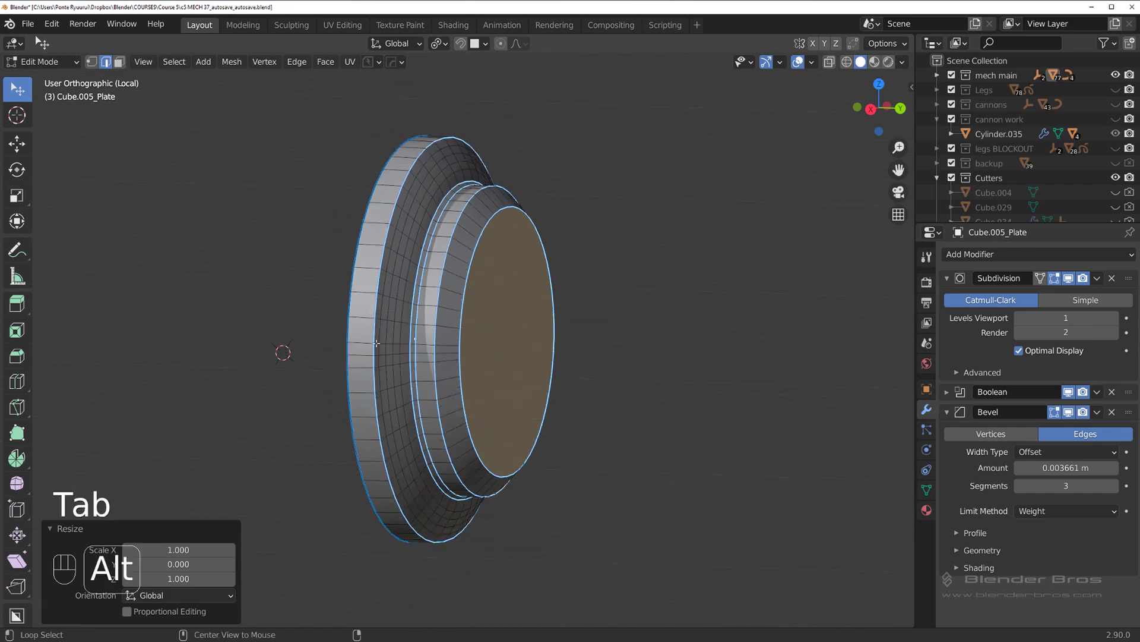
key(x)
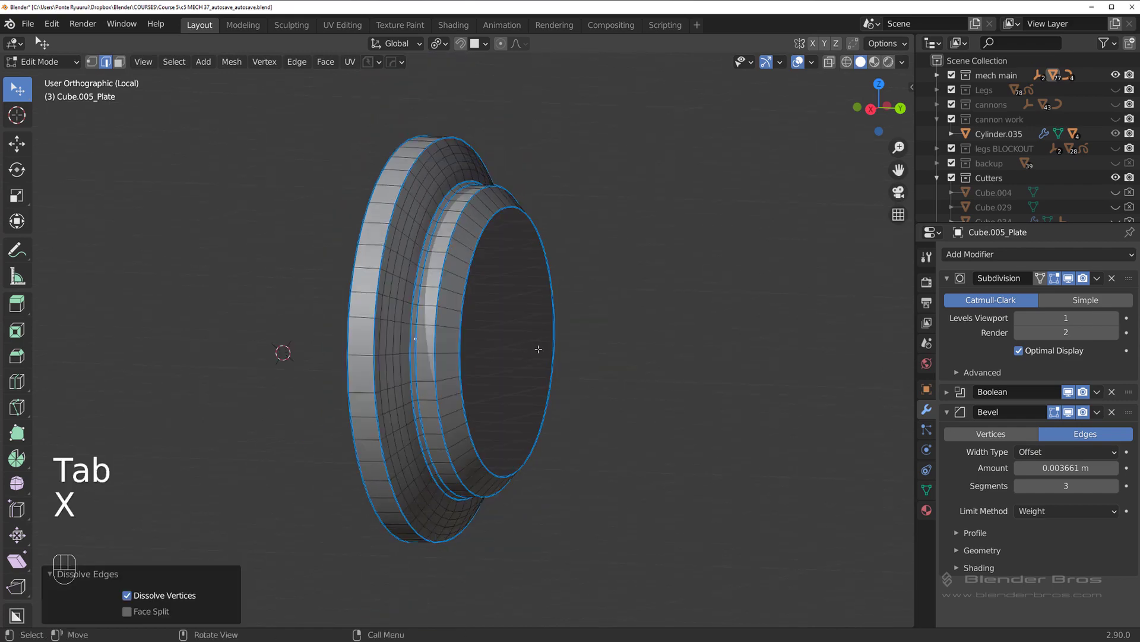
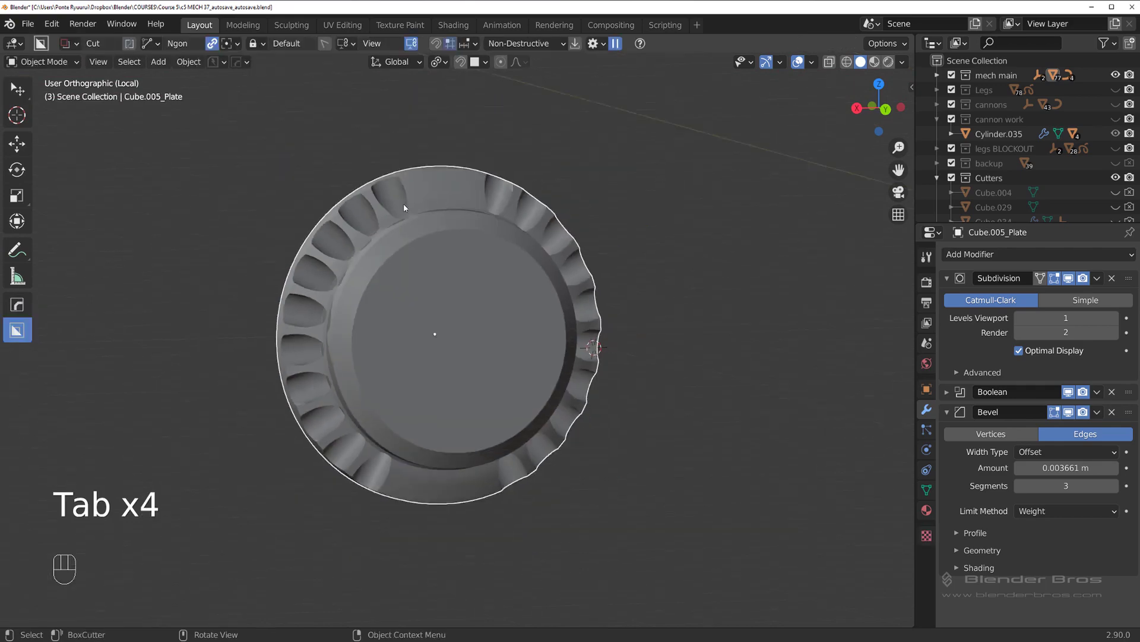
View the grooved plate at an angle, peek at the HOps Helper, and enter Edit Mode on Cube.005_Plate
drag(427, 209, 490, 212)
drag(403, 229, 385, 233)
key(ctrl+`)
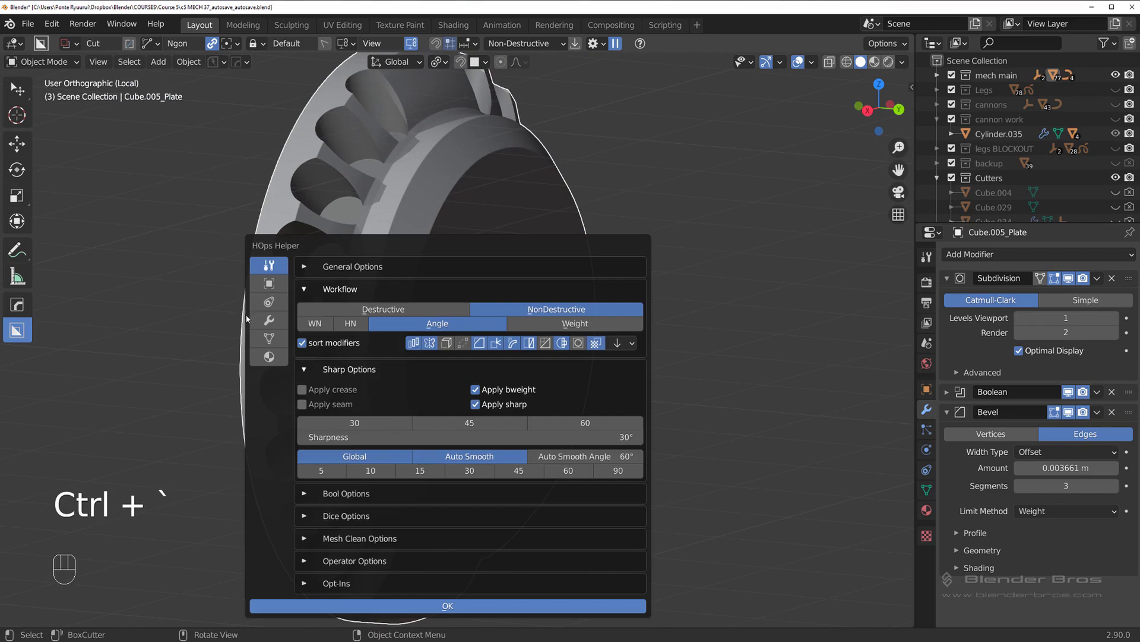
drag(425, 252, 336, 268)
middle_click(419, 271)
key(Tab)
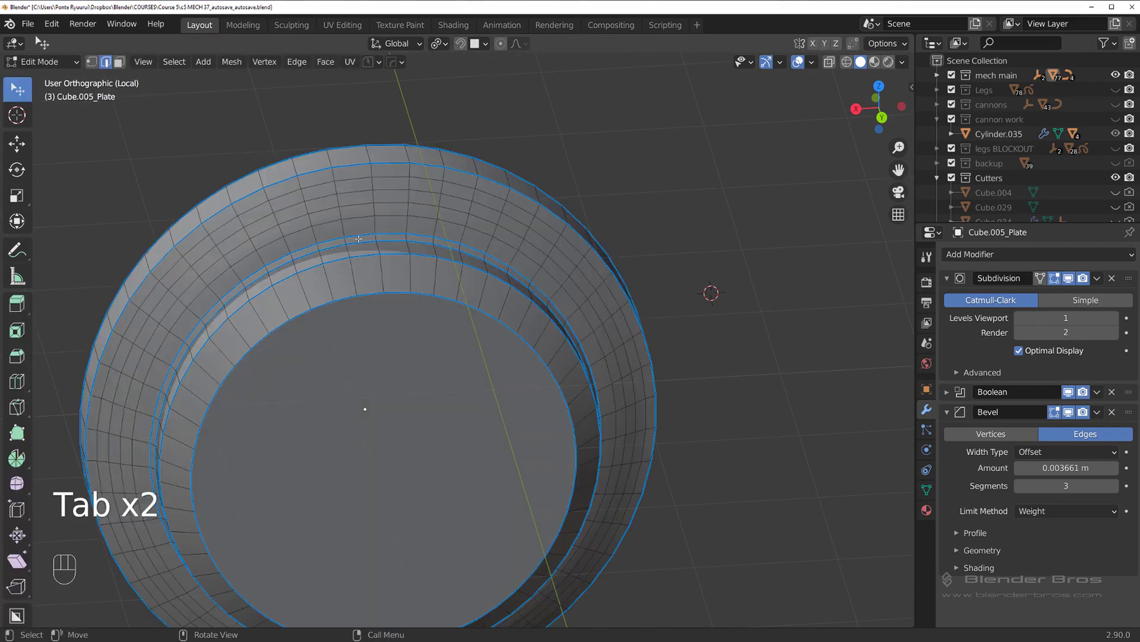
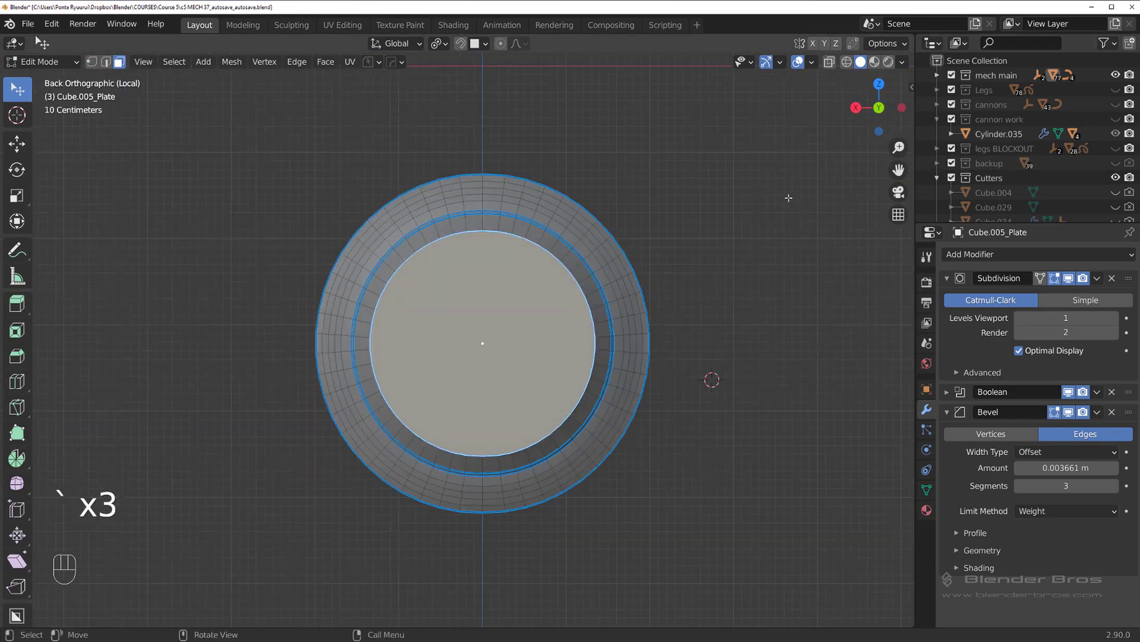
Scale the plate faces up about 1.04 and move the inner raised disc outward along Y
key(s)
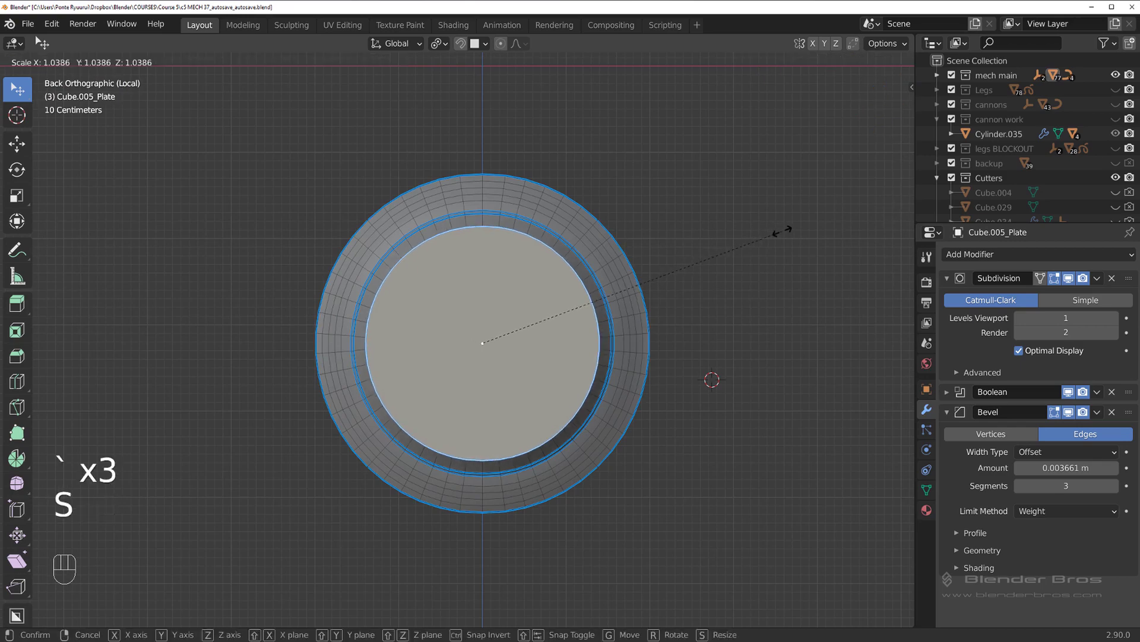
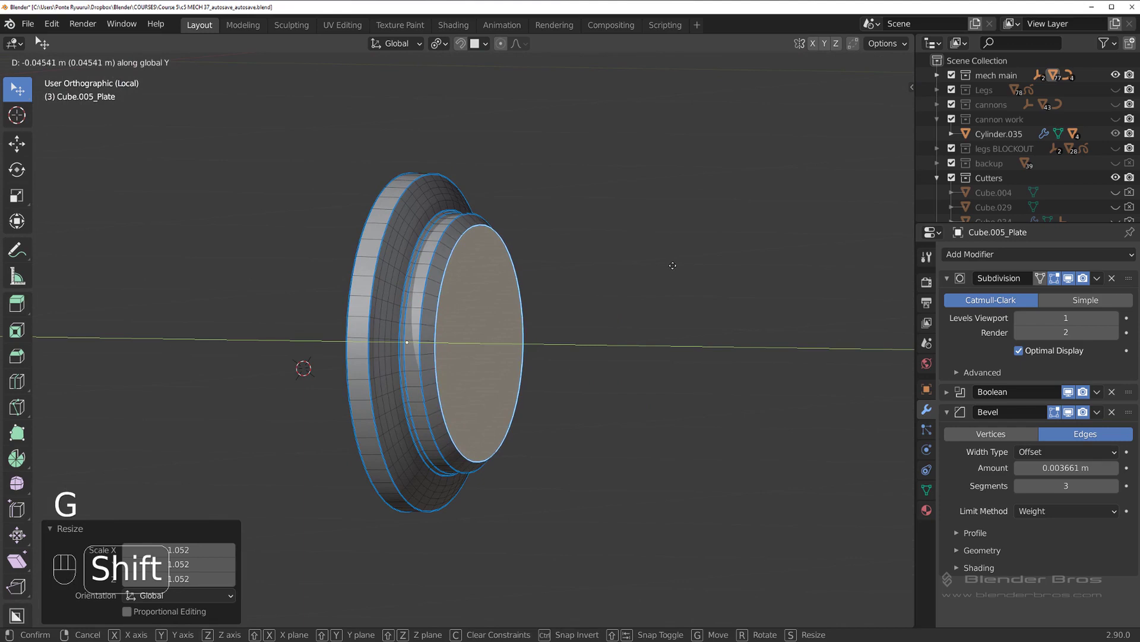
key(ctrl+KP_Add)
key(g)
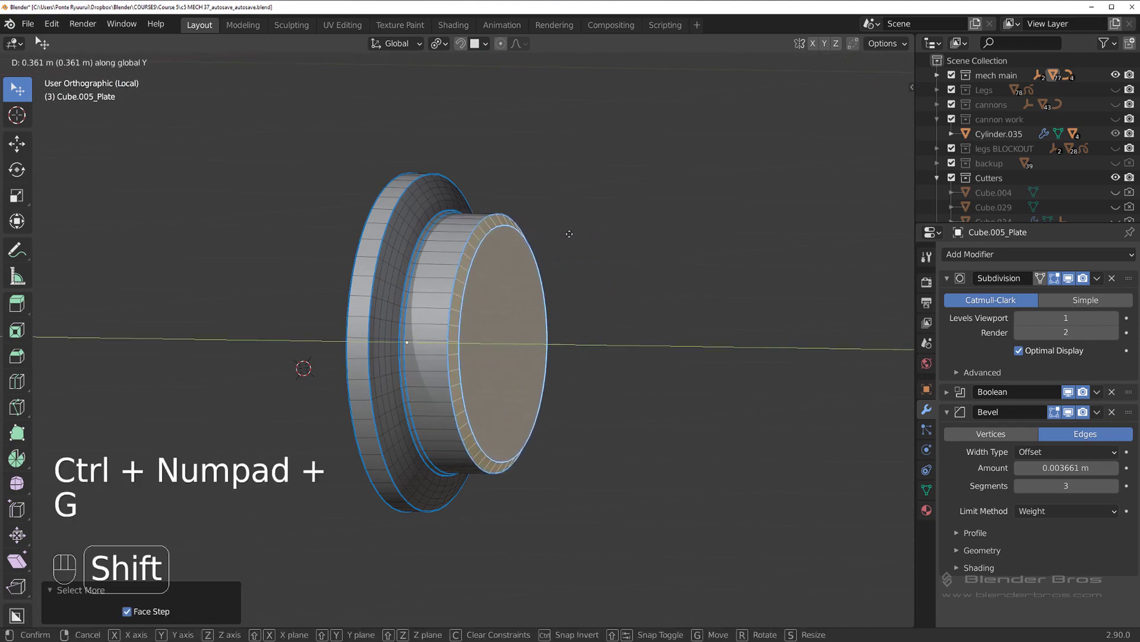
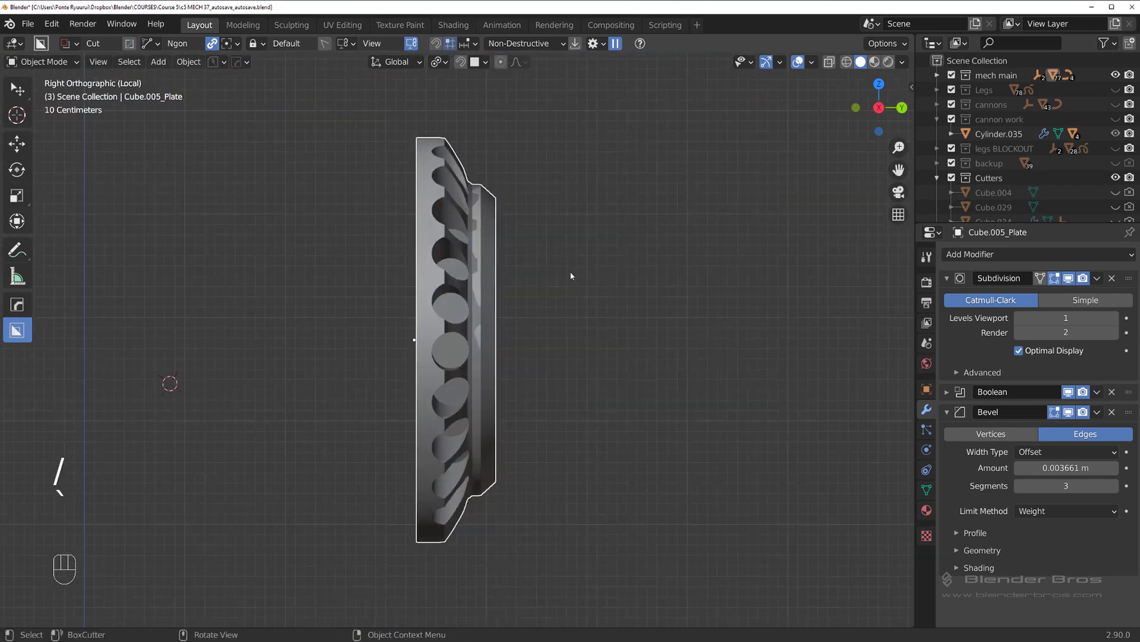
Exit the plate's local view and inspect the hip housing's bolt-hole faces in Edit Mode
drag(545, 270, 651, 253)
key(/)
key(/)
key(Tab)
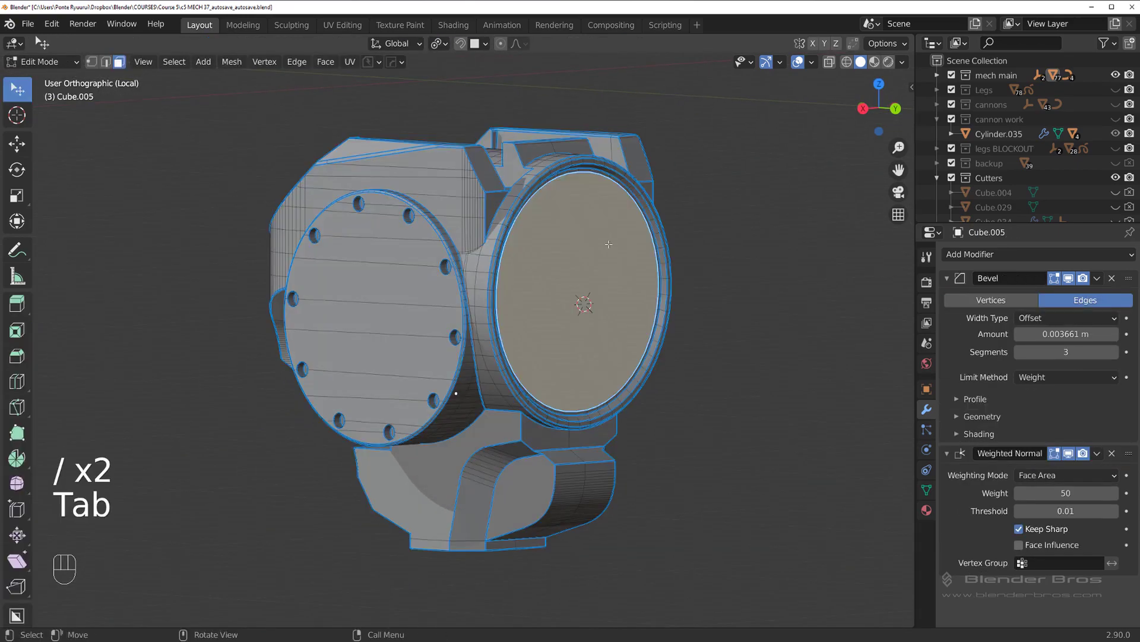
key(s)
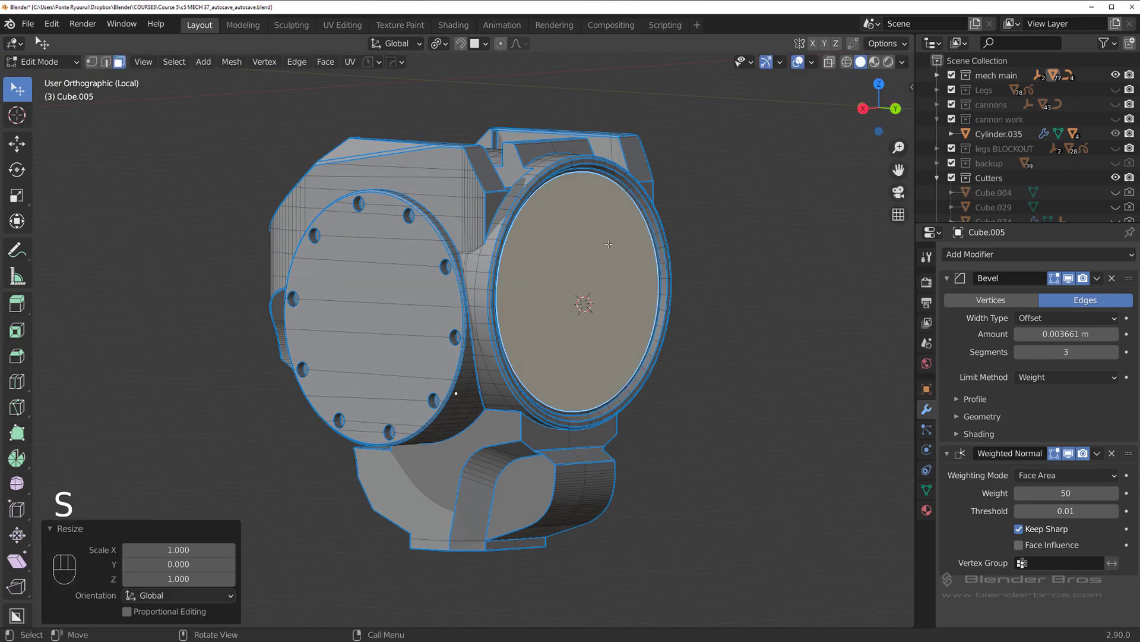
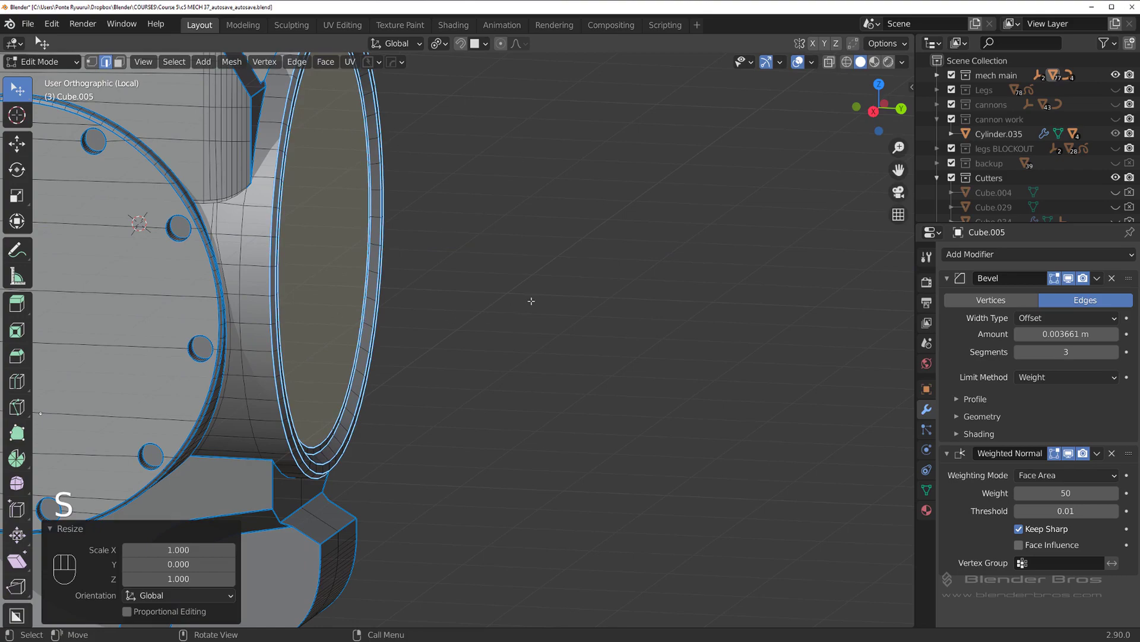
Return to Object Mode and show the full hip assembly with the bolted plate in the toothed ring
key(Tab)
drag(468, 266, 456, 263)
key(/)
drag(531, 296, 570, 289)
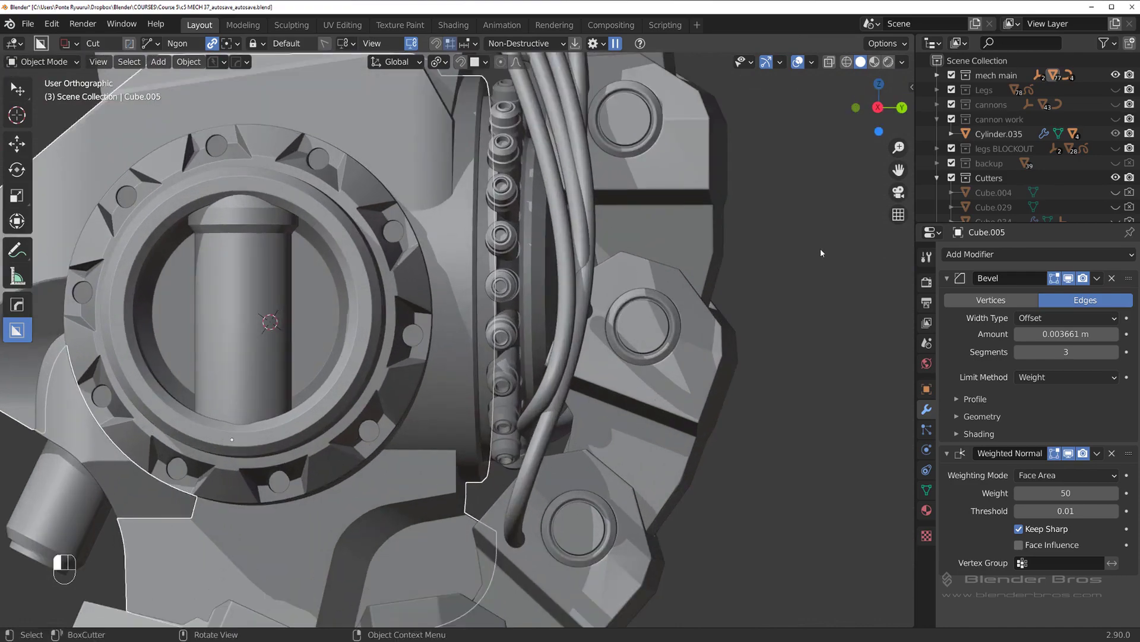
Select the bolt cylinder ring, nudge it slightly, then select the hip joint plate
middle_click(545, 296)
drag(566, 296, 558, 294)
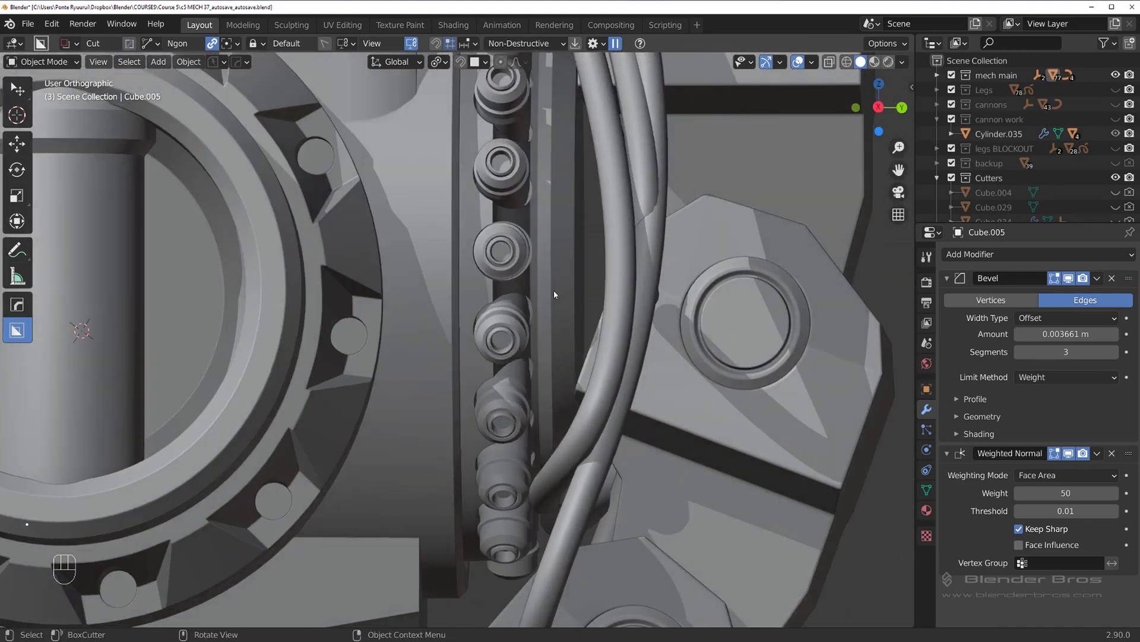
middle_click(538, 309)
click(500, 316)
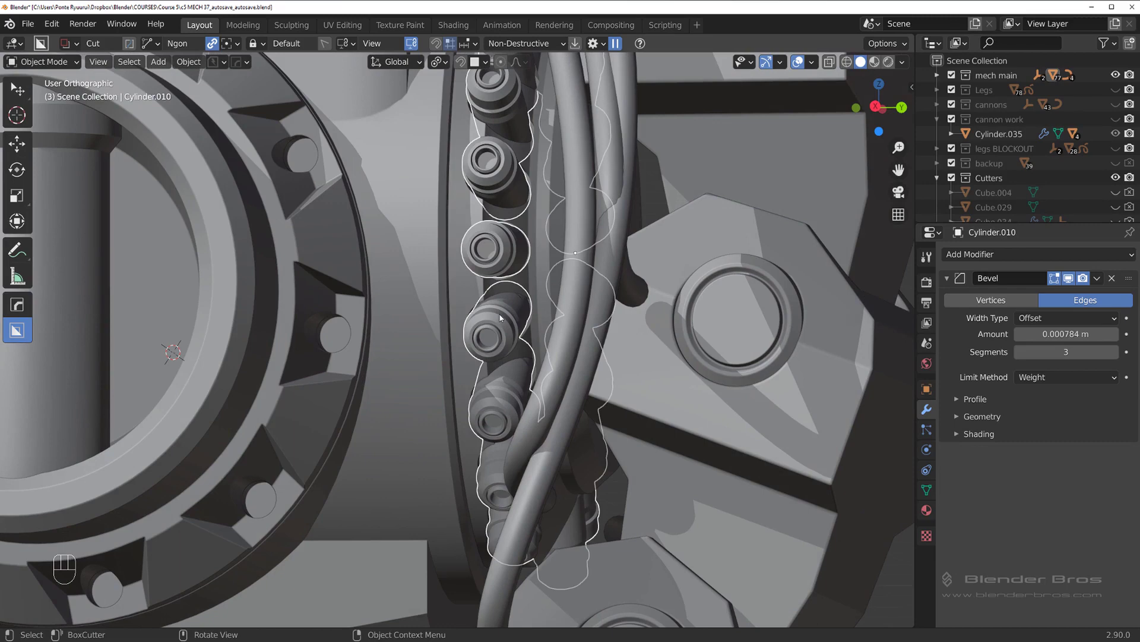
key(g)
middle_click(542, 311)
click(492, 296)
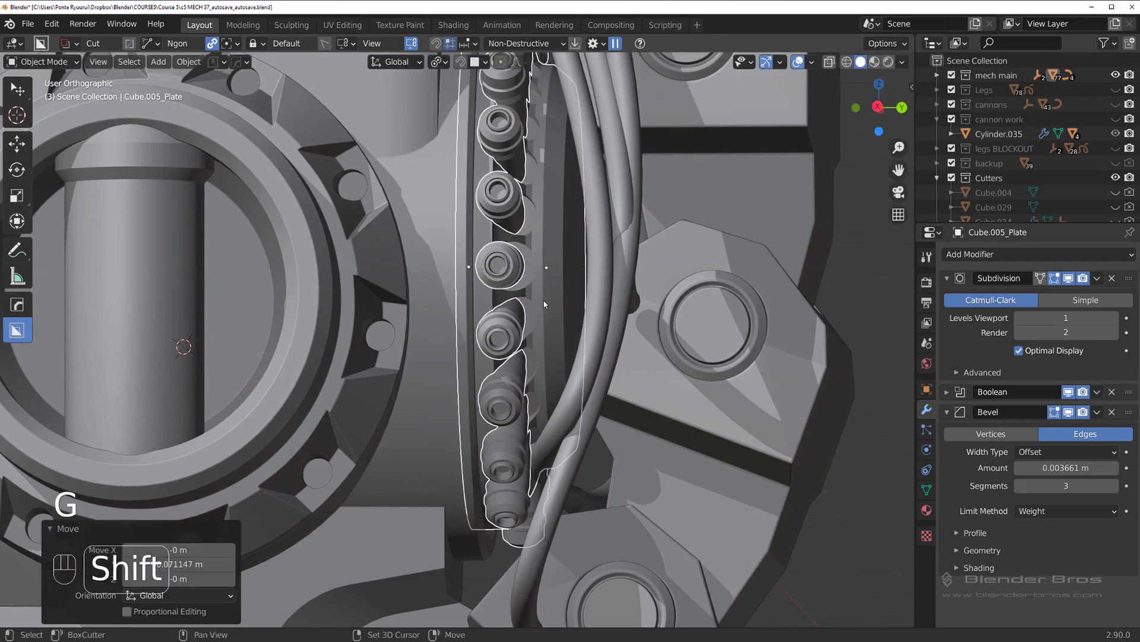
Orbit around the hip joint, undo the nudge, and frame the whole plate isolated with its bolt ring
middle_click(568, 312)
drag(764, 262, 587, 318)
drag(587, 319, 567, 322)
drag(585, 310, 564, 311)
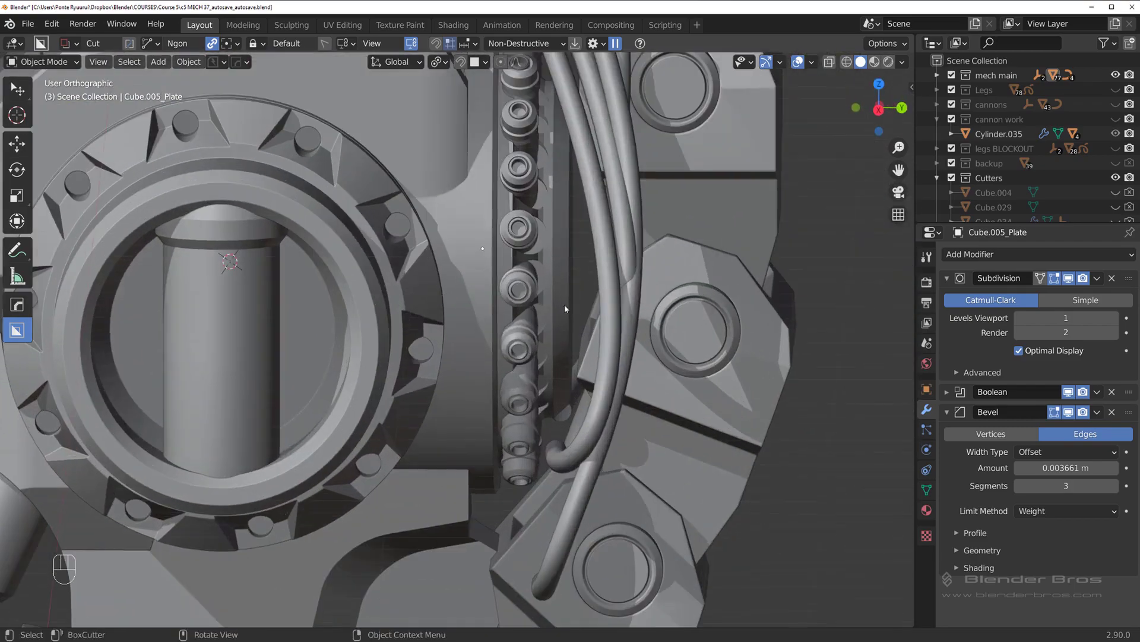
drag(562, 297, 557, 288)
drag(530, 297, 438, 337)
key(ctrl+z)
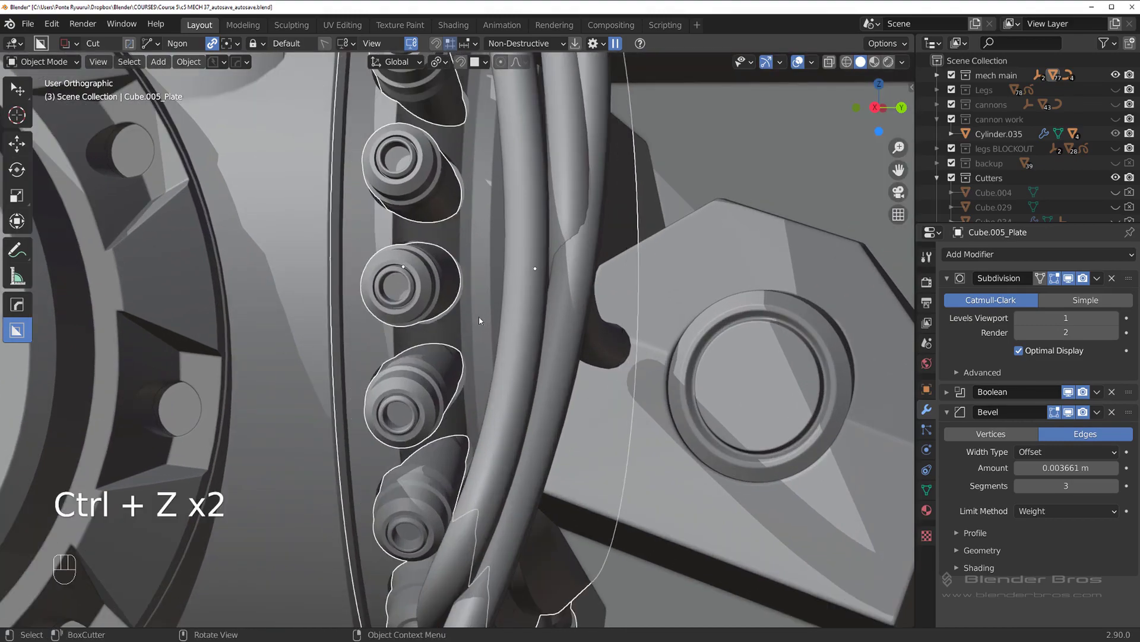
middle_click(545, 313)
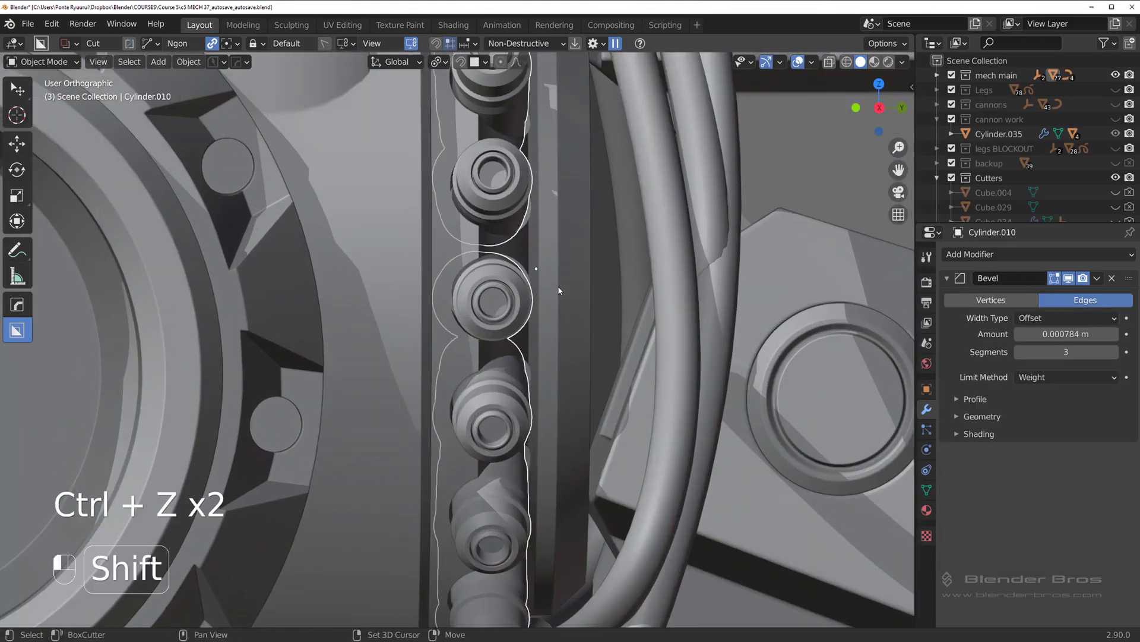
middle_click(568, 304)
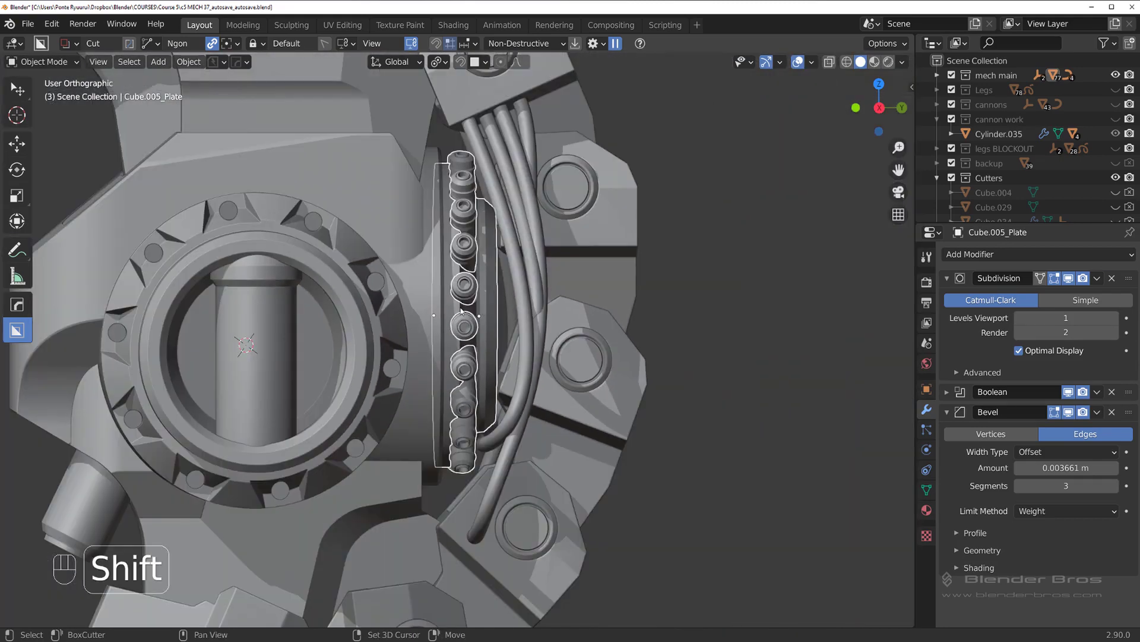
drag(460, 316, 428, 310)
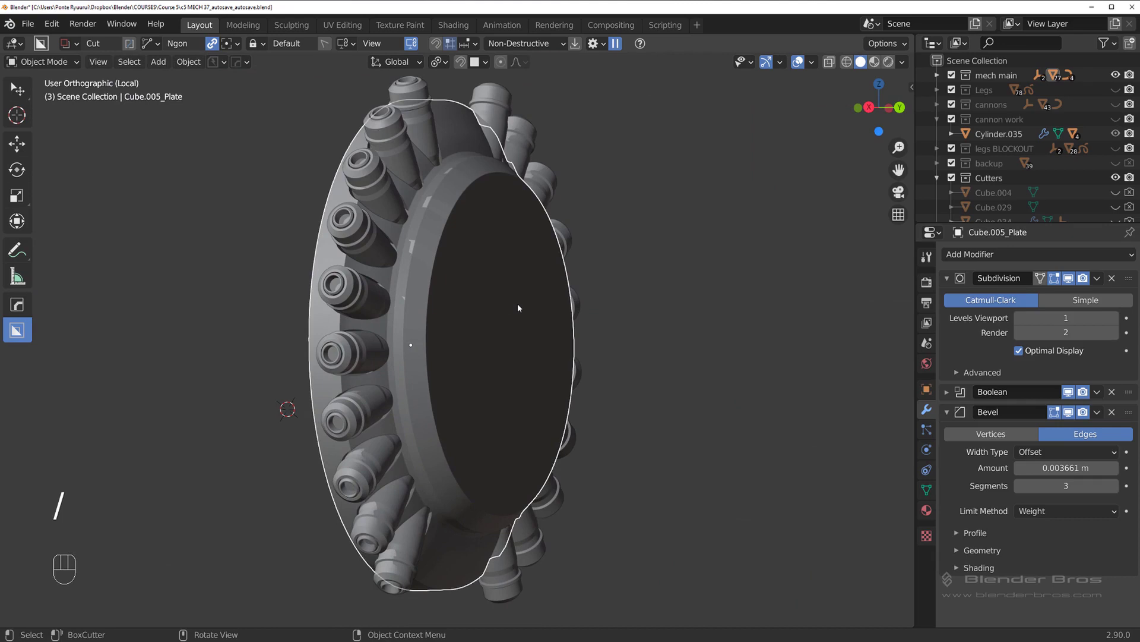
Shift Cube.005_Plate against the bolt ring and zoom in on its bolt ring edge
key(g)
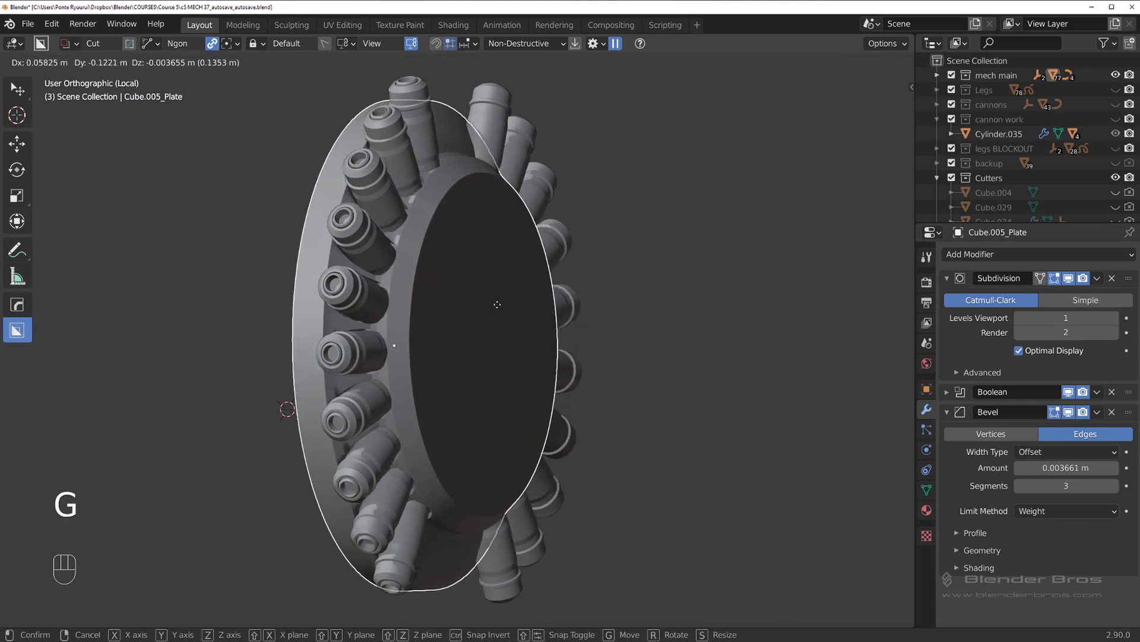
key(q)
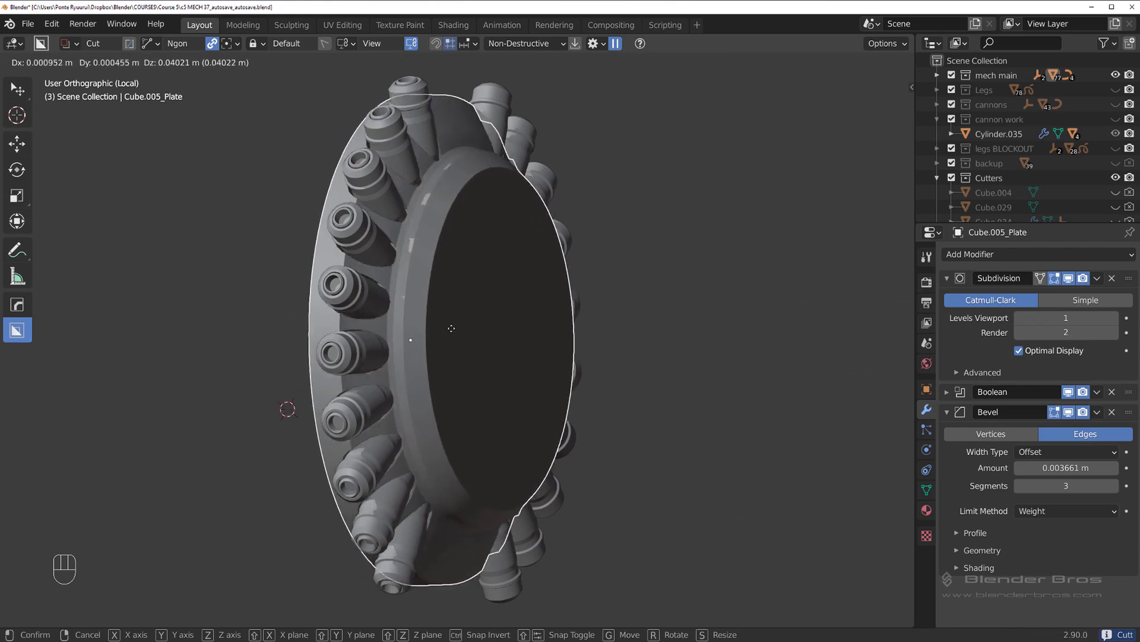
drag(446, 323, 392, 331)
drag(374, 302, 266, 269)
drag(282, 293, 462, 406)
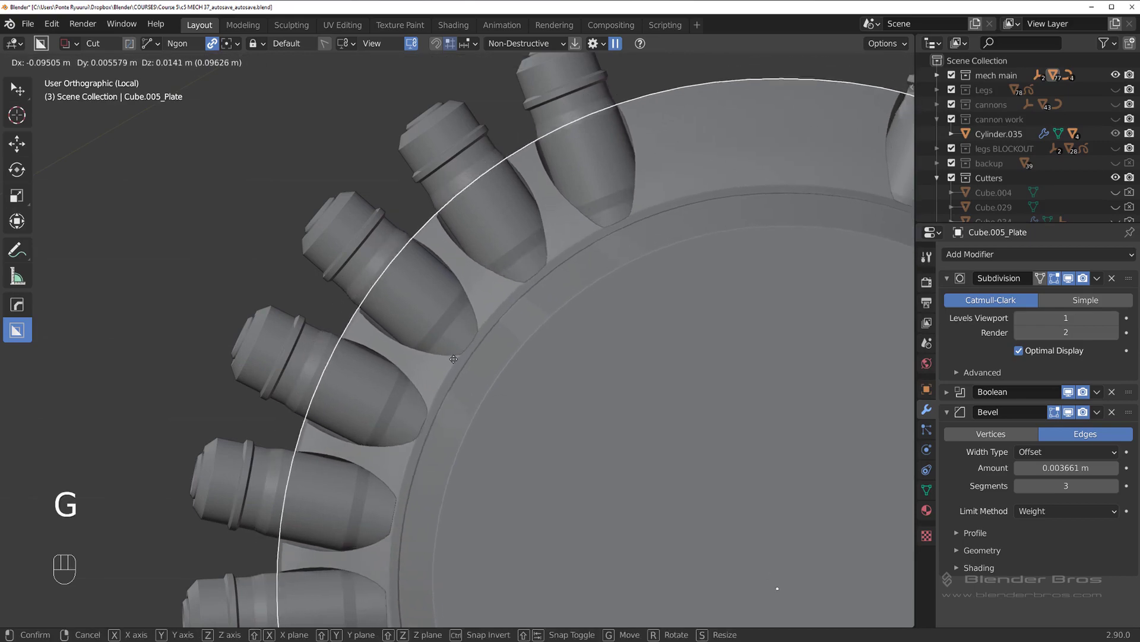
Inspect the plate face from other angles and bring up the Hard Ops operations list for it
drag(472, 361, 562, 360)
drag(472, 369, 356, 321)
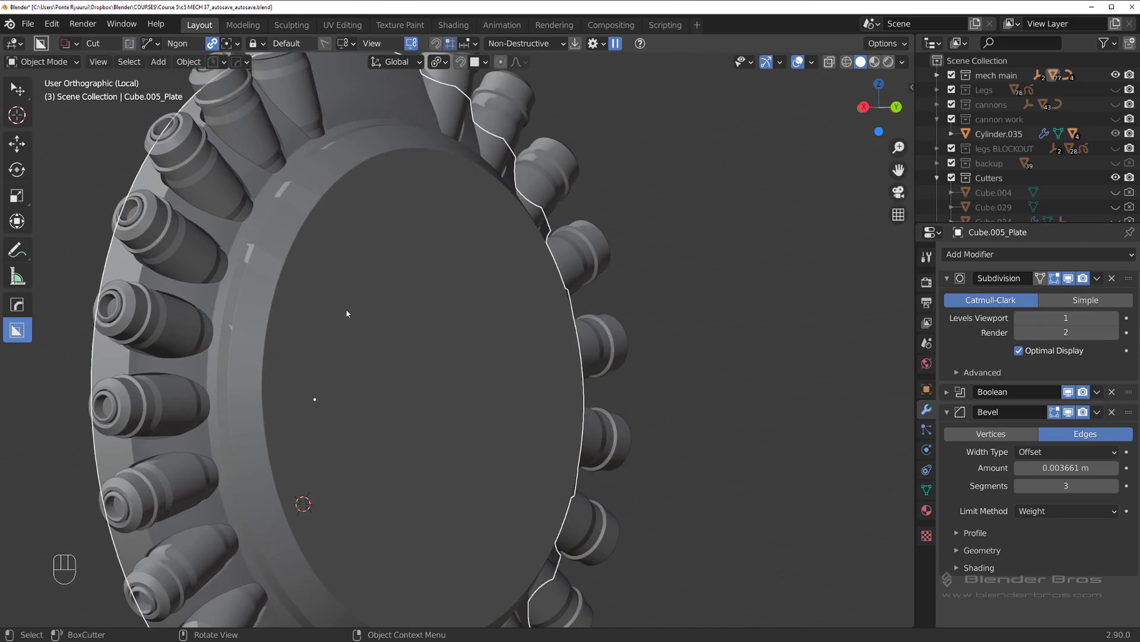
middle_click(347, 311)
drag(258, 328, 251, 301)
key(q)
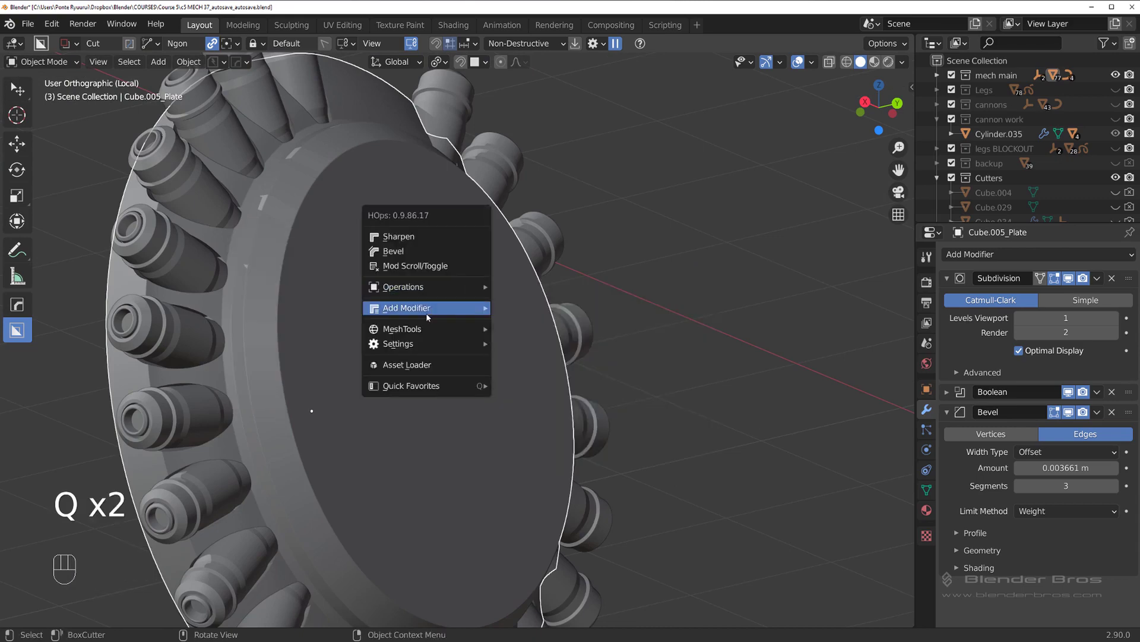
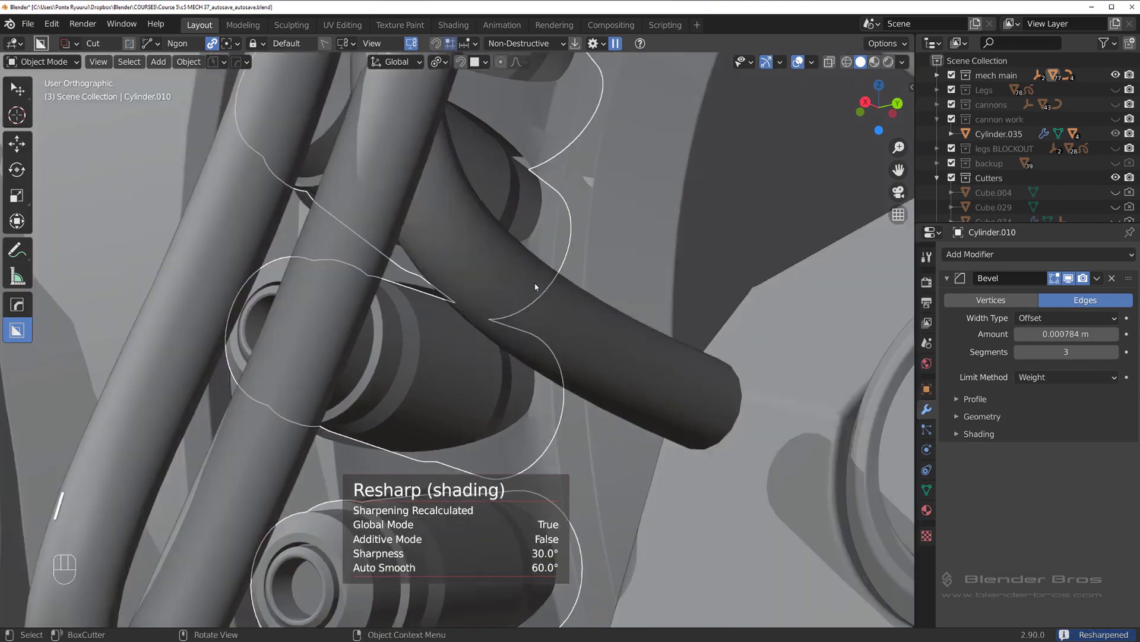
View the other side of the joint and isolate Cube.005_Plate in Local View
drag(444, 282, 399, 280)
key(/)
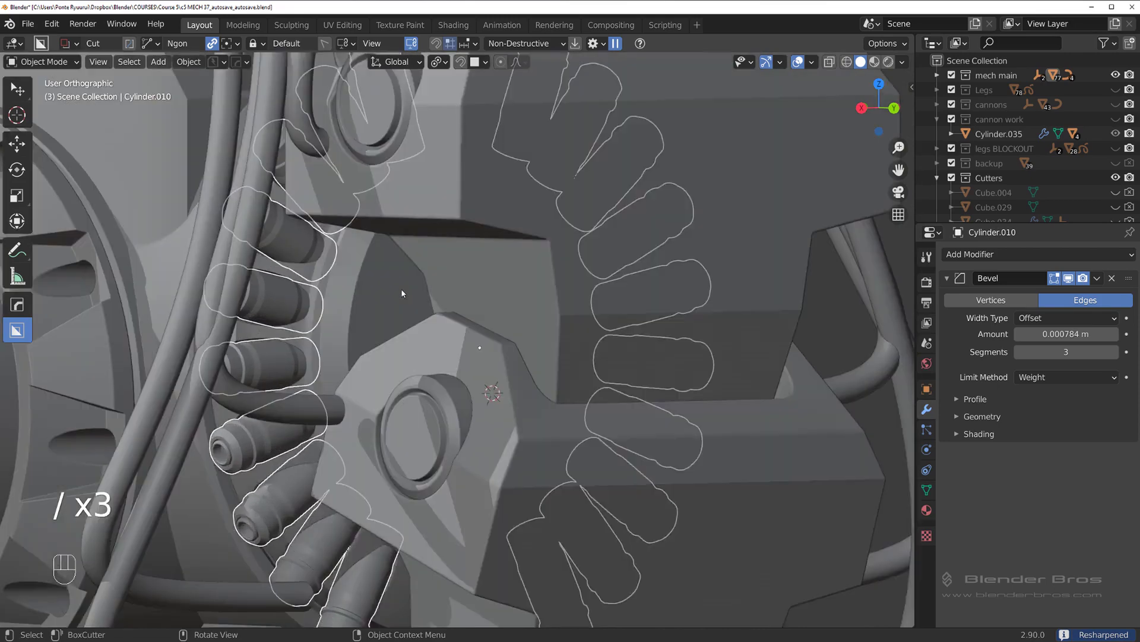
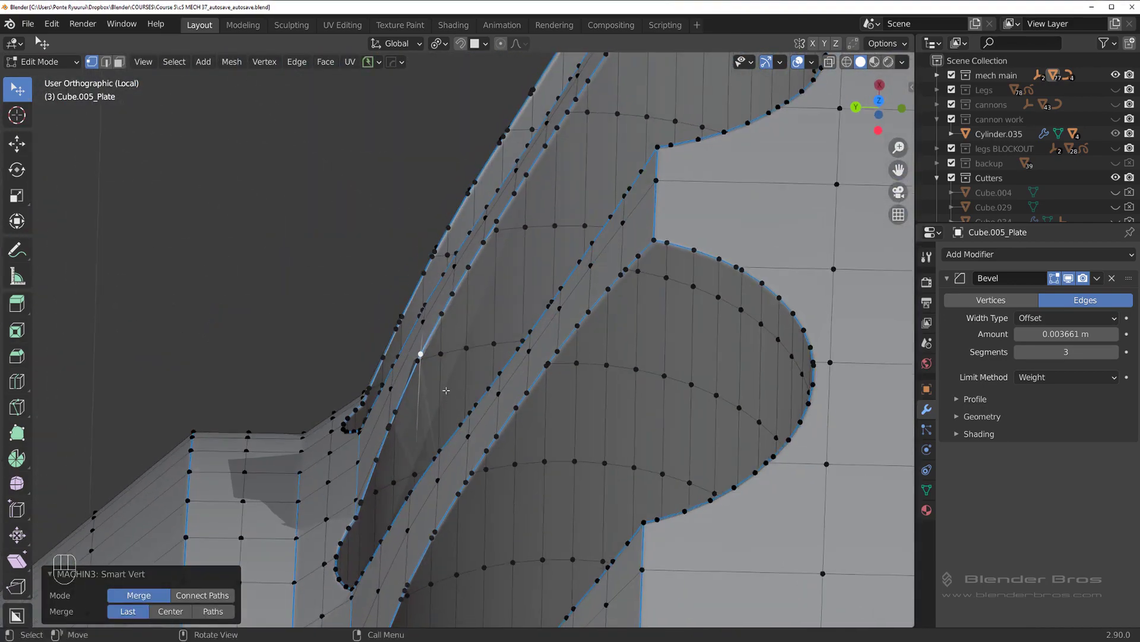
key(alt+v)
key(ctrl+z)
key(Tab)
key(alt+v)
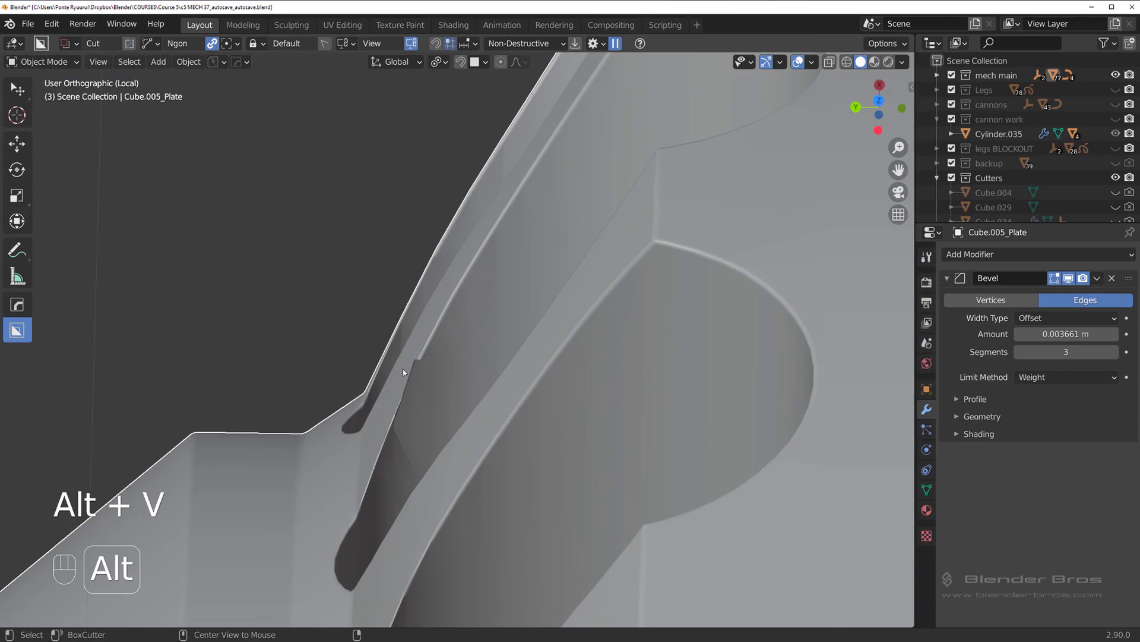
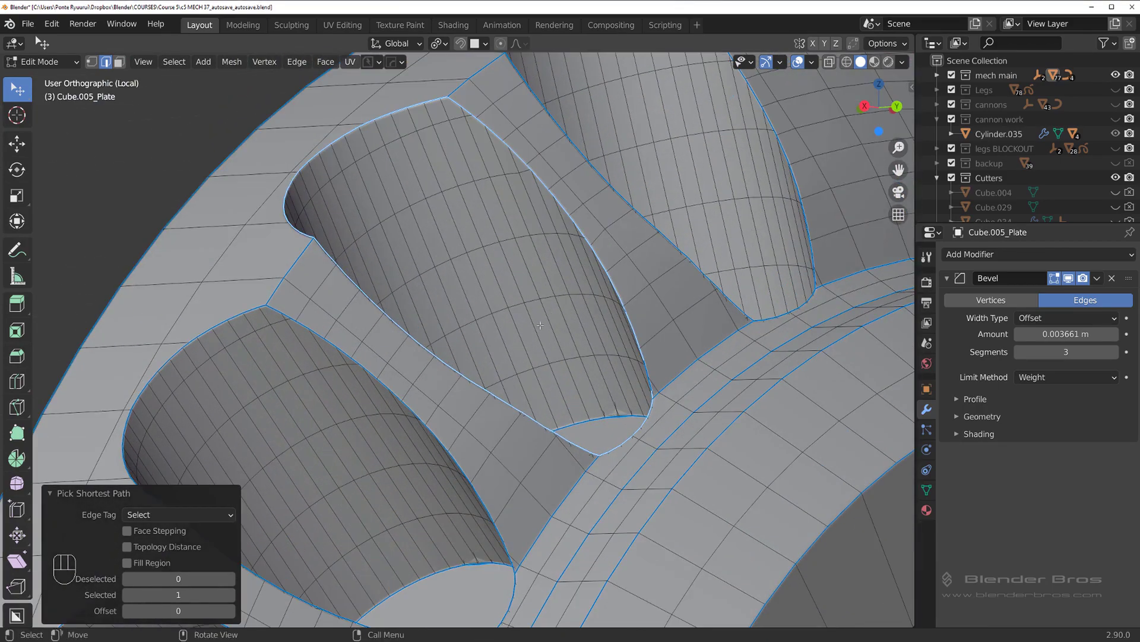
Select the loop around the bolt hole, run the boolean cleanup with an adjusted merge threshold, and check shading
key(Tab)
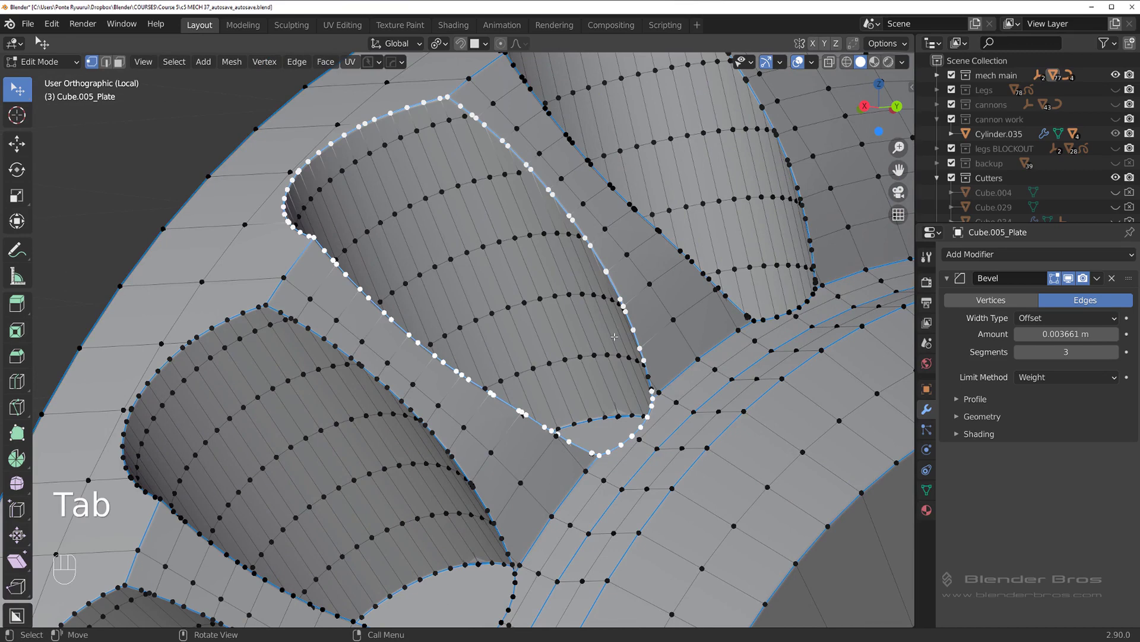
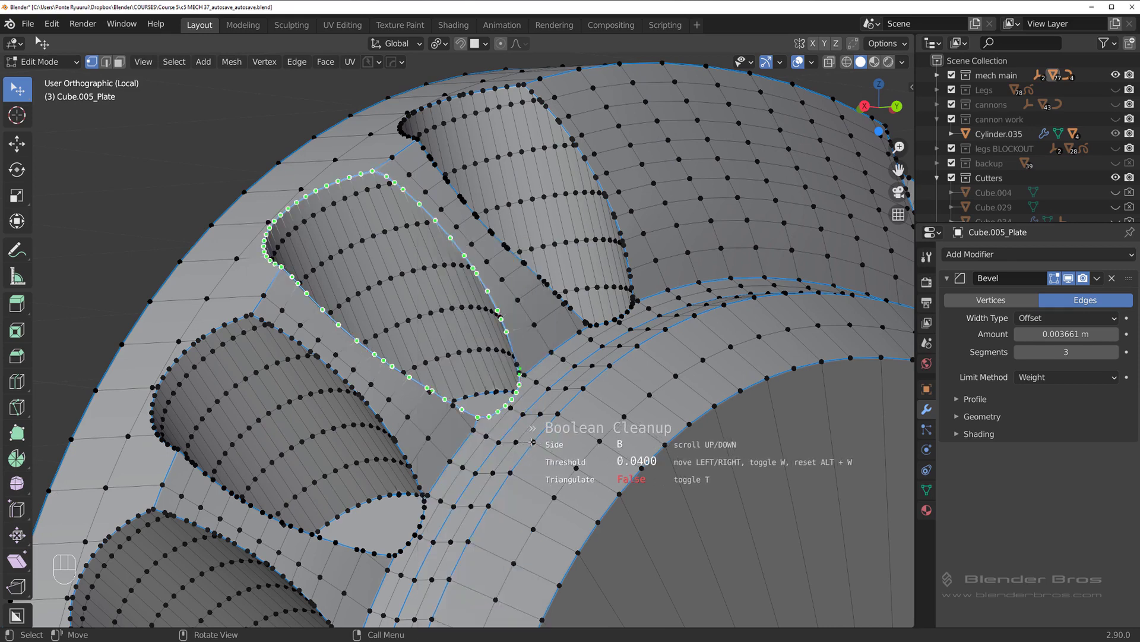
key(Tab)
drag(532, 298, 502, 279)
drag(489, 313, 481, 338)
key(ctrl+z)
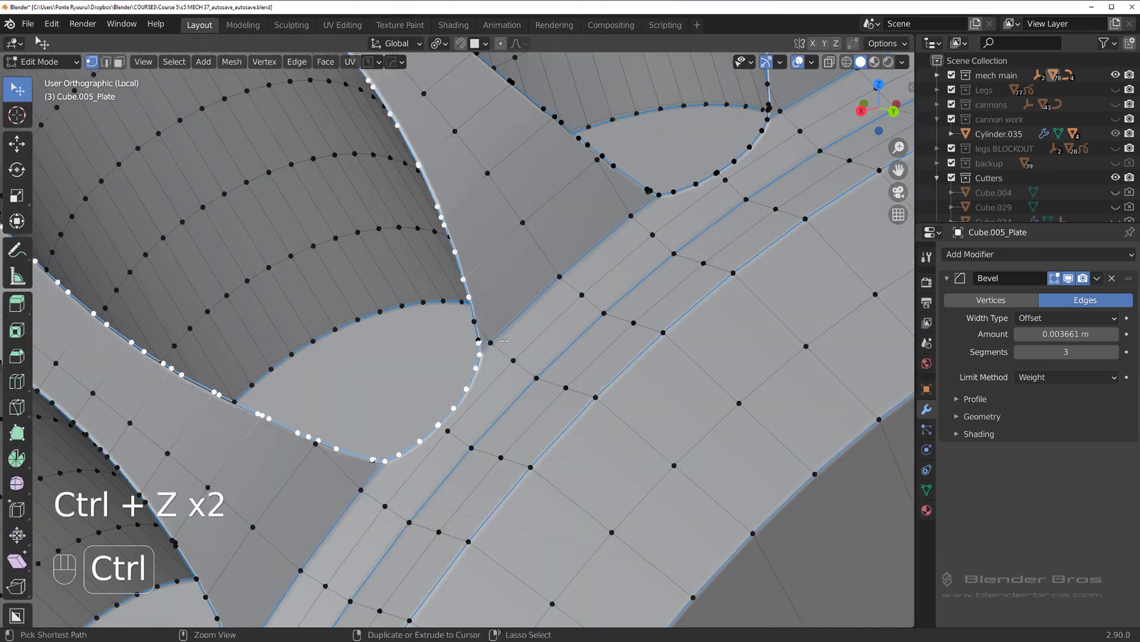
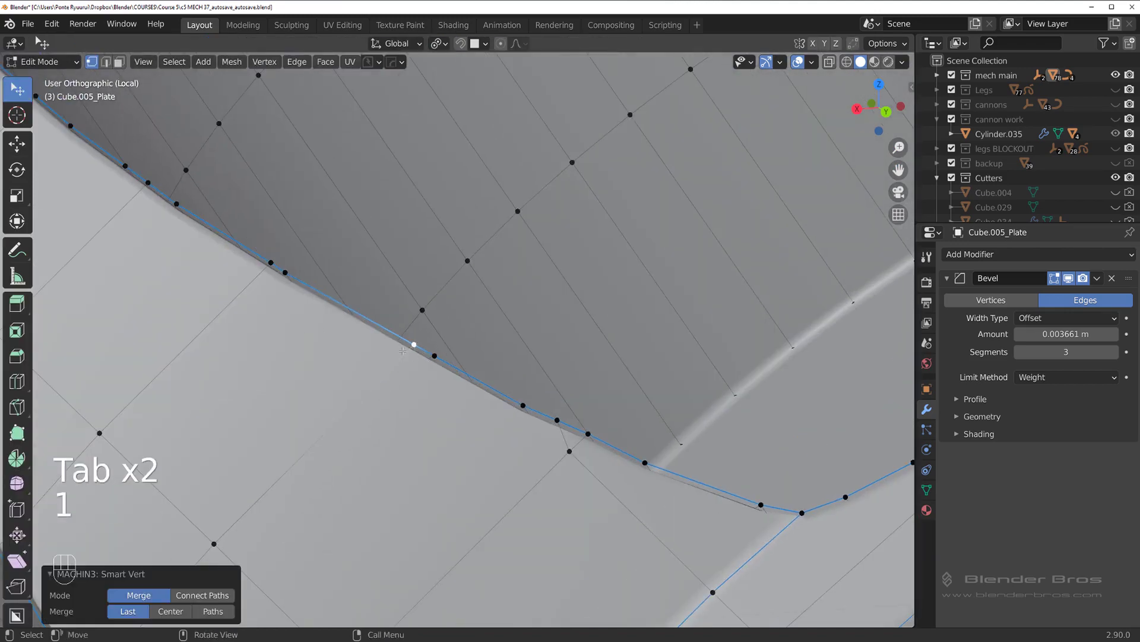
key(Tab)
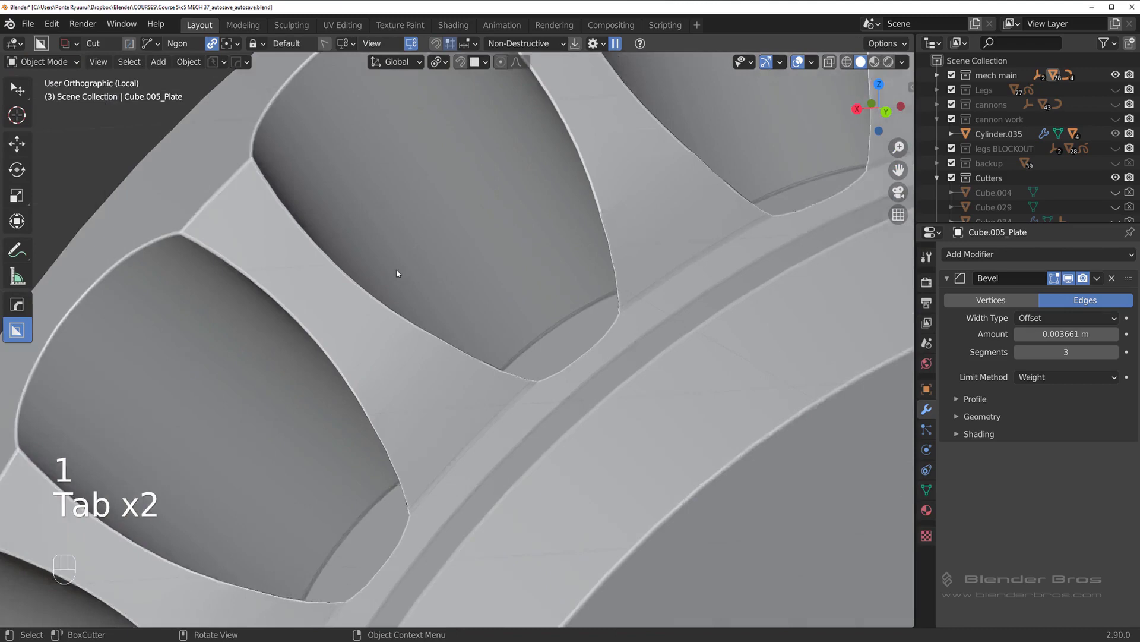
Inspect the bolt-hole cuts, mark the selected plate edges sharp, and check the resulting shading
drag(402, 279, 422, 251)
drag(421, 270, 475, 188)
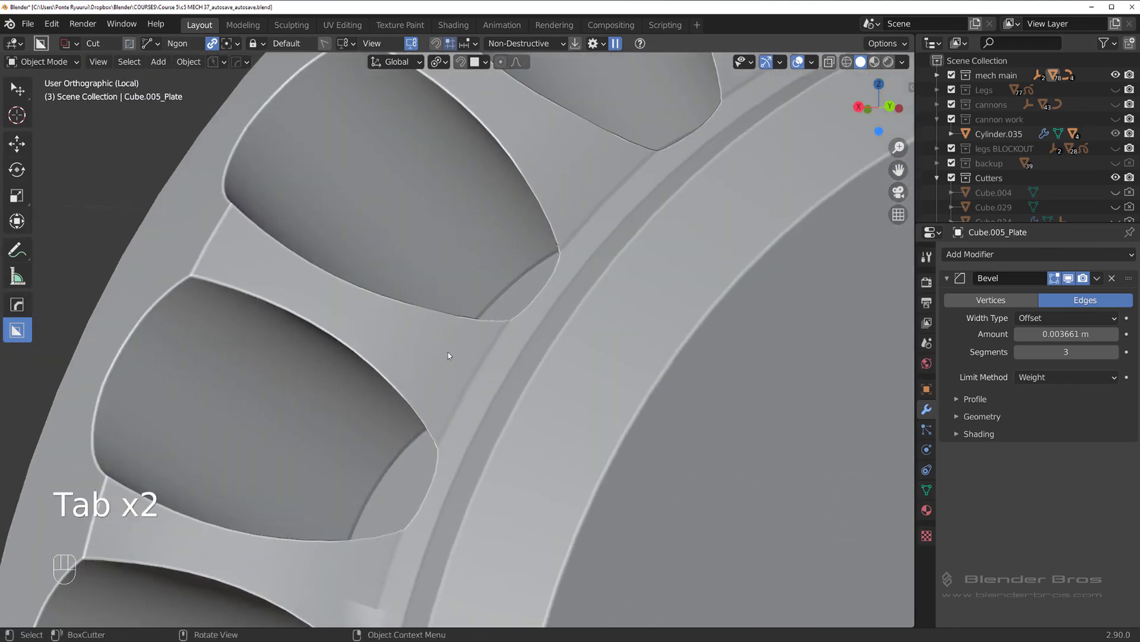
middle_click(413, 348)
middle_click(447, 278)
middle_click(483, 280)
key(Tab)
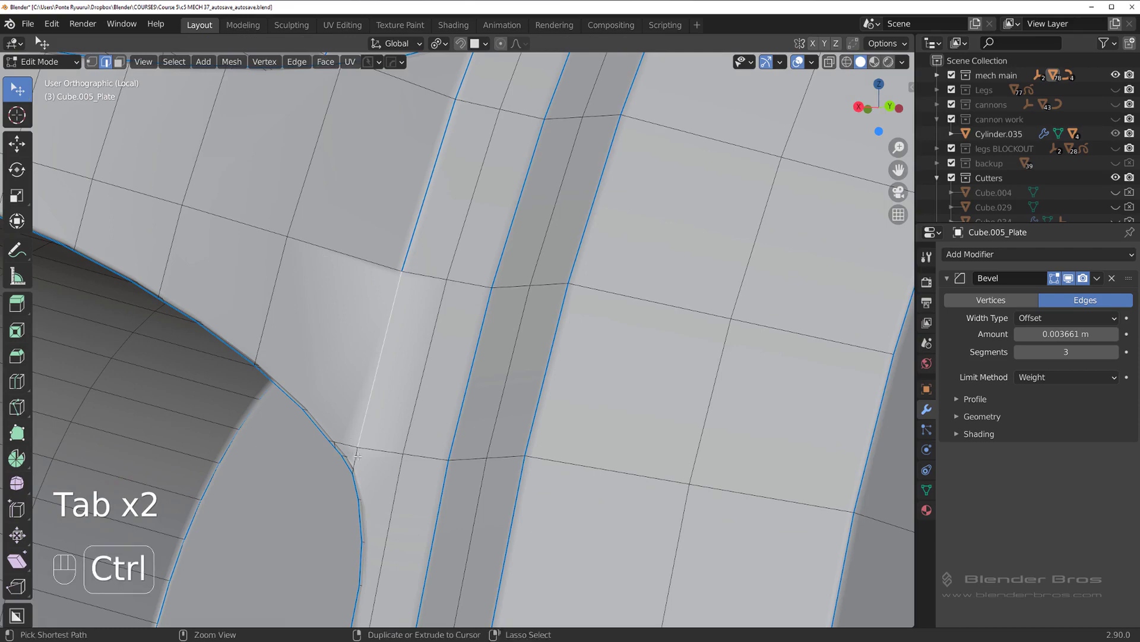
key(q)
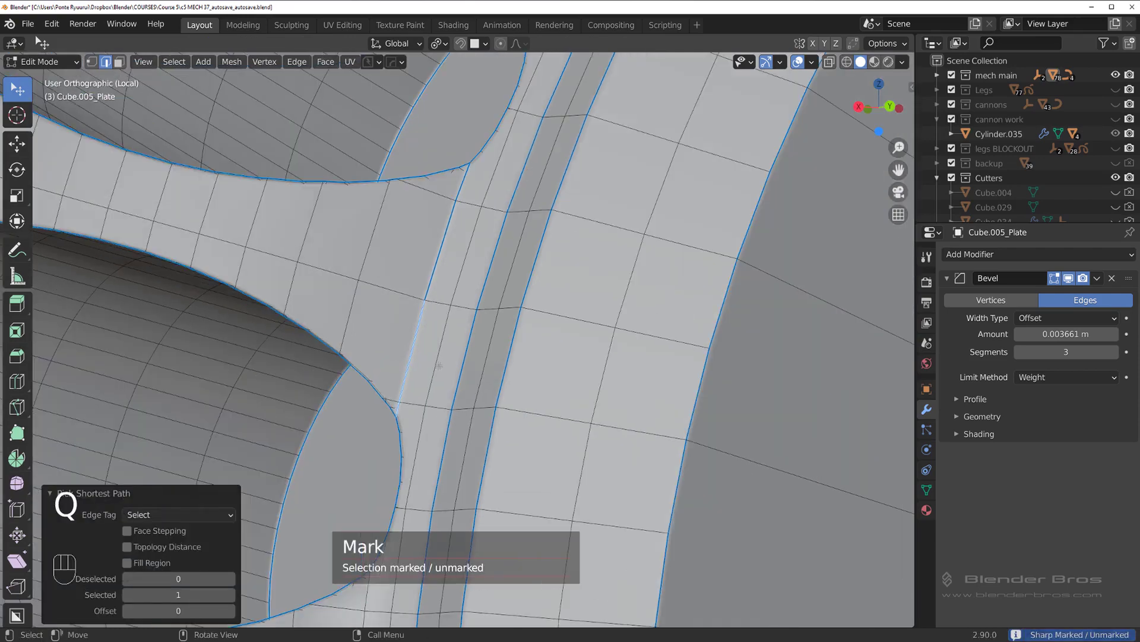
key(Tab)
middle_click(445, 294)
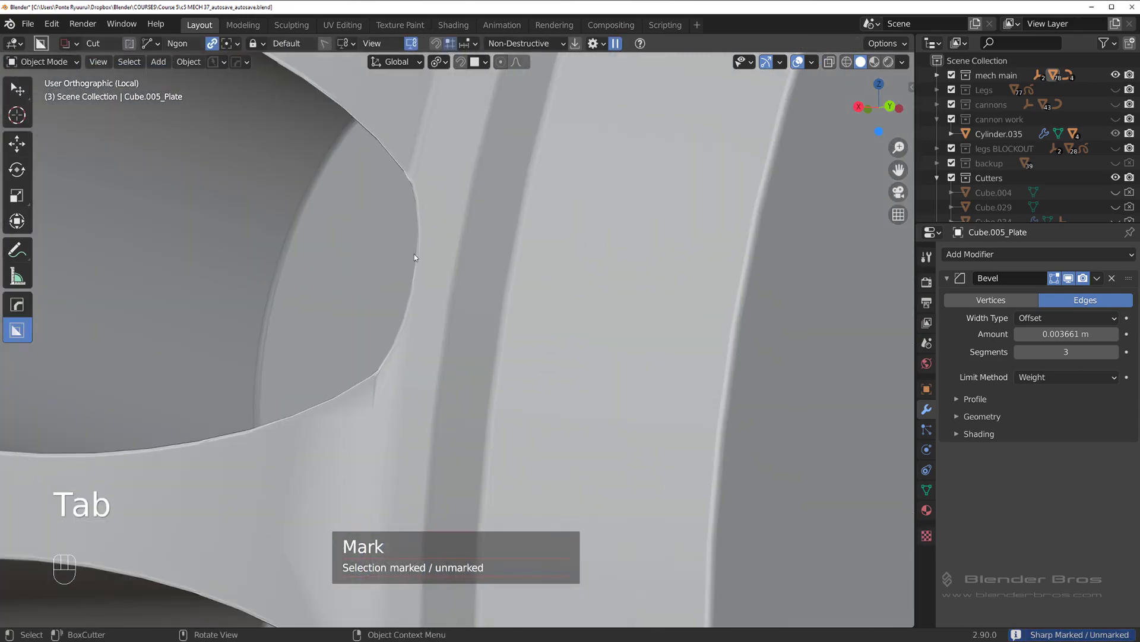
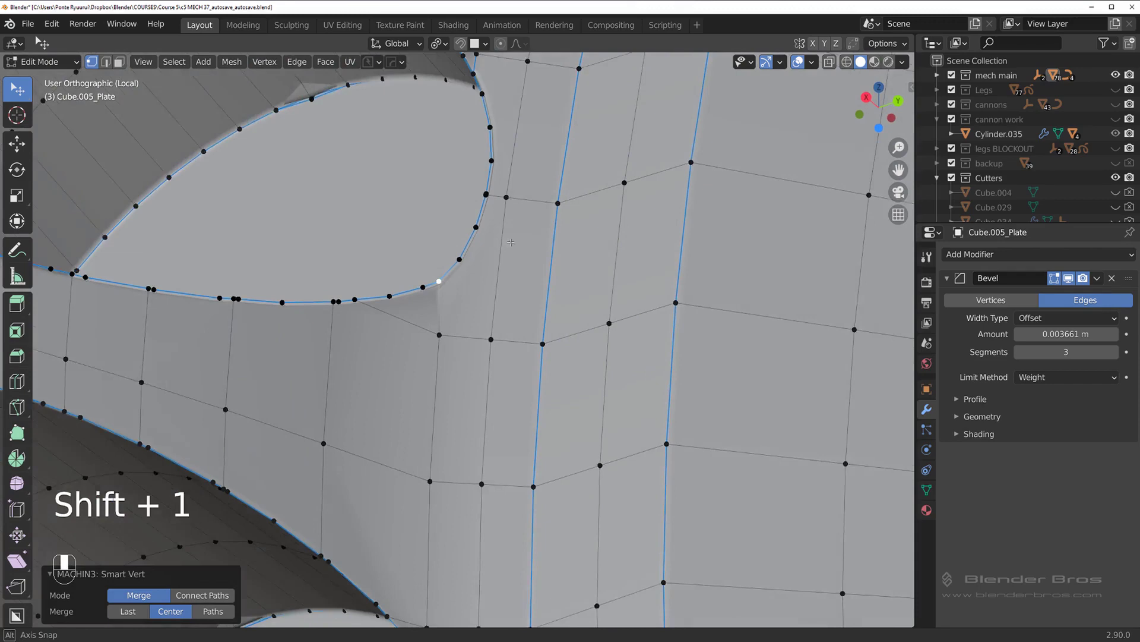
Undo, re-mark a different set of edges between the holes as sharp, and inspect the shading again
key(ctrl+z)
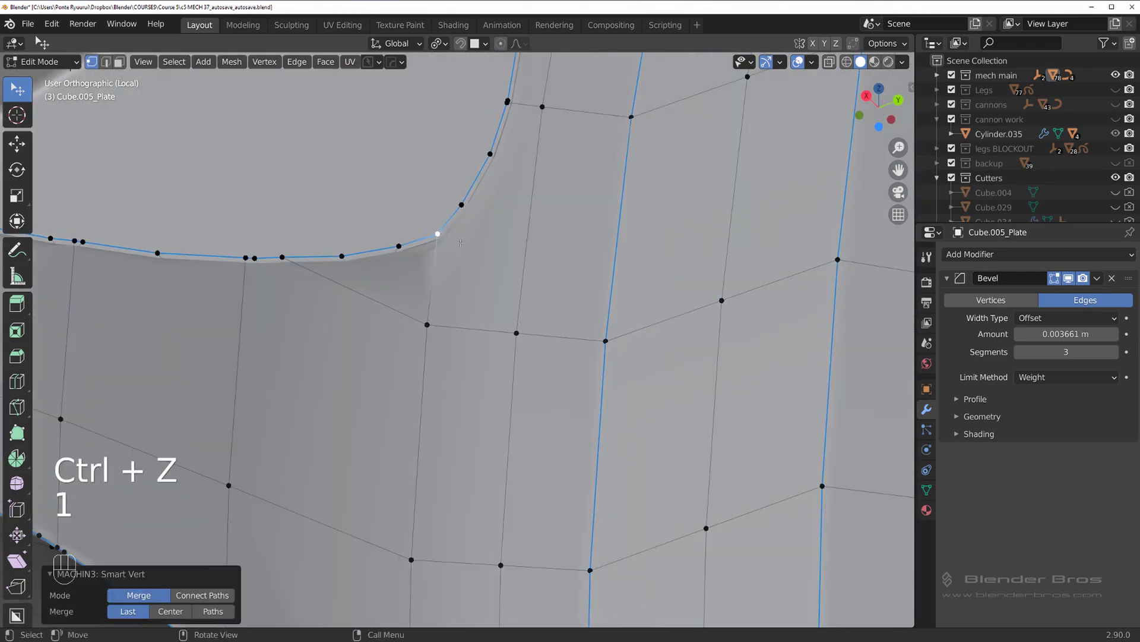
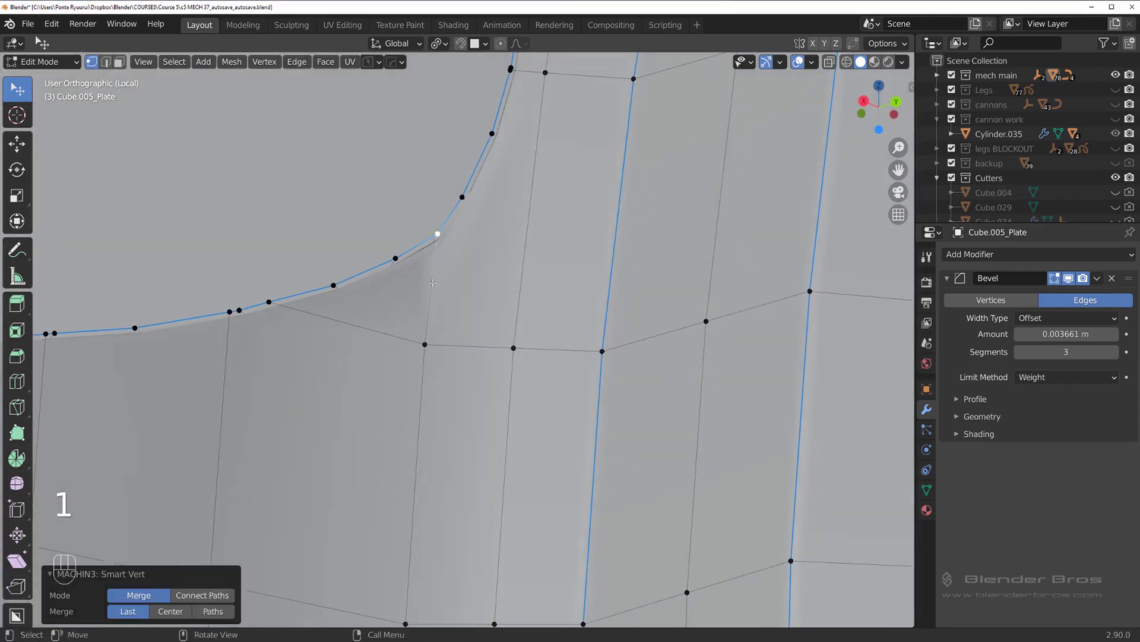
key(Tab)
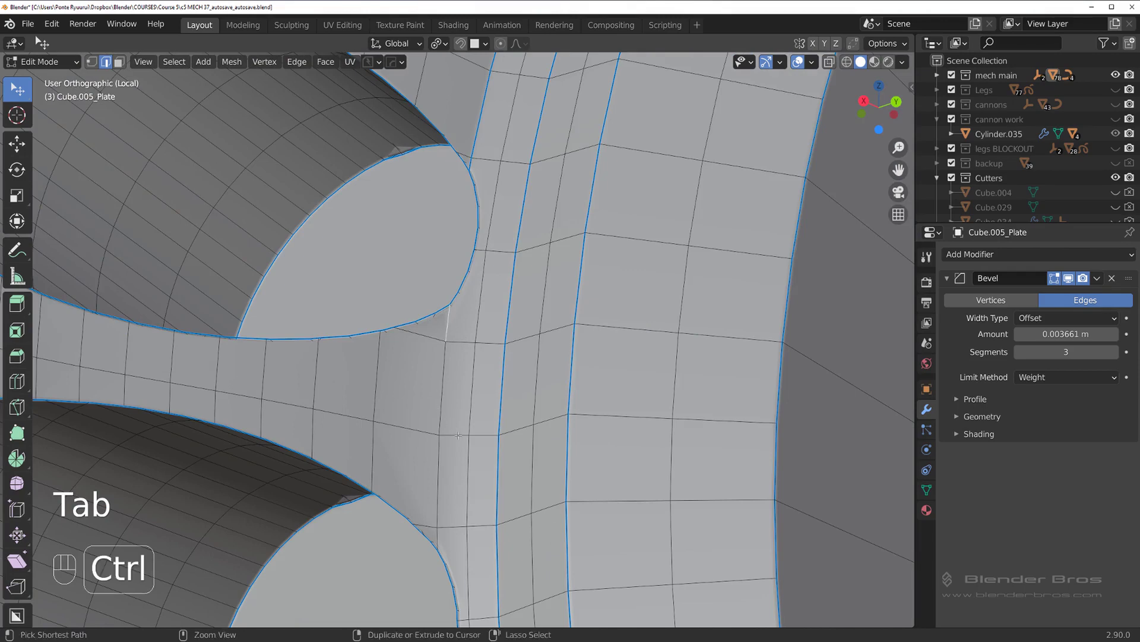
key(q)
key(Tab)
drag(440, 253, 406, 101)
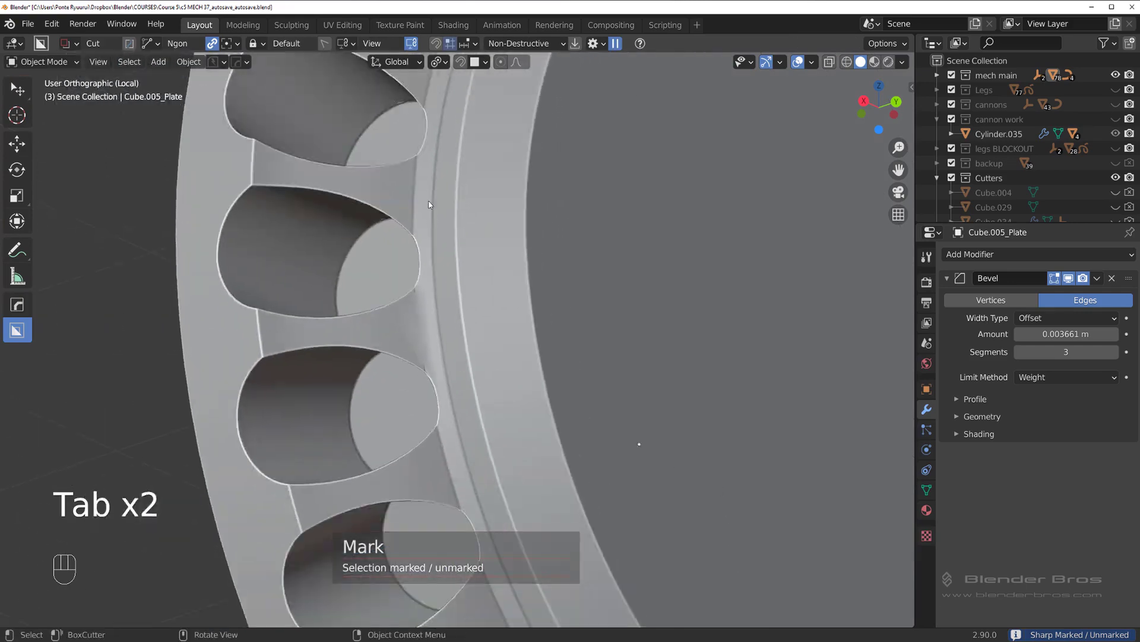
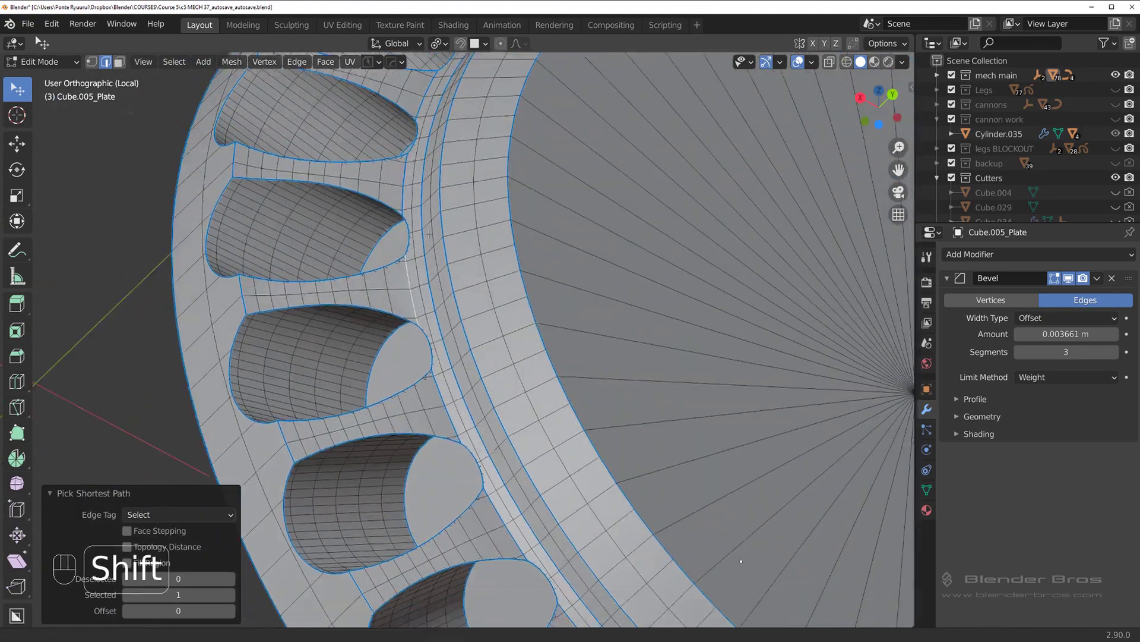
key(q)
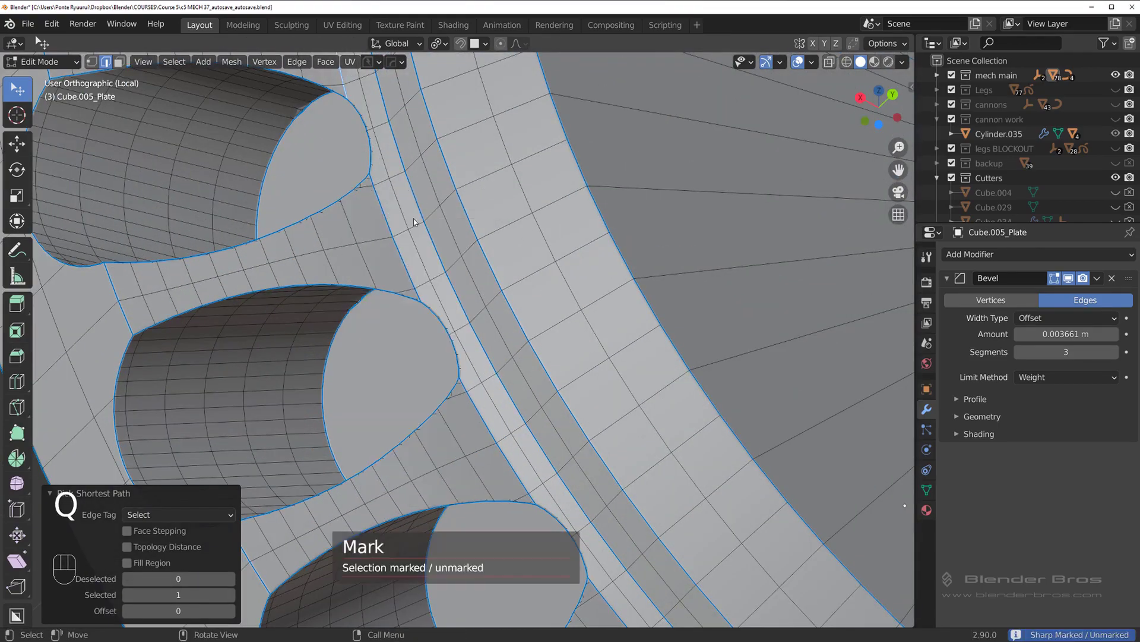
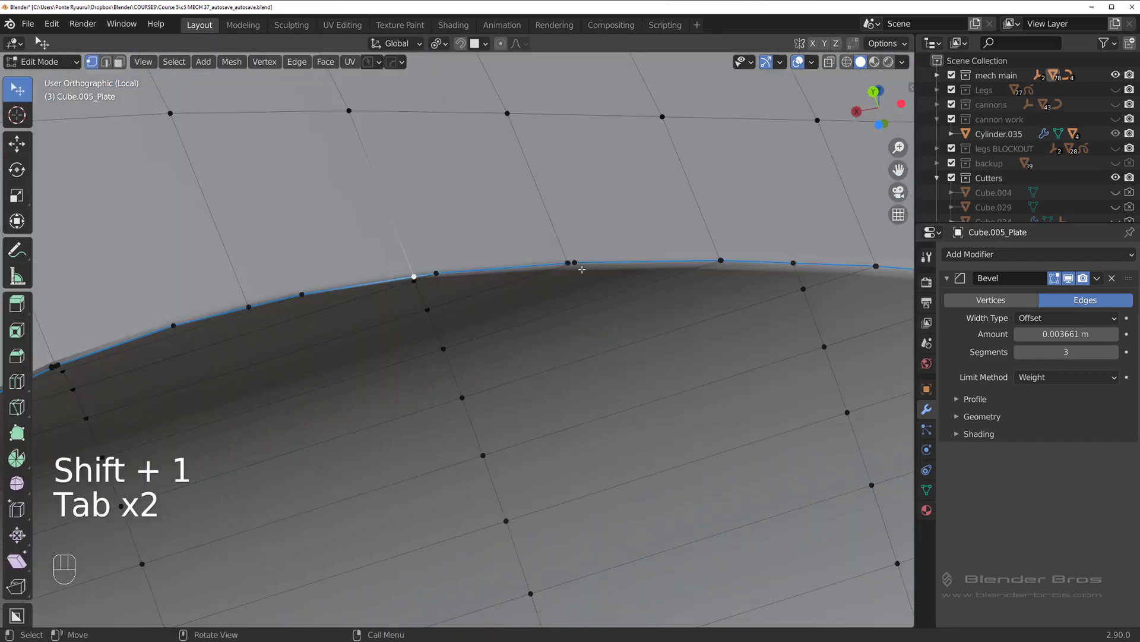
Connect the stray vertex on the curved hole edge to its neighbour to remove the shading streak
key(shift+1)
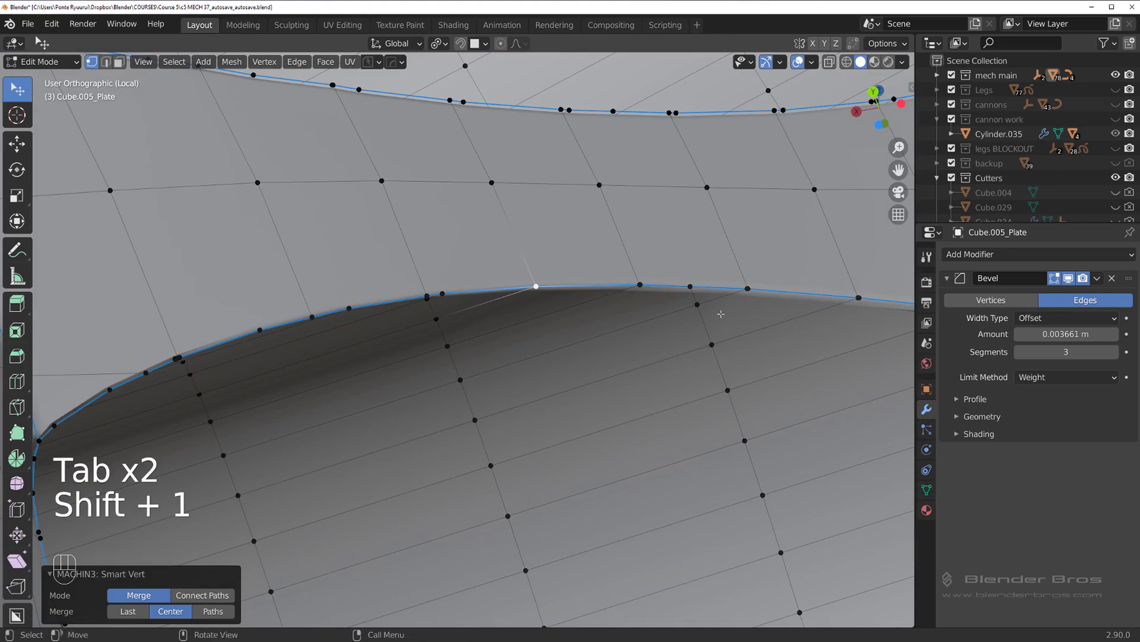
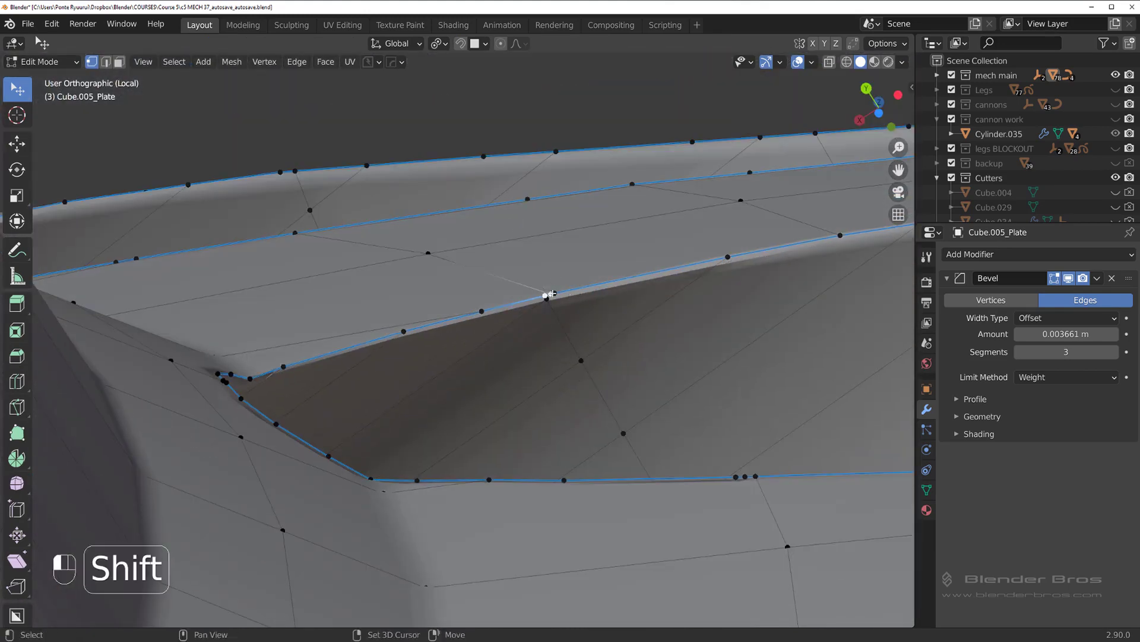
key(shift+1)
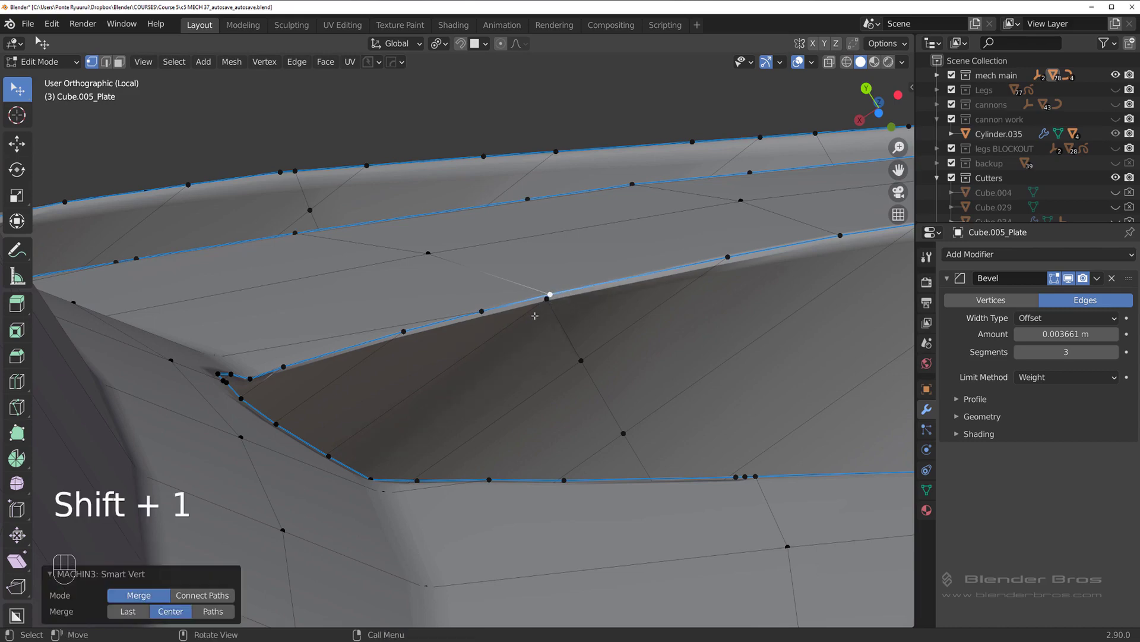
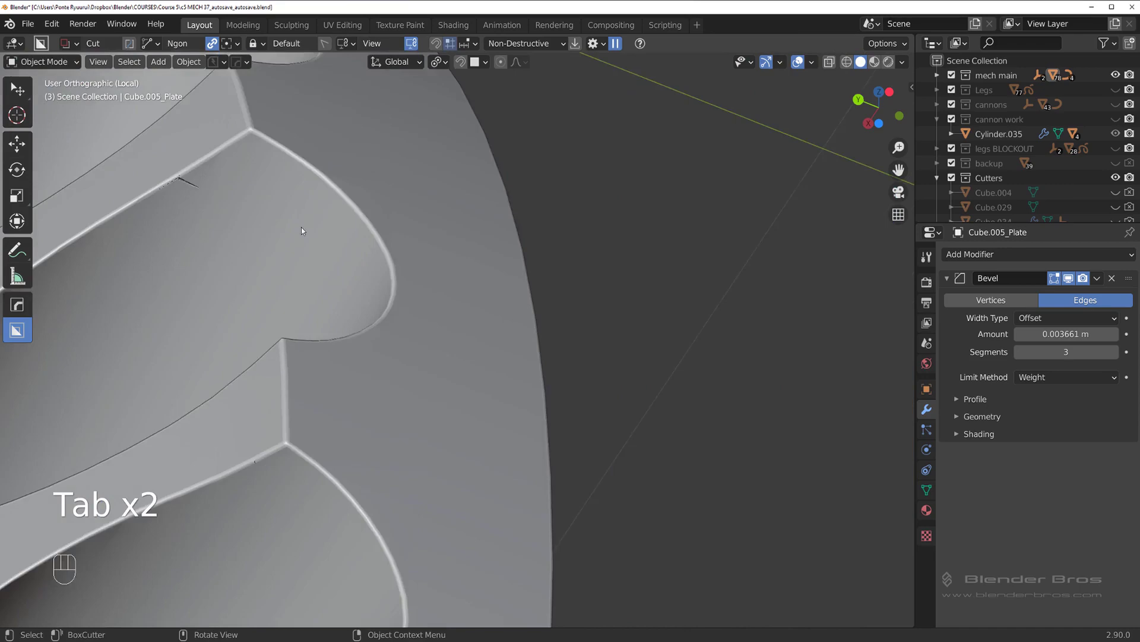
Check the smoothed hole edge, re-enter edit mode and review the plate's Bevel modifier settings overlay
drag(348, 294, 452, 358)
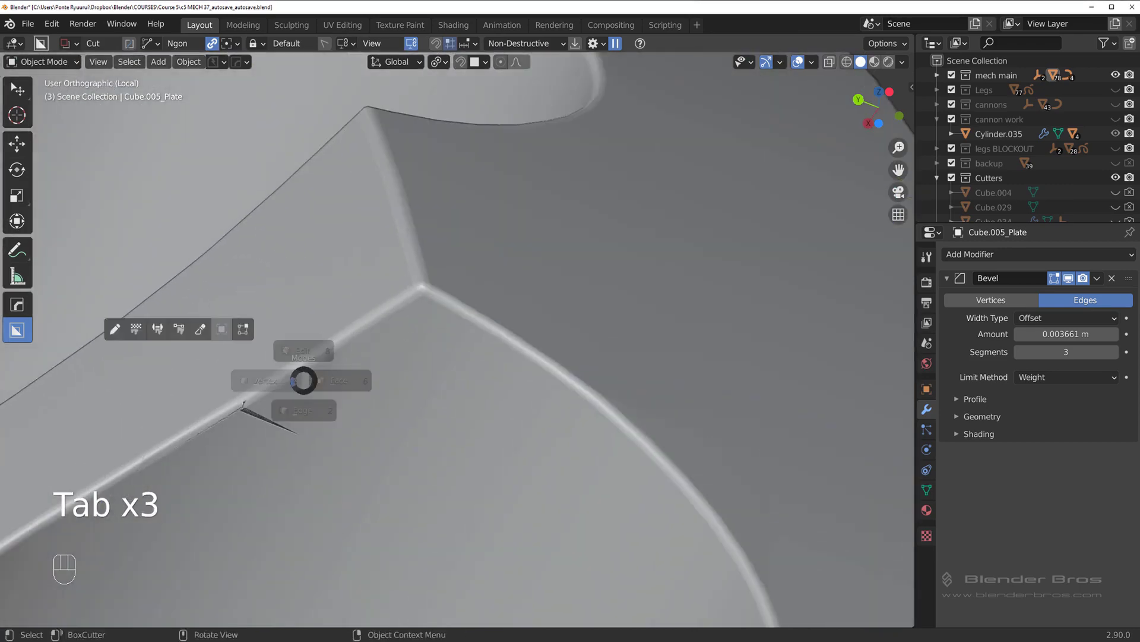
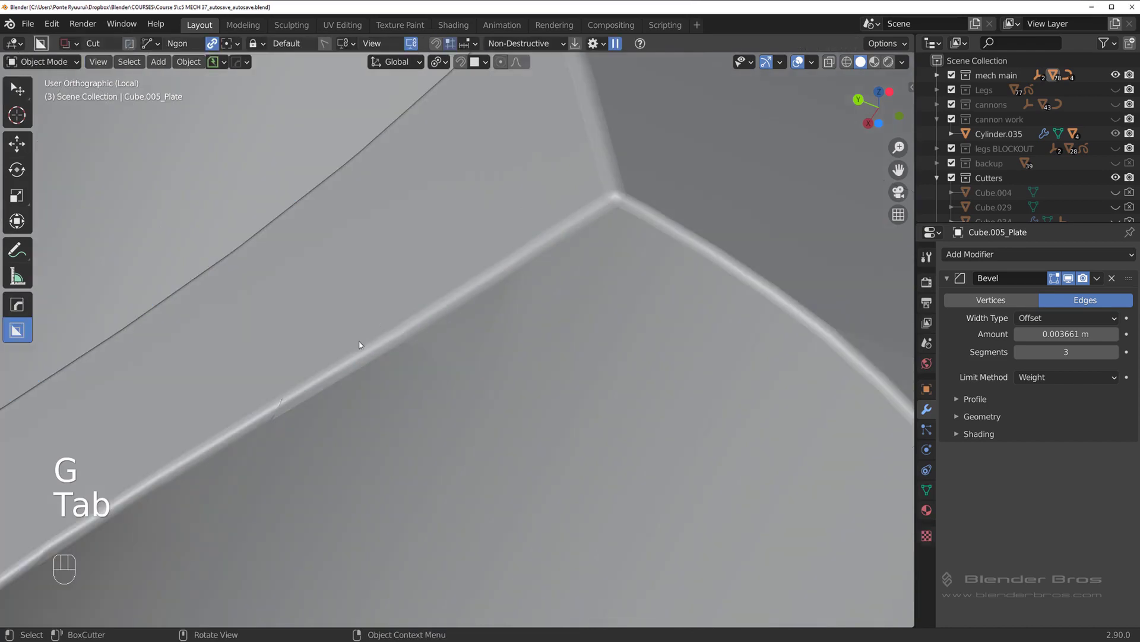
middle_click(460, 335)
key(Tab)
key(ctrl+`)
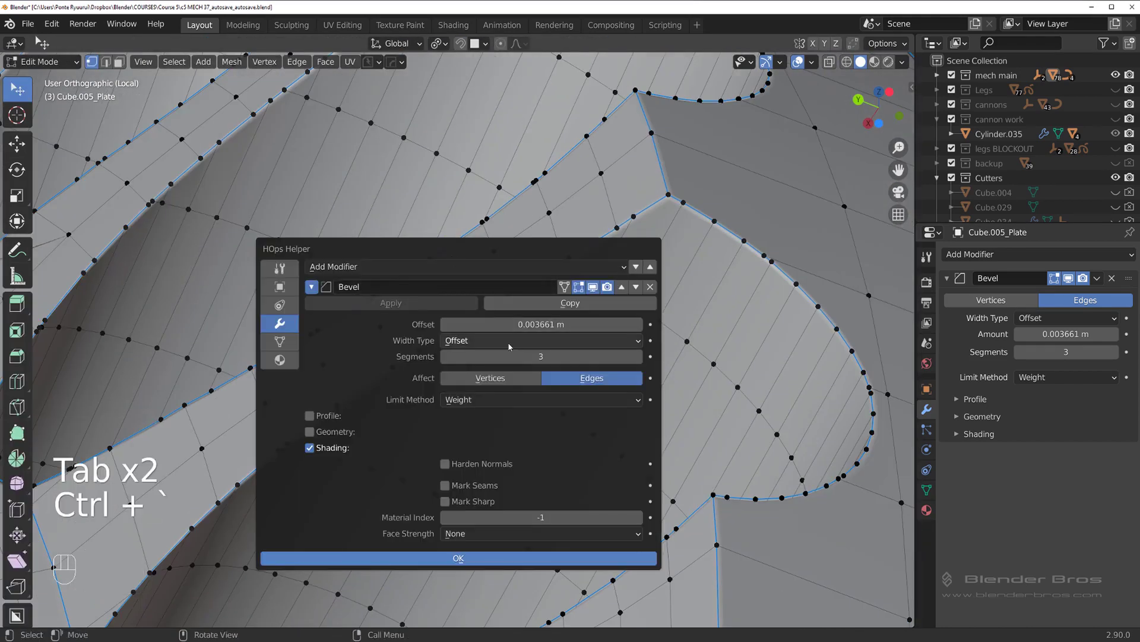
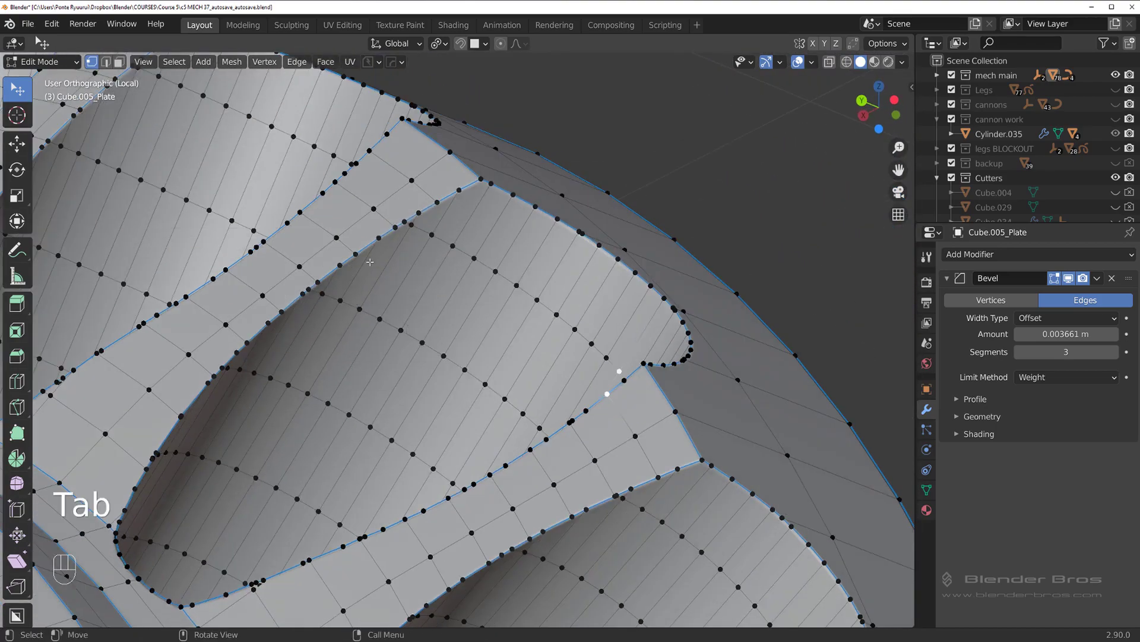
Inspect the plate's curved hole edges from several close-up angles
drag(371, 274, 327, 325)
drag(372, 294, 437, 197)
drag(491, 268, 448, 348)
drag(472, 343, 477, 339)
drag(443, 384, 443, 425)
drag(456, 377, 446, 397)
middle_click(367, 409)
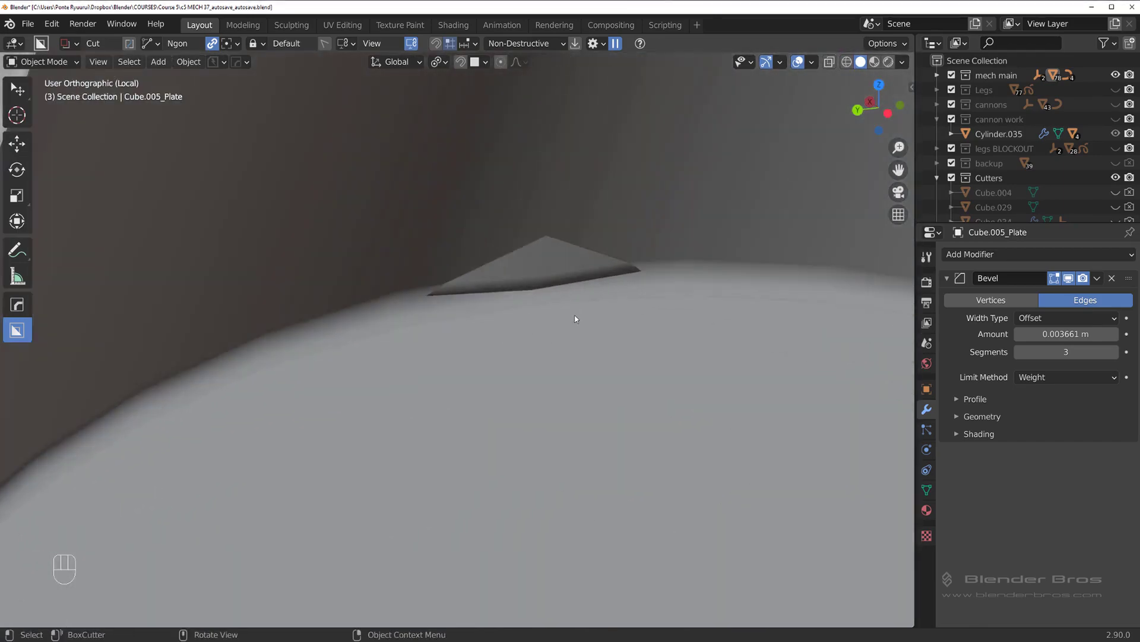
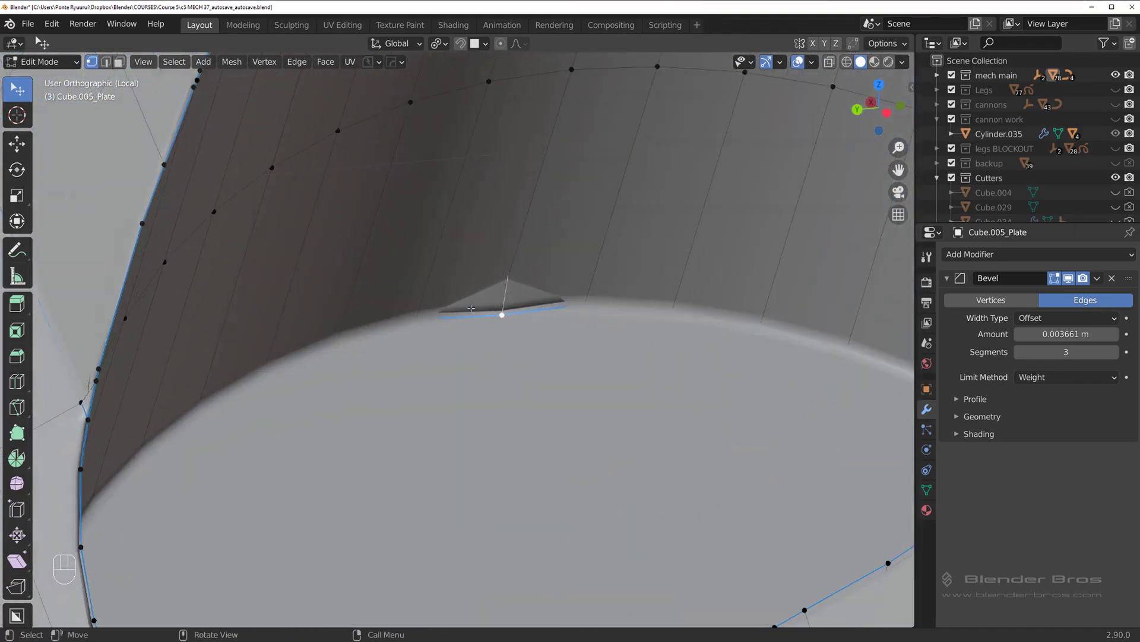
Move the spike vertex back onto the edge, slide another along it, and start a knife cut
key(g)
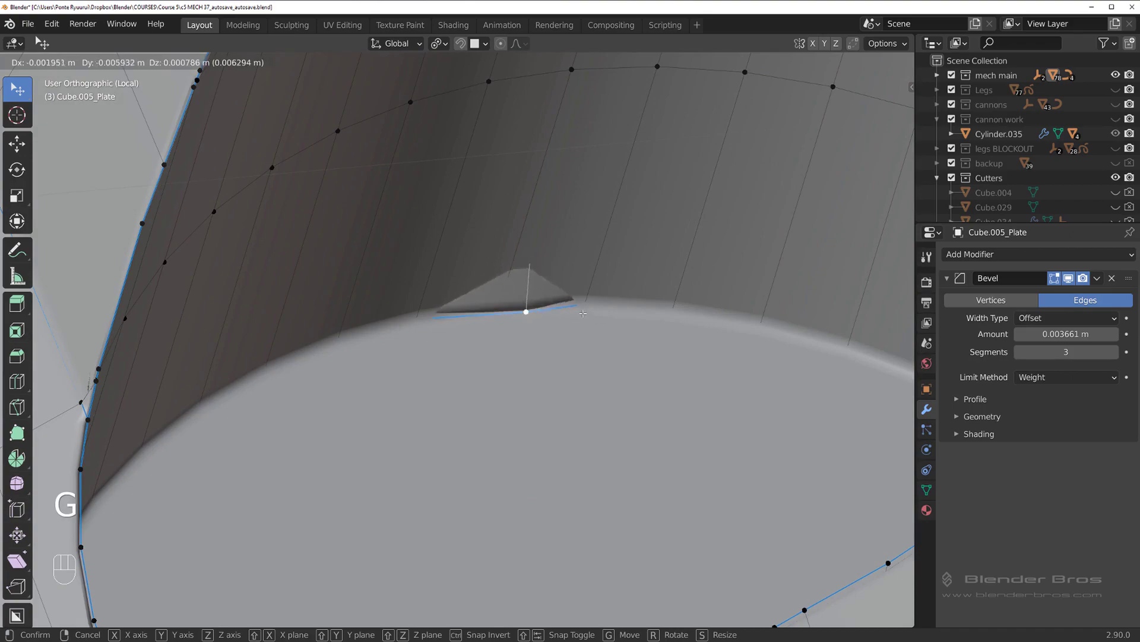
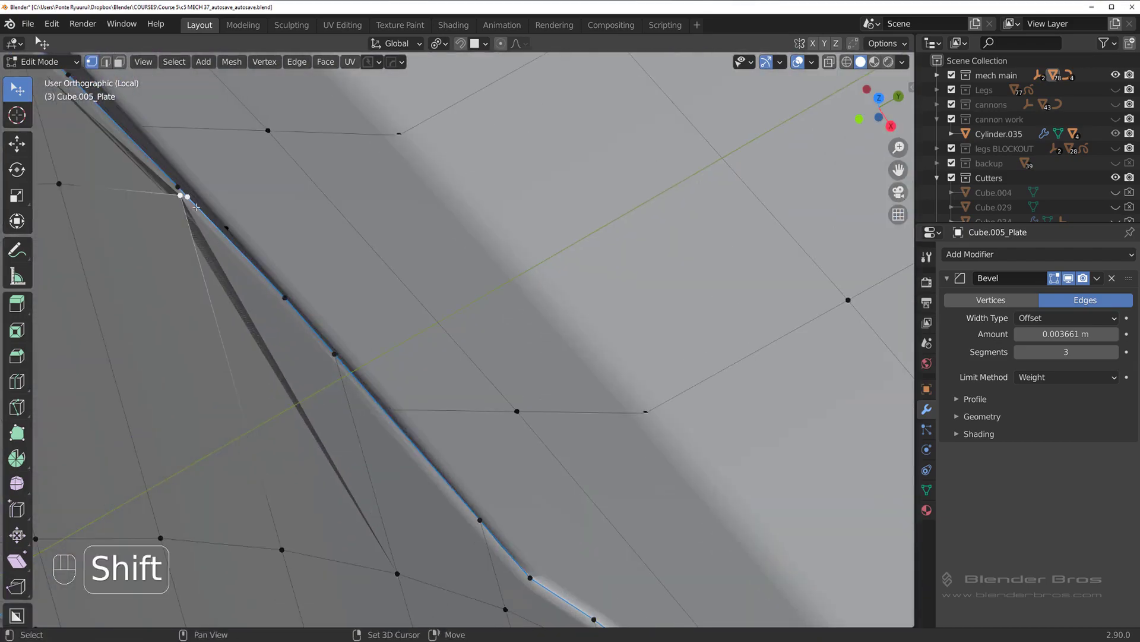
key(g)
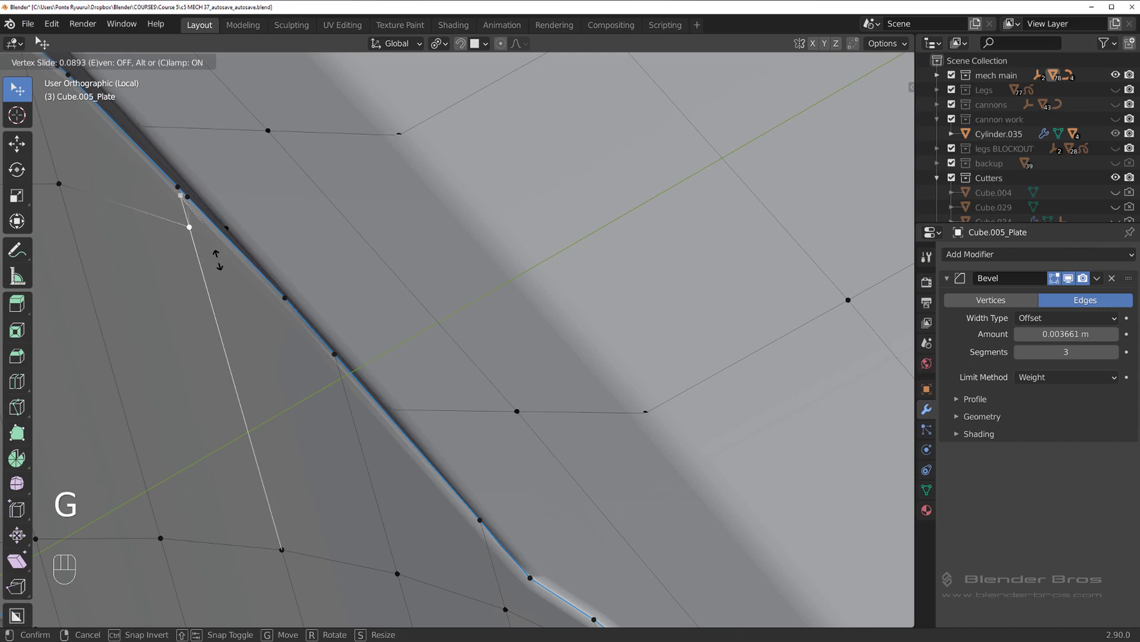
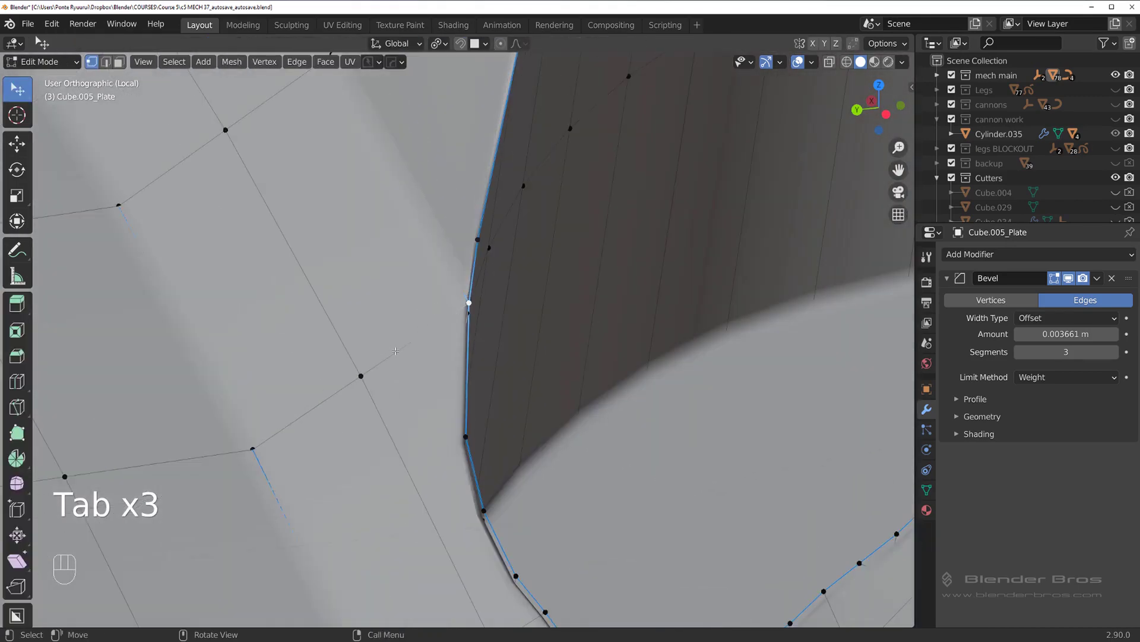
key(k)
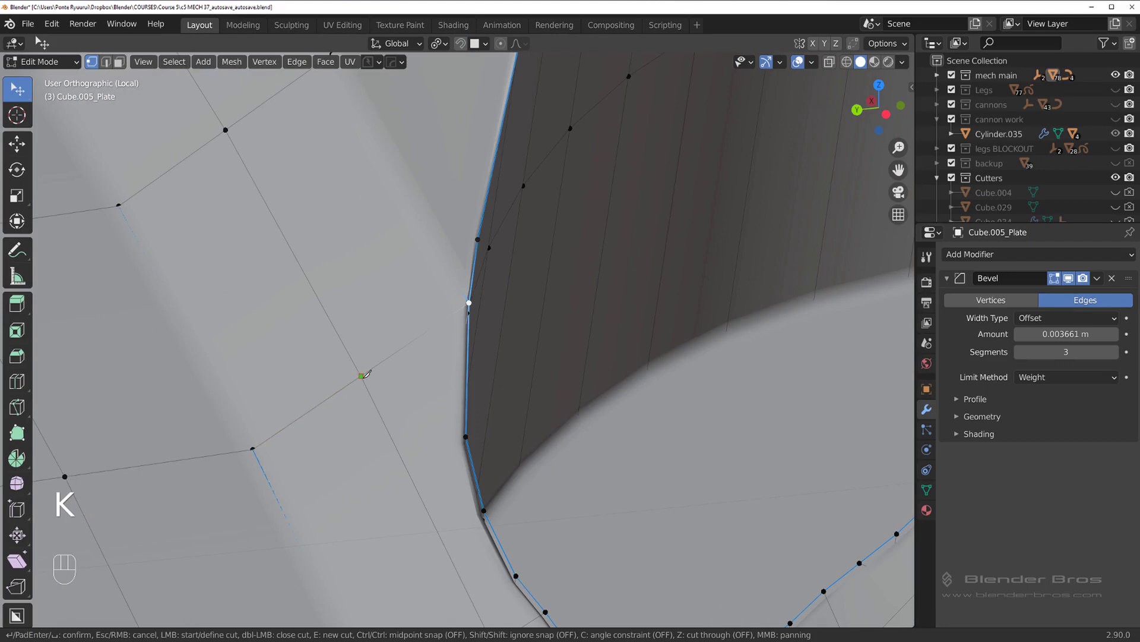
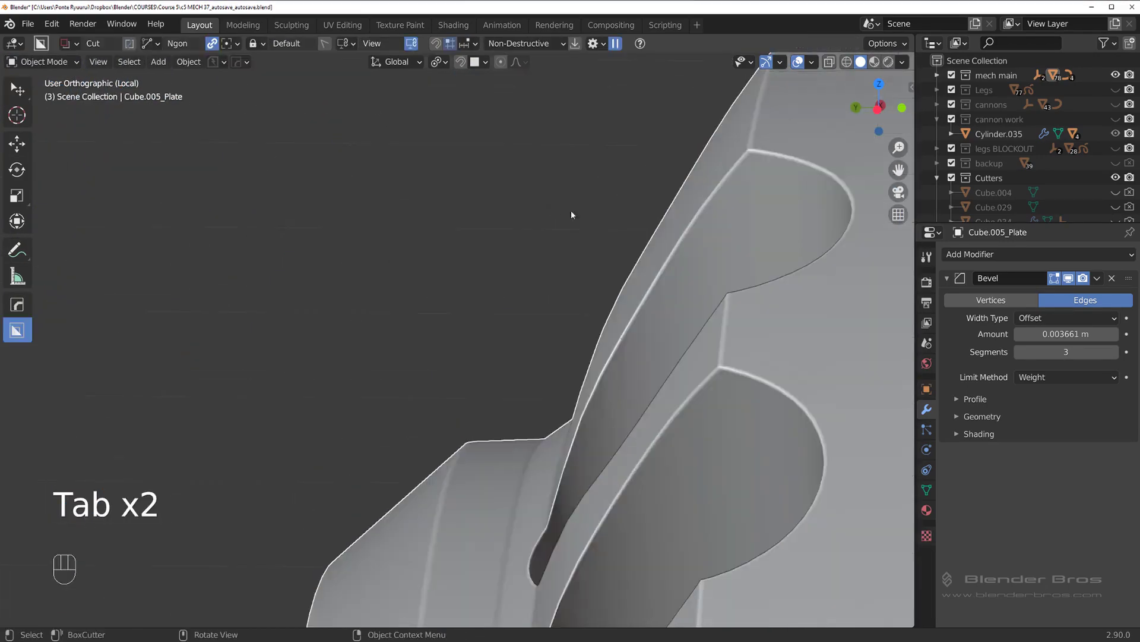
Knife-cut a new edge from the slanted hole corner vertex and nudge it into place
middle_click(566, 266)
middle_click(560, 294)
middle_click(638, 310)
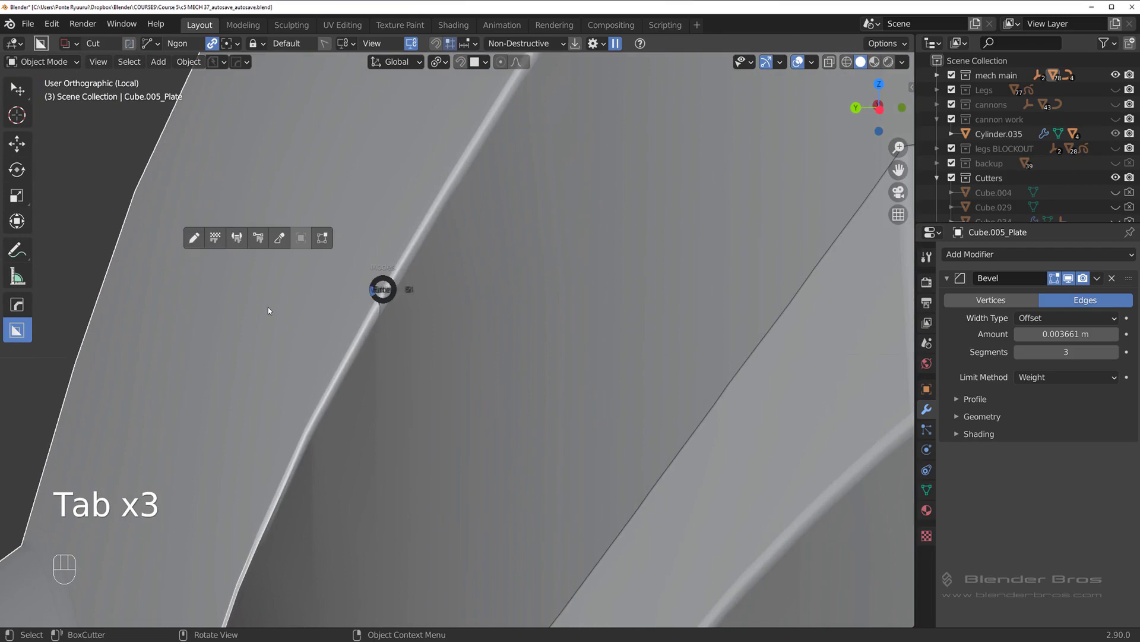
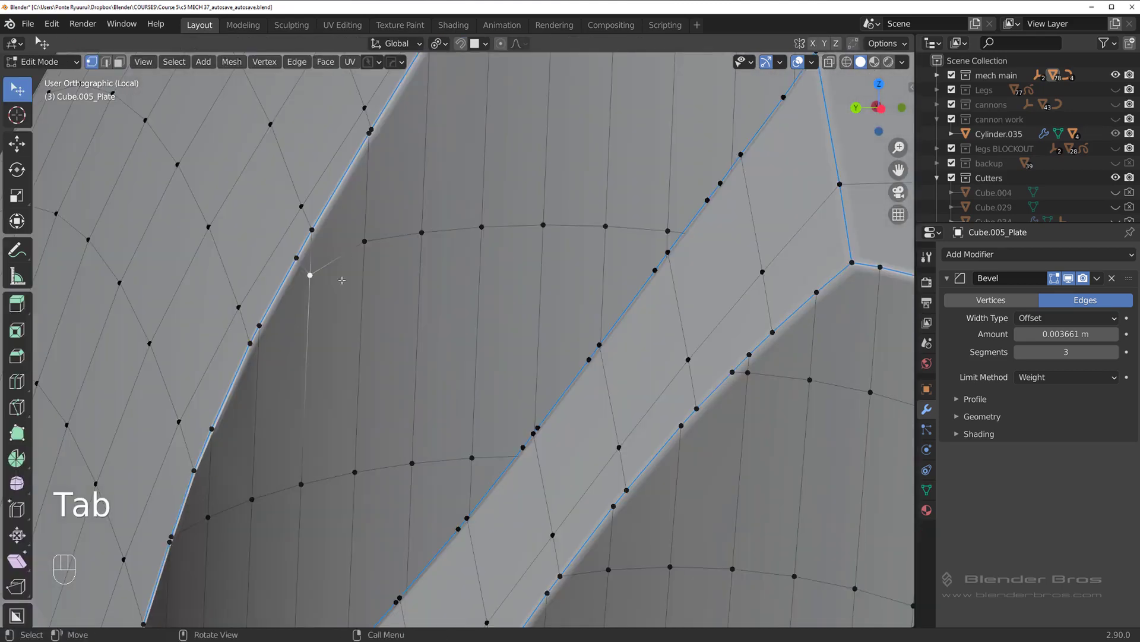
key(k)
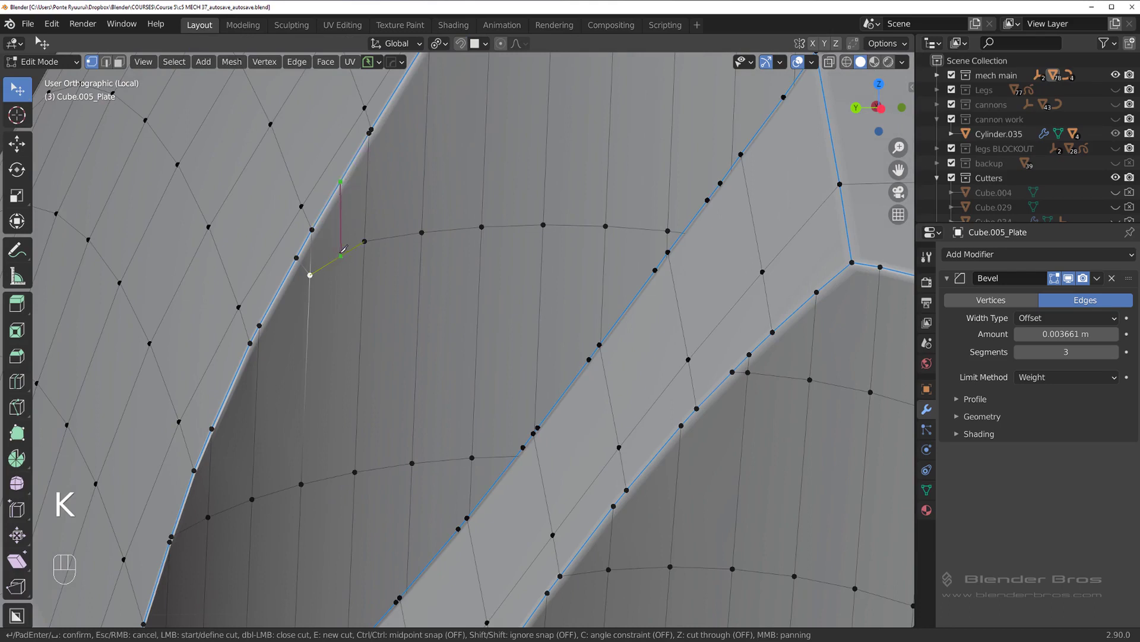
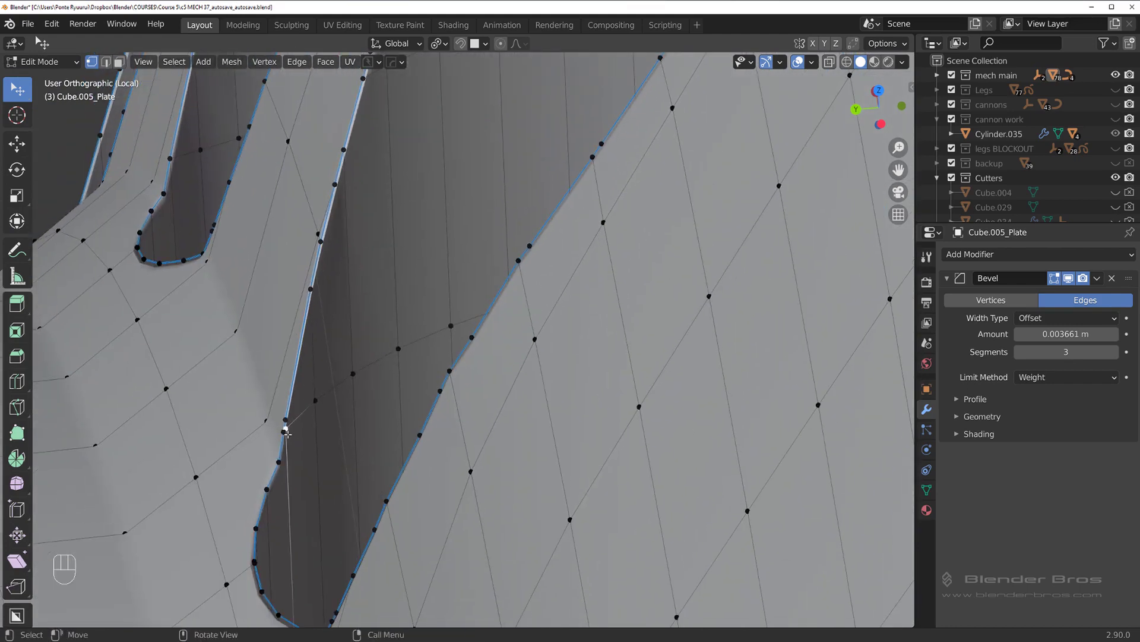
key(g)
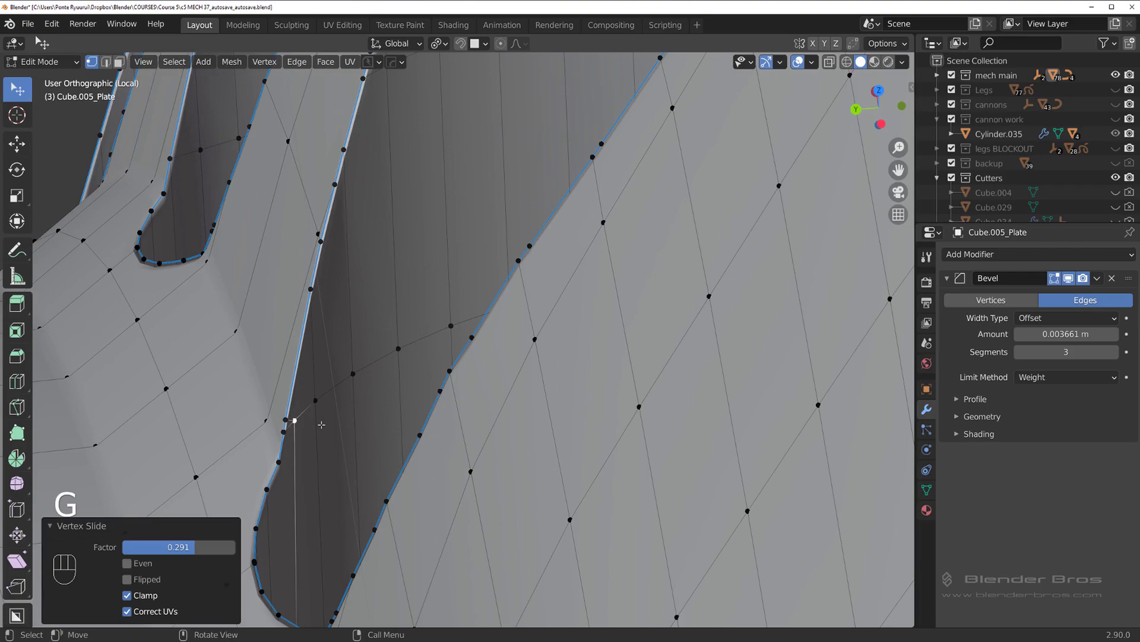
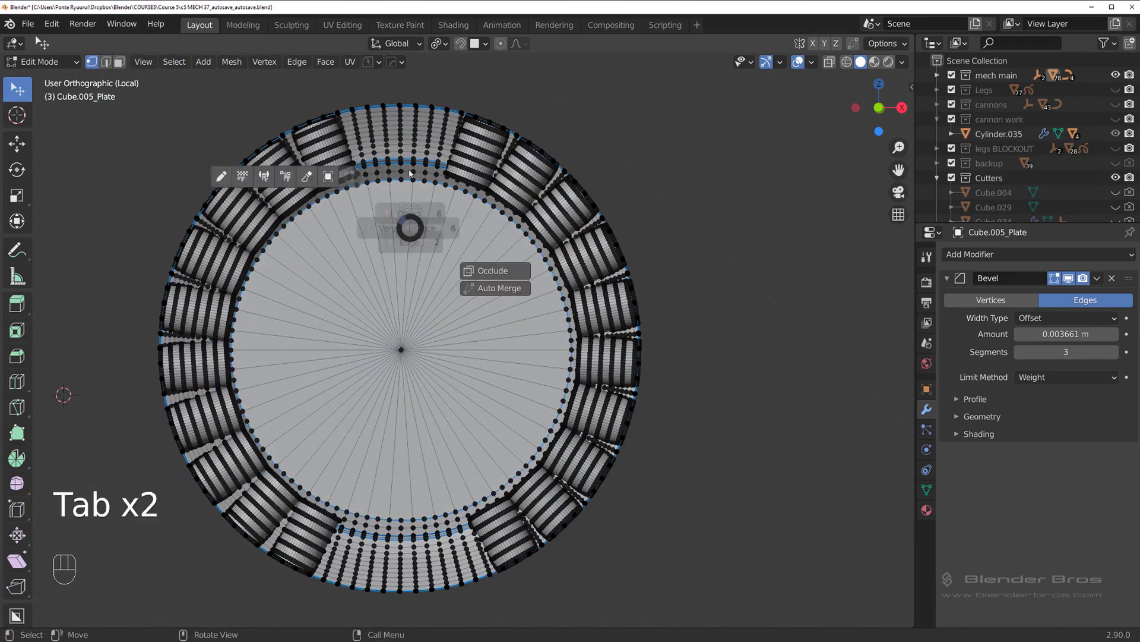
Select all pin cap faces by similar perimeter and bevel their rims
middle_click(498, 280)
drag(431, 246, 307, 252)
key(Tab)
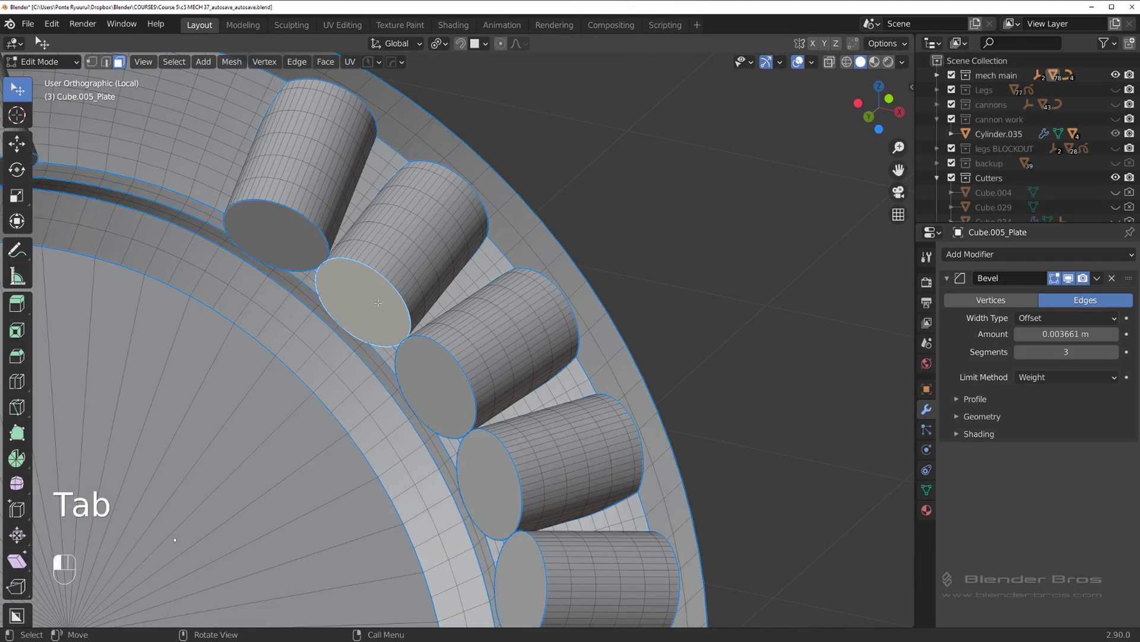
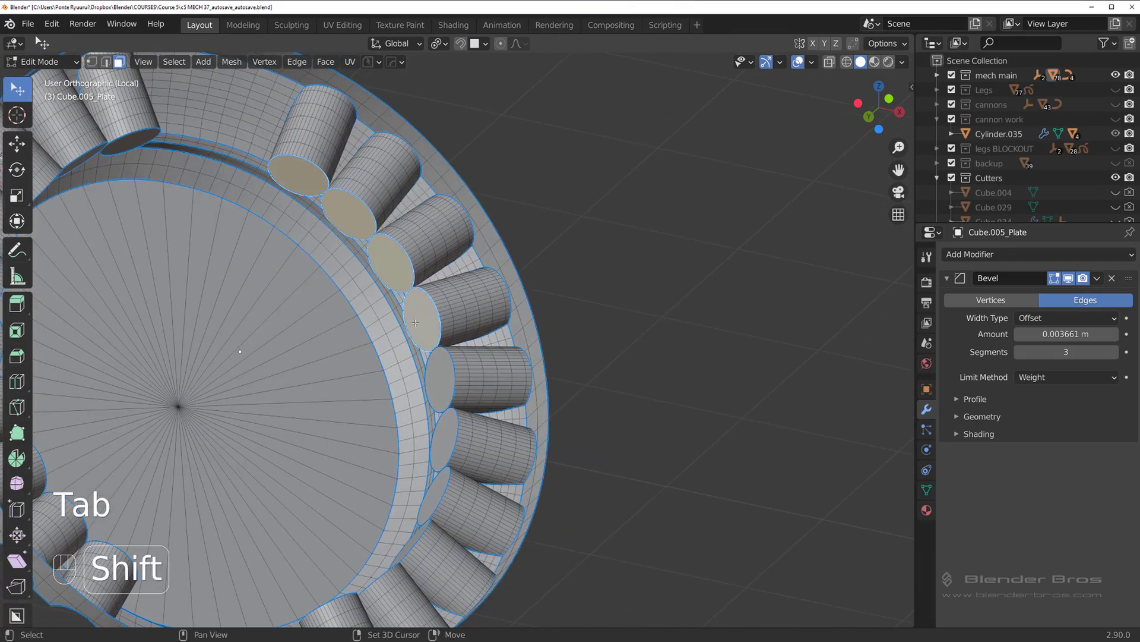
key(shift+g)
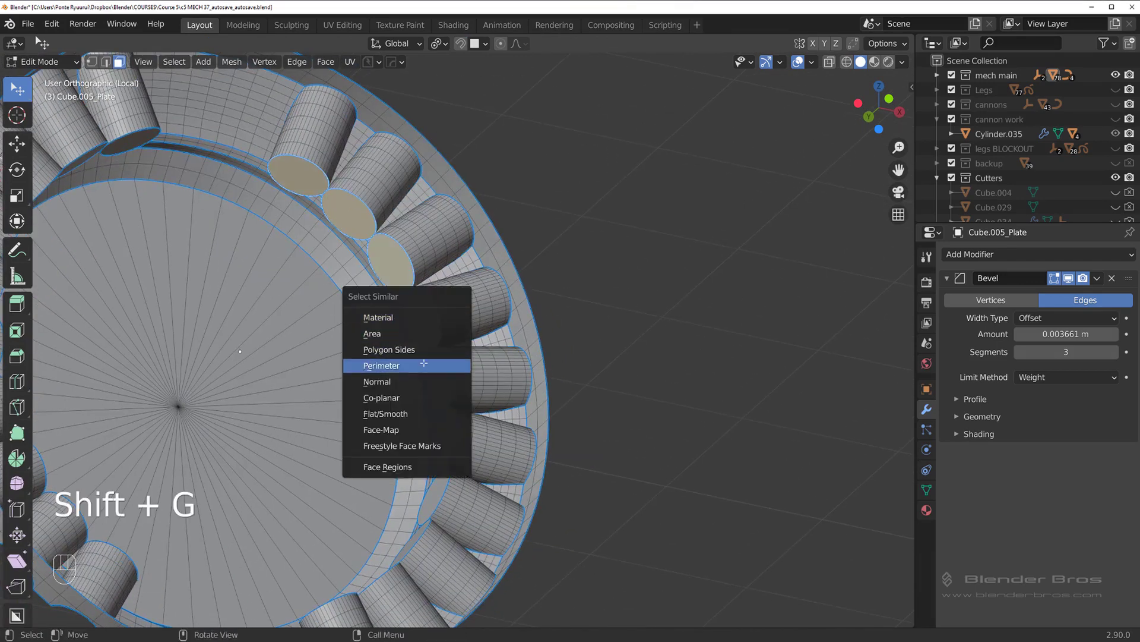
key(s)
key(ctrl+b)
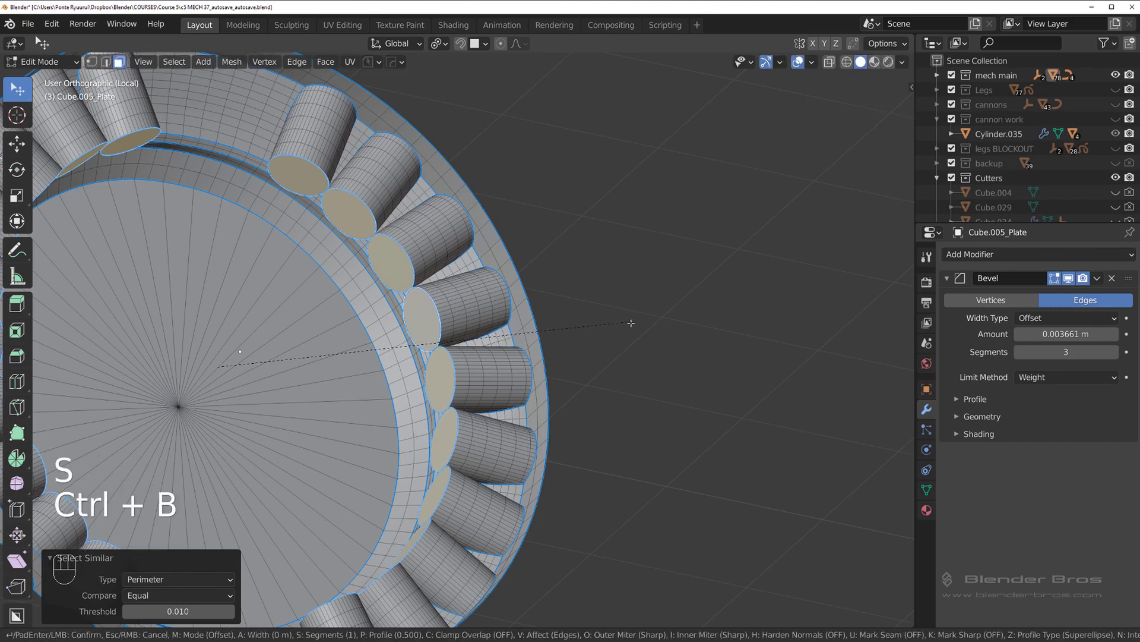
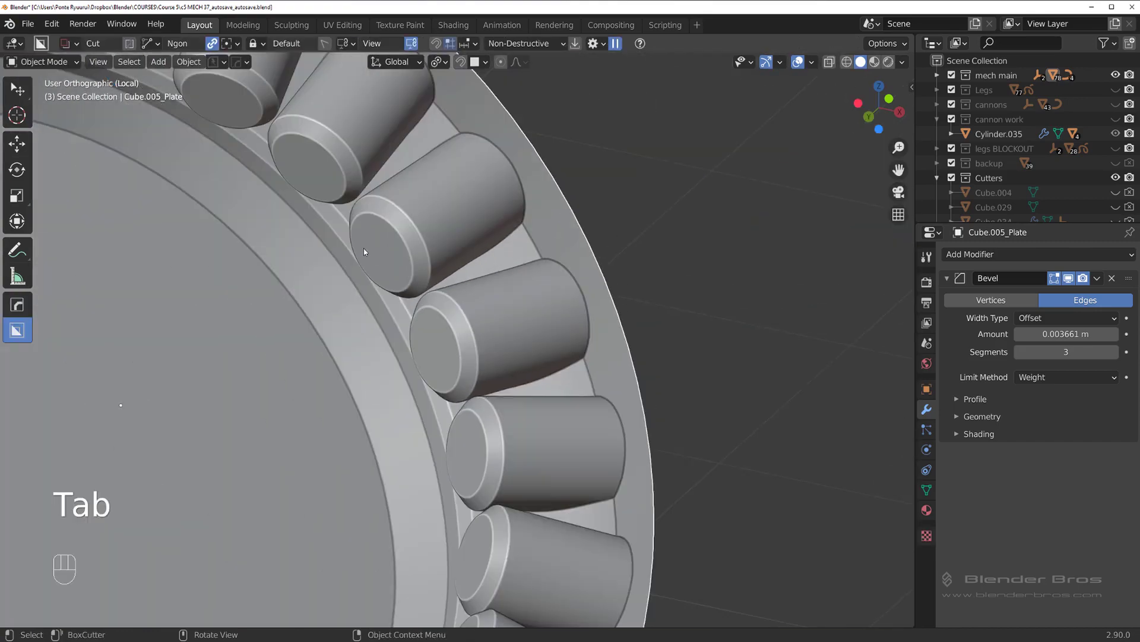
Orbit around the plate's rim and pin holes, then enter mesh editing in vertex select
drag(477, 263, 262, 233)
drag(350, 293, 321, 281)
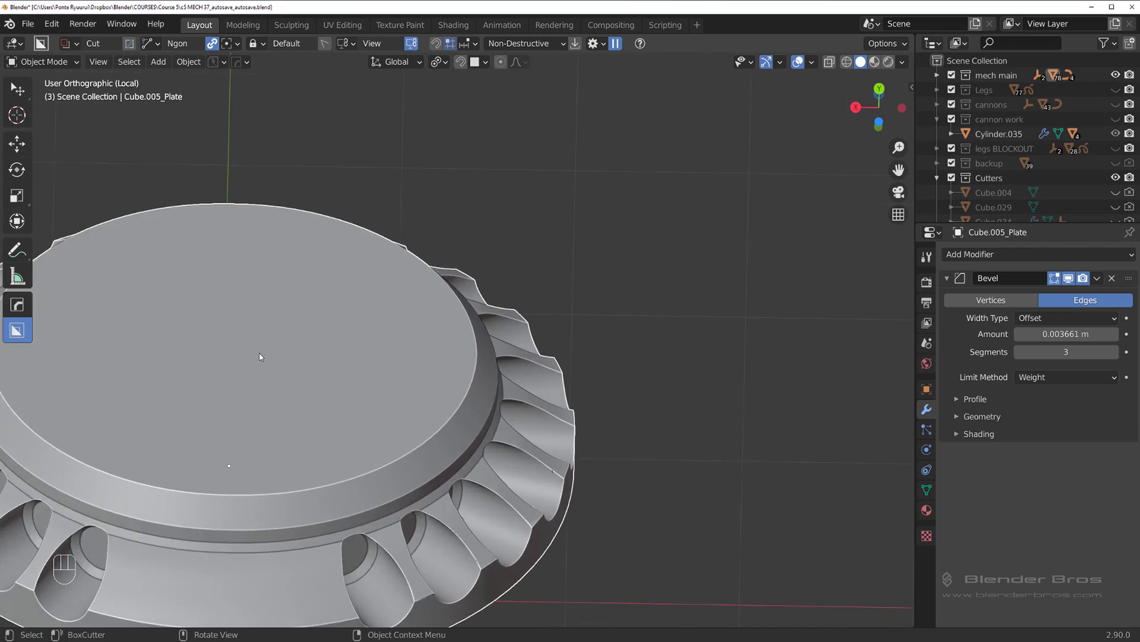
middle_click(211, 381)
drag(455, 301, 528, 317)
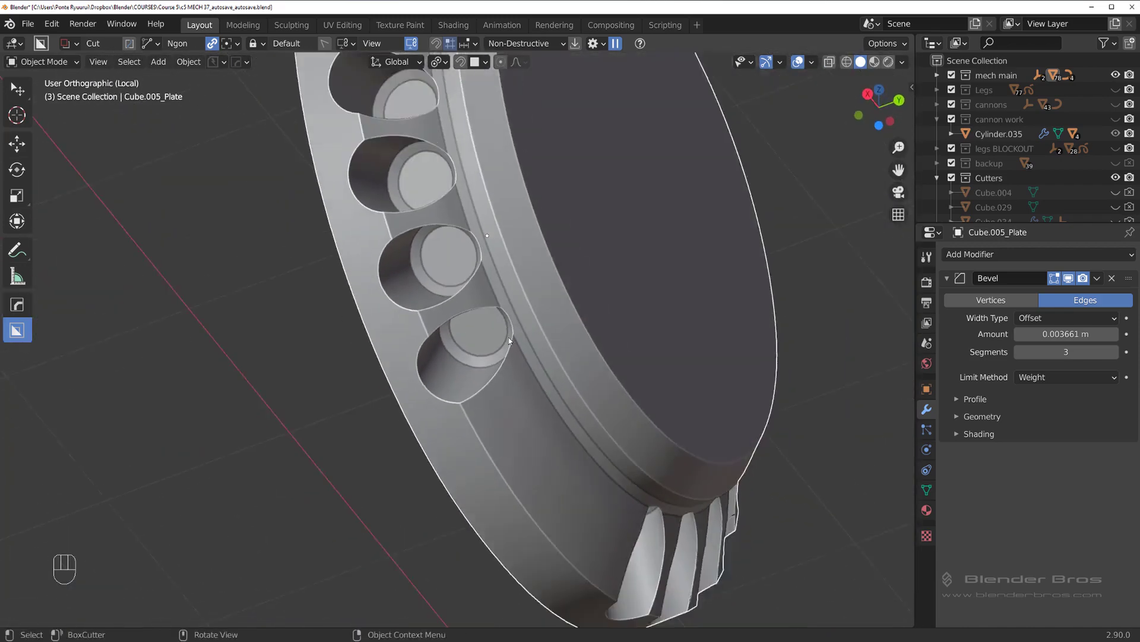
drag(514, 301, 507, 362)
drag(497, 256, 596, 251)
key(Tab)
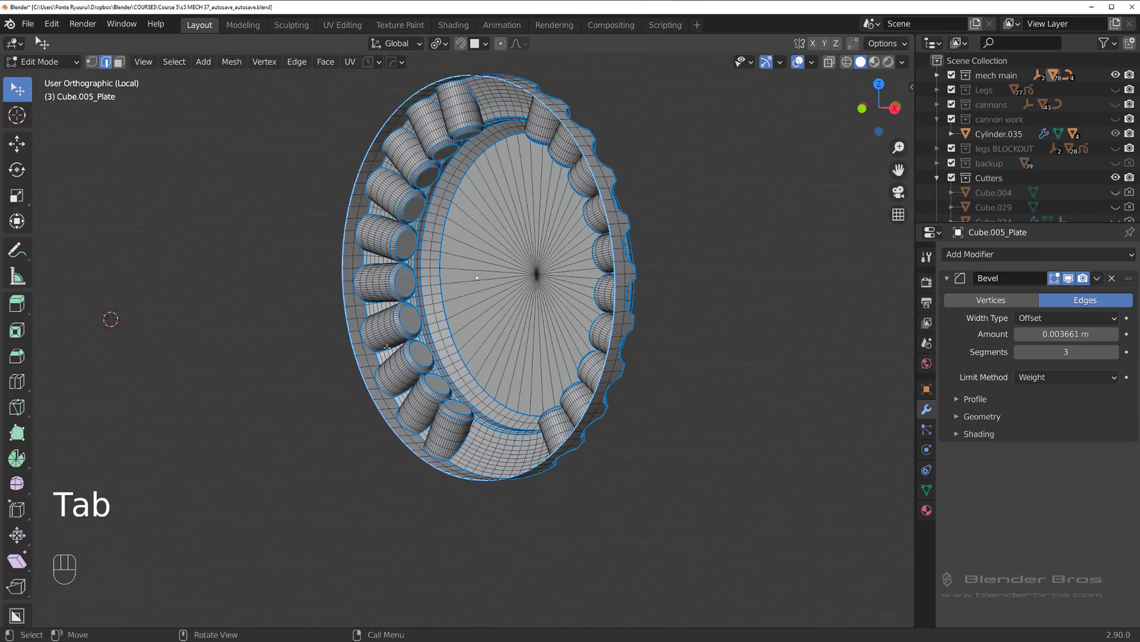
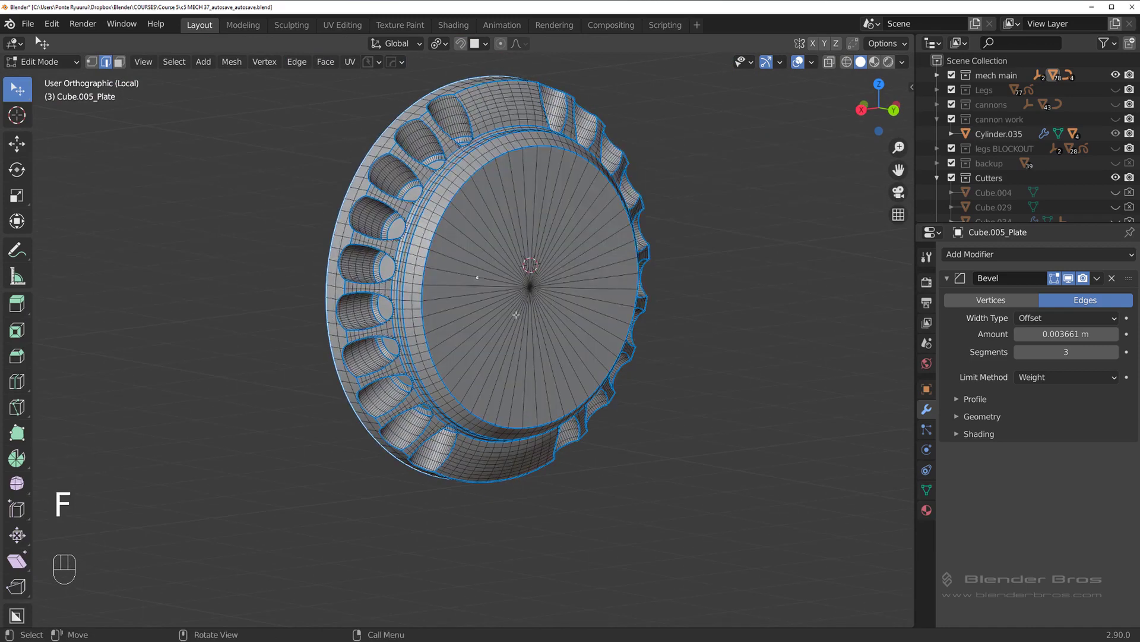
key(Tab)
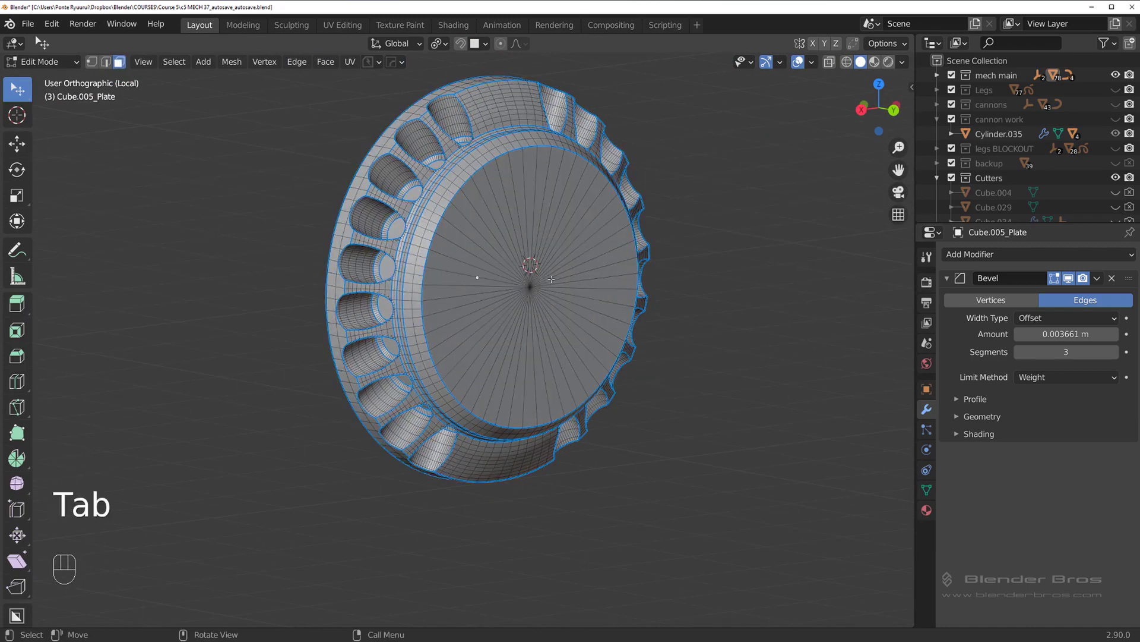
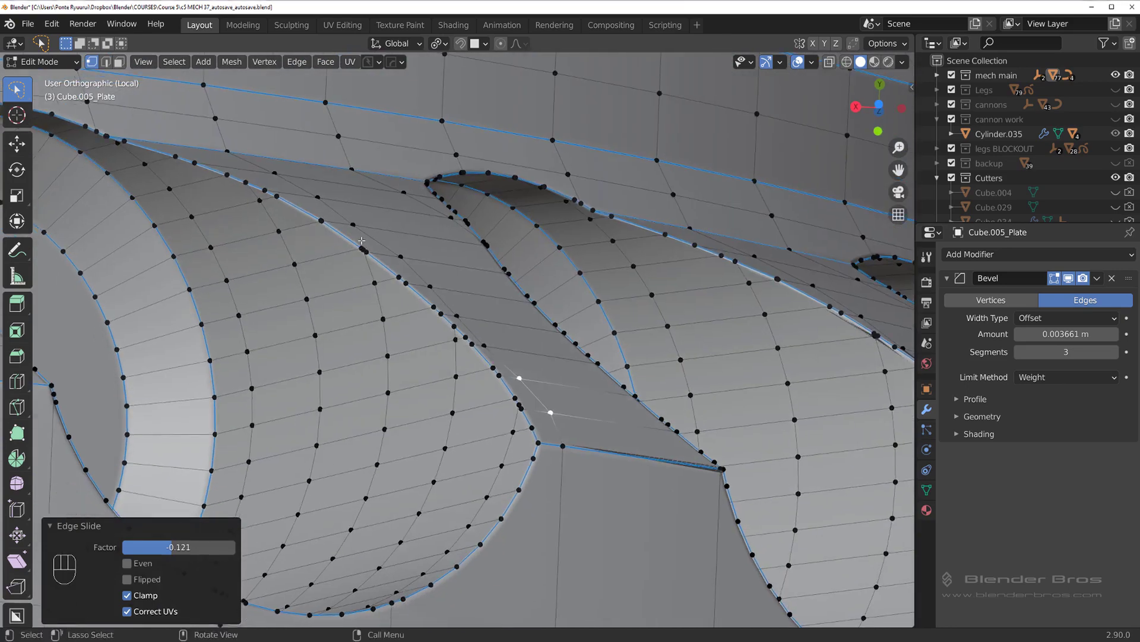
Join two vertex pairs with new edges across the stretched faces near the pin holes
key(g)
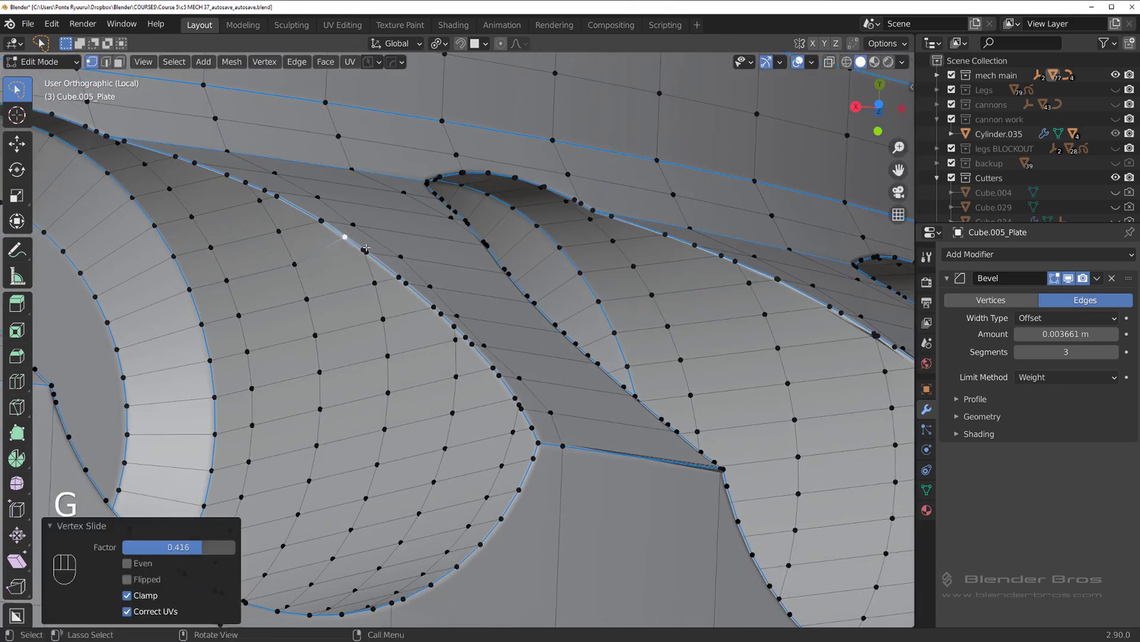
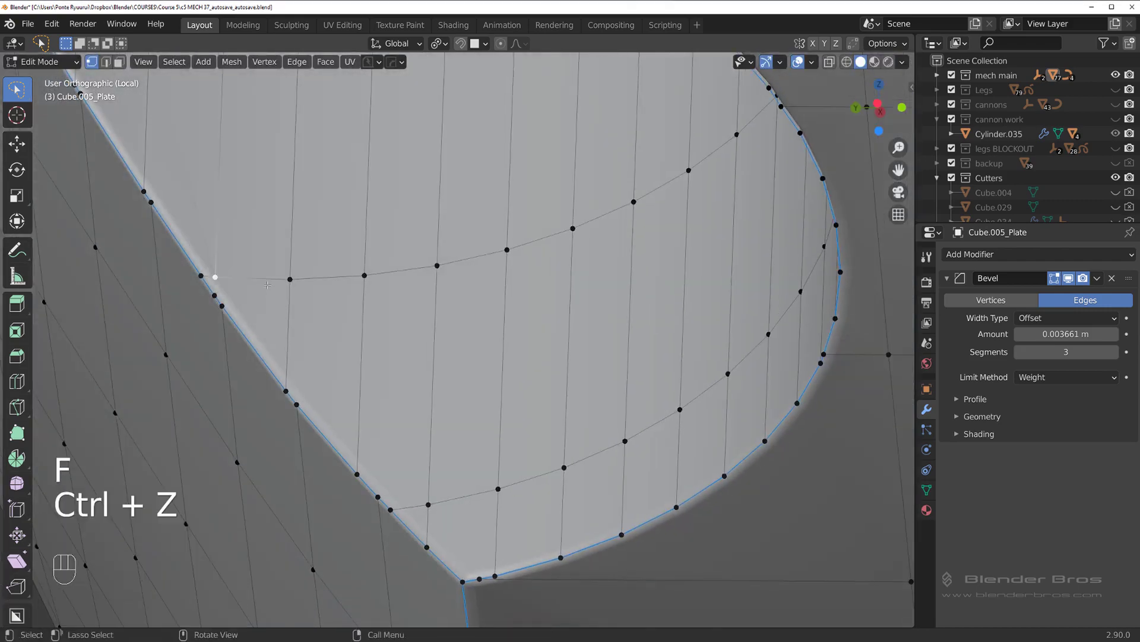
key(g)
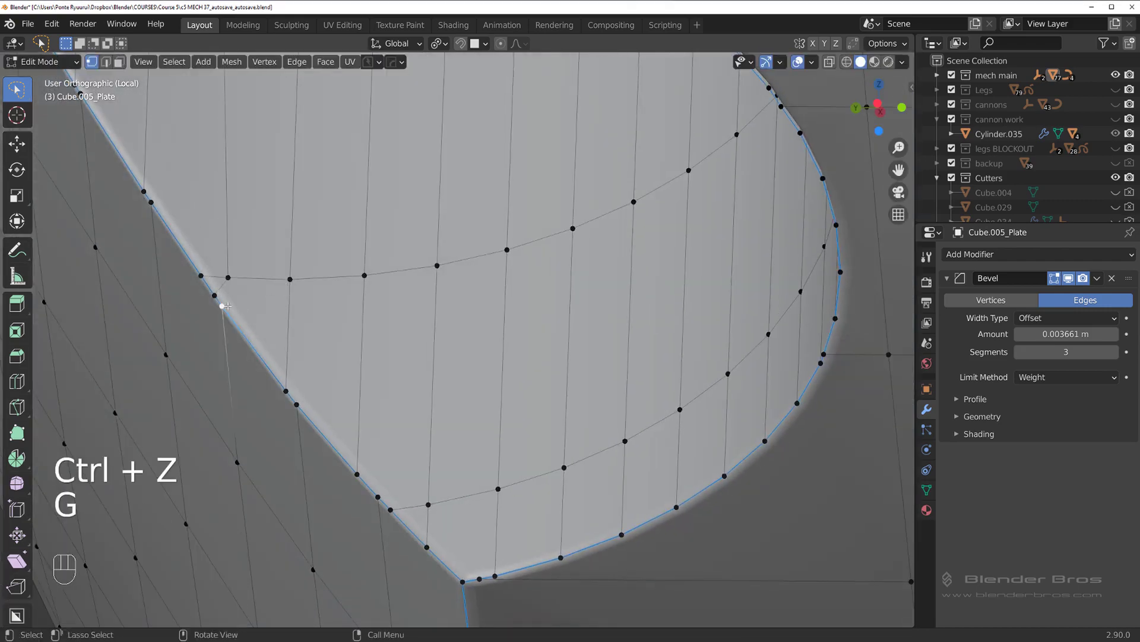
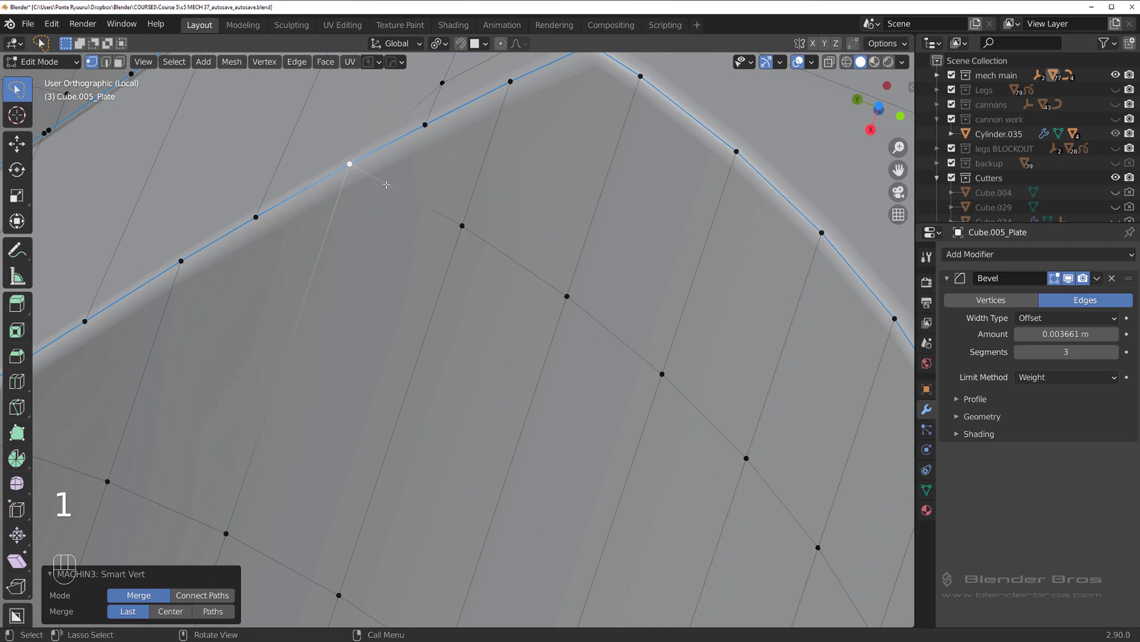
Connect more vertex pairs along the hole edges to remove the dark shading streak
key(Tab)
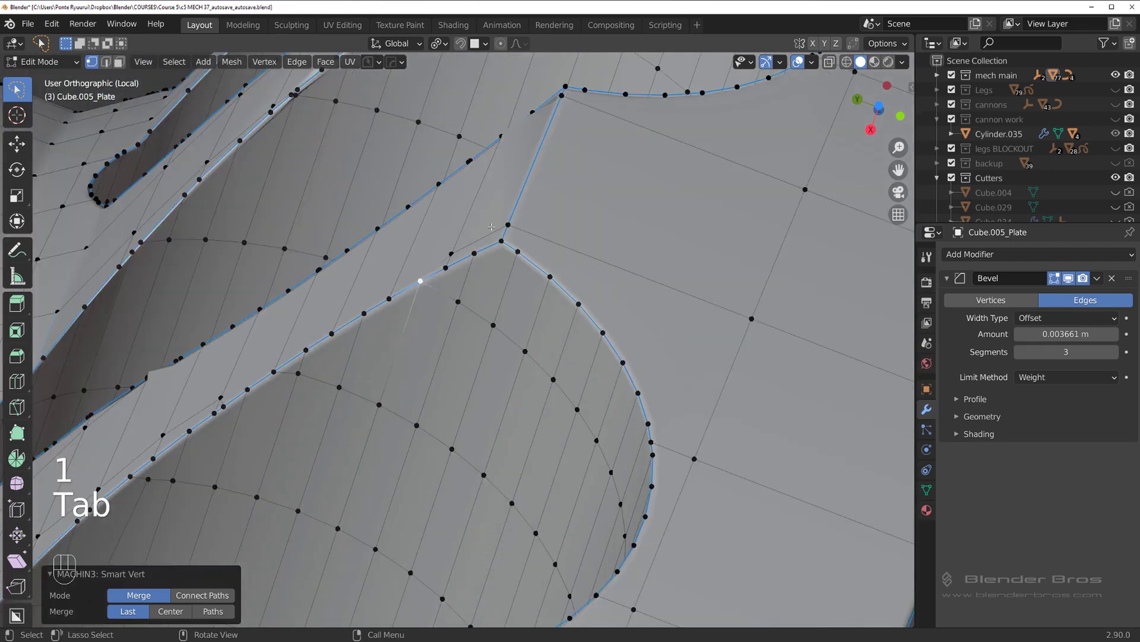
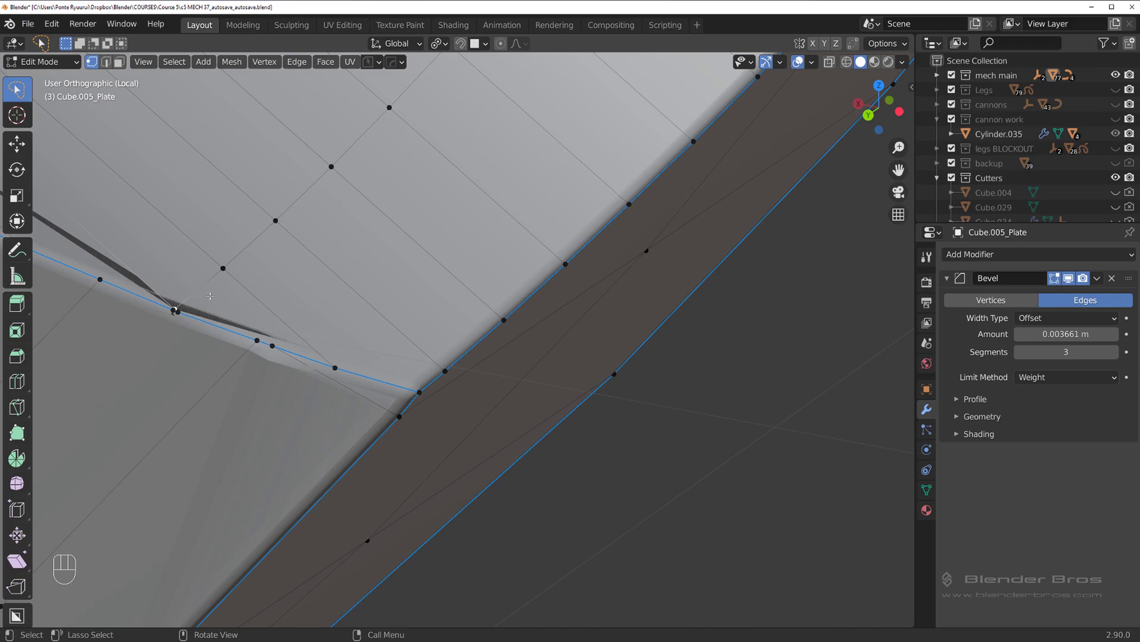
key(g)
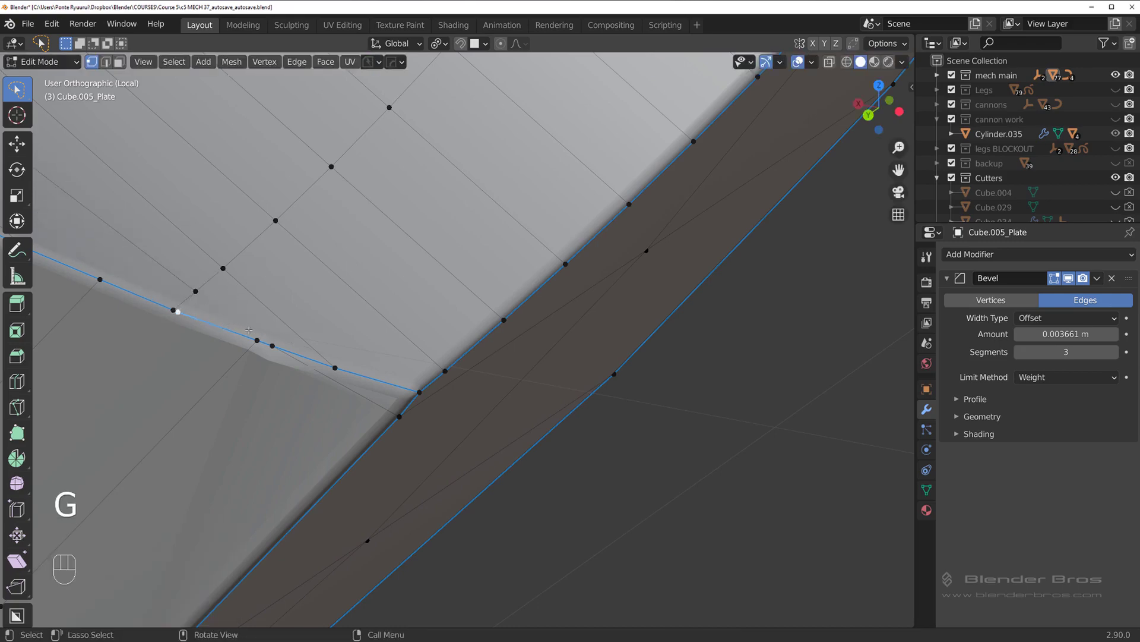
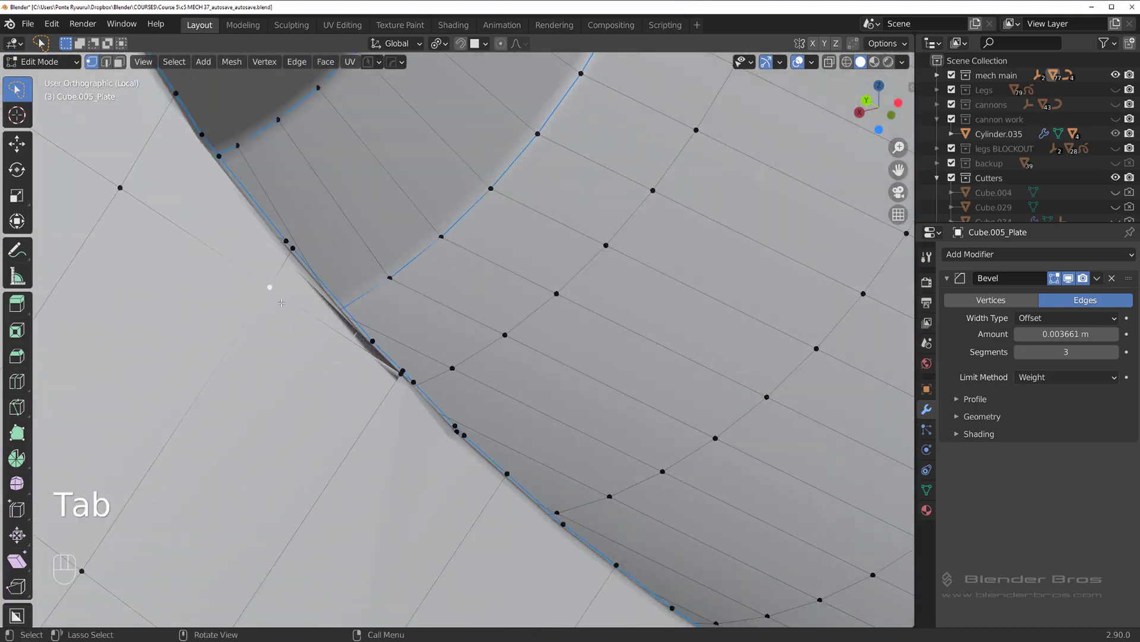
key(g)
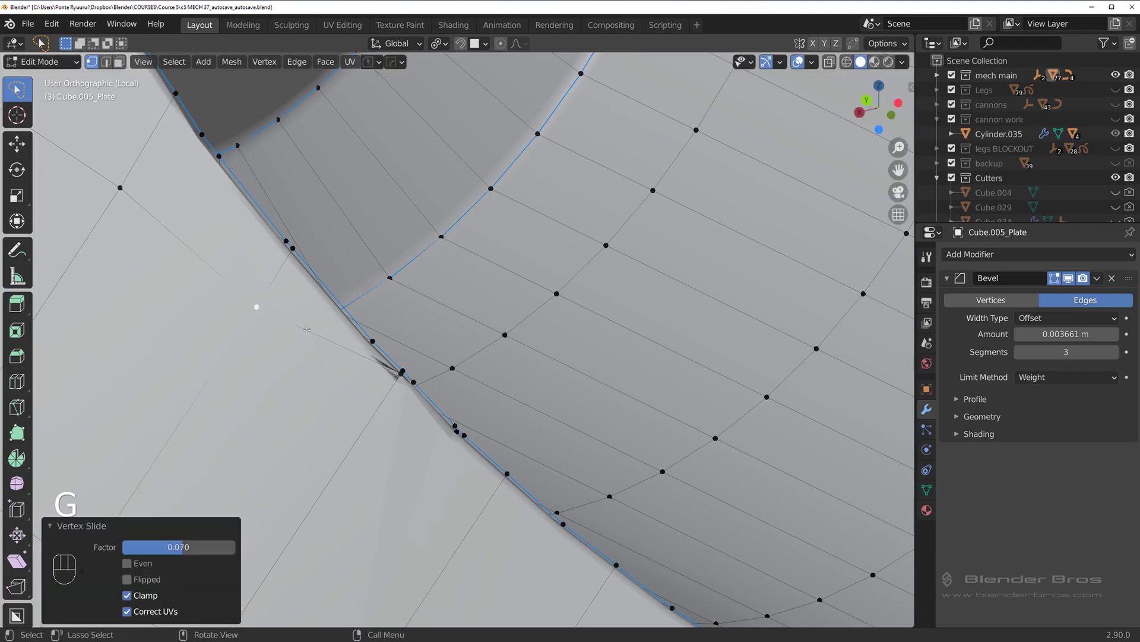
key(j)
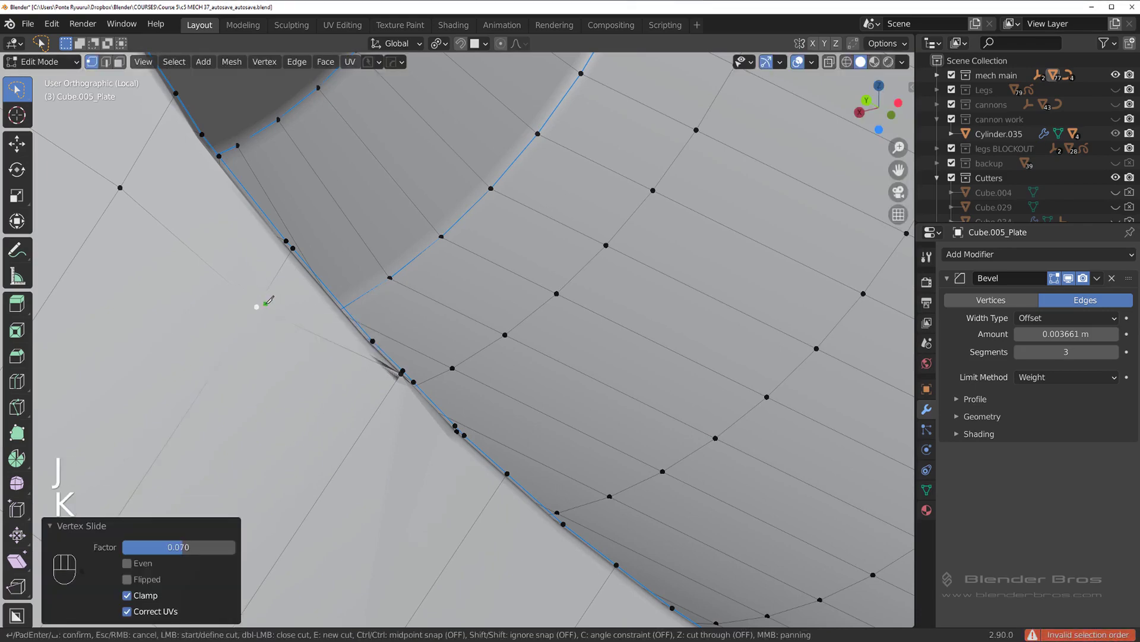
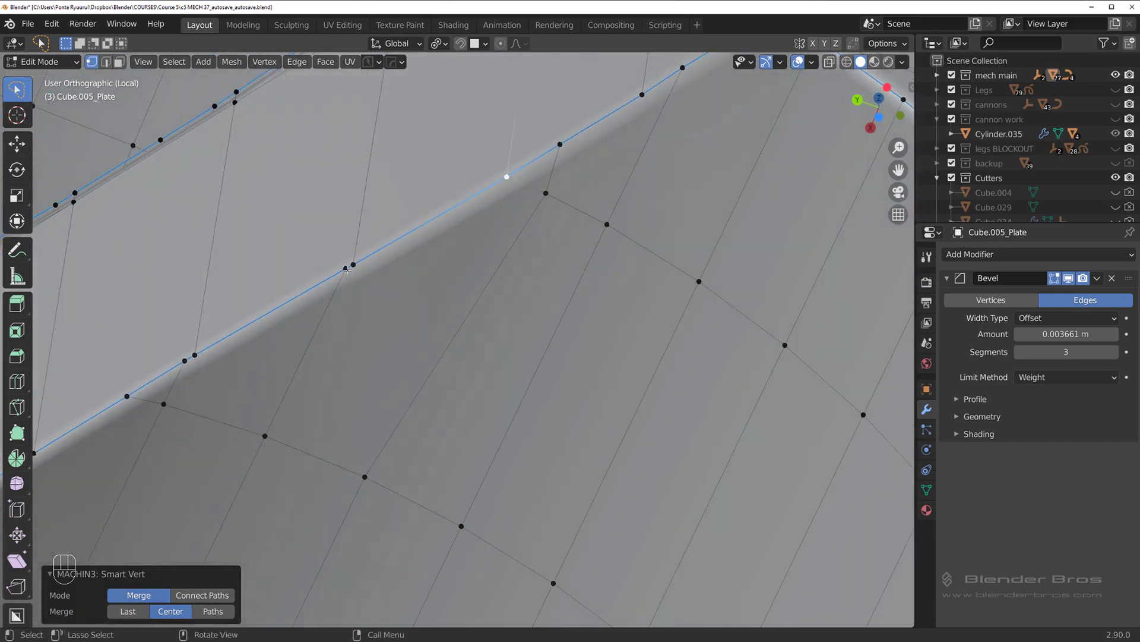
Slide the stray vertex along its edge, join the last vertices, and leave edit mode
key(g)
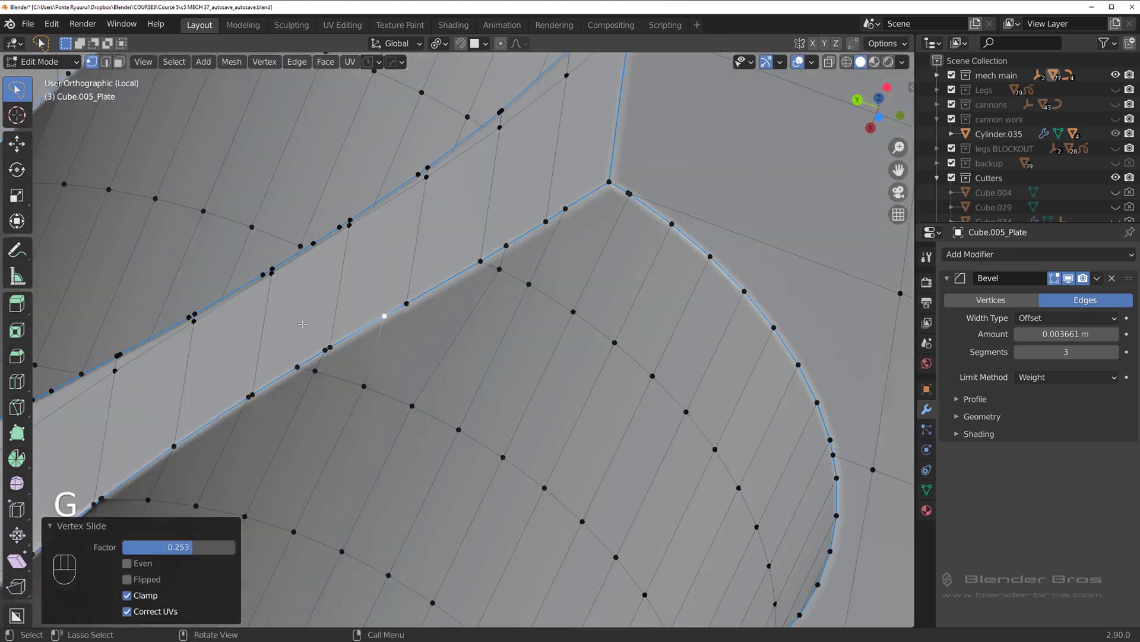
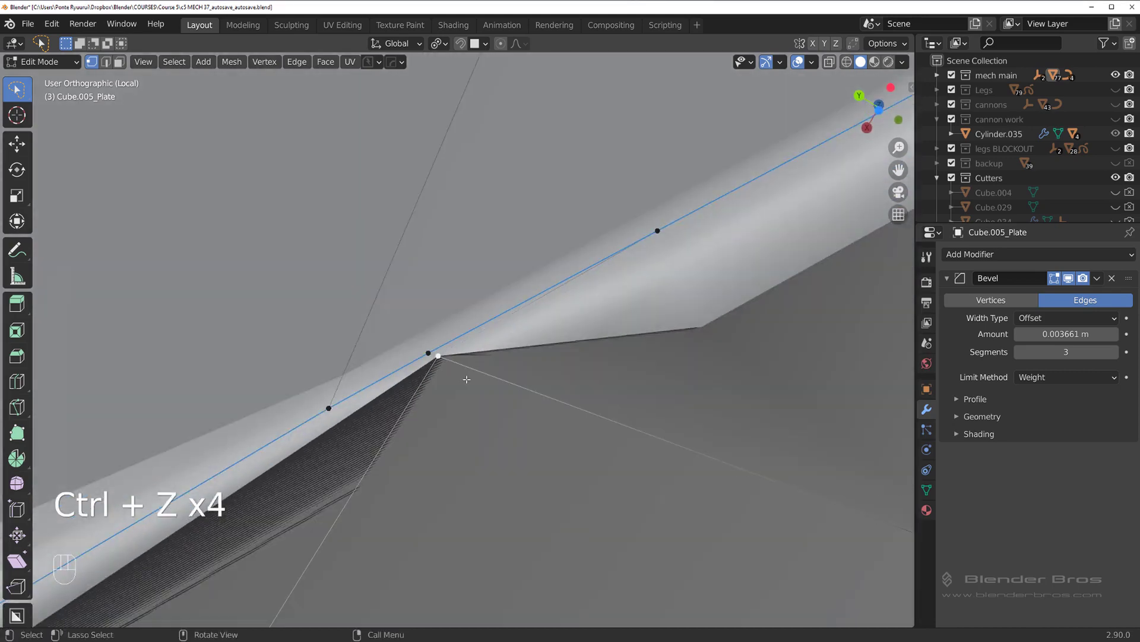
key(g)
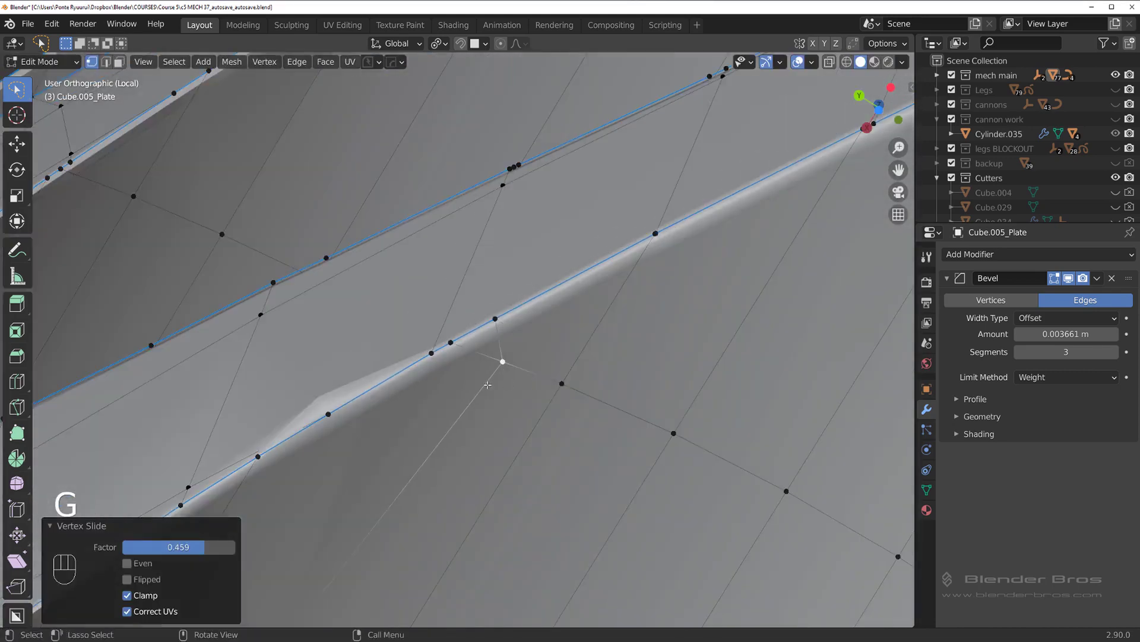
key(1)
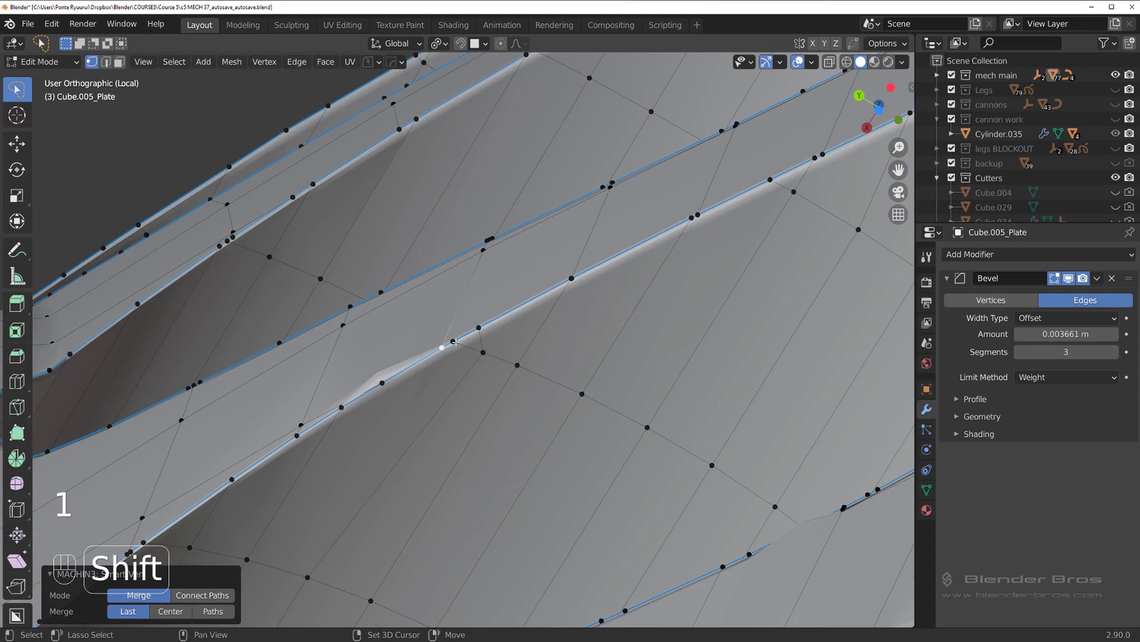
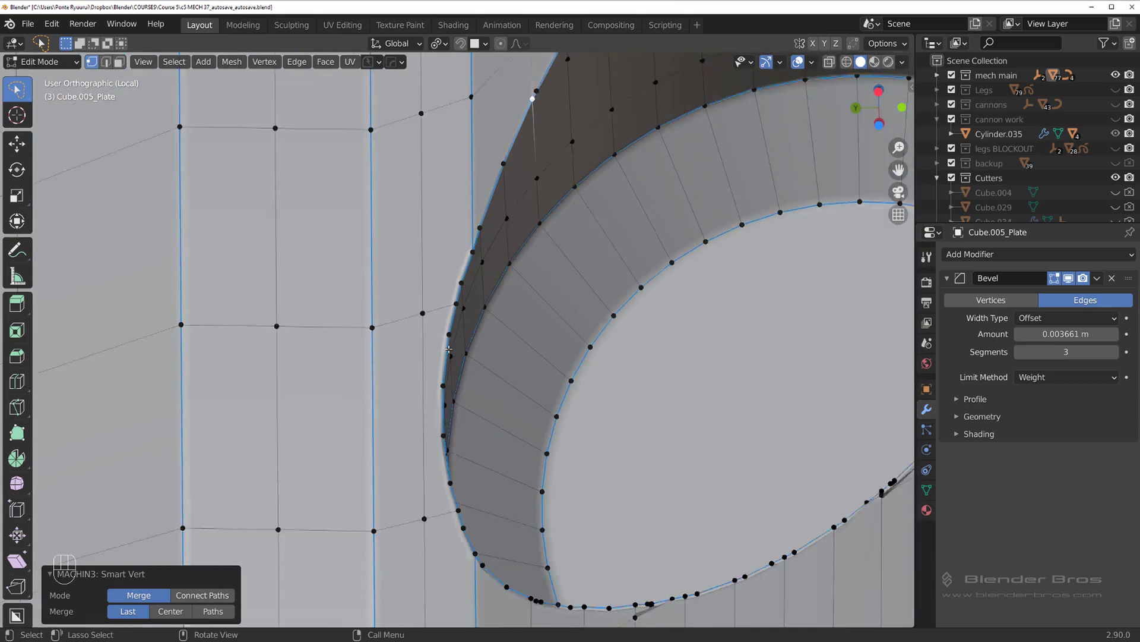
key(Tab)
Orbit around the hole edge to inspect the finished bevelled shading
drag(525, 316, 626, 377)
middle_click(547, 342)
drag(407, 265, 370, 244)
drag(396, 310, 327, 232)
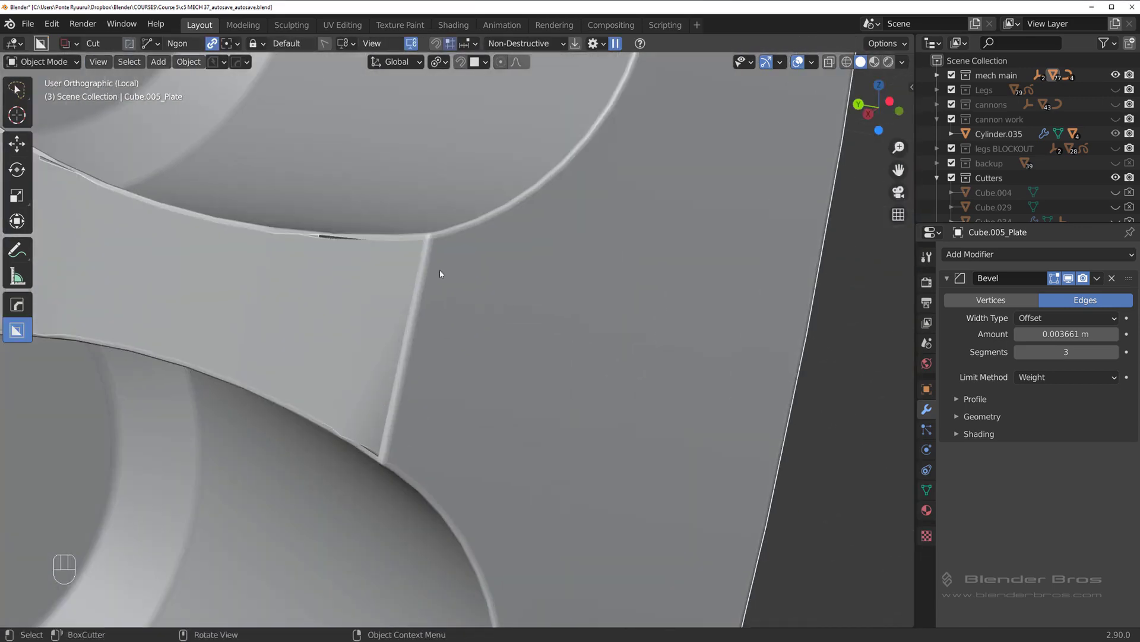
key(Tab)
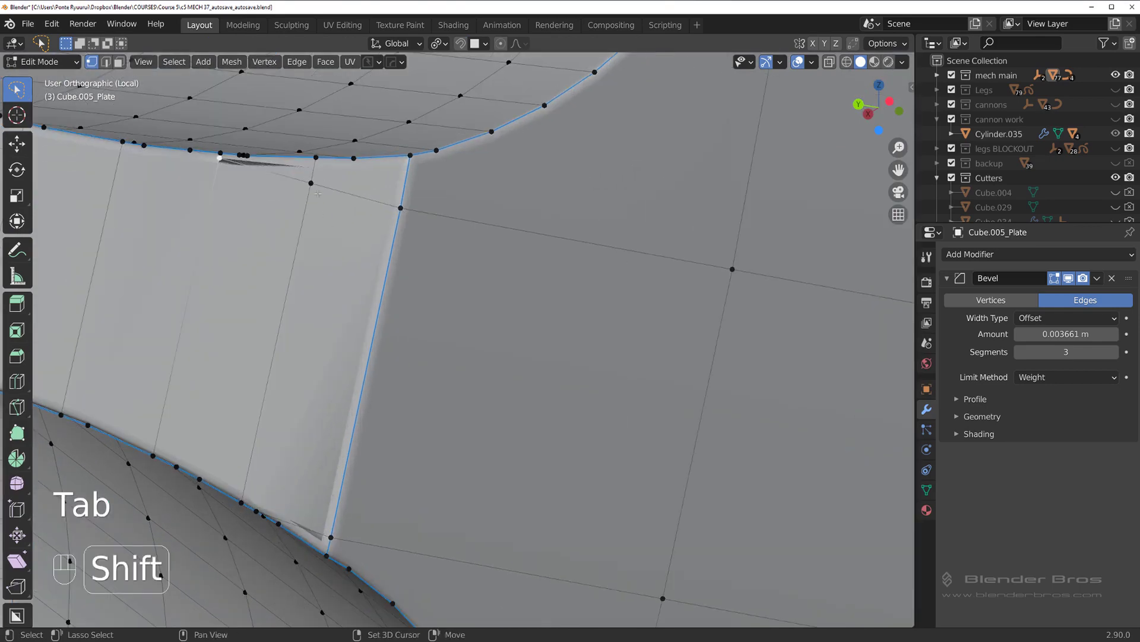
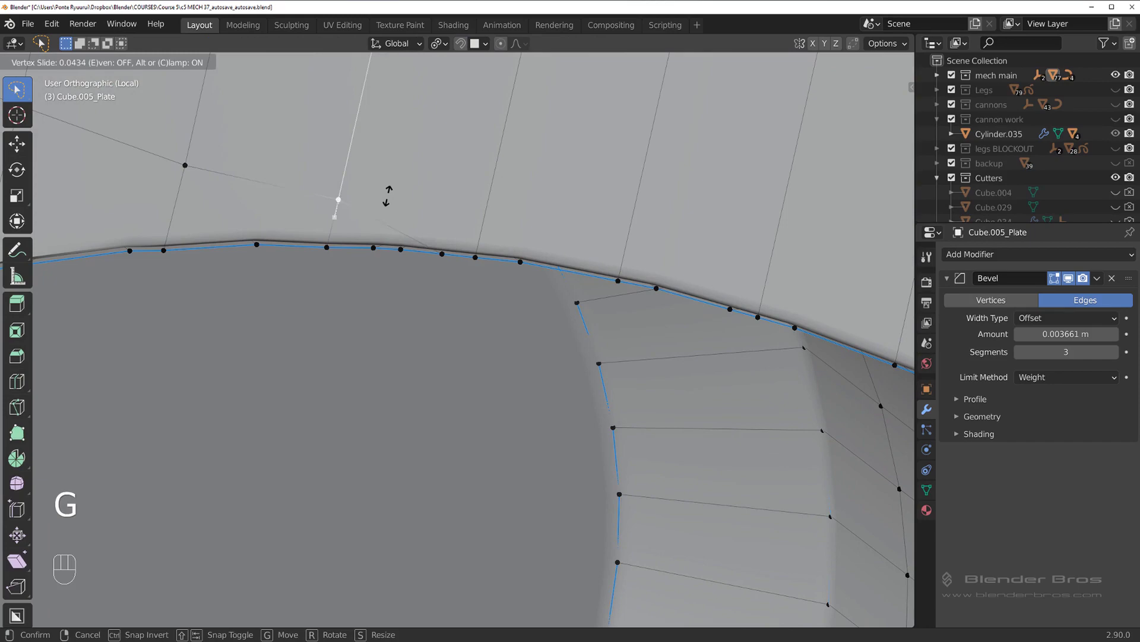
key(Tab)
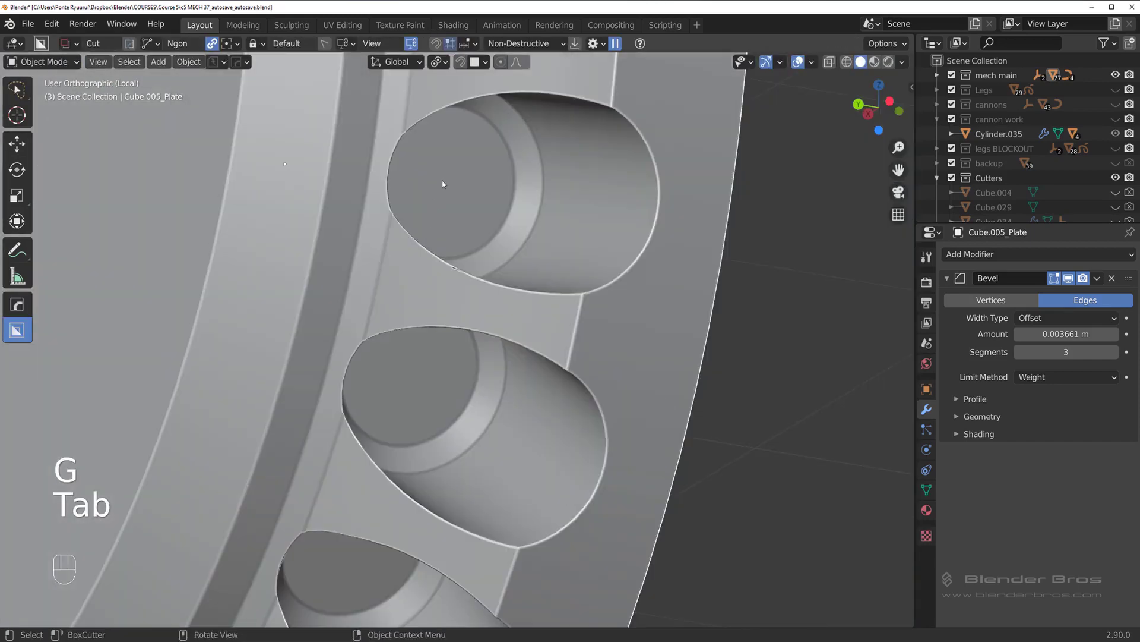
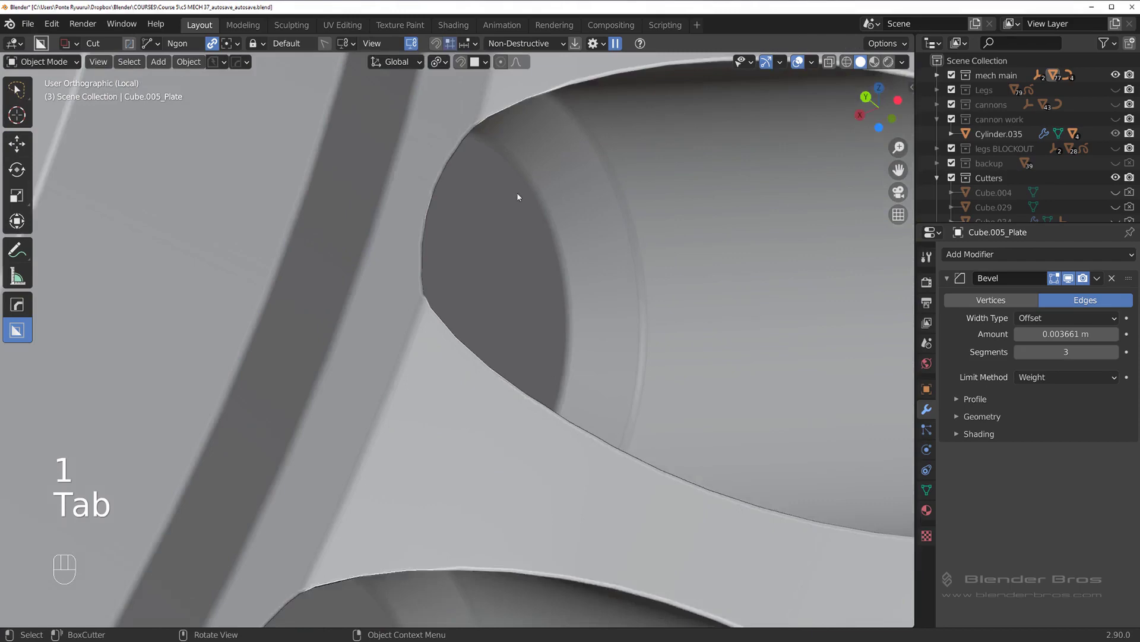
middle_click(516, 238)
drag(457, 345, 441, 380)
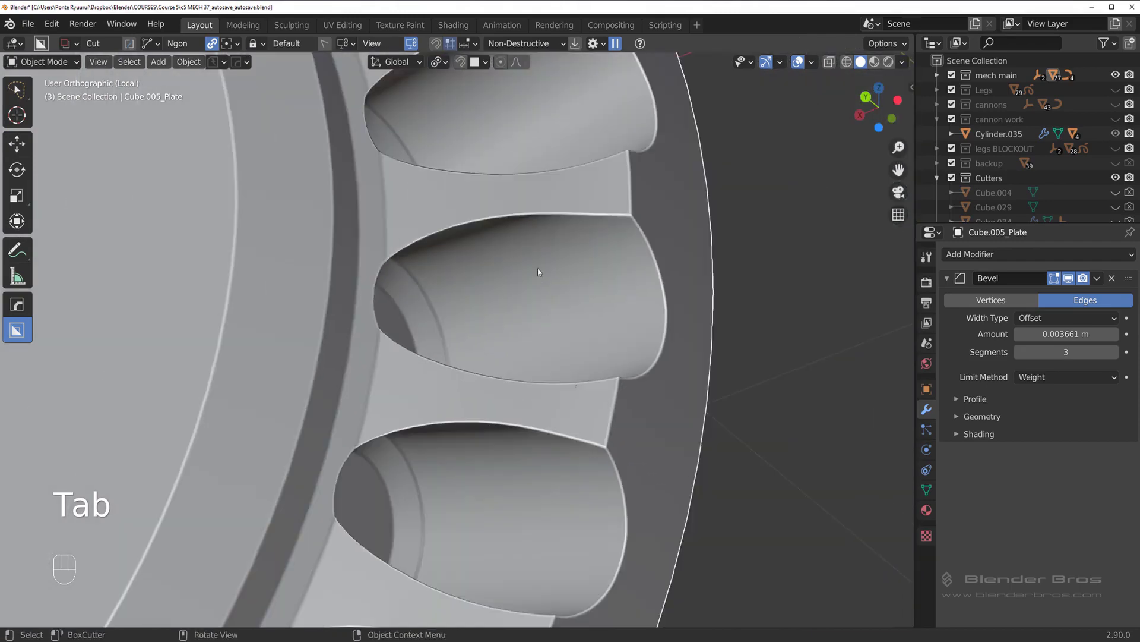
drag(569, 332, 506, 348)
drag(511, 303, 491, 356)
drag(491, 317, 615, 441)
drag(495, 345, 471, 383)
drag(458, 227, 394, 204)
drag(402, 284, 353, 261)
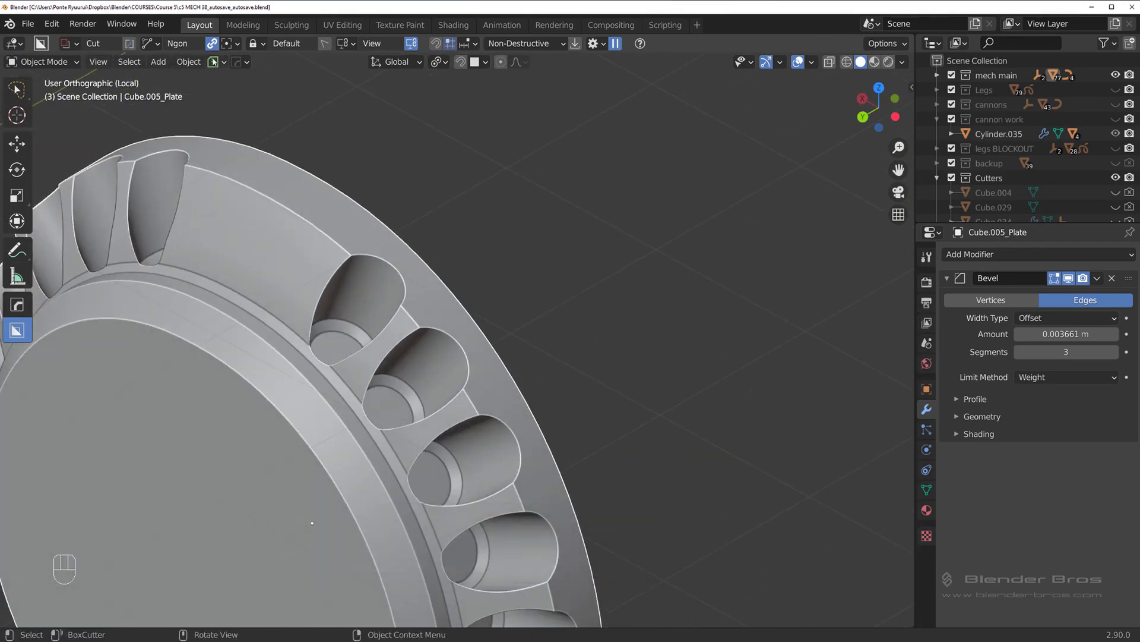
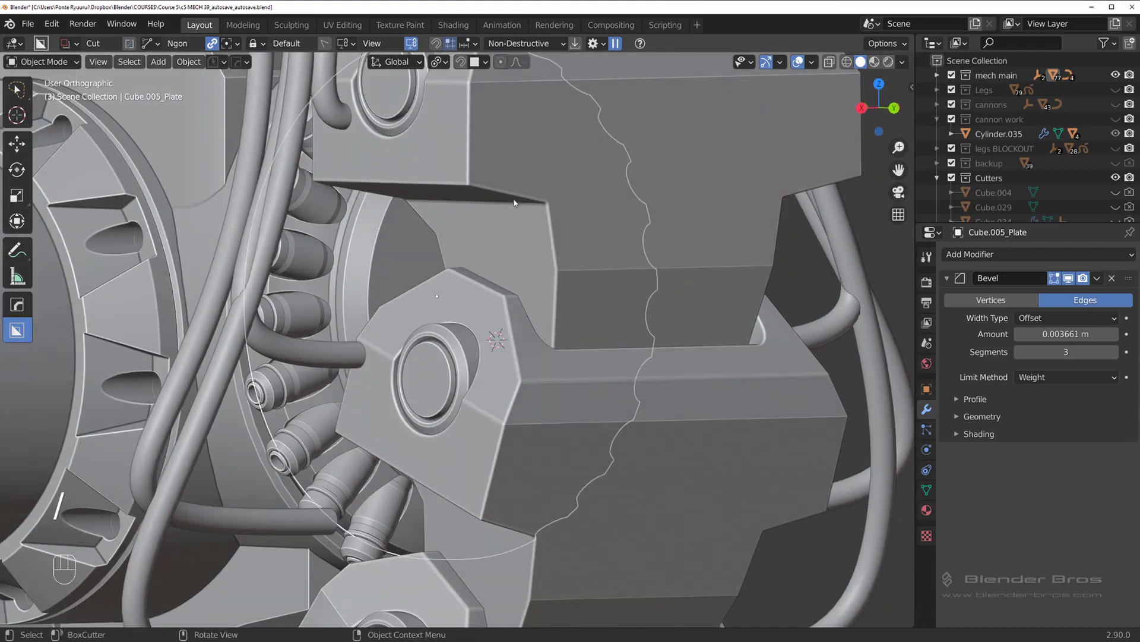
Orbit around the full mech hip assembly and move in on the hip joint ring
middle_click(466, 304)
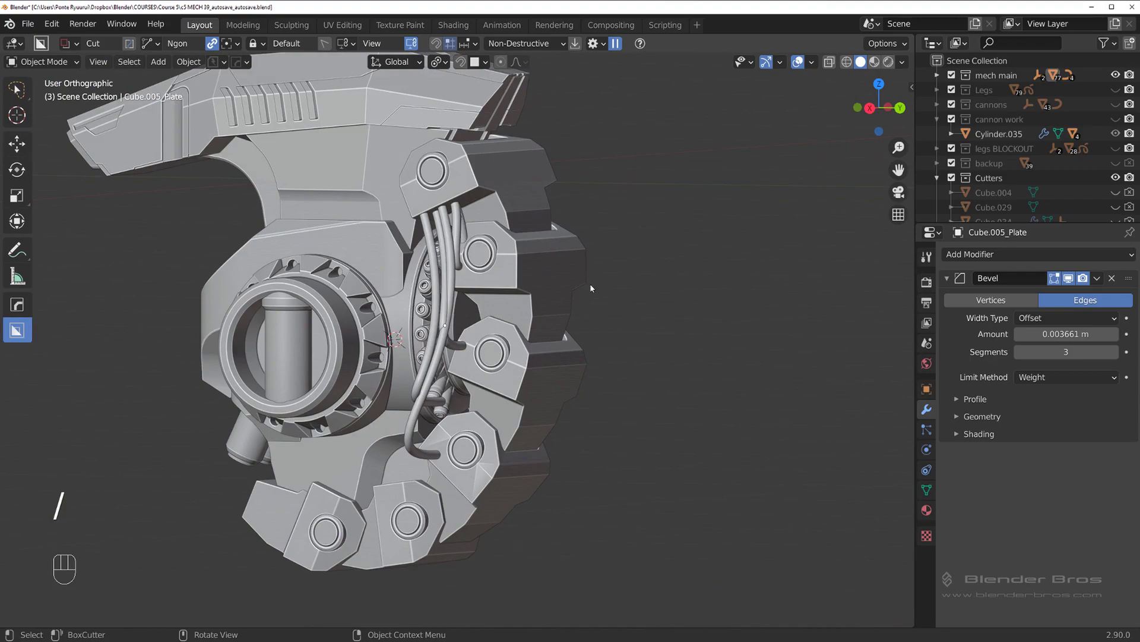
drag(595, 299, 467, 287)
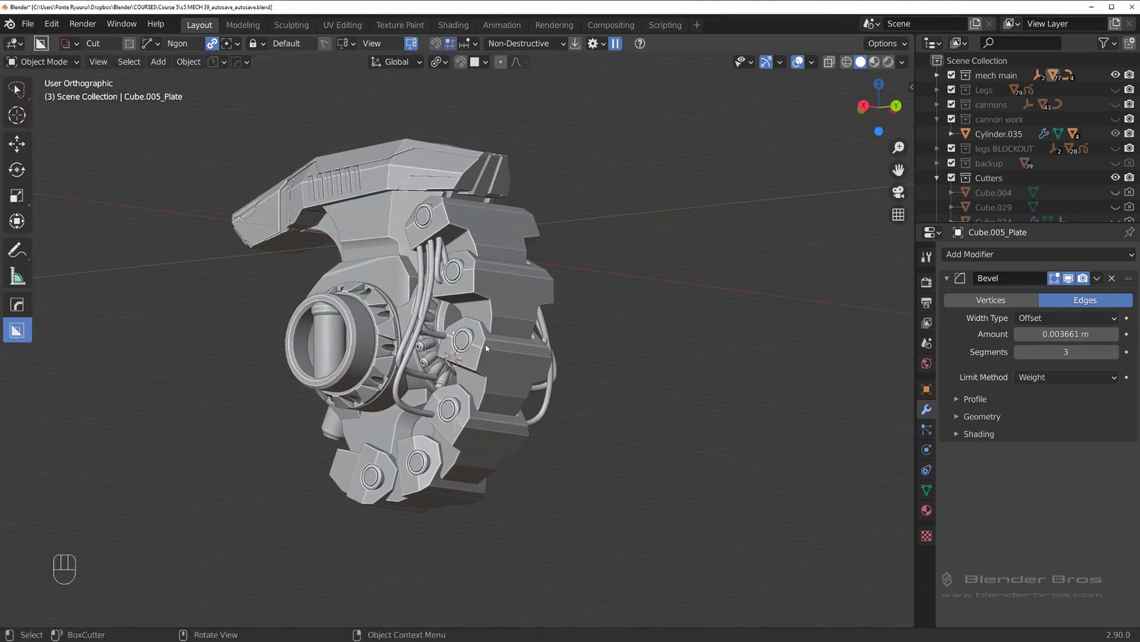
drag(464, 288, 443, 250)
drag(452, 295, 502, 306)
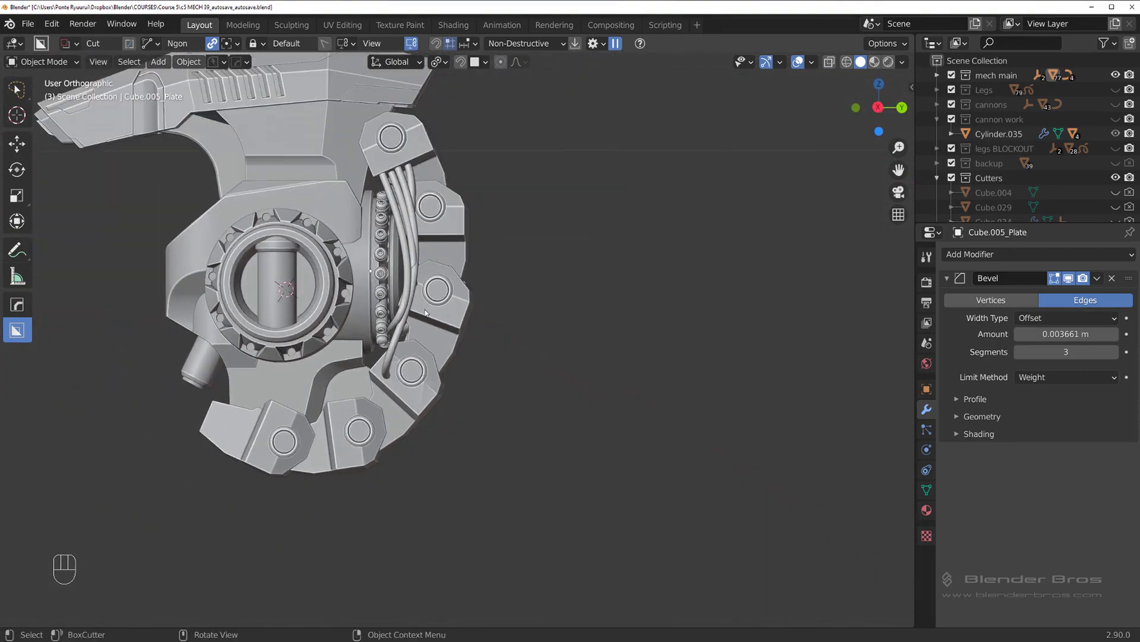
drag(461, 310, 489, 395)
drag(478, 351, 477, 366)
drag(443, 315, 444, 250)
drag(483, 336, 451, 309)
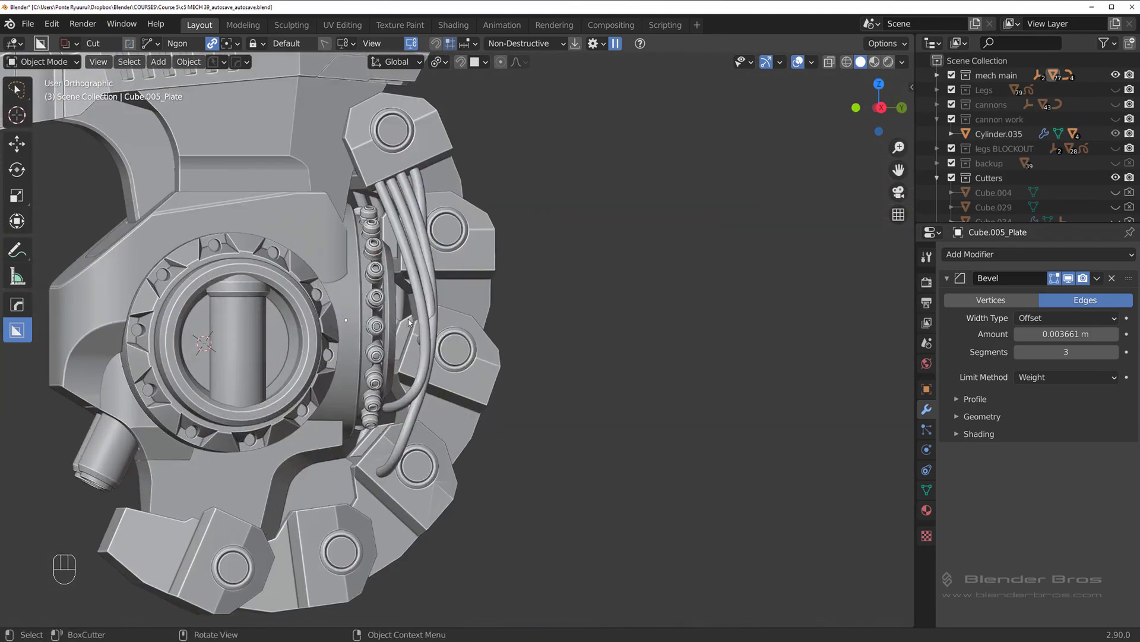
middle_click(384, 319)
drag(371, 316, 308, 320)
drag(359, 335, 431, 348)
drag(443, 344, 514, 344)
drag(504, 372, 504, 346)
drag(486, 297, 400, 267)
drag(386, 217, 420, 260)
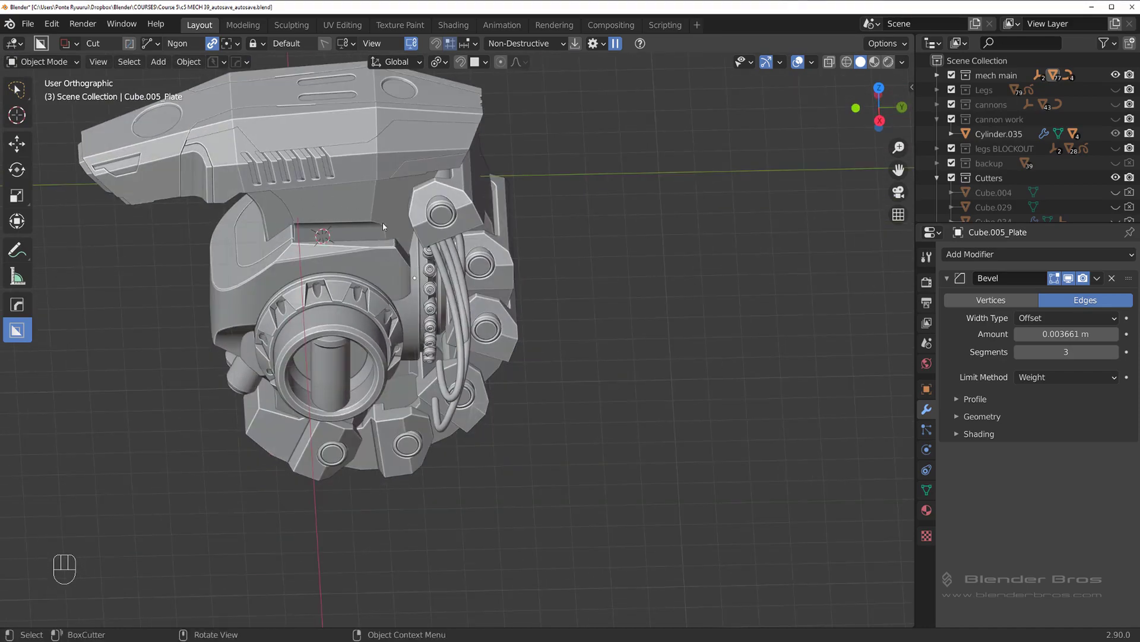
drag(477, 286, 425, 200)
drag(449, 332, 483, 350)
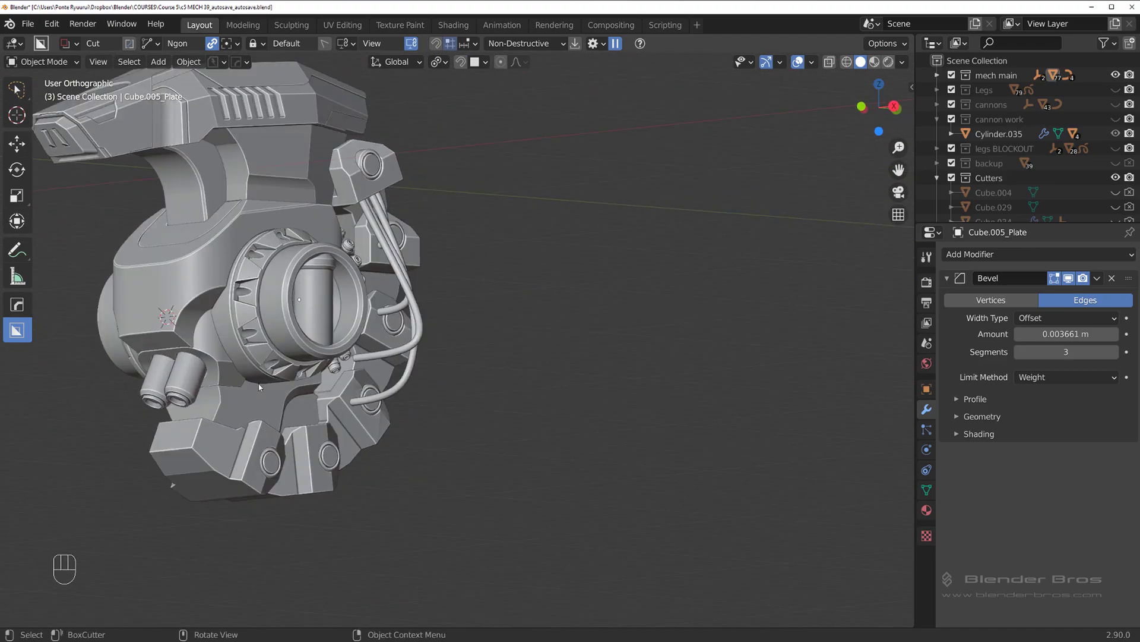
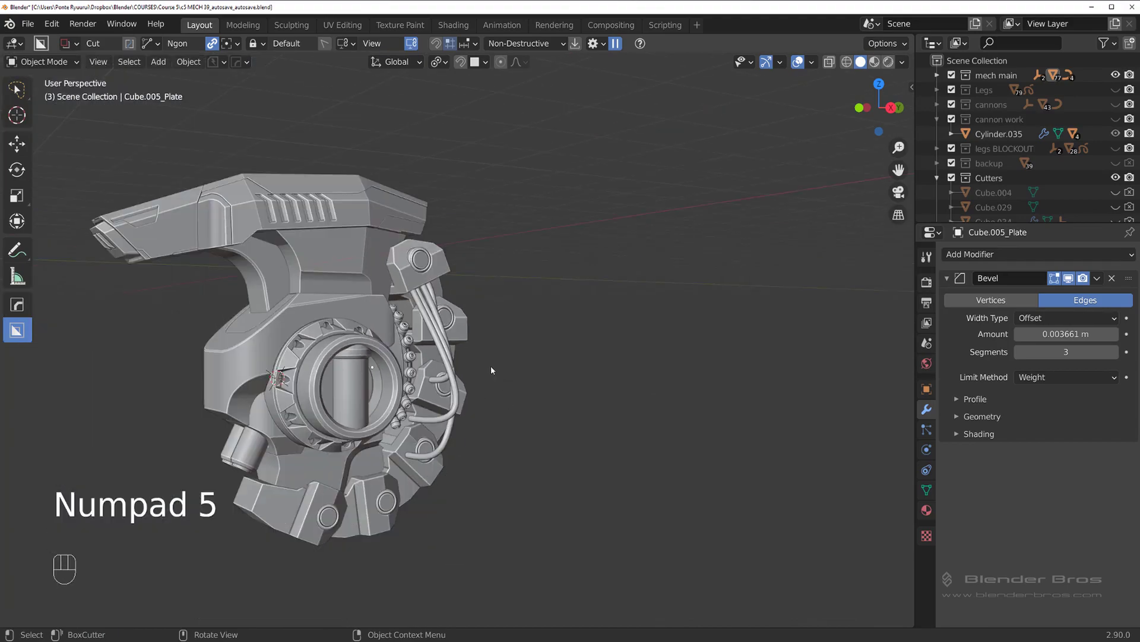
View the assembly from behind and zoom into the faceted glitch on the ring's edge
drag(527, 378, 580, 392)
drag(547, 354, 491, 359)
middle_click(553, 317)
middle_click(430, 340)
middle_click(423, 356)
drag(501, 357, 589, 367)
middle_click(509, 366)
drag(419, 379, 475, 374)
drag(461, 373, 528, 368)
drag(490, 368, 537, 384)
drag(521, 379, 520, 365)
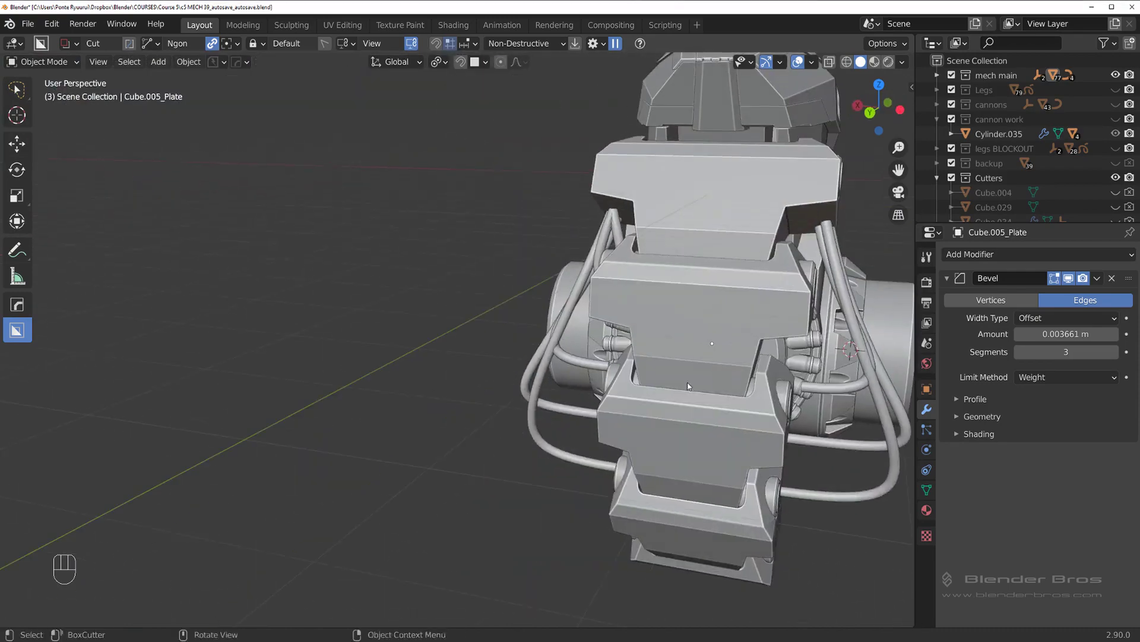
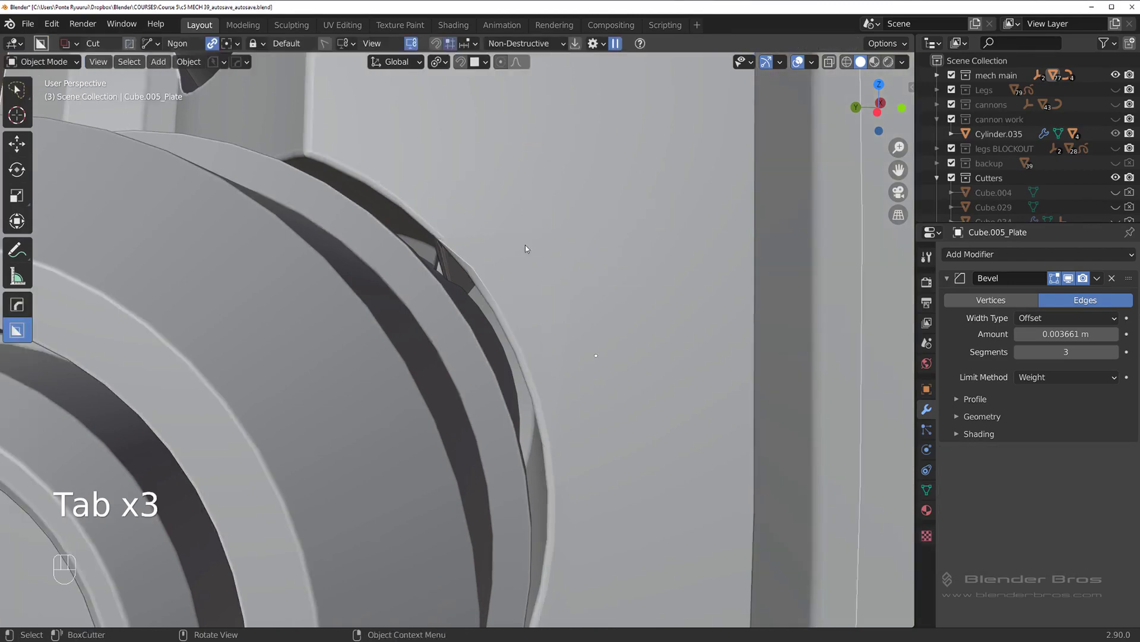
Undo the last few edits, then look over the bolt heads on the isolated plate
key(ctrl+z)
key(ctrl+z)
key(ctrl+z)
key(ctrl+z)
key(ctrl+z)
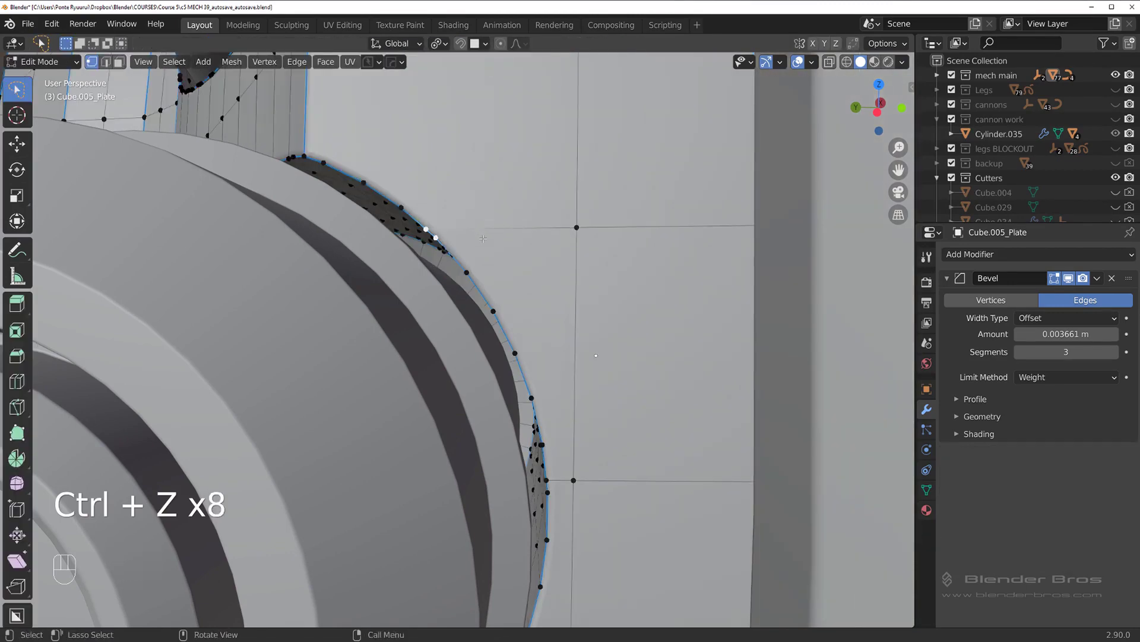
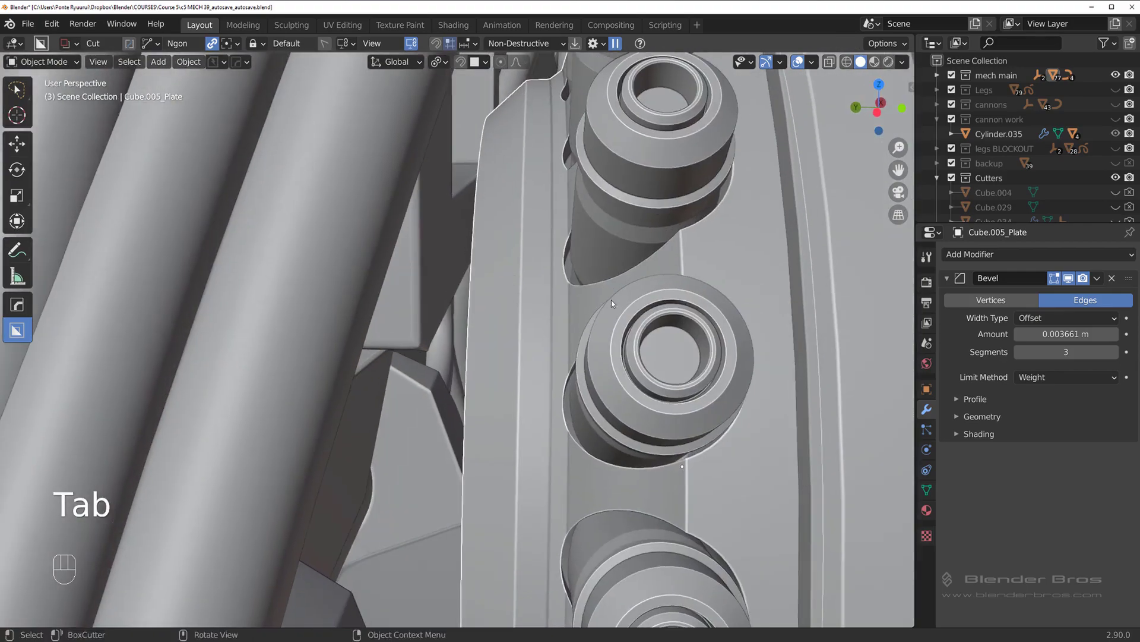
drag(362, 307, 362, 332)
drag(439, 269, 453, 313)
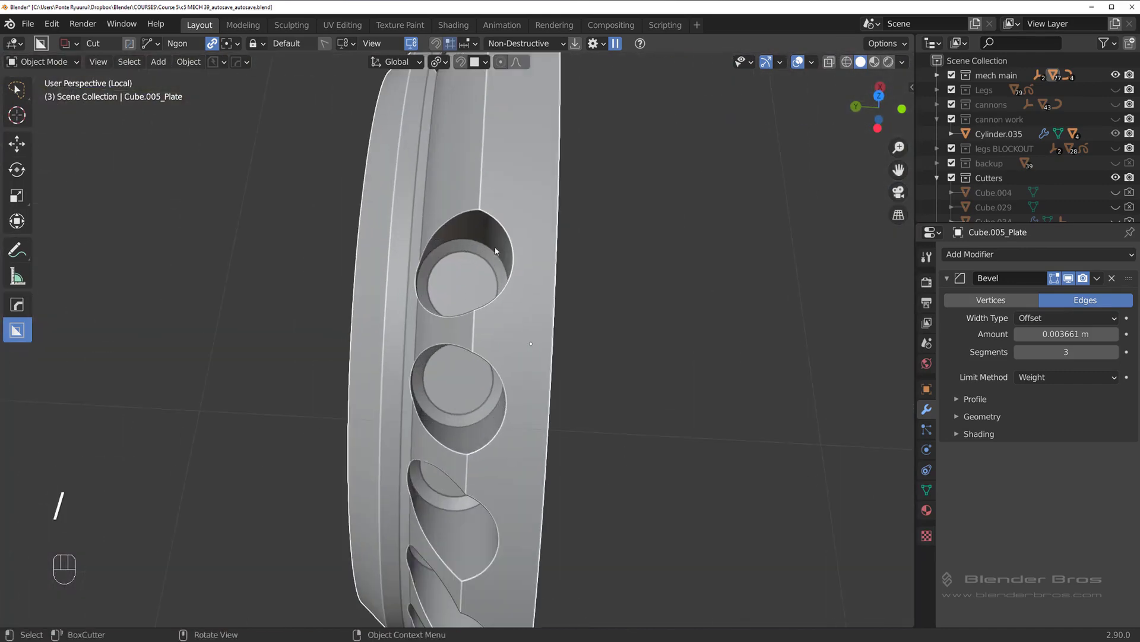
Zoom onto the plate's bolt hole and enter Edit Mode to inspect its edge topology
drag(498, 267, 483, 332)
middle_click(596, 287)
drag(397, 287, 369, 321)
middle_click(374, 281)
middle_click(369, 266)
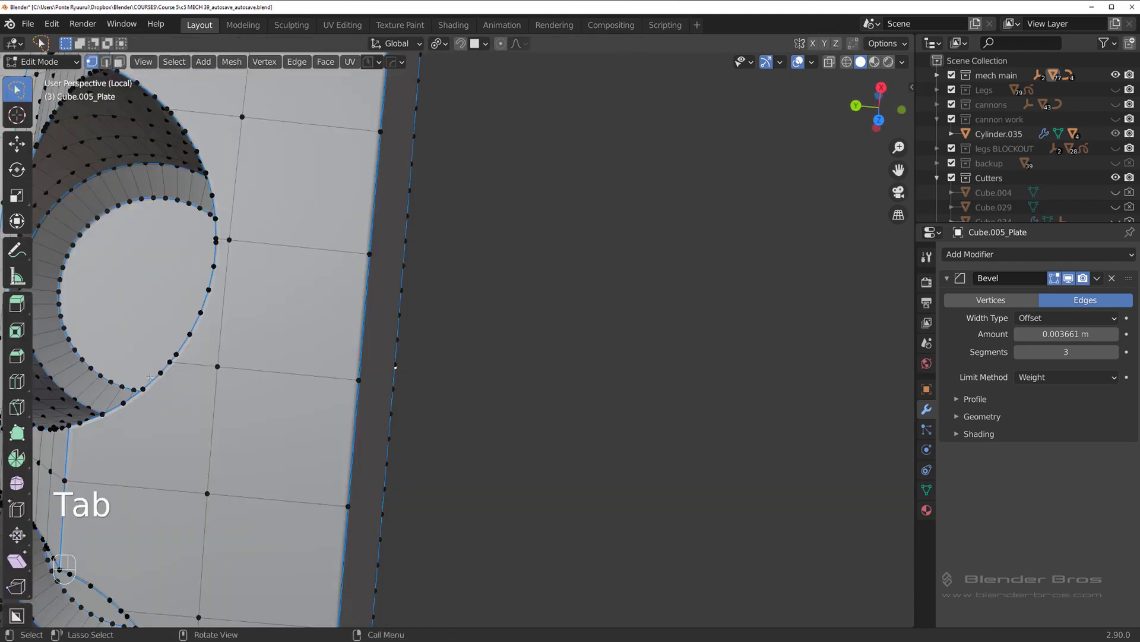
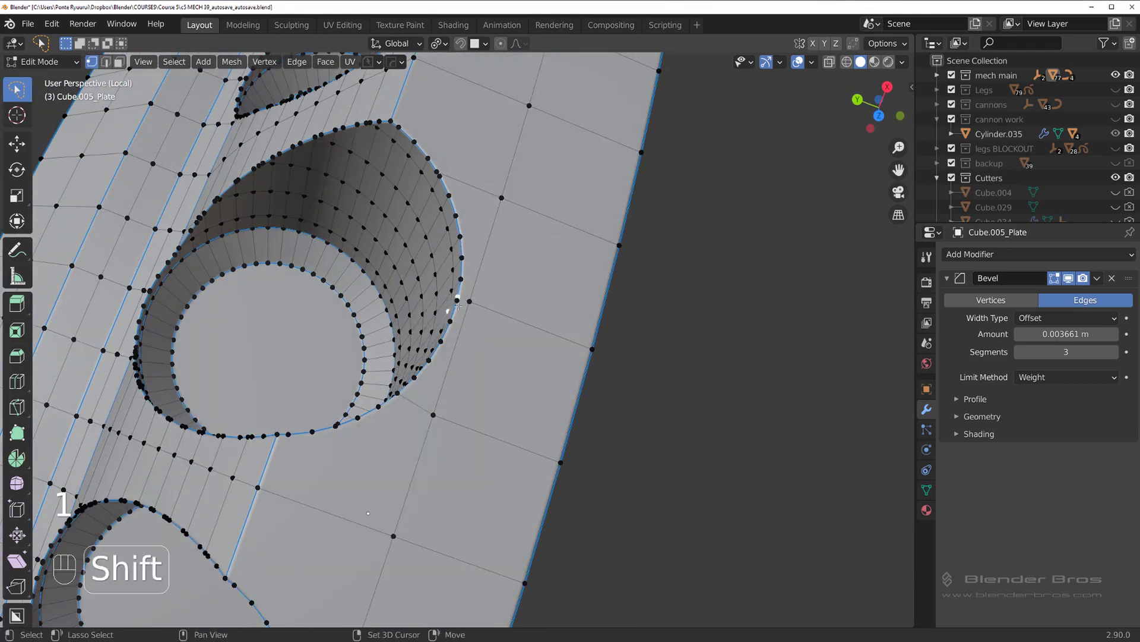
key(z)
key(ctrl+z)
key(1)
key(Tab)
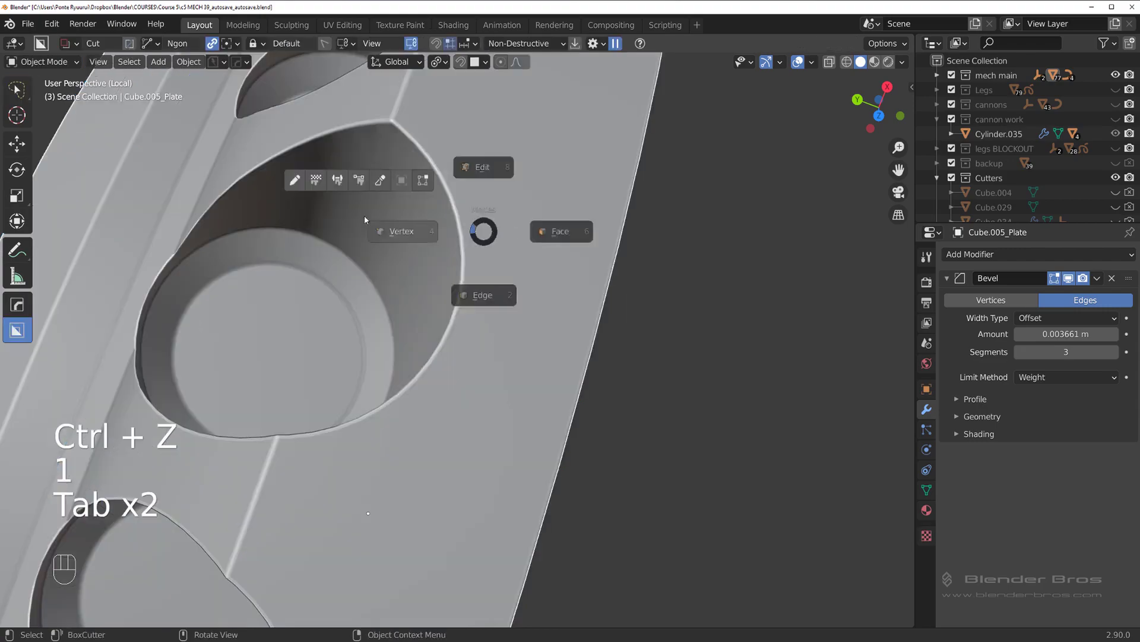
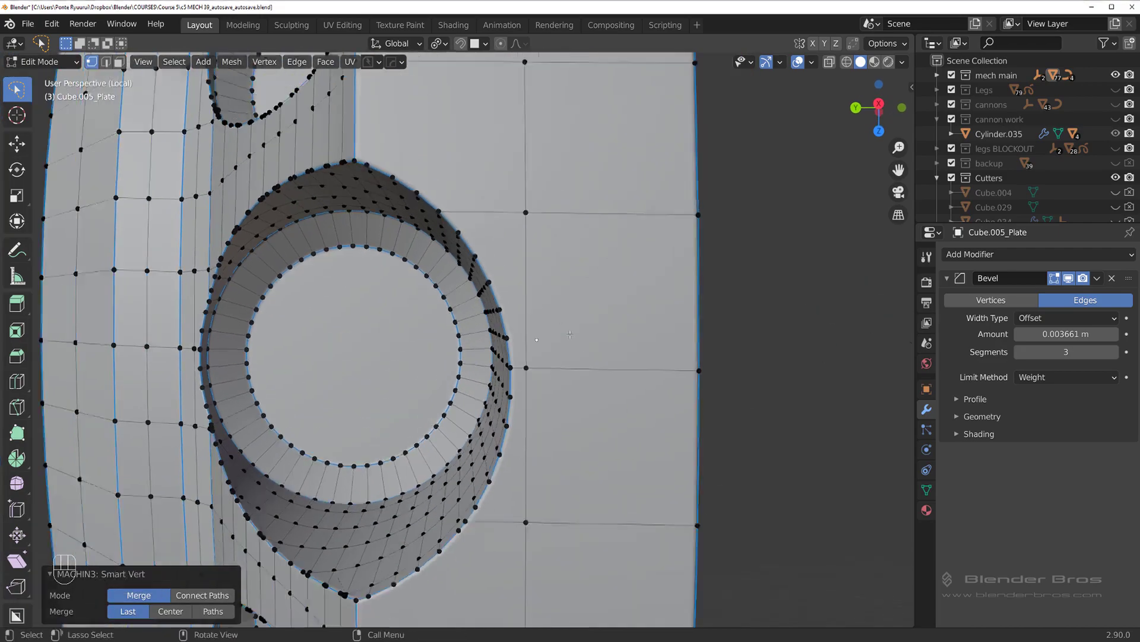
Leave Edit Mode and pull the view back out over the full mech hip assembly
key(Tab)
drag(493, 307, 498, 340)
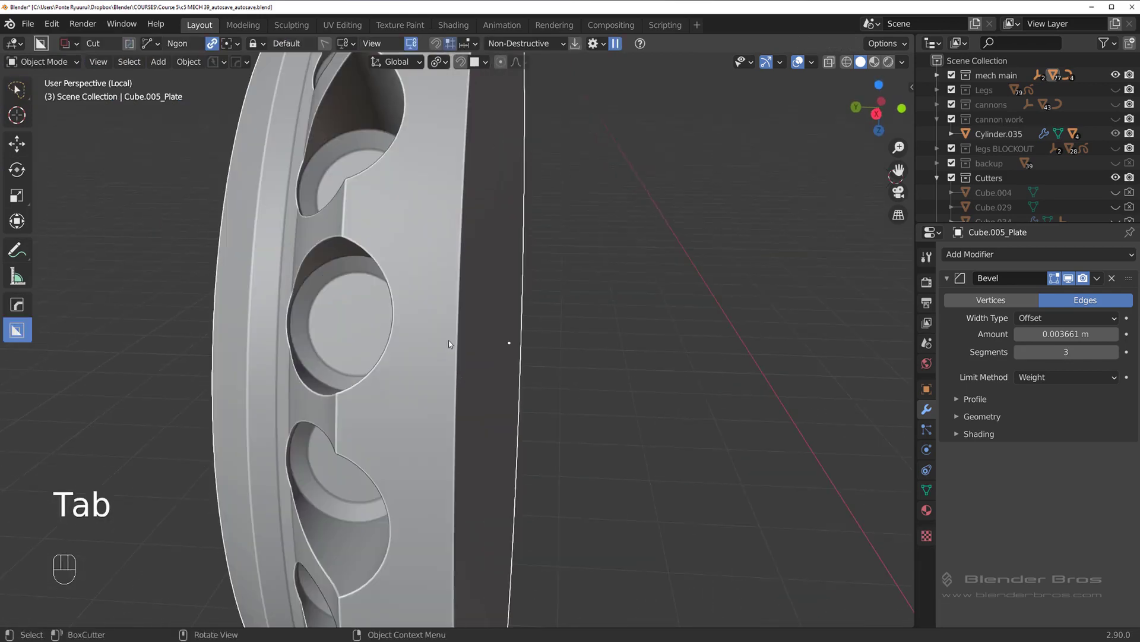
drag(449, 293, 550, 227)
drag(627, 334, 739, 331)
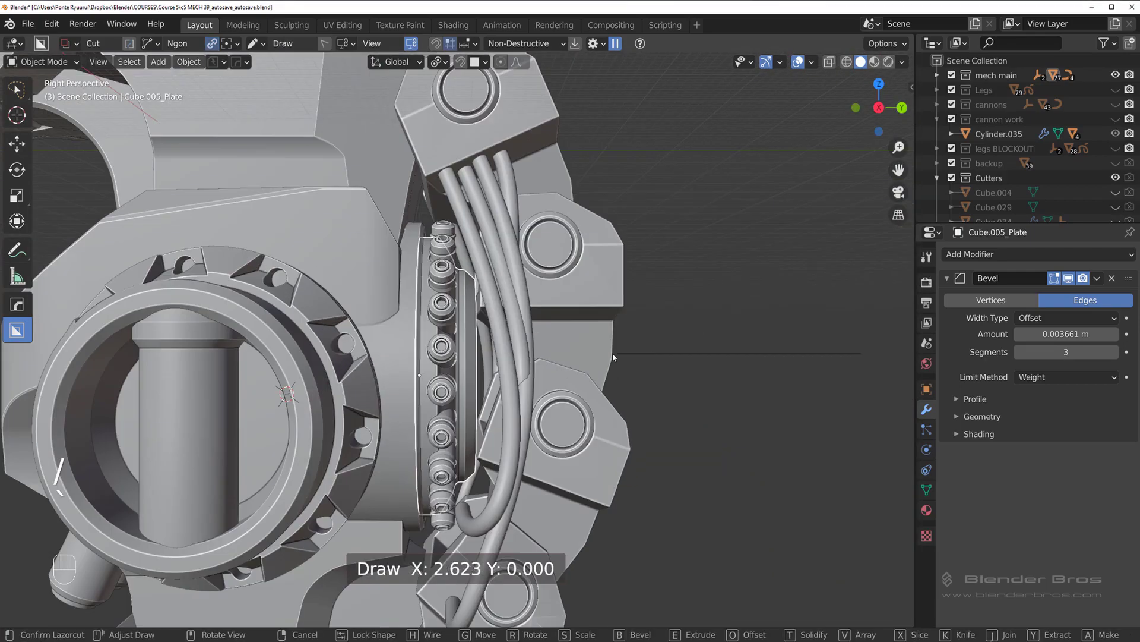
drag(632, 363, 702, 358)
drag(497, 357, 547, 361)
middle_click(497, 344)
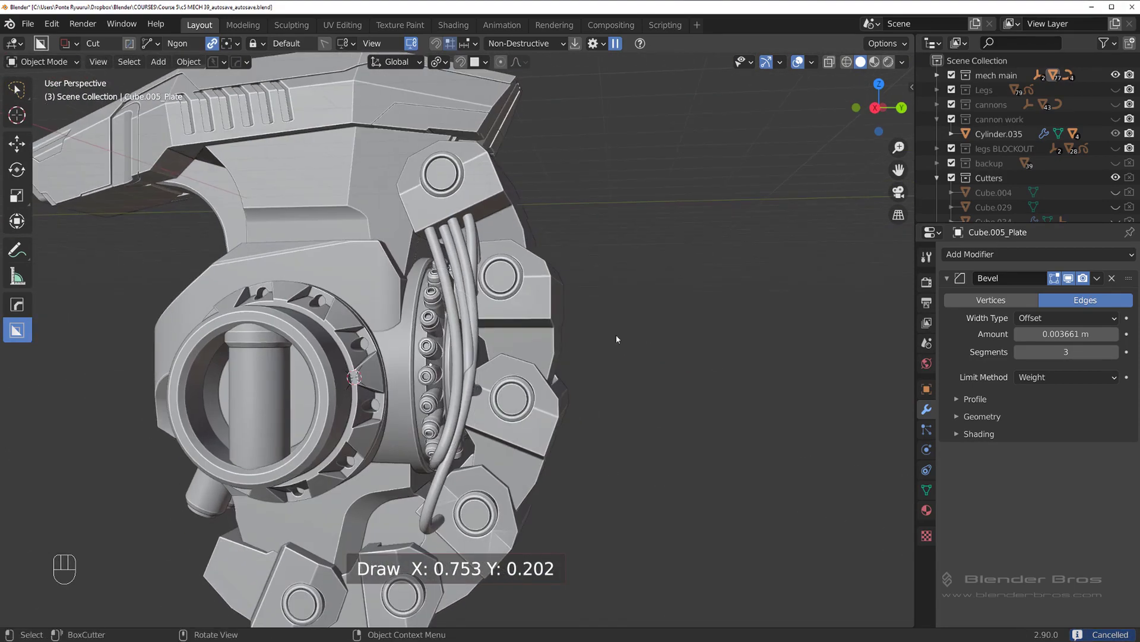
drag(547, 366, 609, 364)
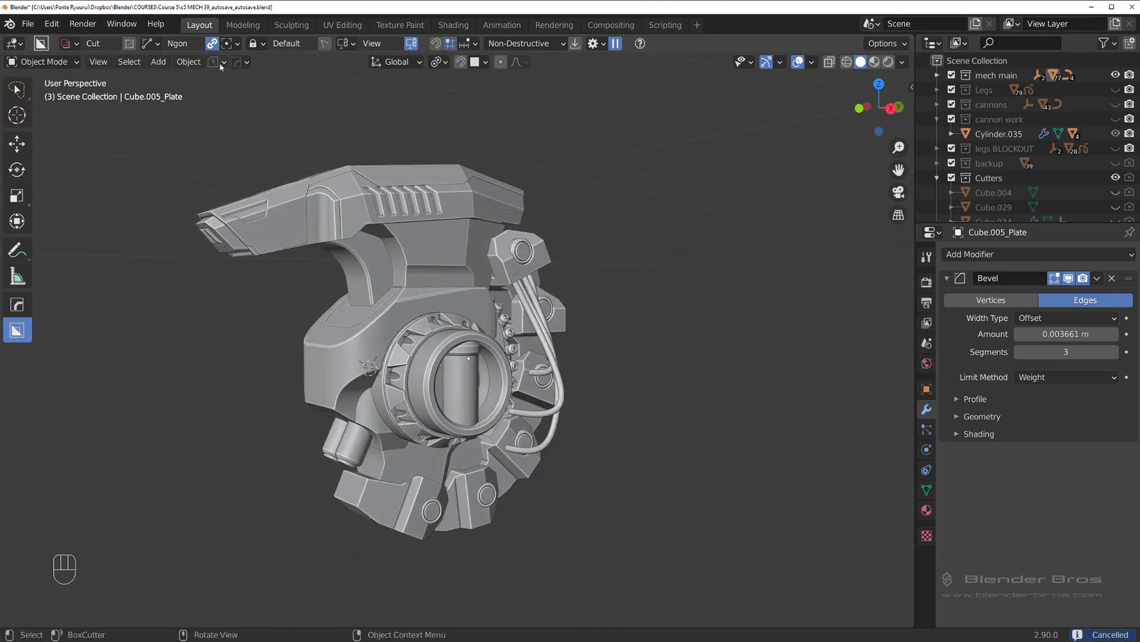
drag(664, 270, 679, 262)
middle_click(688, 321)
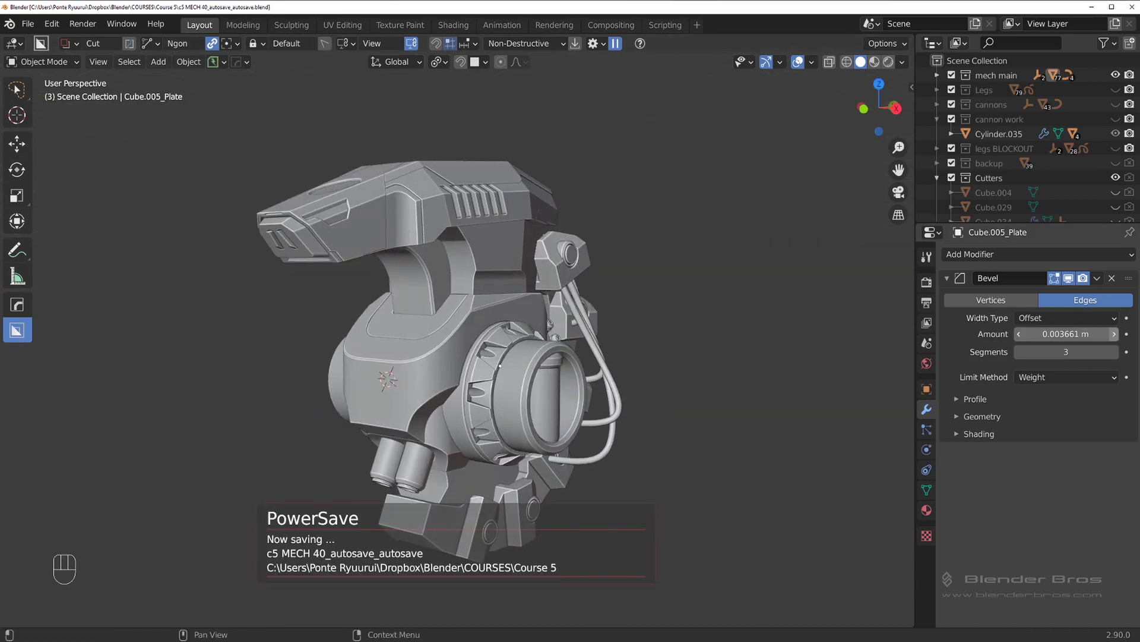